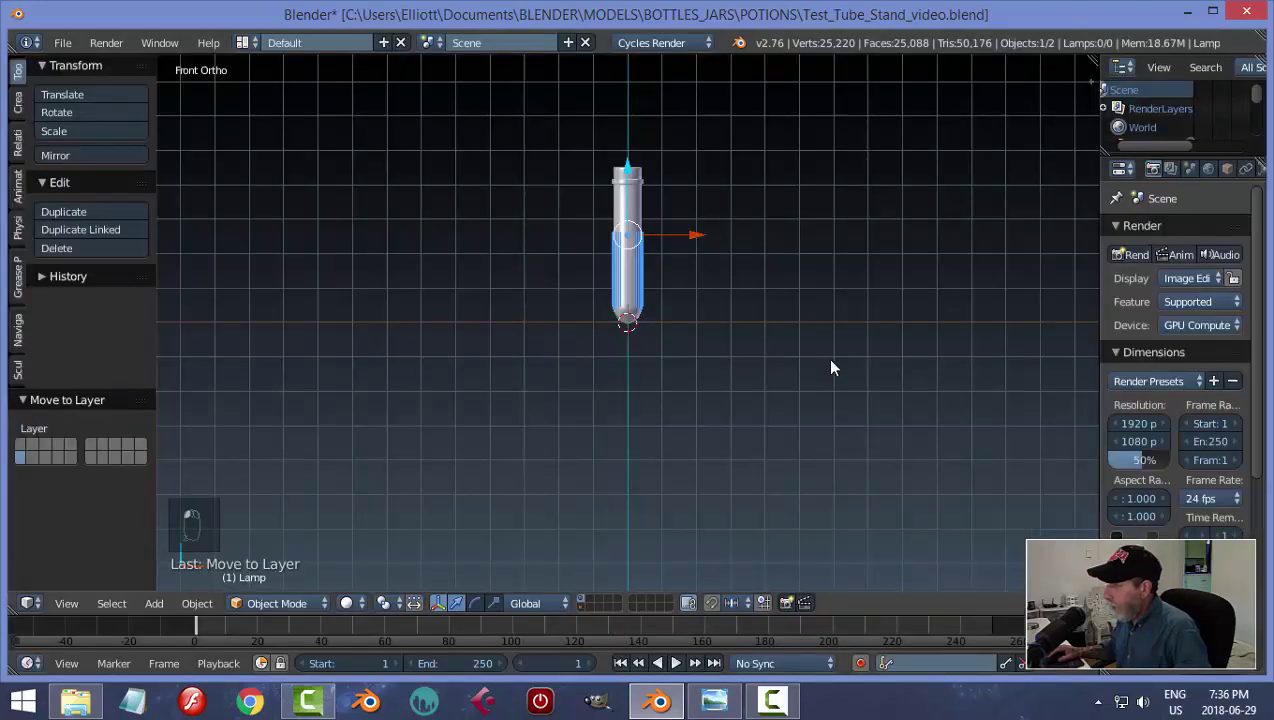
Save the file, then frame the whole test tube in view and select it.
middle_click(829, 367)
key("ctrl+s")
key("a")
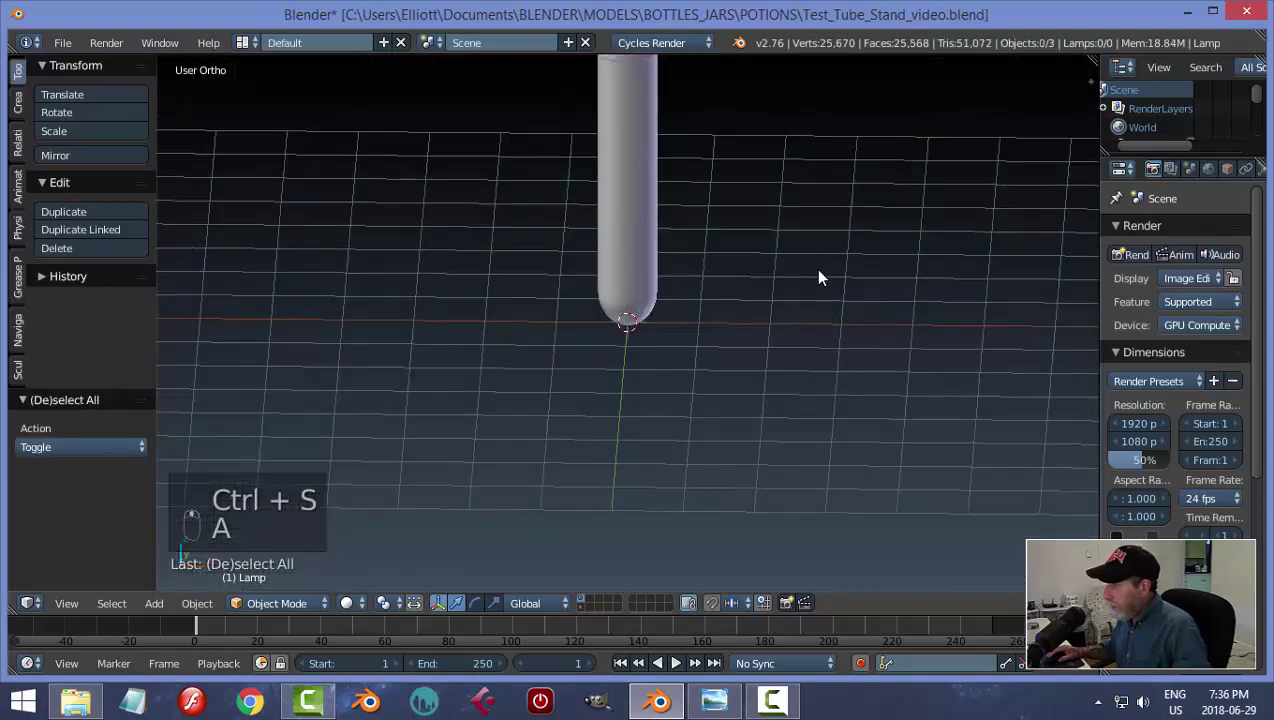
left_click_drag(631, 297, 1175, 211)
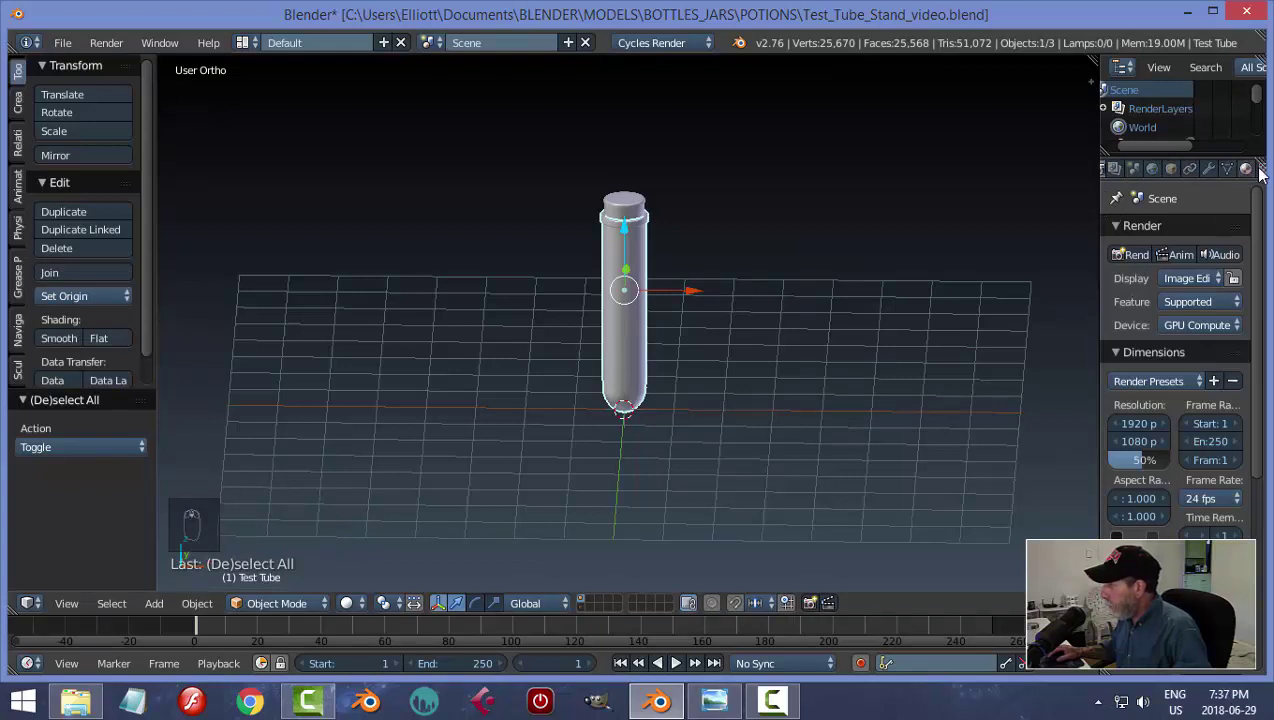
left_click_drag(1249, 175, 873, 353)
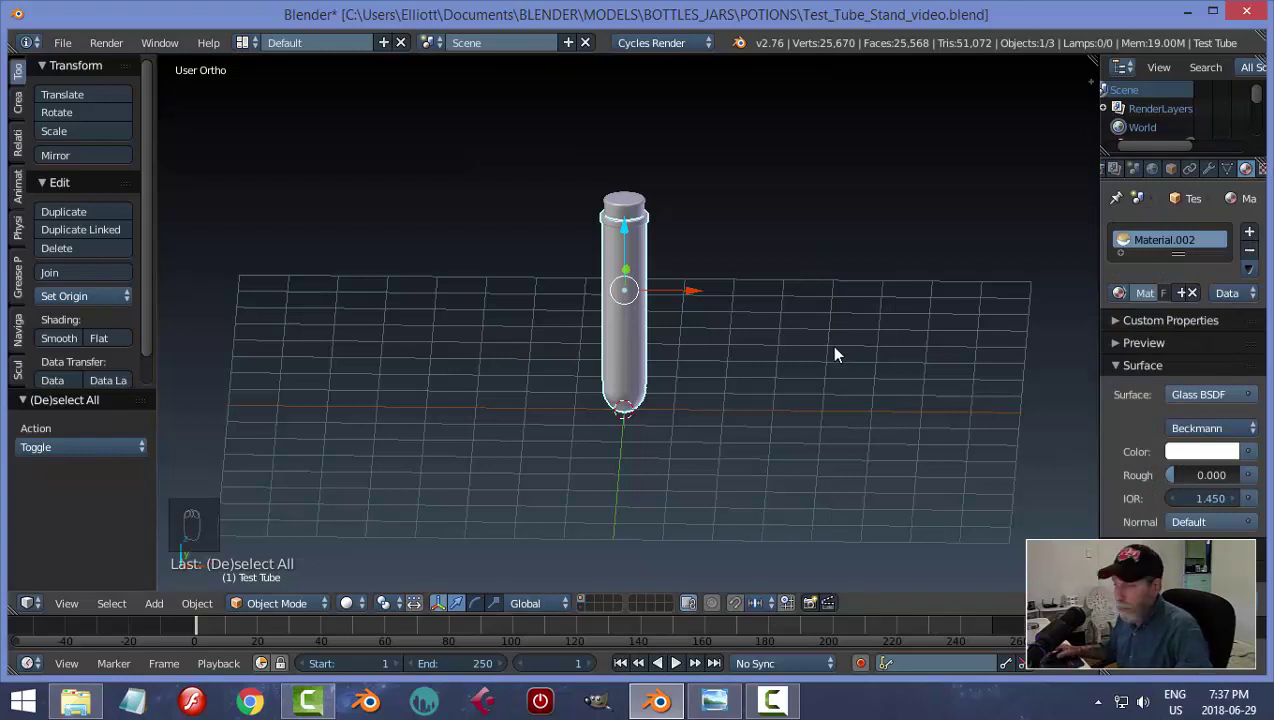
left_click_drag(745, 351, 833, 333)
key("a")
key("a")
left_click_drag(826, 335, 860, 294)
Scale the test tube to about 0.535 so it stands small on the grid, then deselect.
key("s")
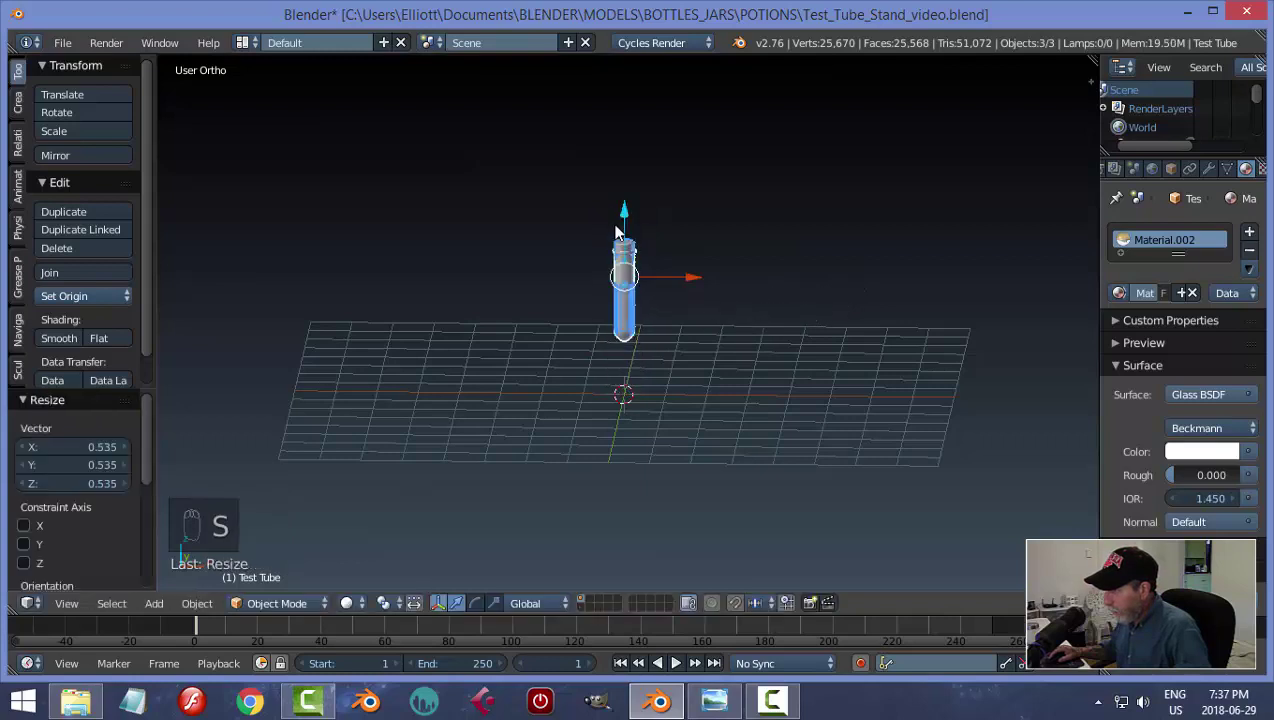
left_click_drag(624, 221, 635, 268)
key("KP_1")
left_click(626, 263)
left_click_drag(820, 353, 817, 357)
middle_click(817, 357)
key("a")
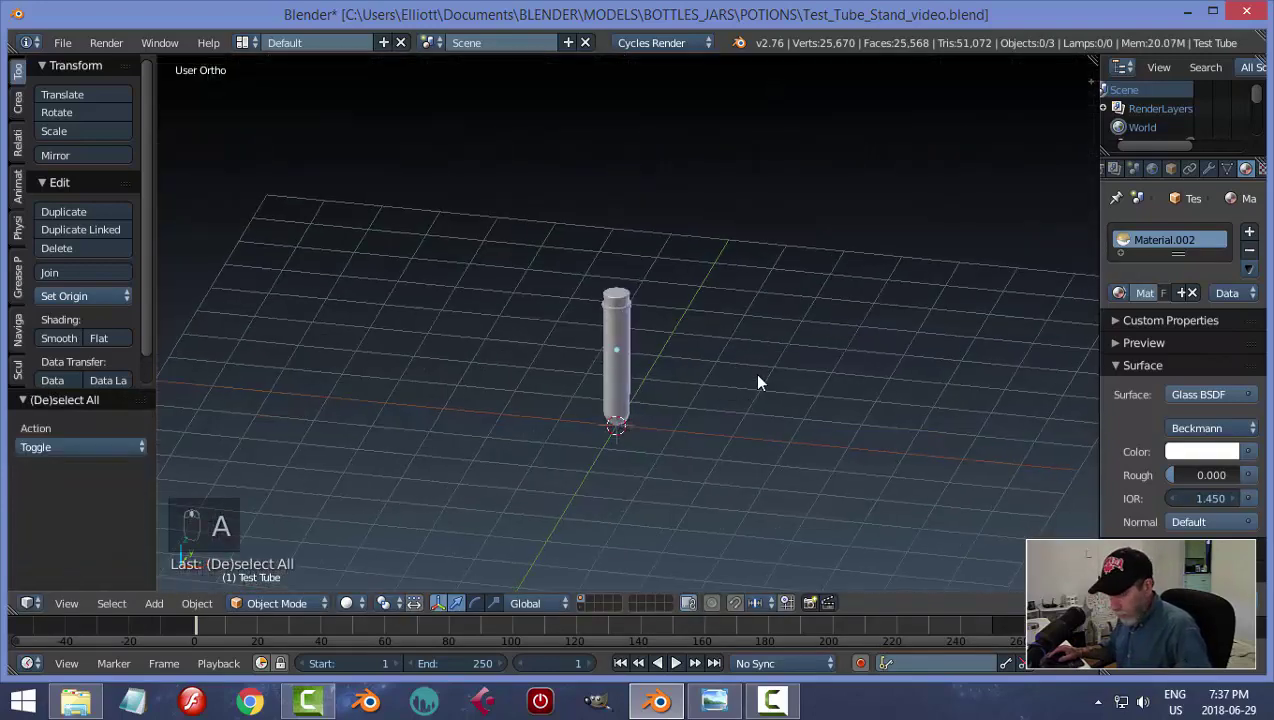
Save, switch to top view and undo an accidentally added plane.
key("ctrl+s")
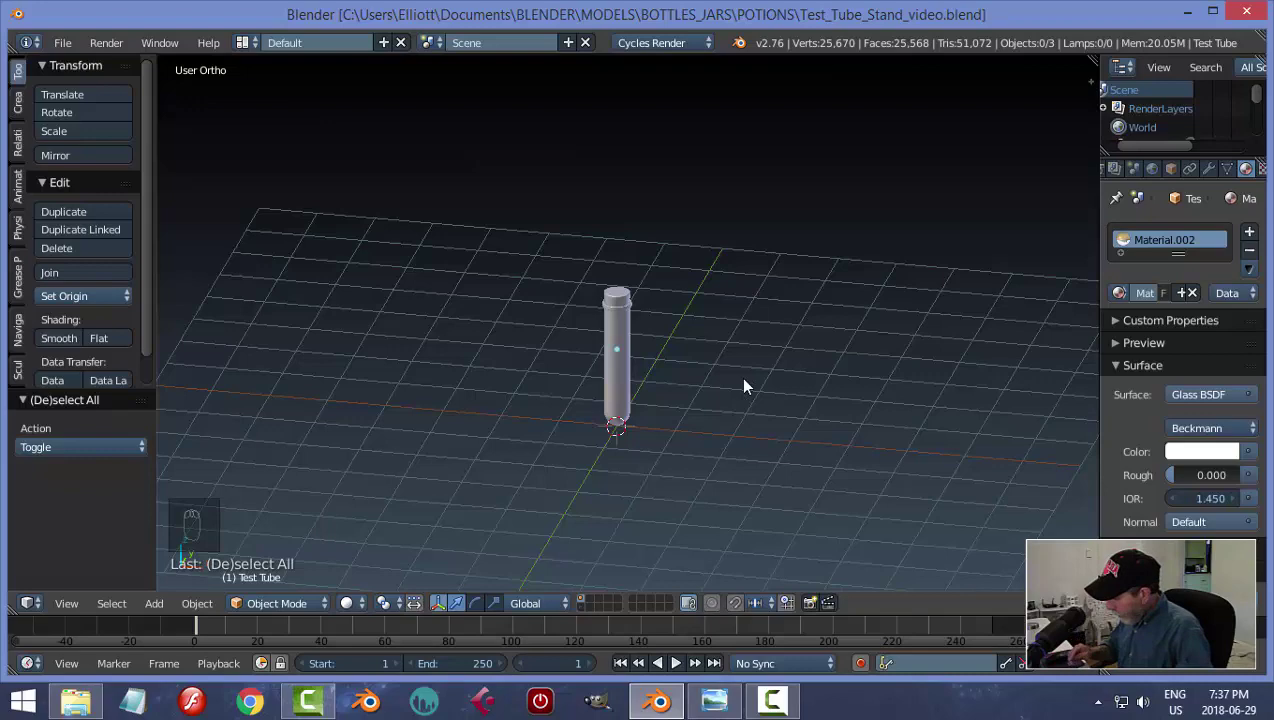
key("KP_7")
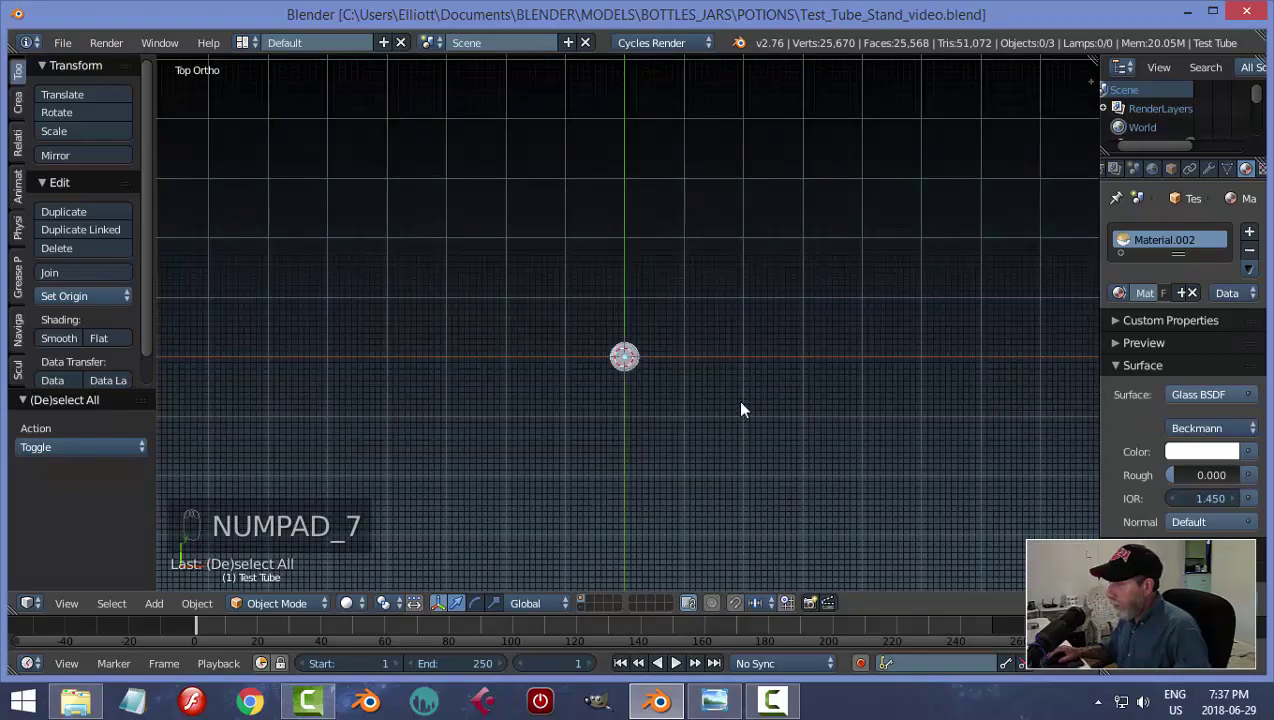
left_click_drag(728, 368, 727, 359)
key("shift+a")
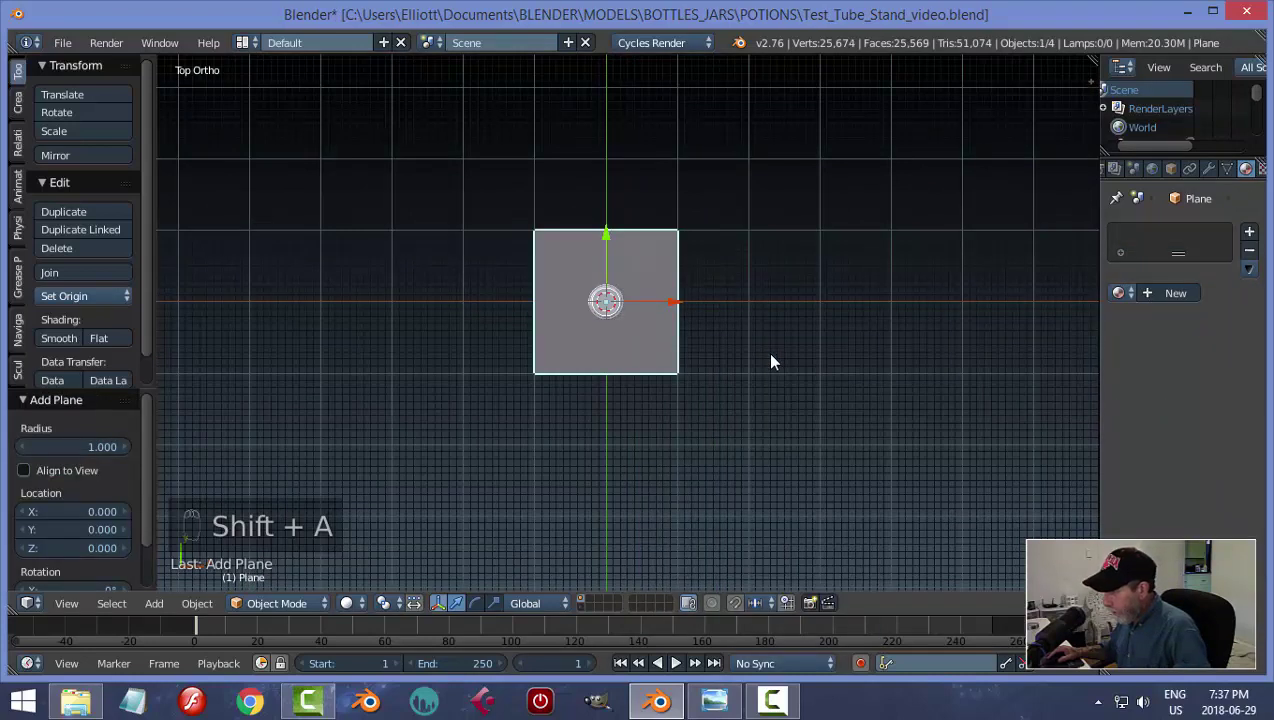
key("ctrl+z")
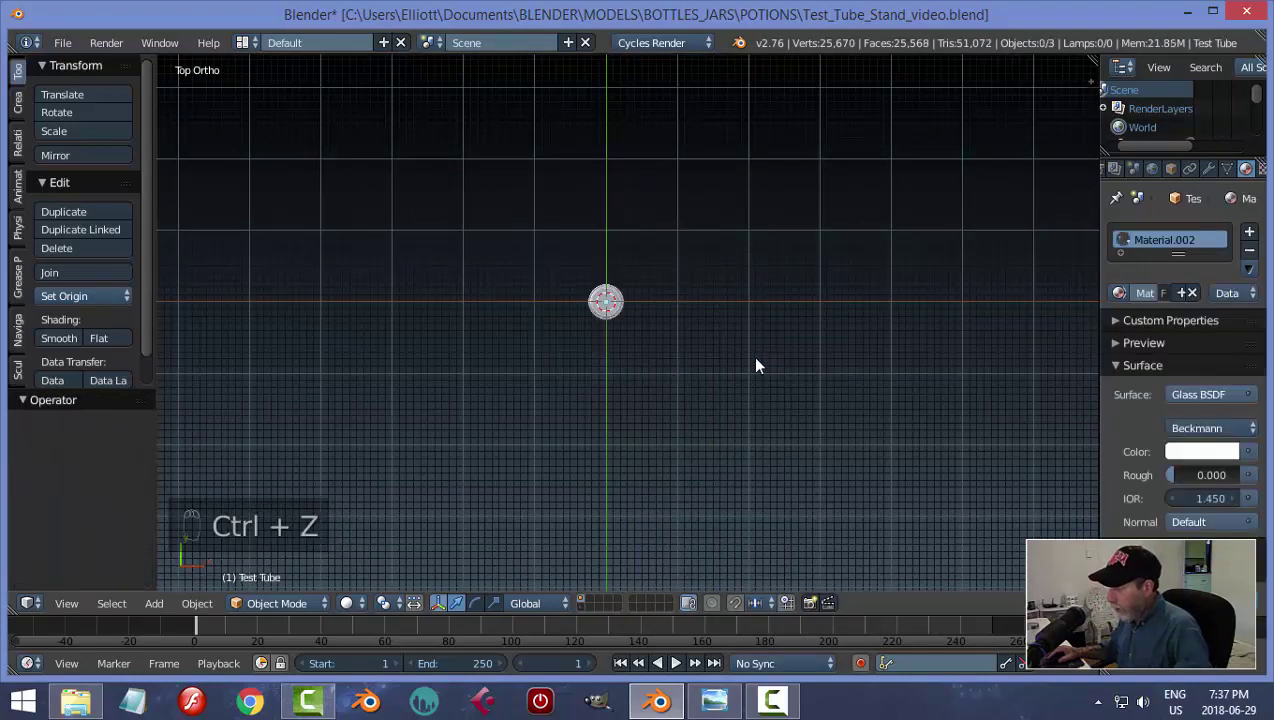
Move the test tube to another layer and bring up the Add Mesh list.
key("a")
key("m")
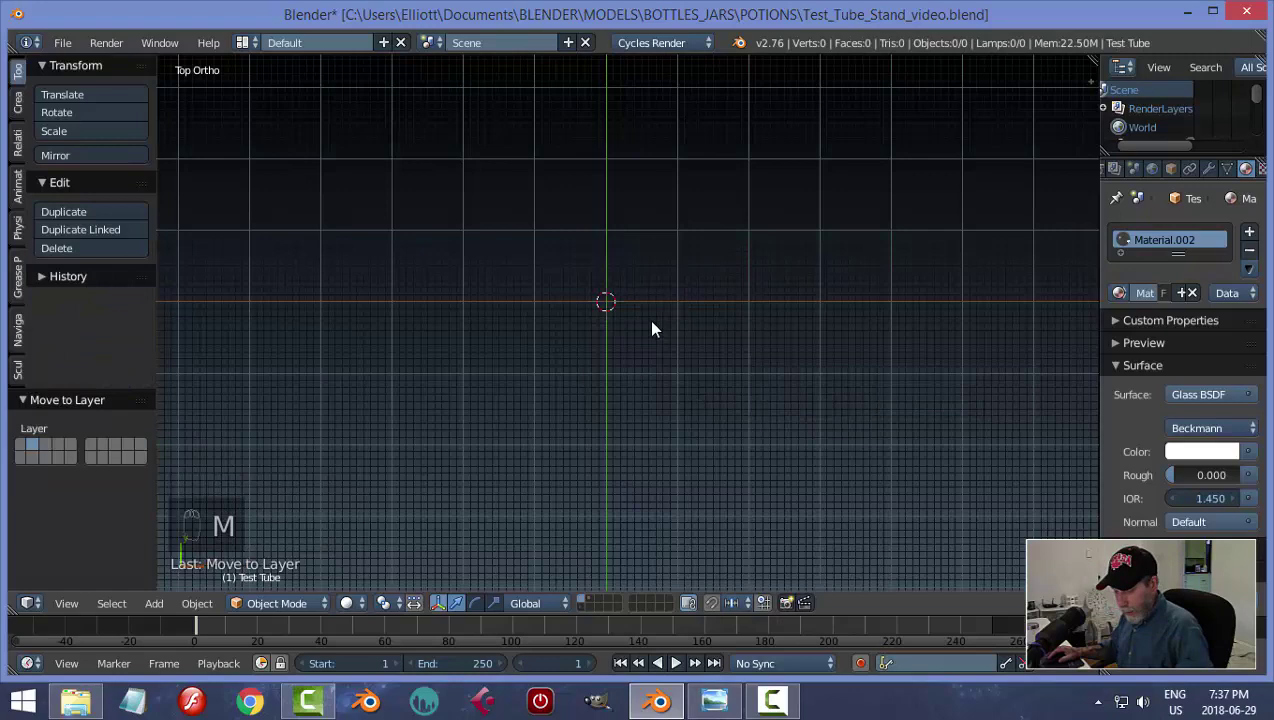
key("shift+a")
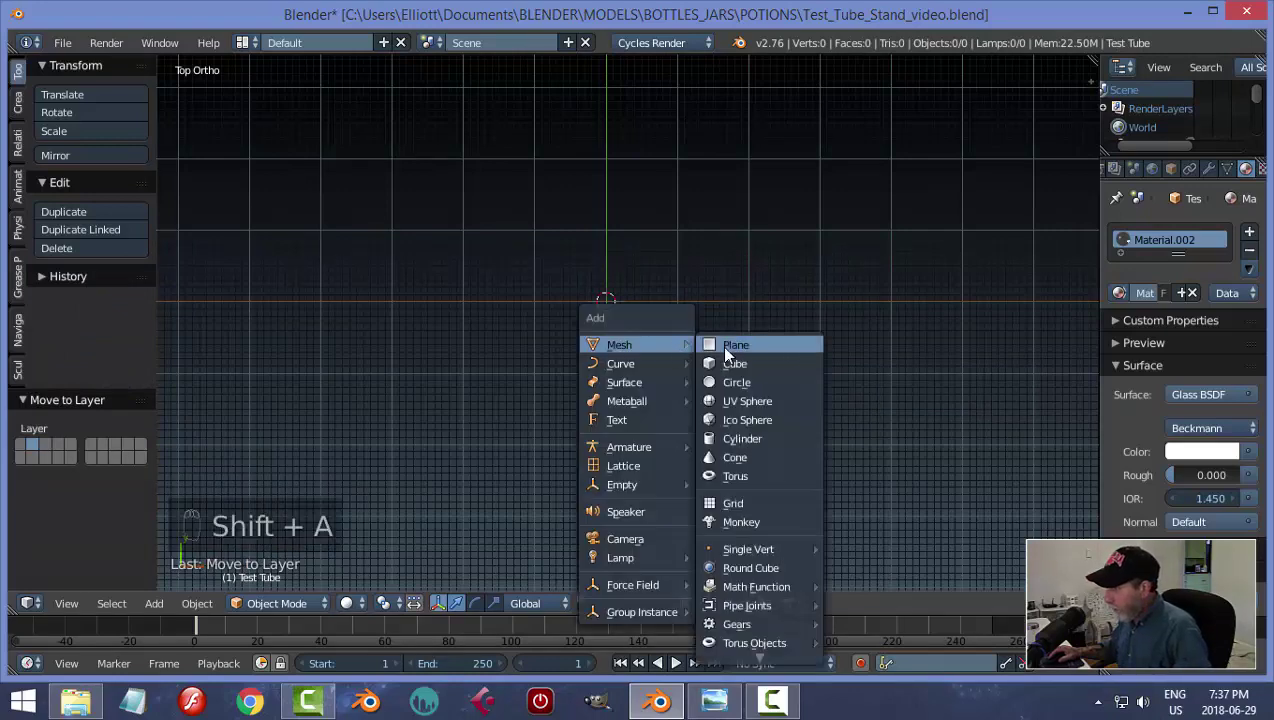
Subdivide the new plane into a 4×4 grid, inset its four central faces and resize them.
key("Tab")
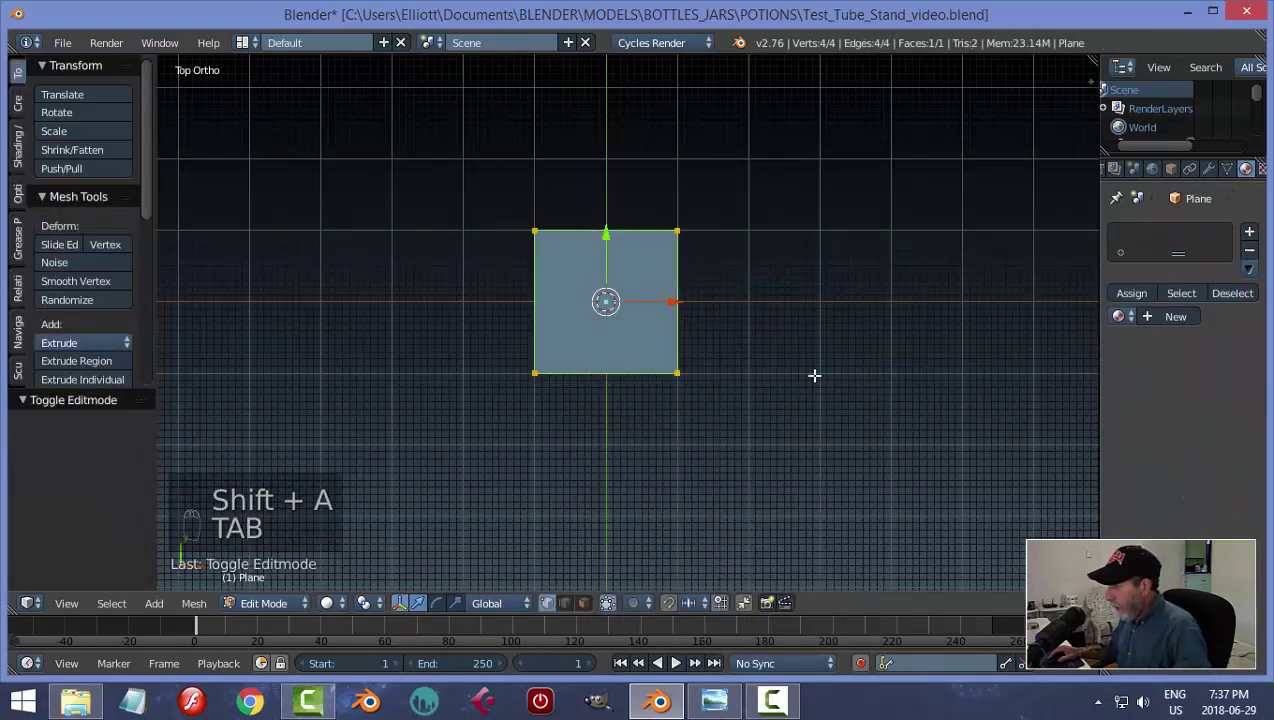
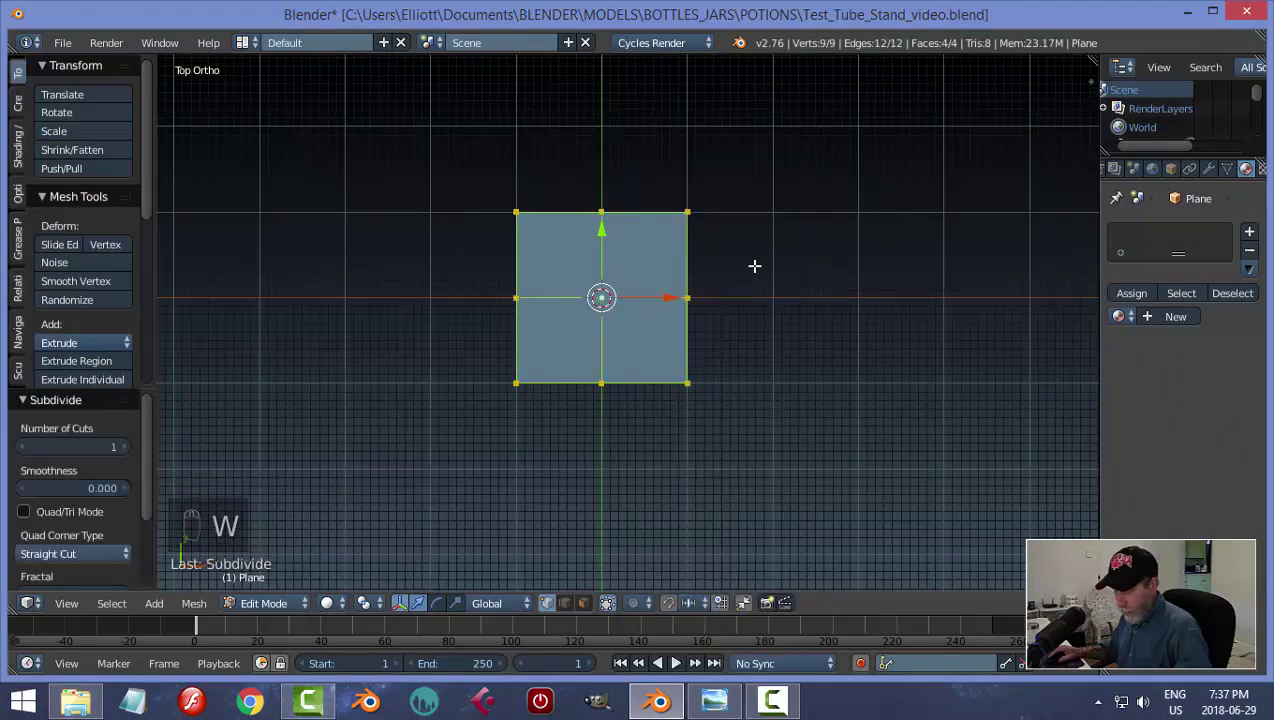
key("w")
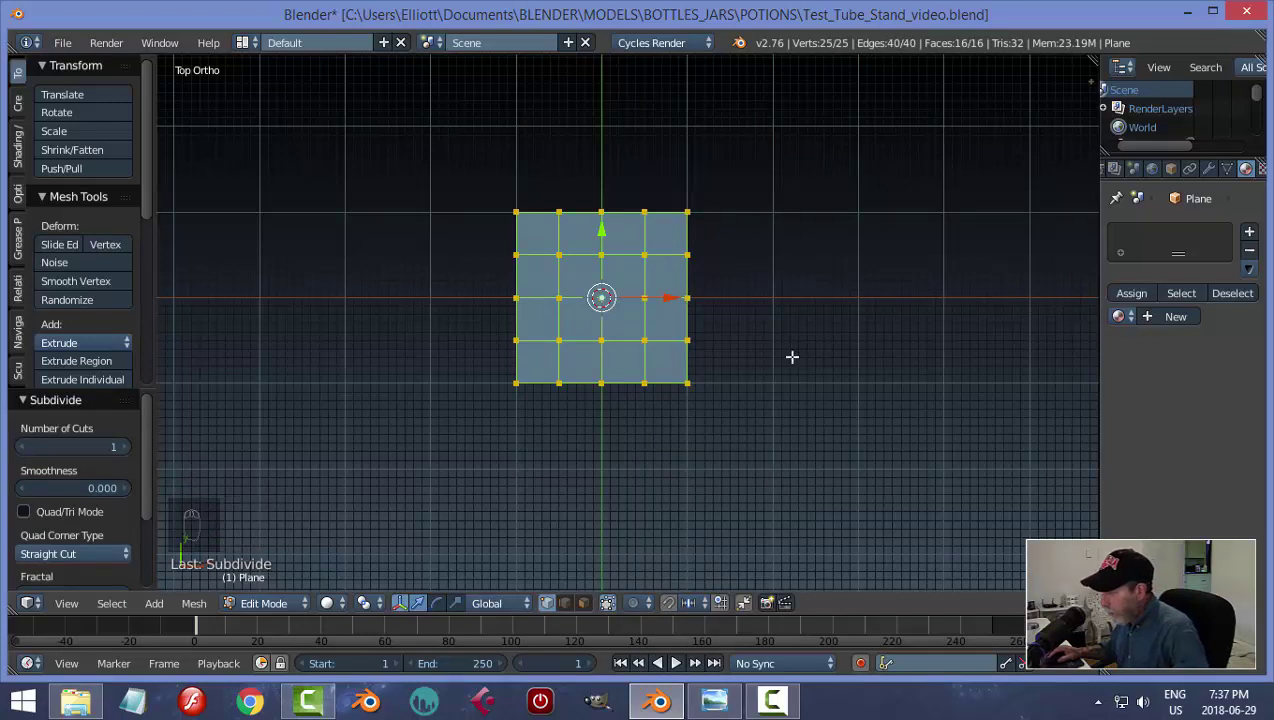
key("a")
key("ctrl+Tab")
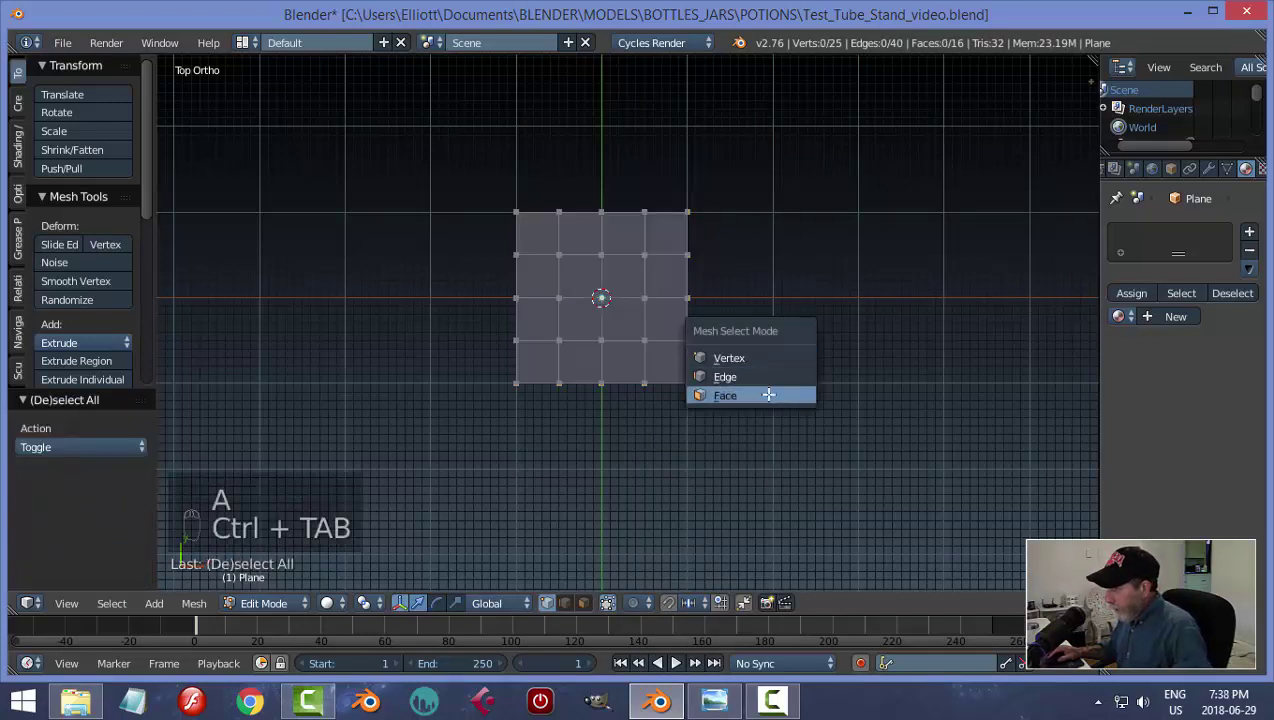
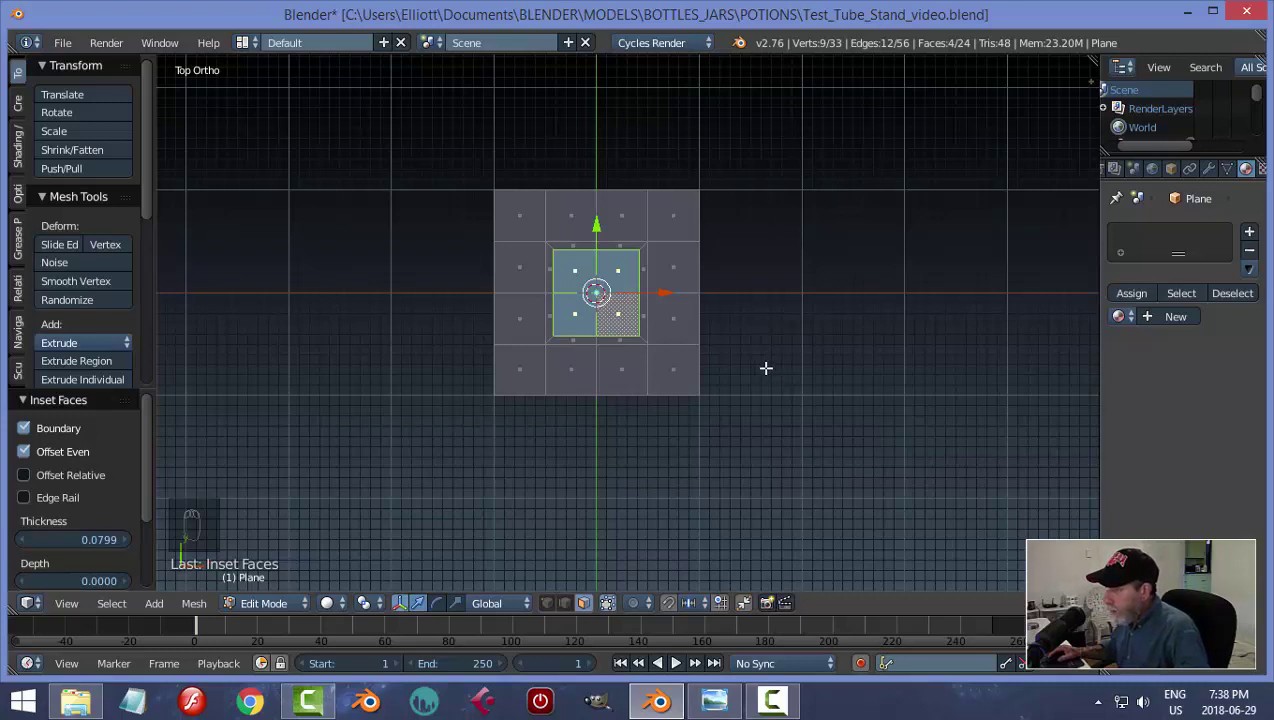
key("s")
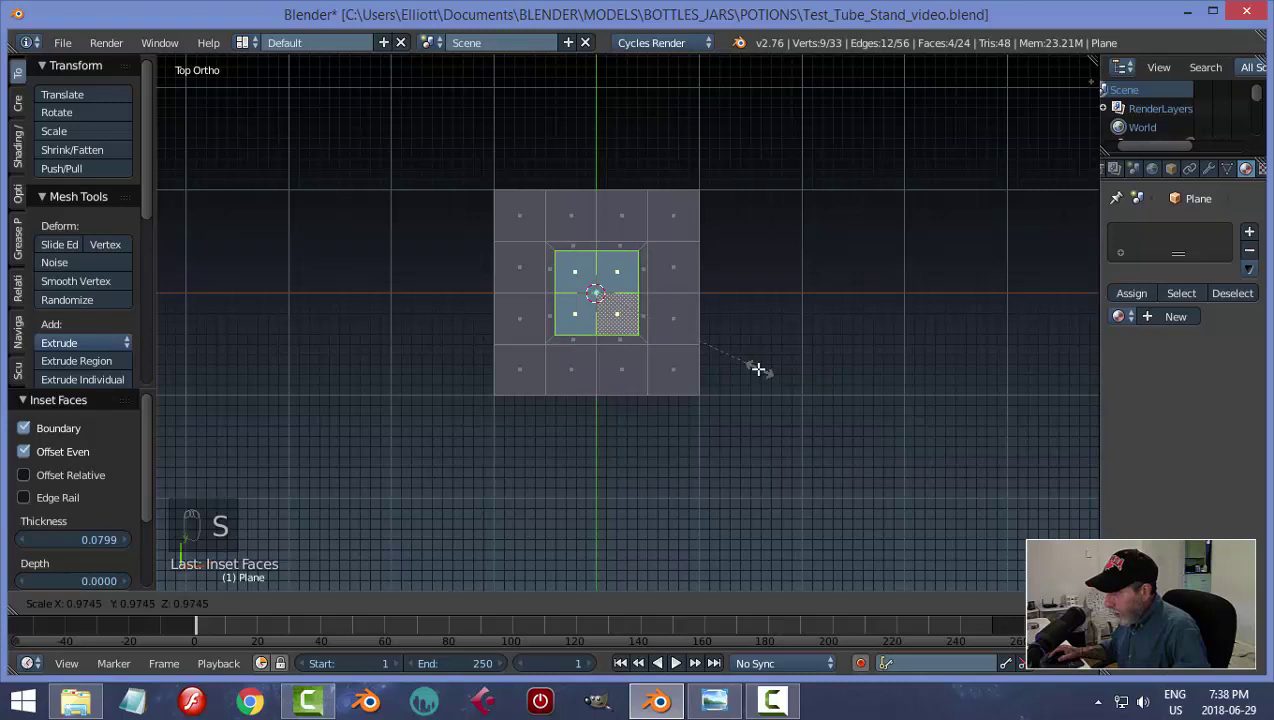
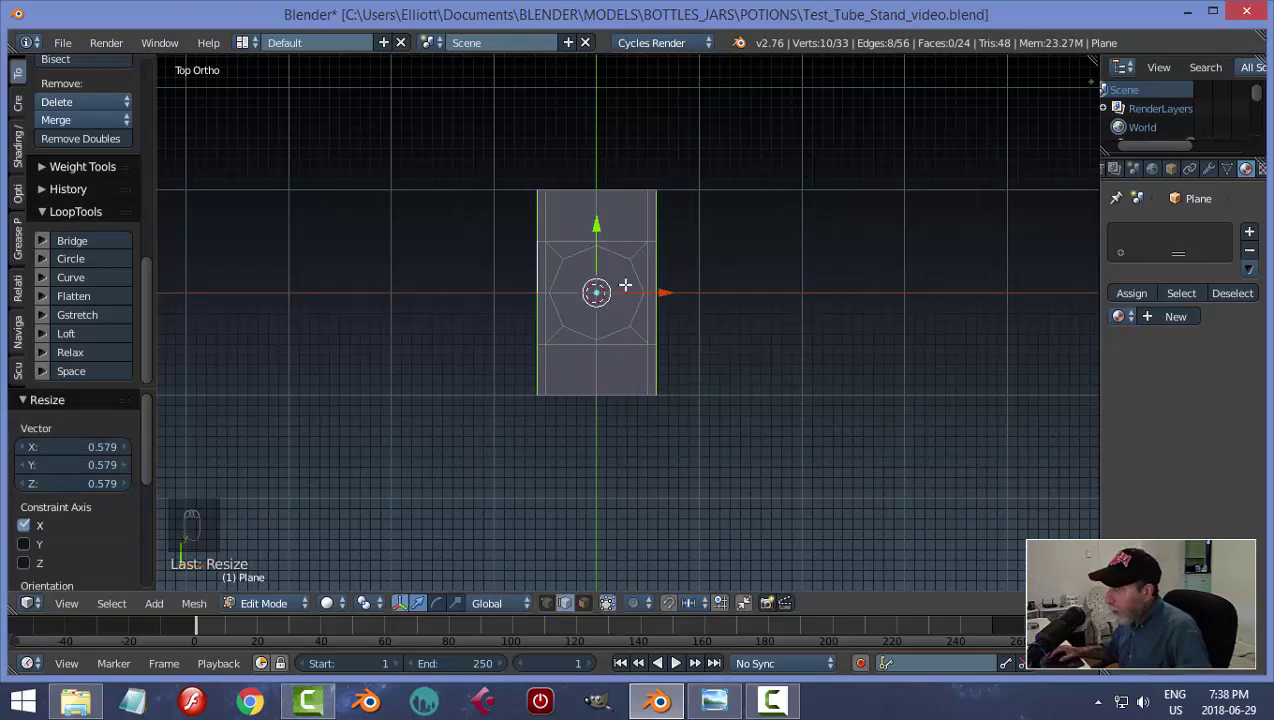
Undo the last resize and narrow the plane along X to about 0.598.
key("ctrl+z")
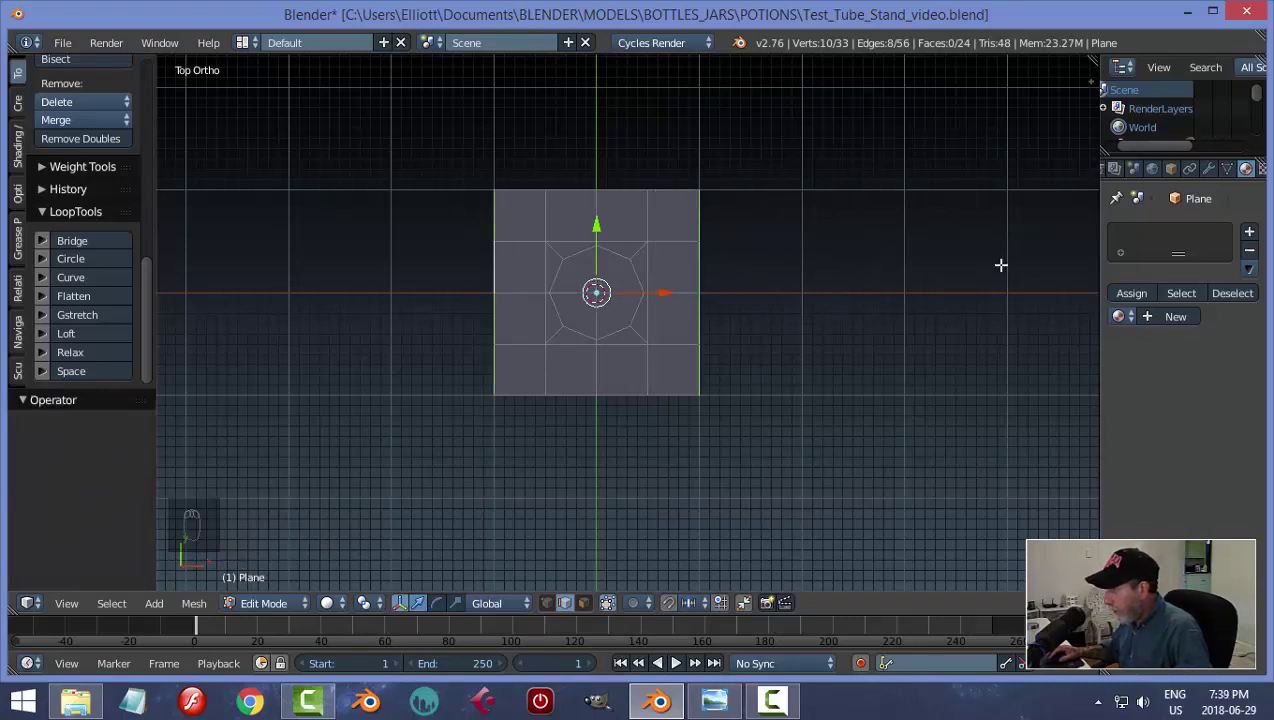
key("s")
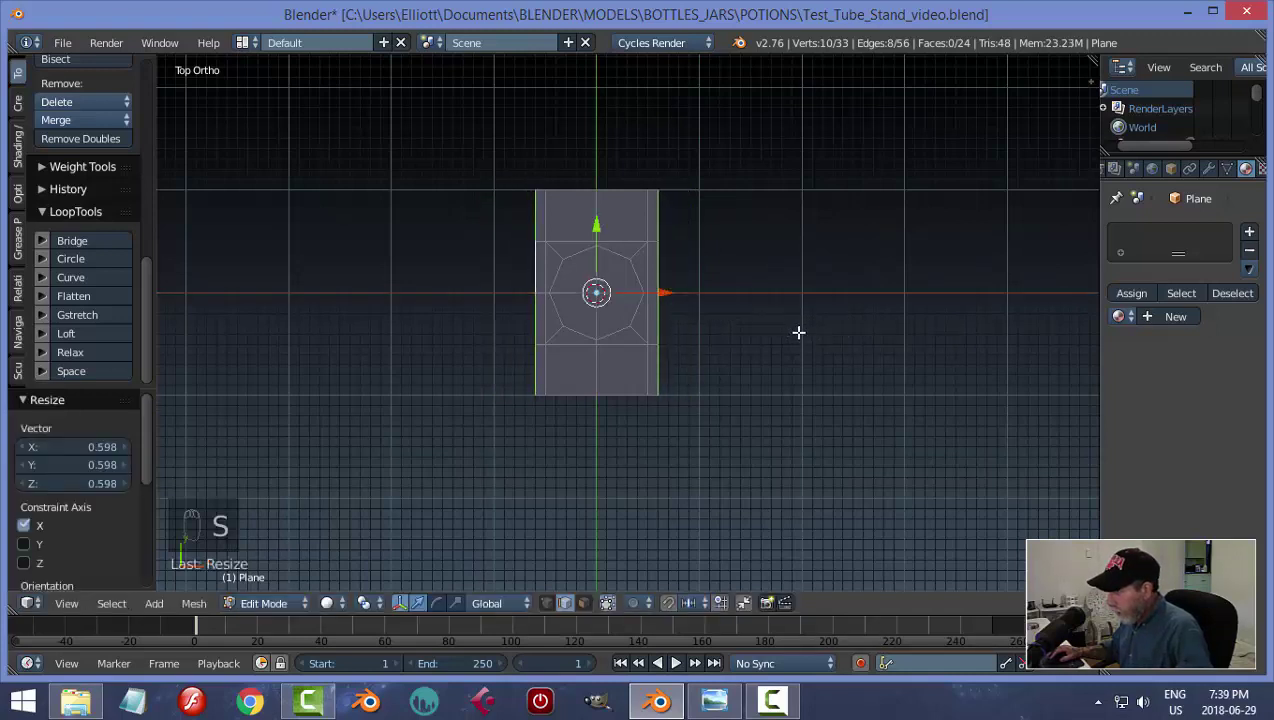
key("a")
key("Tab")
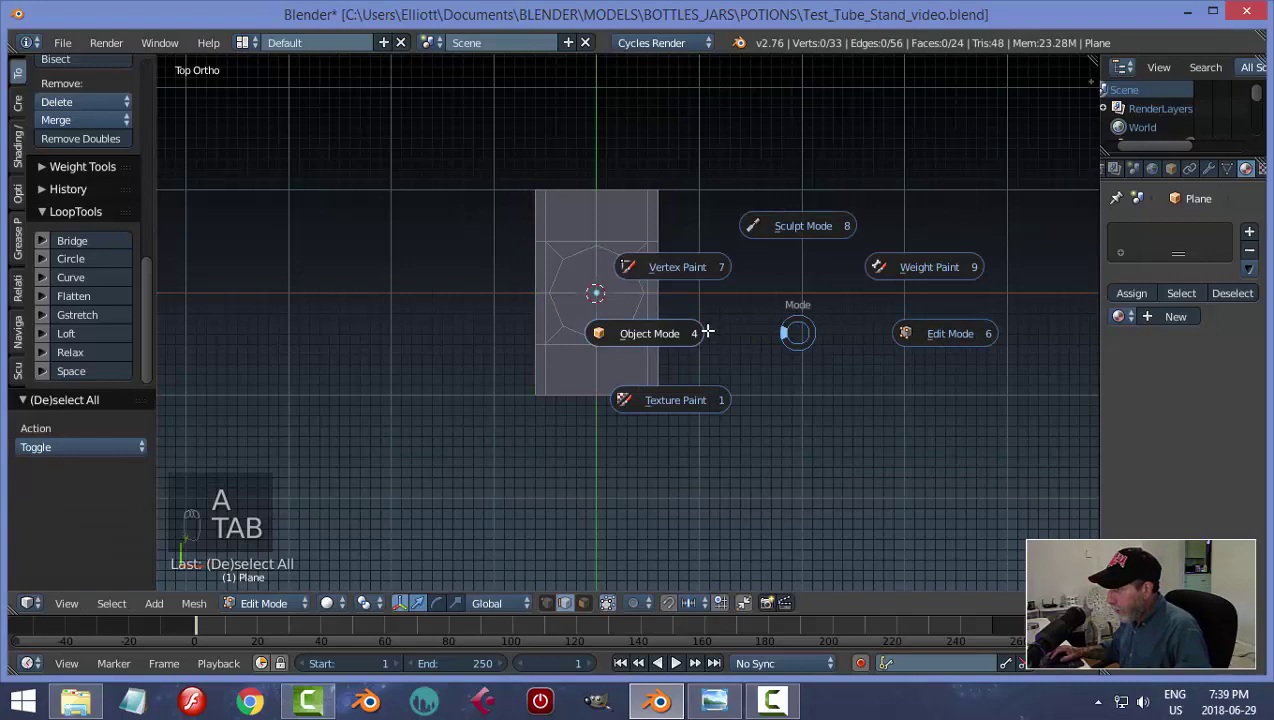
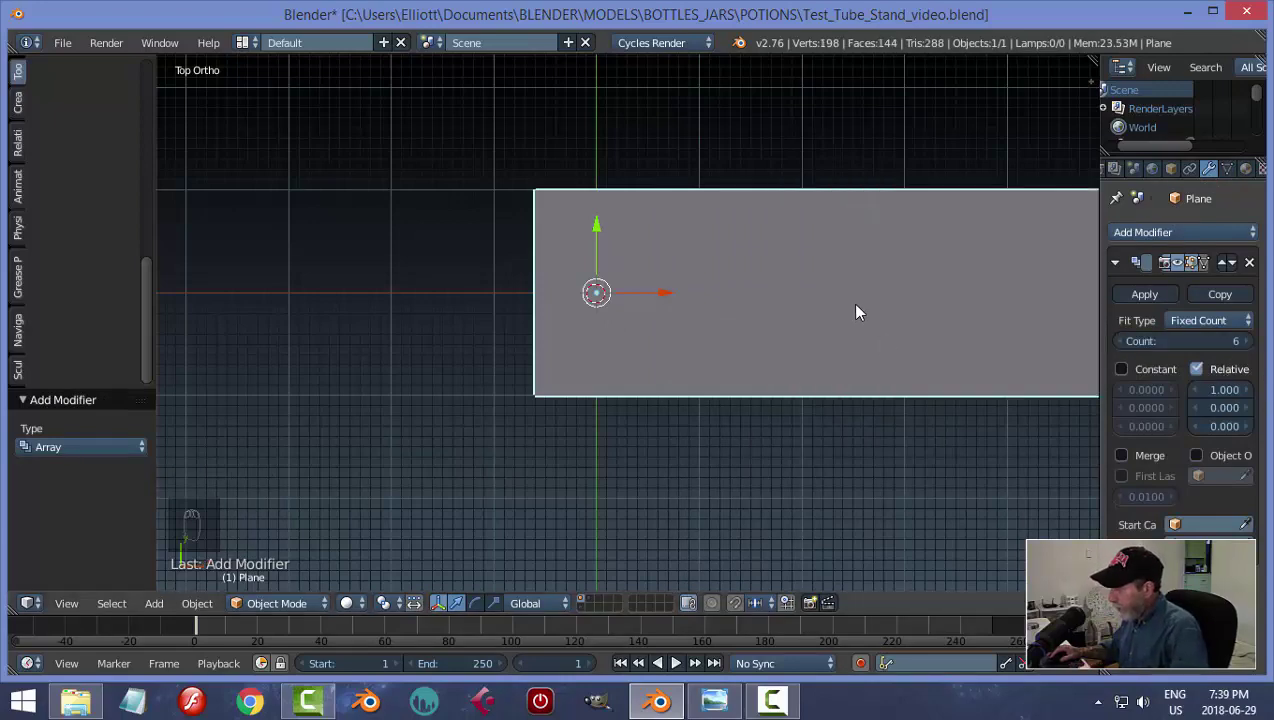
Stretch the six-cell arrayed strip along X by about 1.353 in Edit Mode.
middle_click(989, 389)
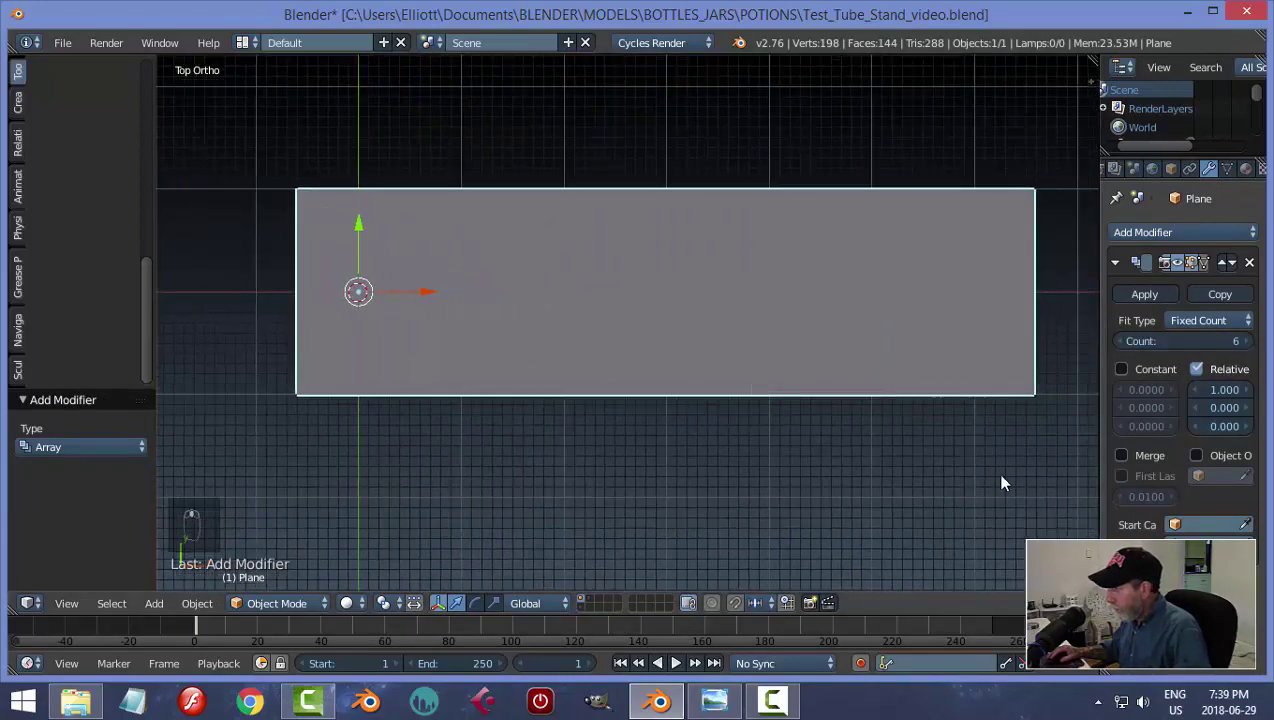
middle_click(1130, 464)
left_click_drag(1130, 465, 972, 404)
key("Tab")
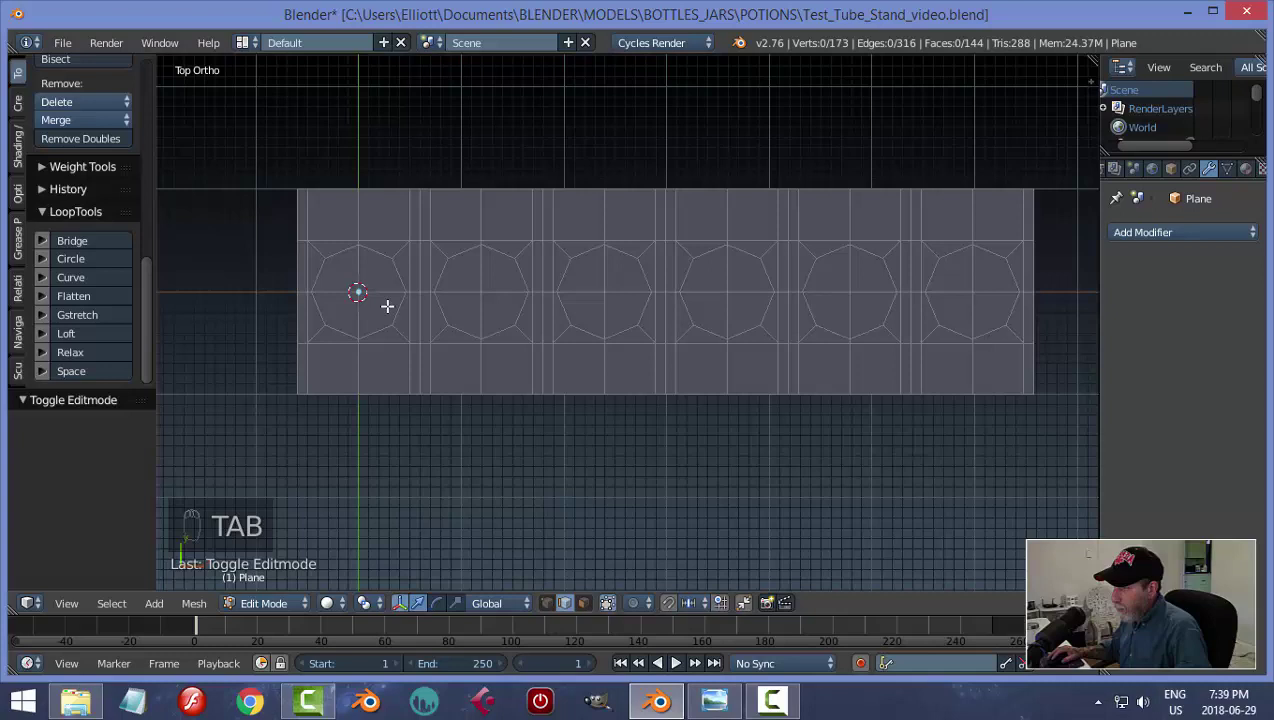
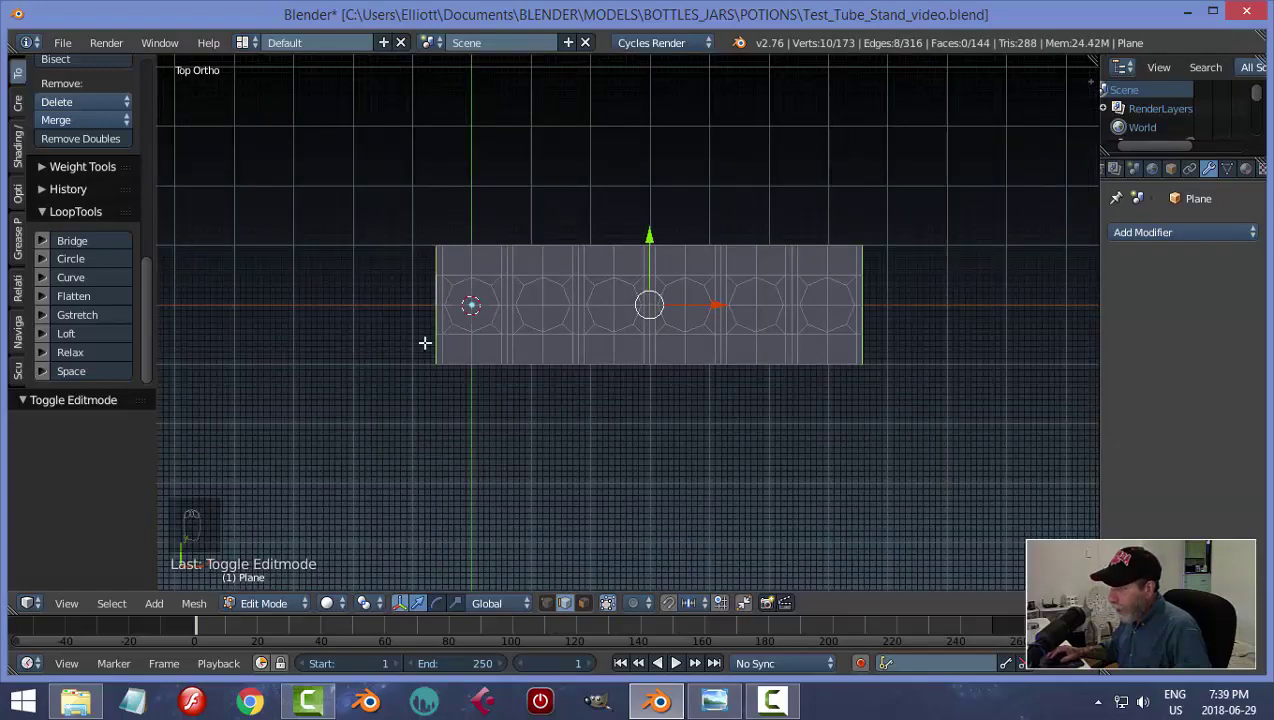
key("s")
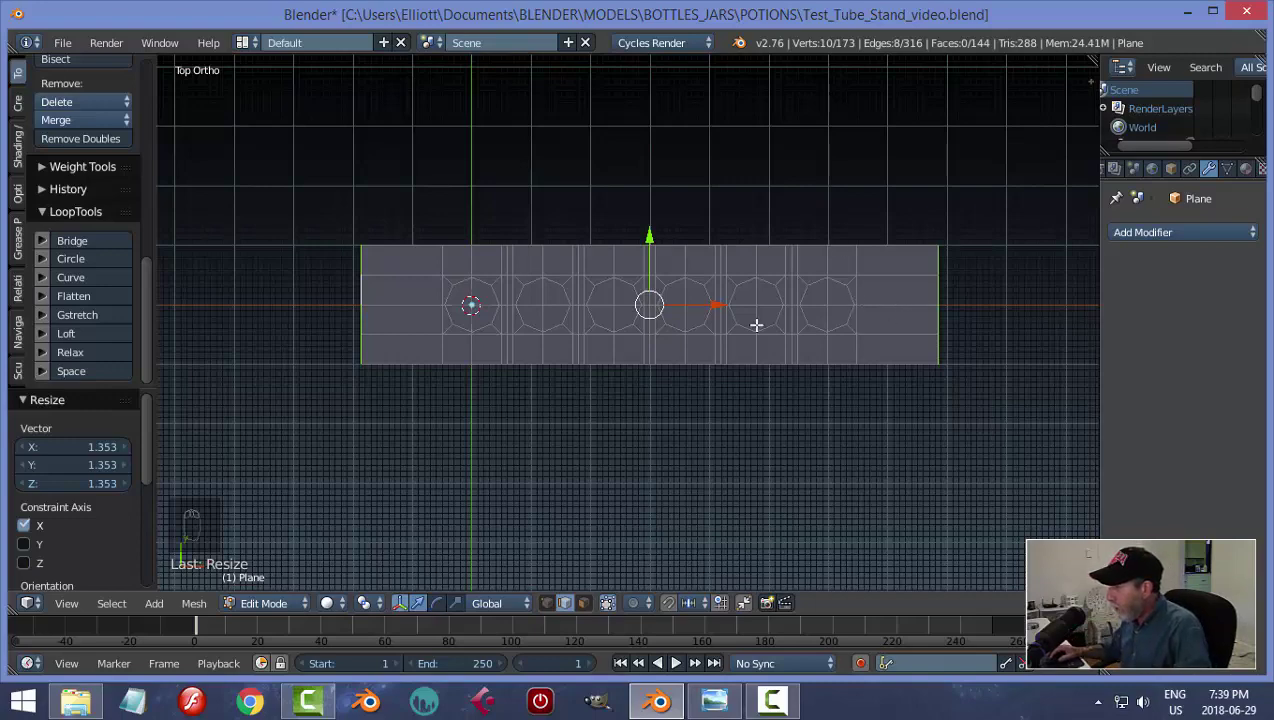
Return to Object Mode and orbit to view the plate at an angle.
key("a")
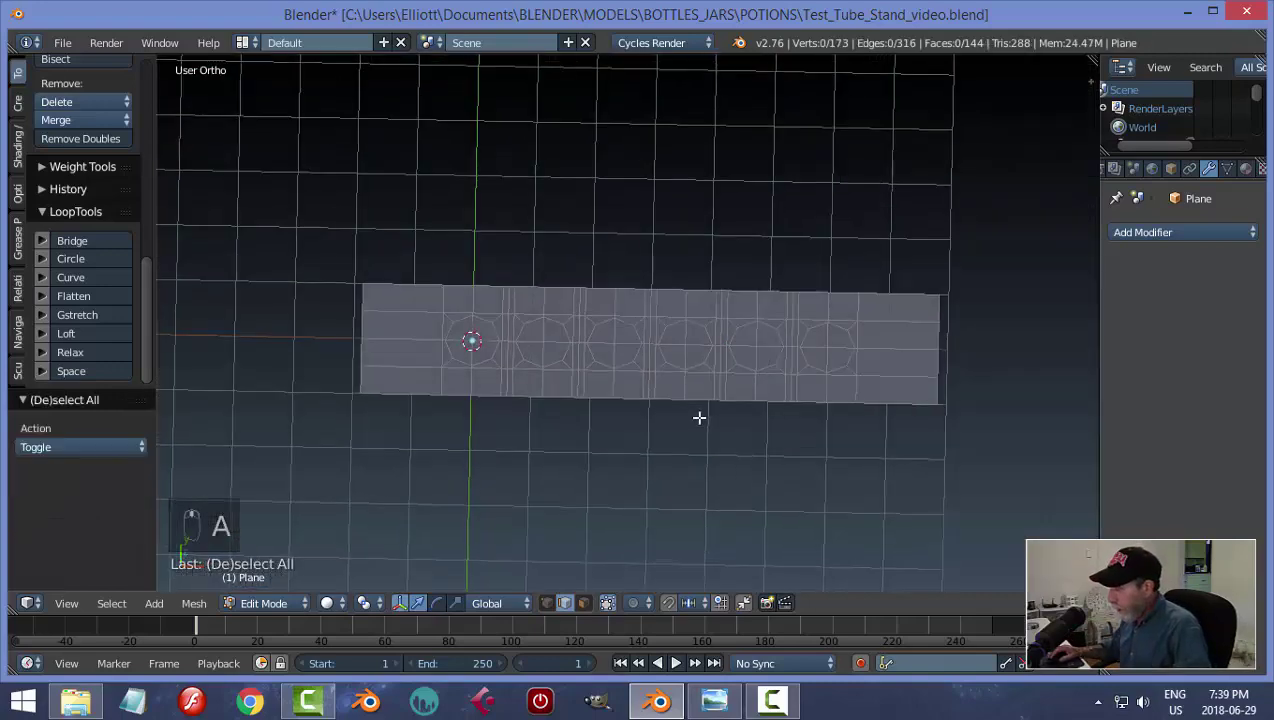
key("Tab")
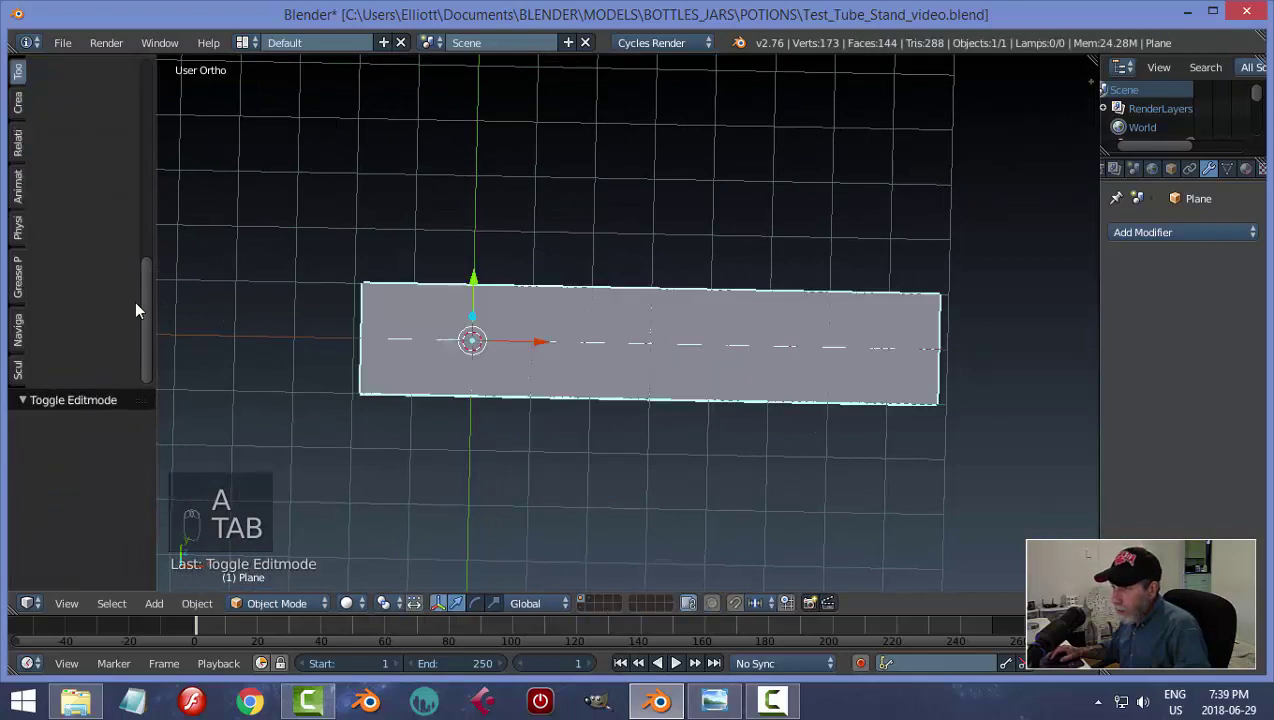
left_click_drag(149, 318, 118, 208)
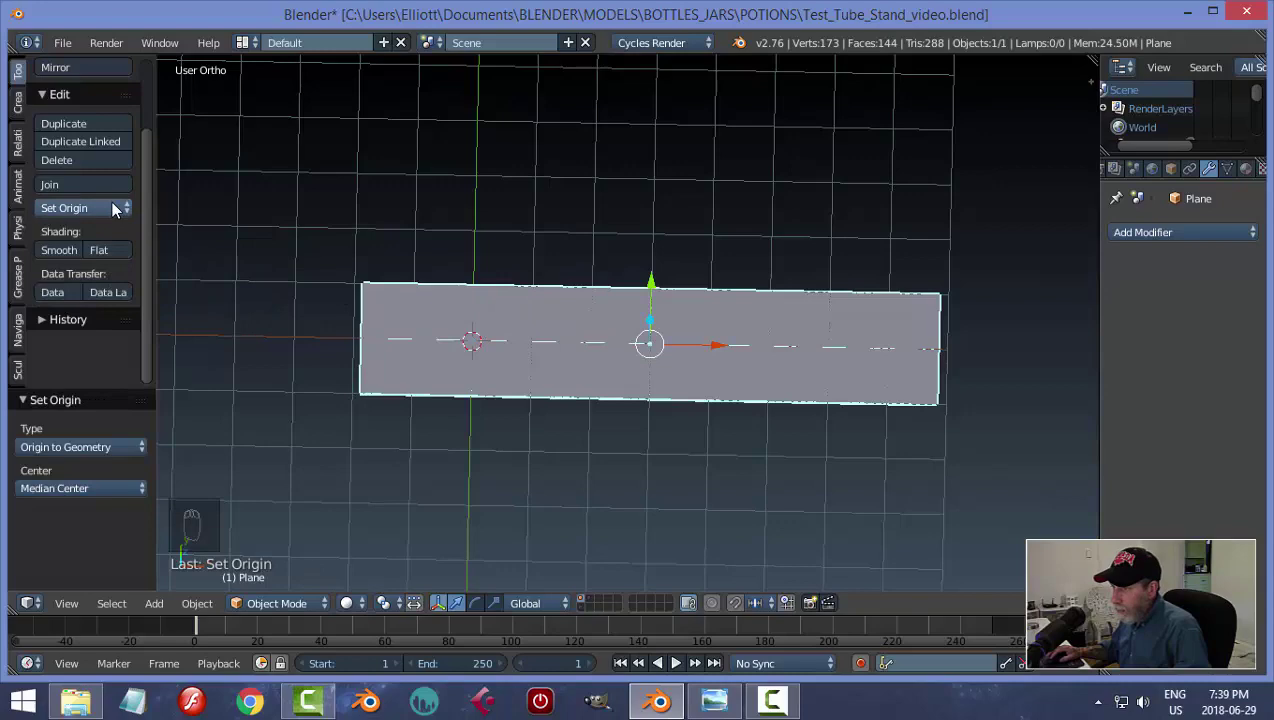
left_click_drag(108, 215, 90, 210)
left_click_drag(90, 210, 558, 315)
left_click_drag(558, 315, 608, 321)
Duplicate the plate and raise the copy about 1.34 units above the original along Z.
key("shift+d")
left_click(534, 277)
left_click(804, 306)
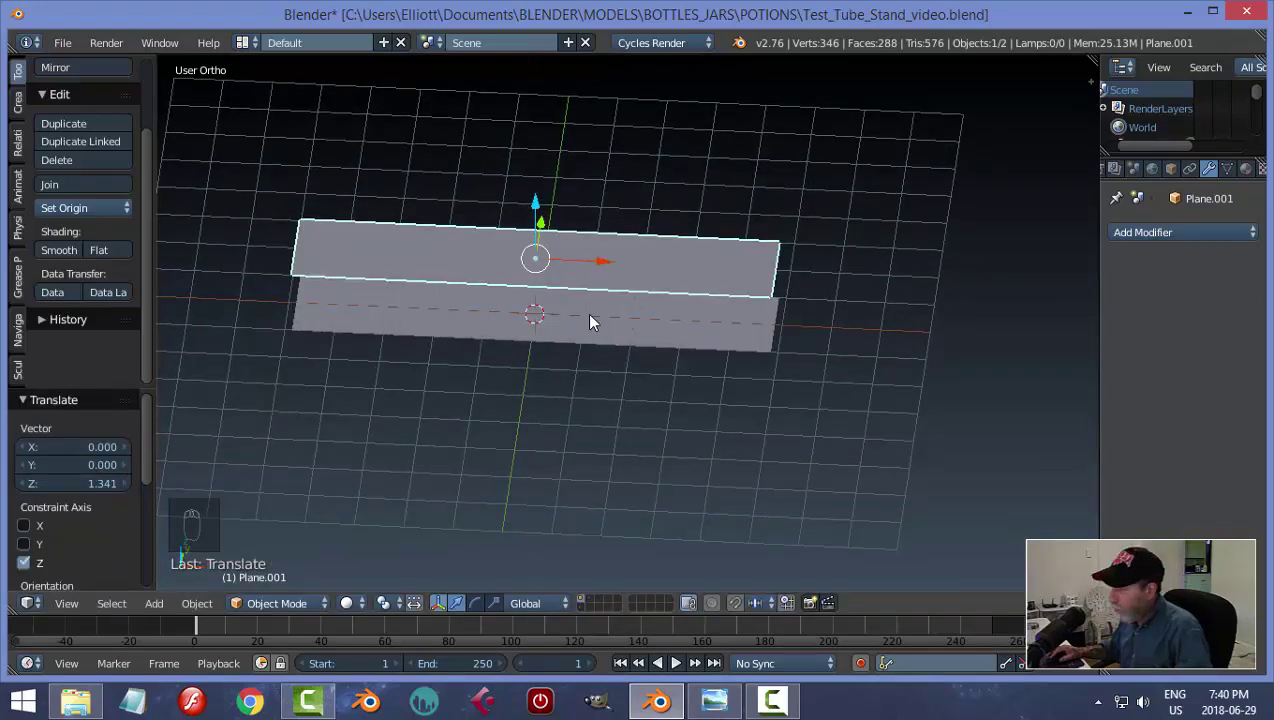
middle_click(716, 296)
key("Tab")
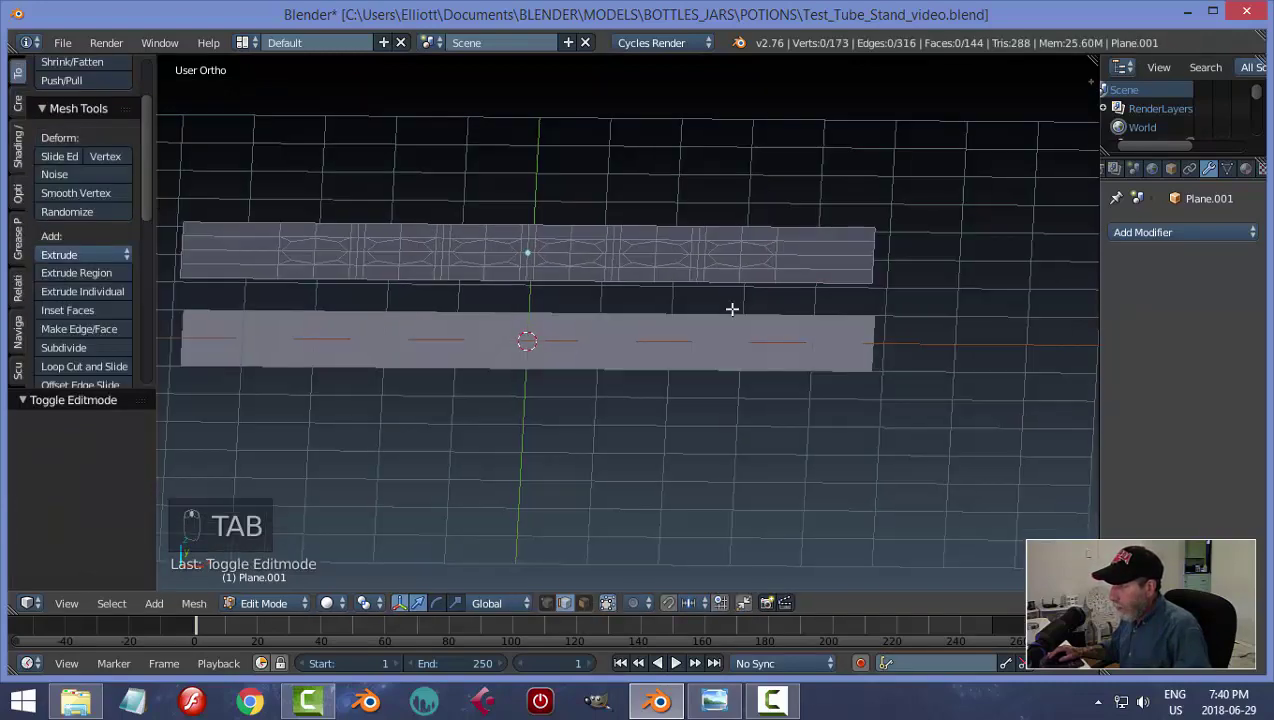
Delete the six octagon faces of the upper plate to cut holes through it.
key("ctrl+Tab")
key("KP_7")
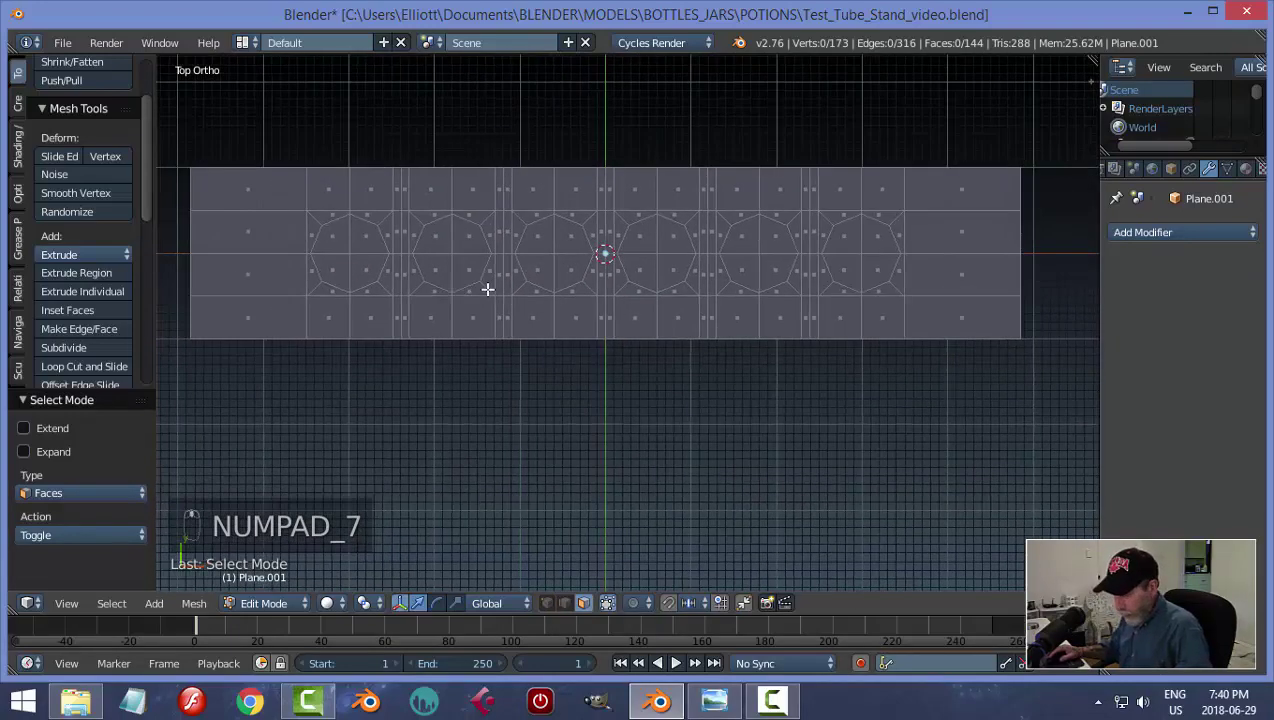
key("c")
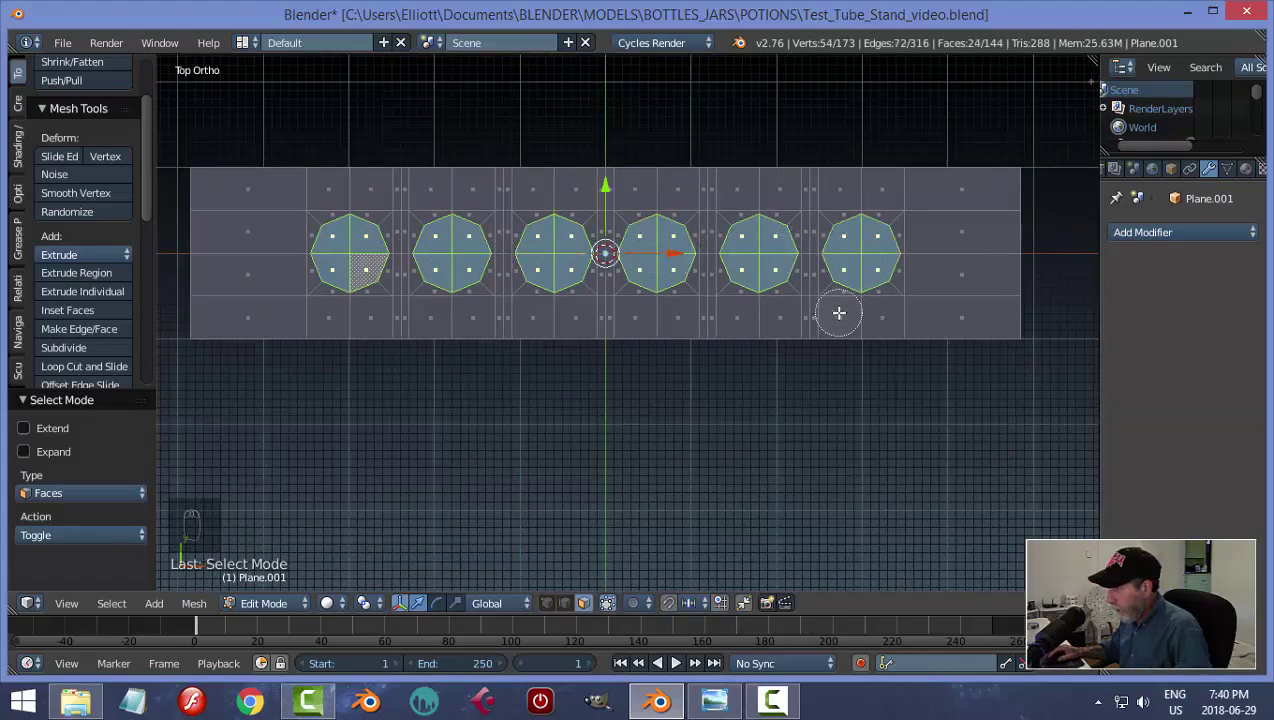
key("x")
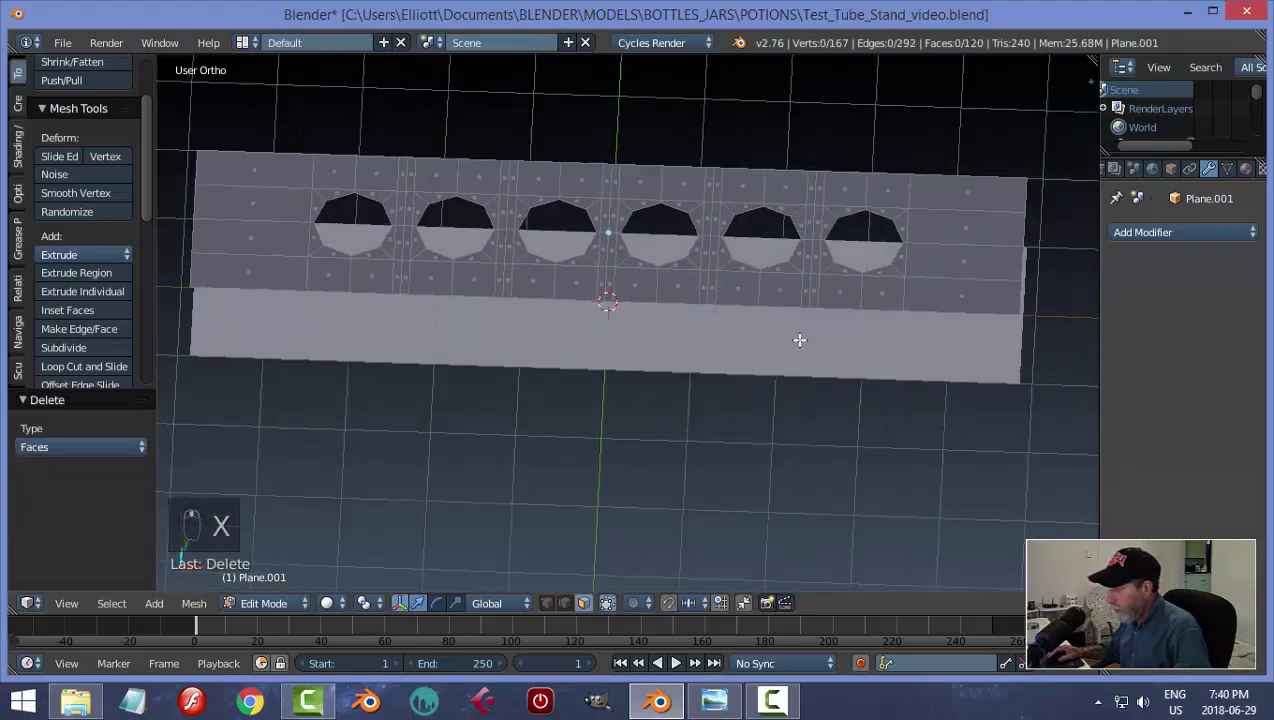
Select the whole holed plate from the front and extrude it upward for thickness.
key("a")
key("KP_1")
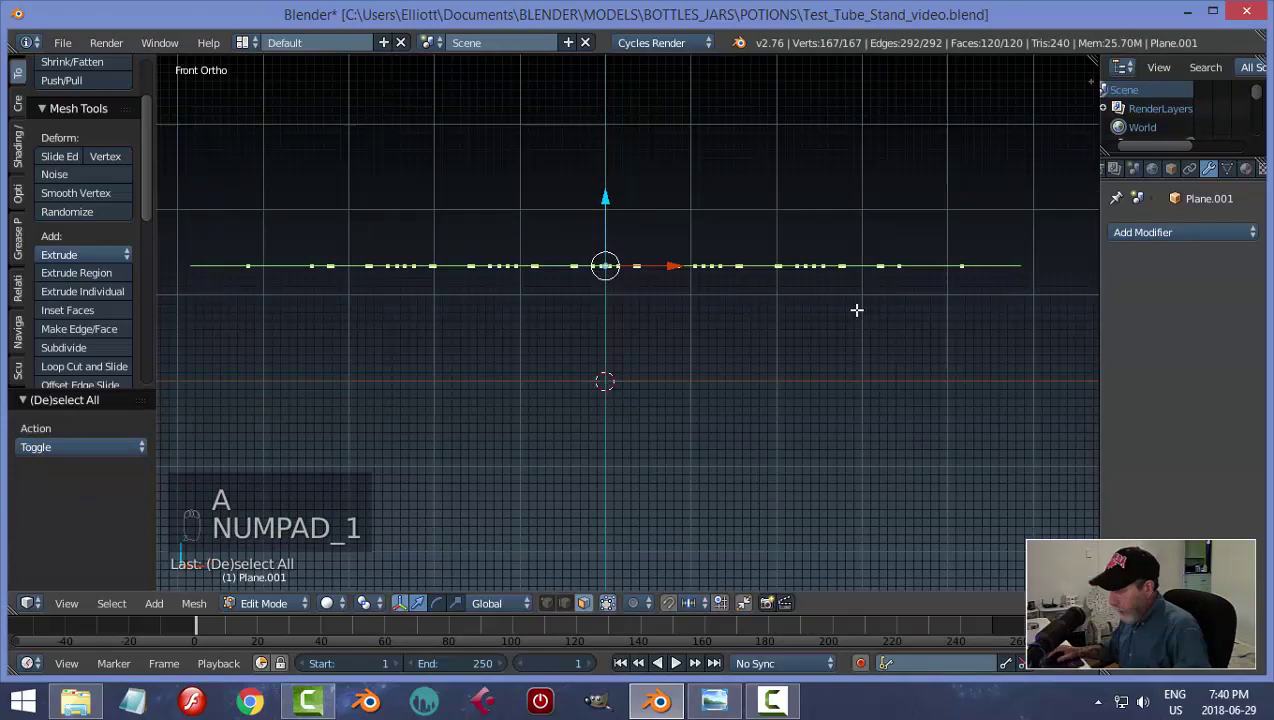
key("e")
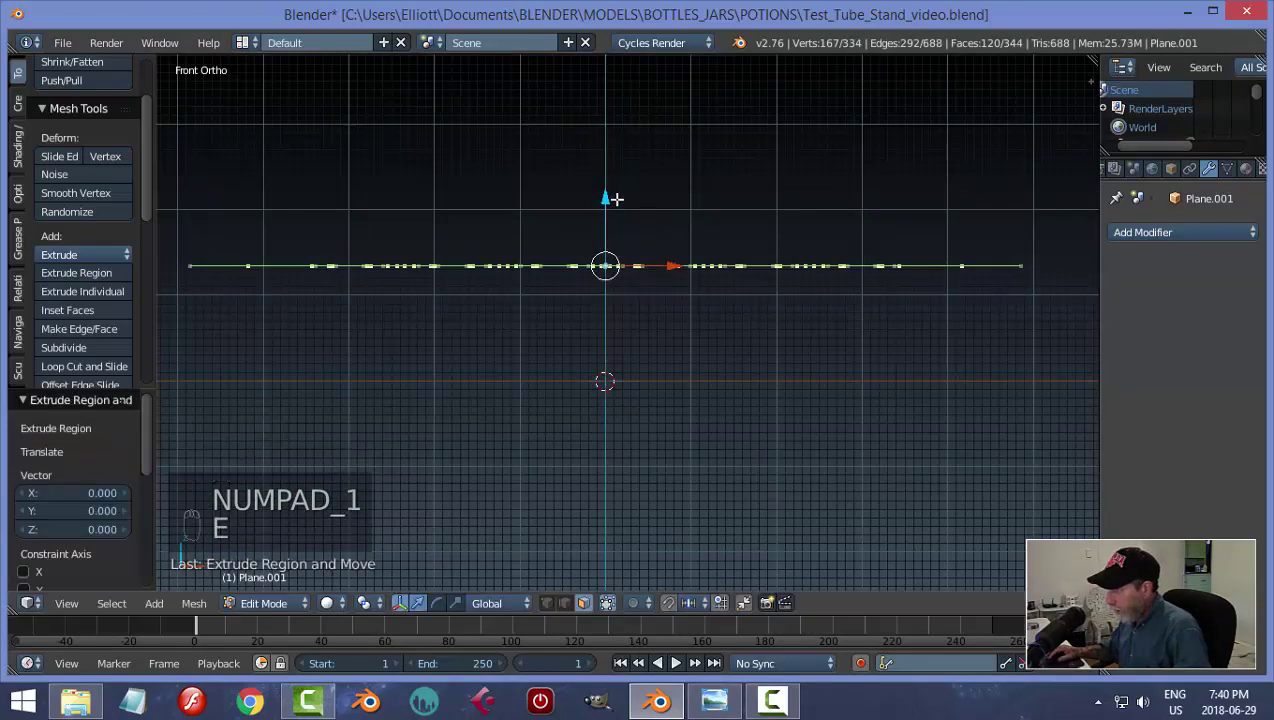
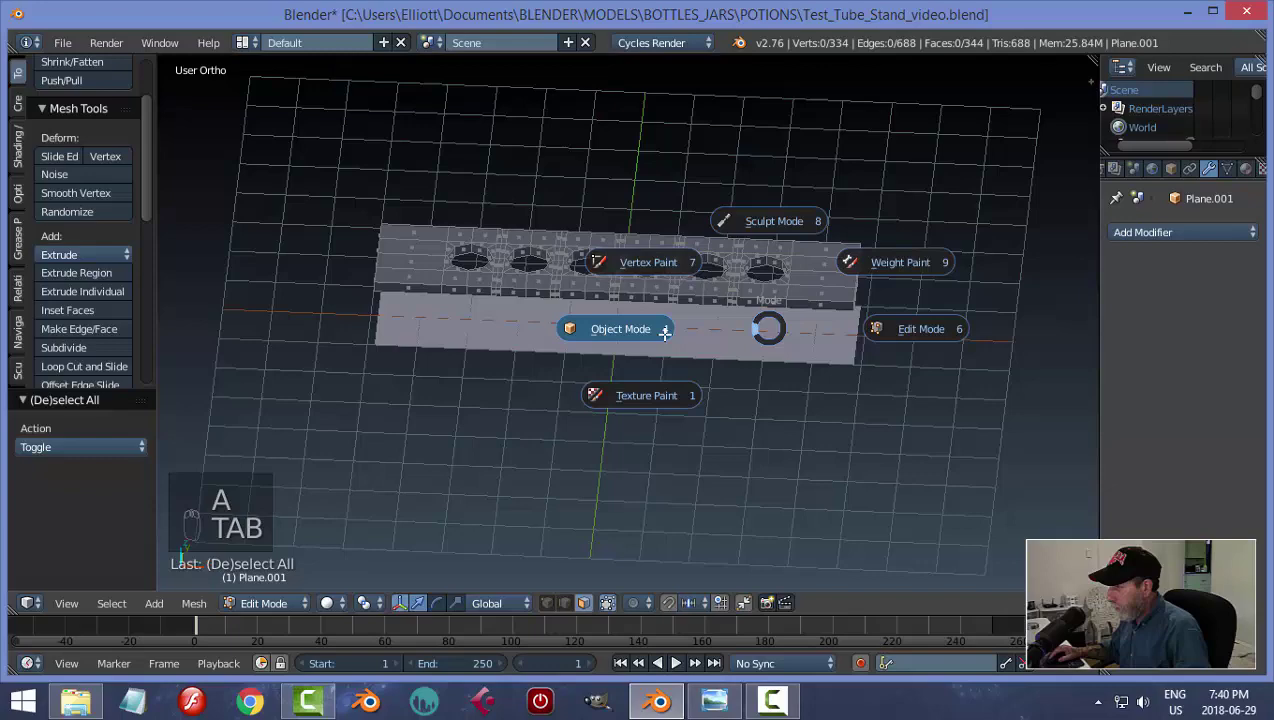
Add subdivision smoothing to the top plate and loop cuts near its ends and sides.
key("ctrl+s")
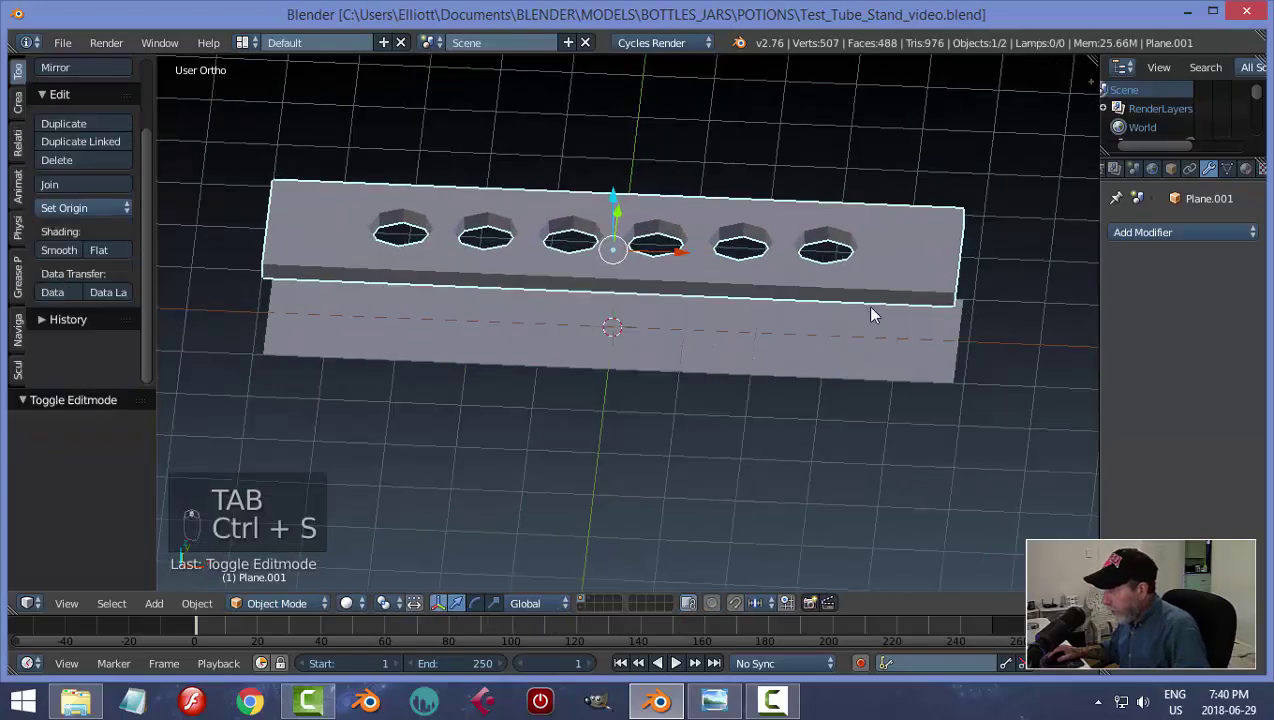
left_click_drag(1144, 238, 907, 525)
left_click_drag(1172, 367, 920, 280)
middle_click(773, 404)
middle_click(77, 280)
left_click_drag(920, 280, 912, 296)
key("Tab")
key("ctrl+r")
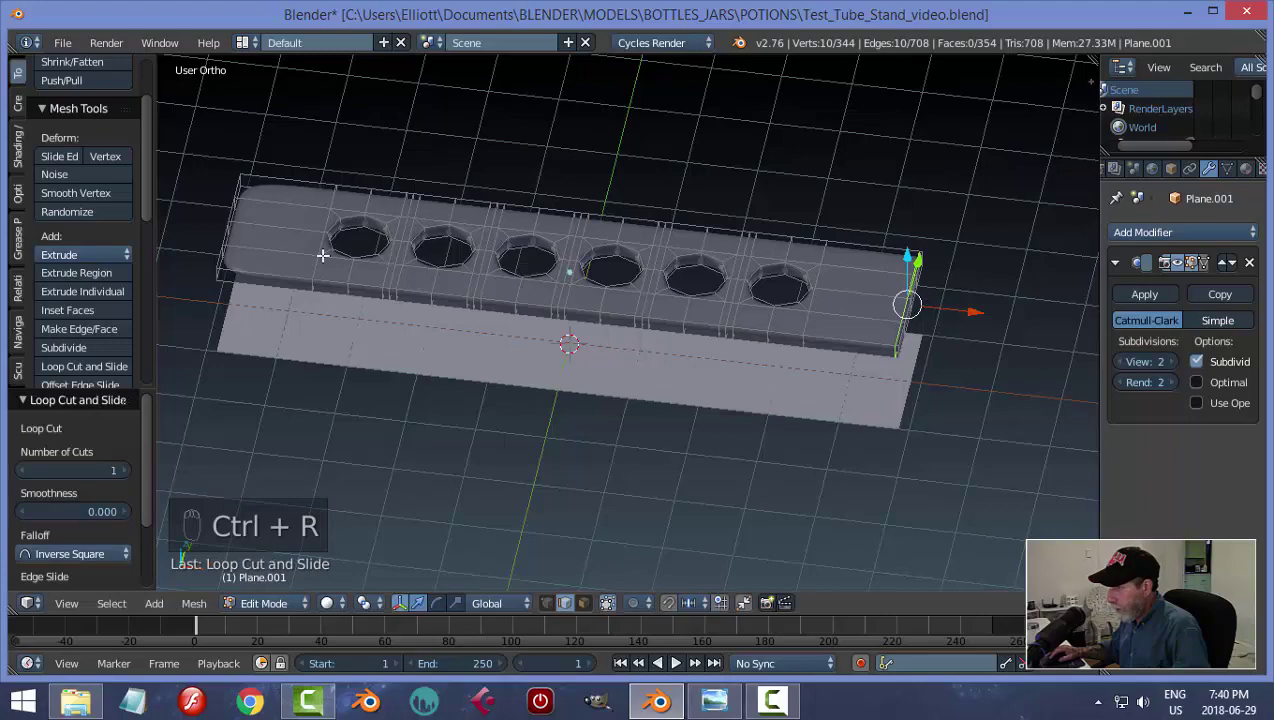
key("ctrl+r")
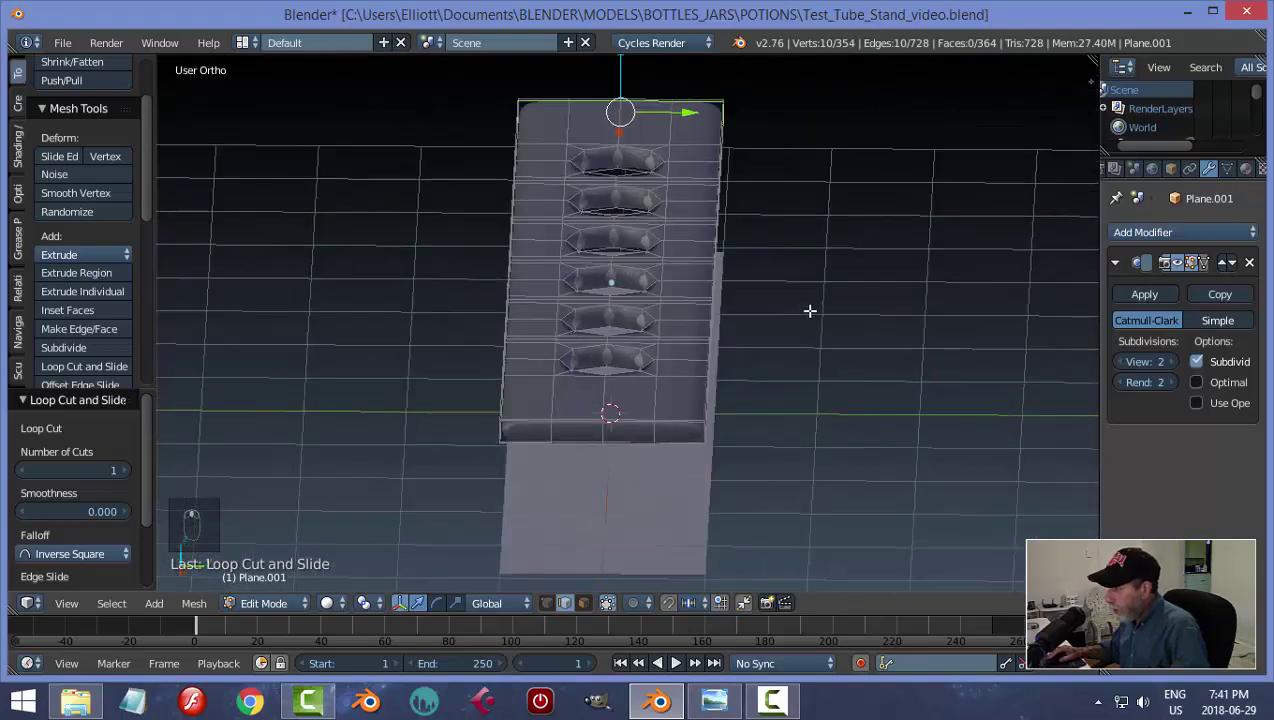
key("ctrl+r")
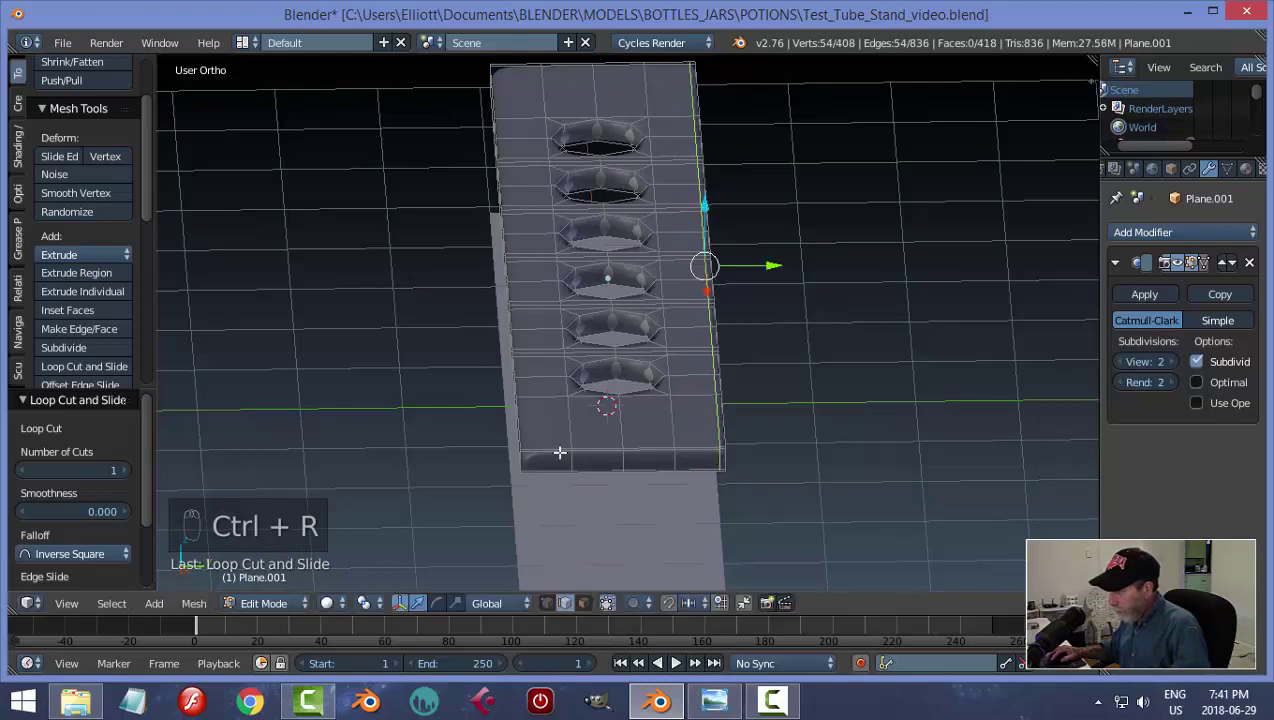
key("ctrl+r")
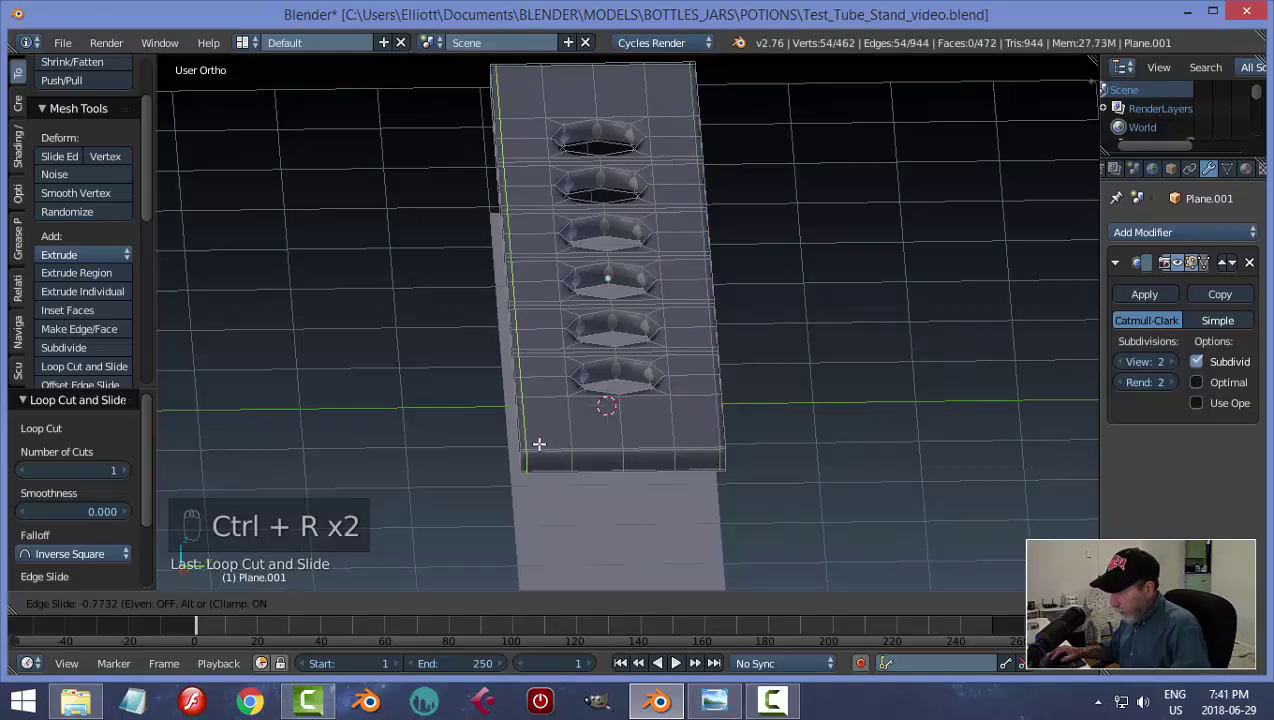
key("a")
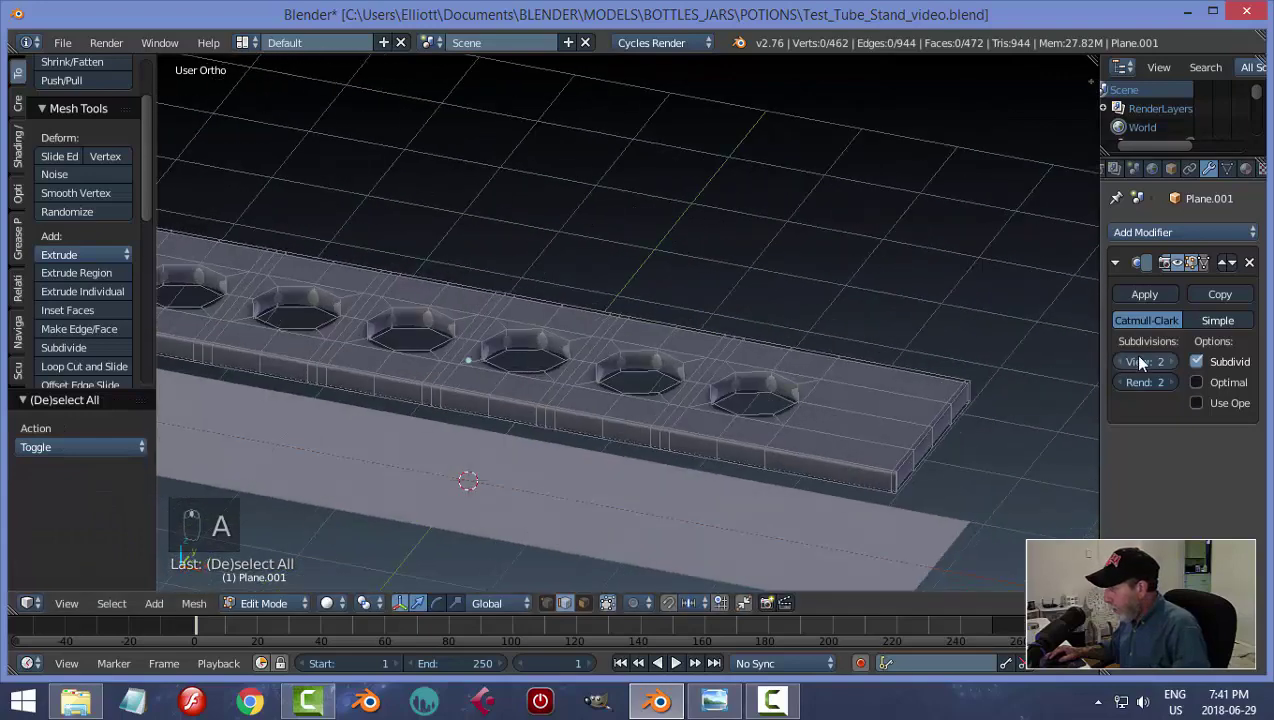
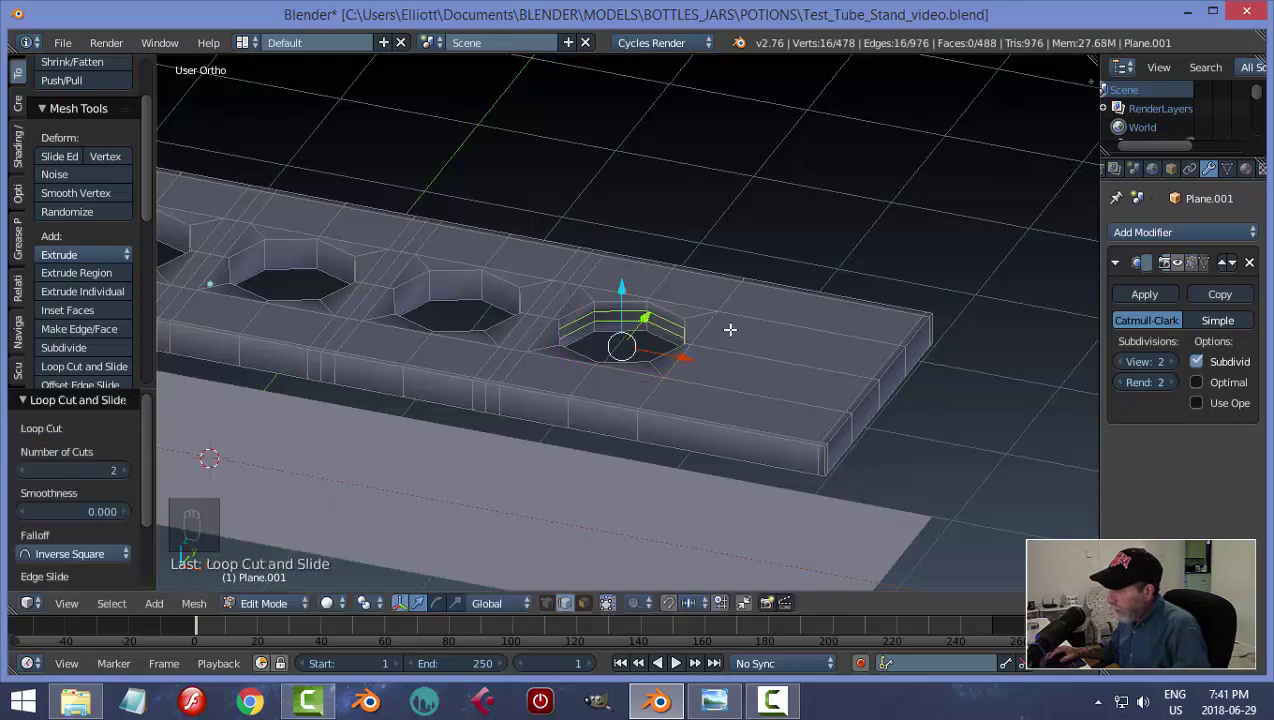
Add edge loops inside each hole and spread them along Z so the rims stay crisp.
key("s")
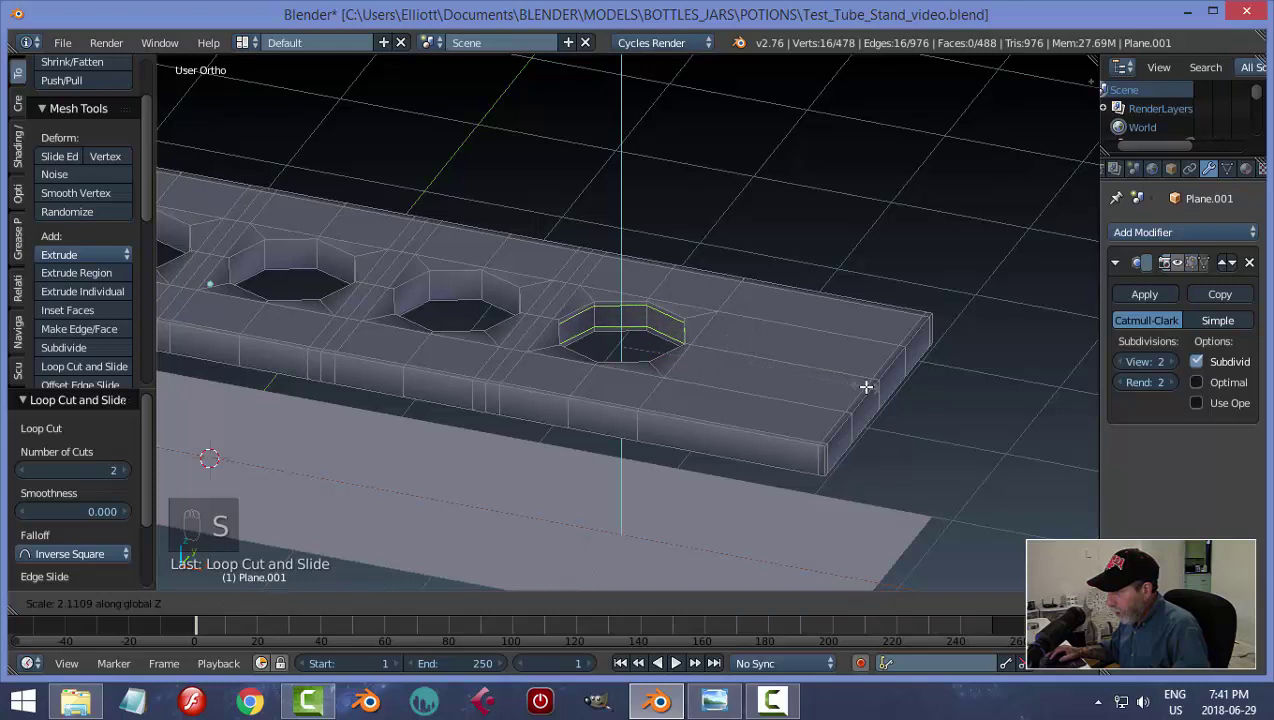
key("a")
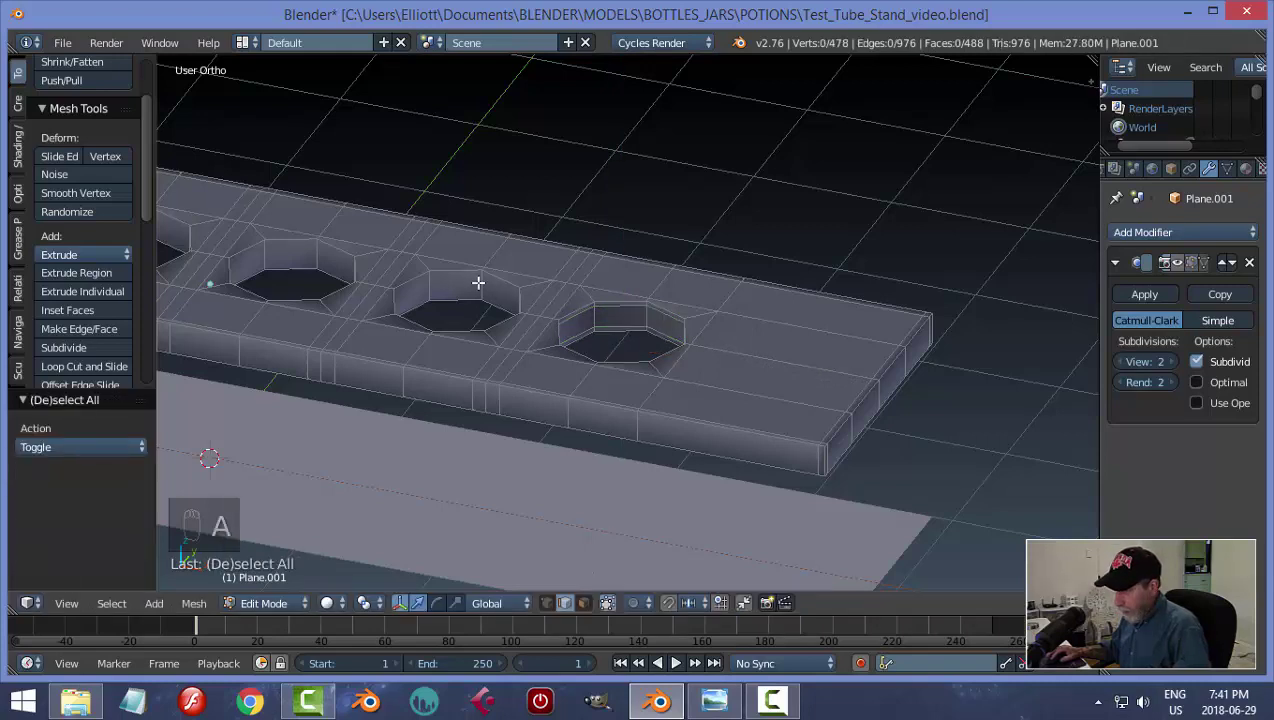
key("ctrl+r")
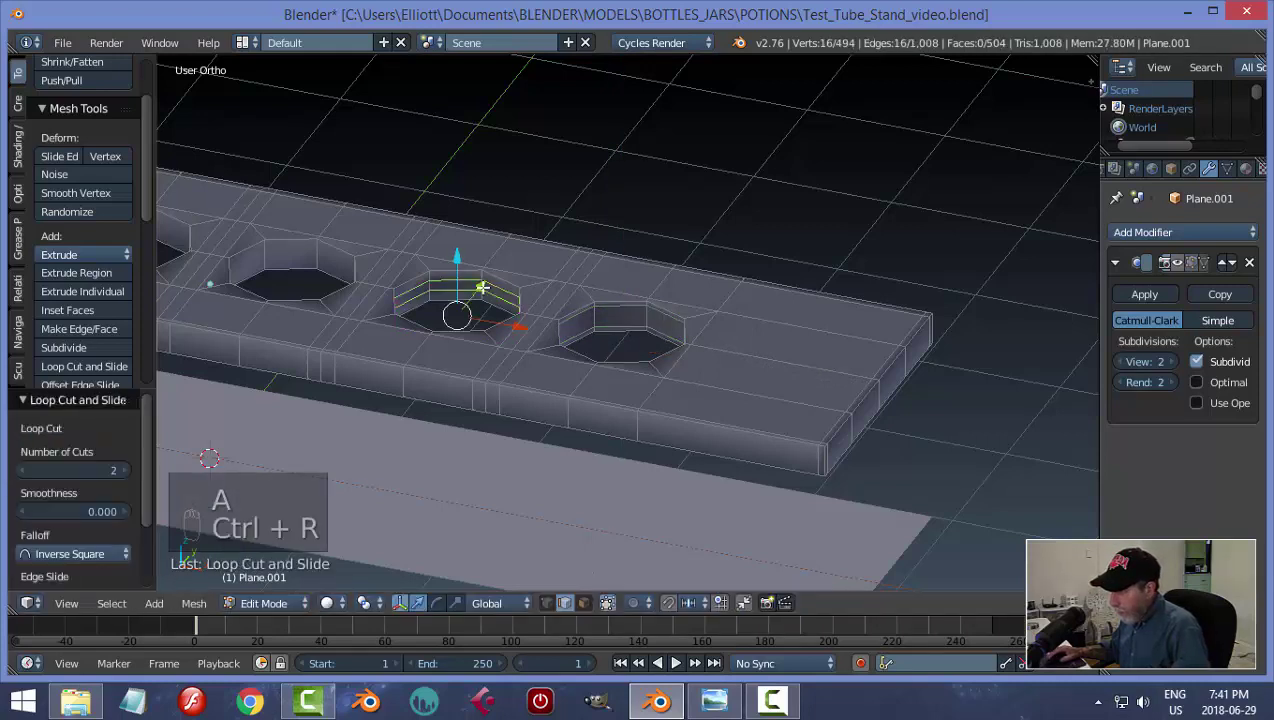
key("s")
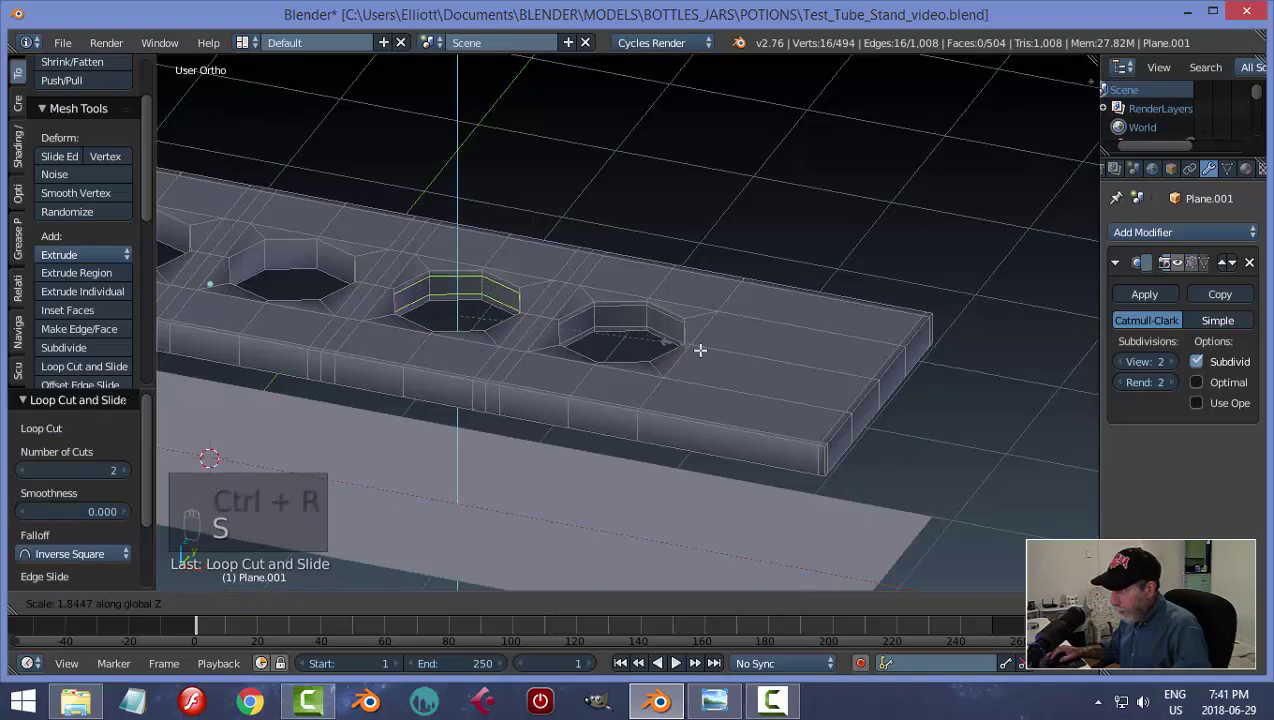
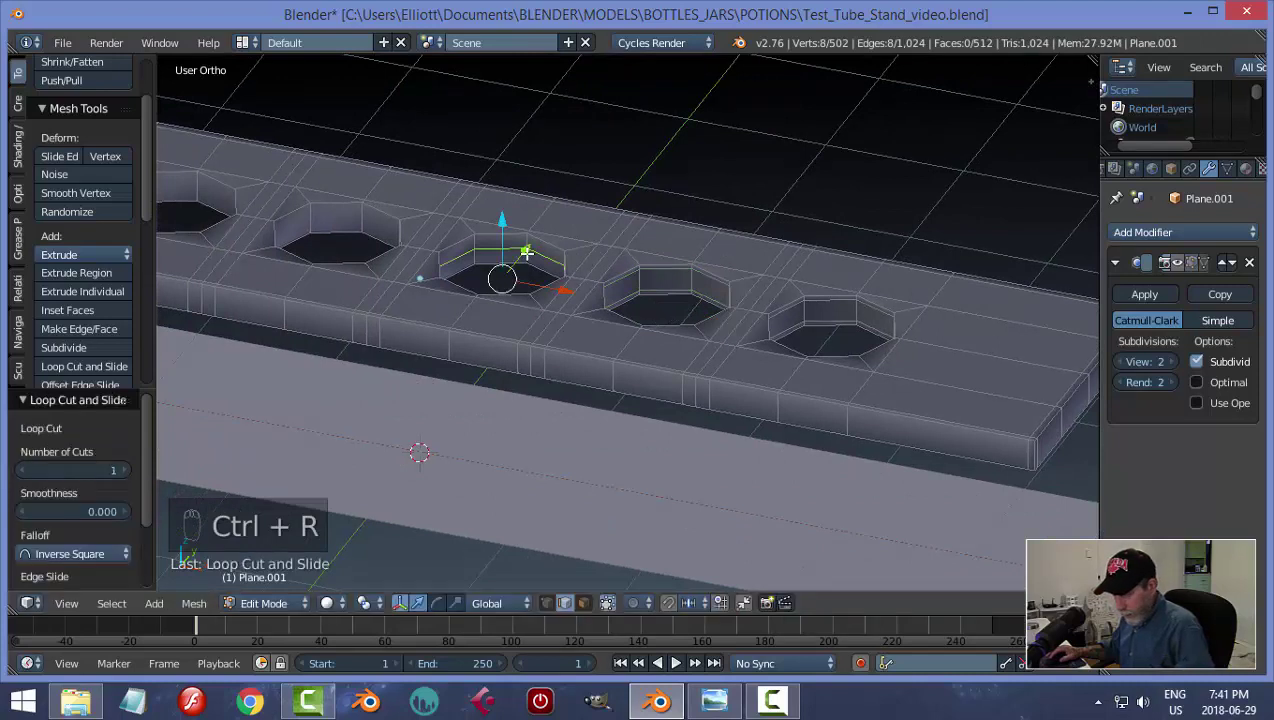
key("ctrl+z")
key("ctrl+r")
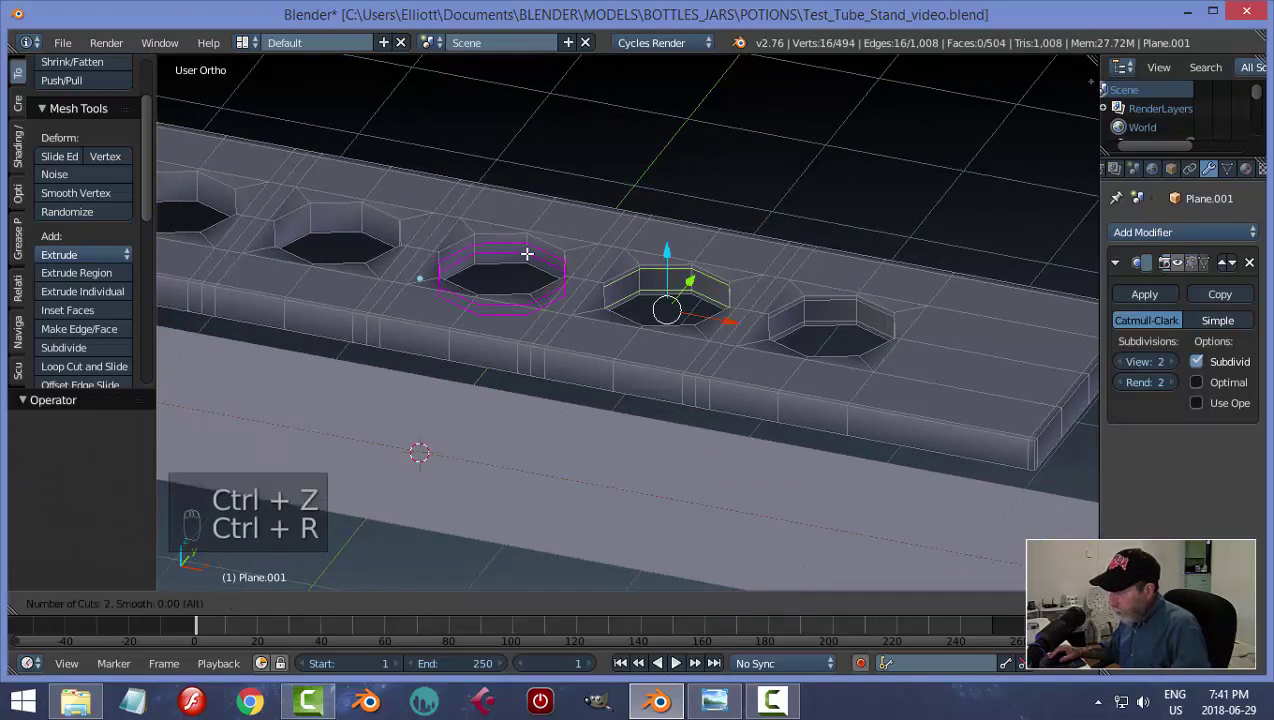
key("s")
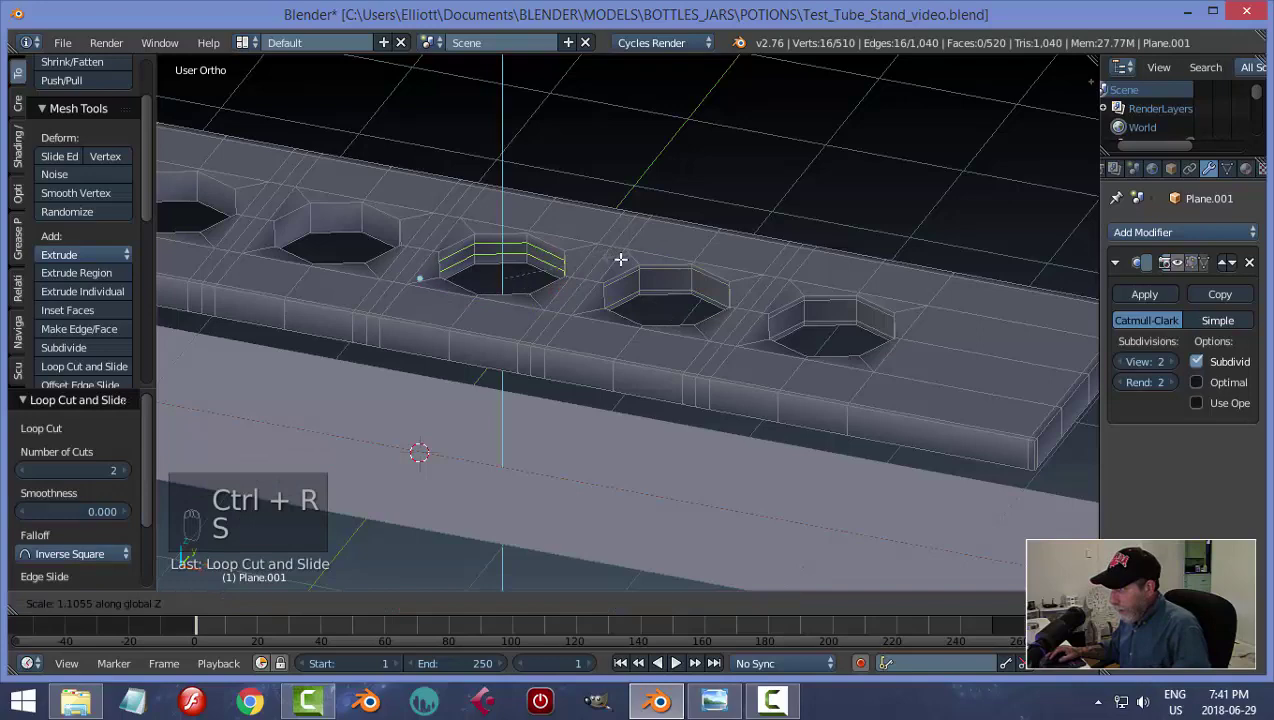
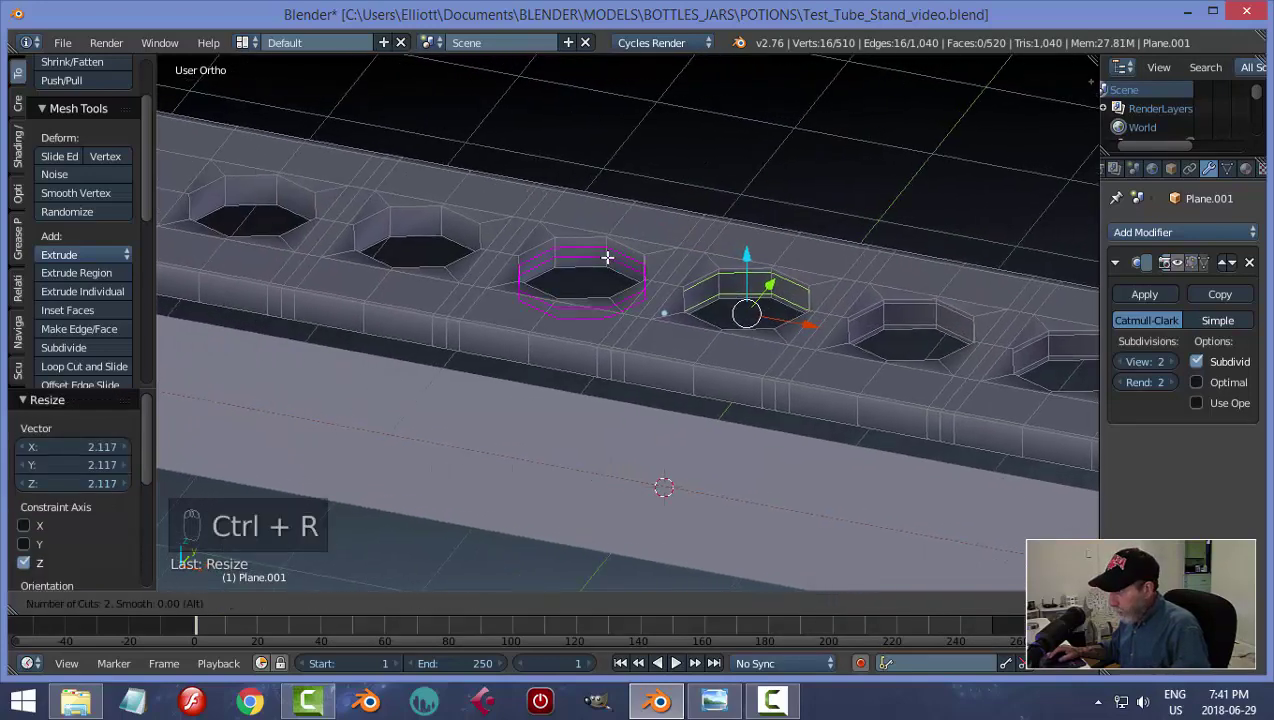
key("s")
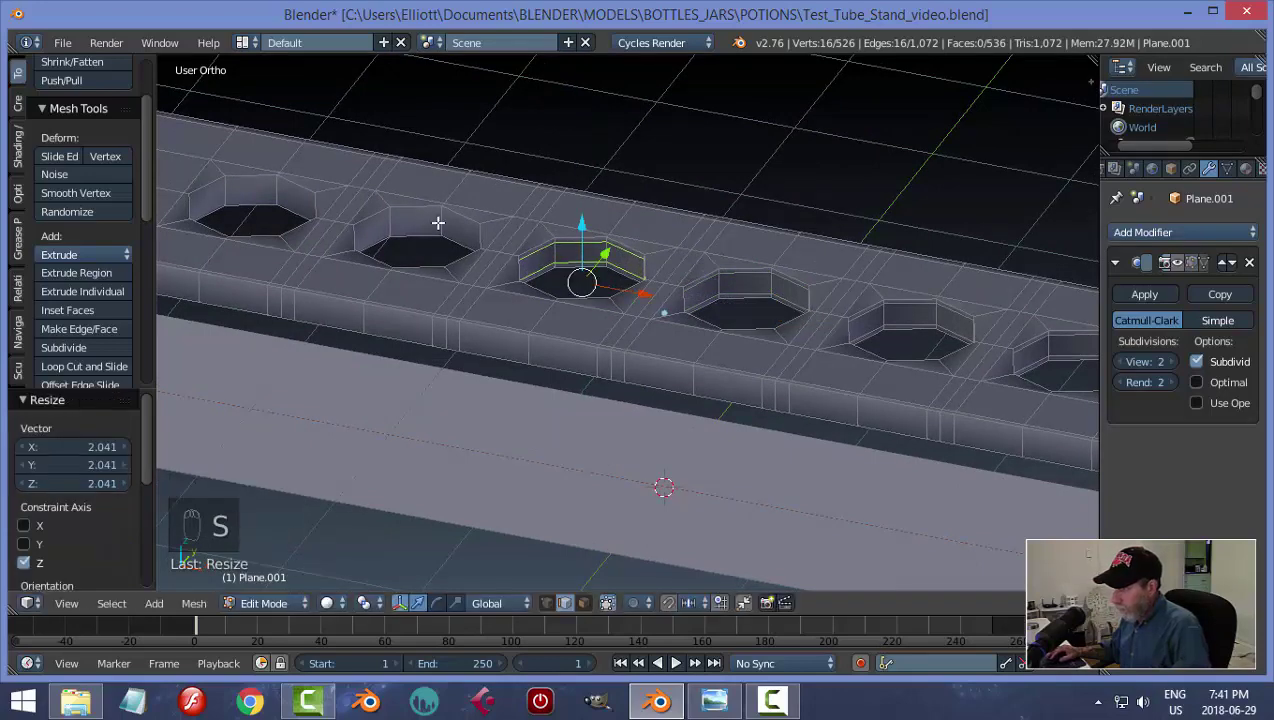
key("ctrl+r")
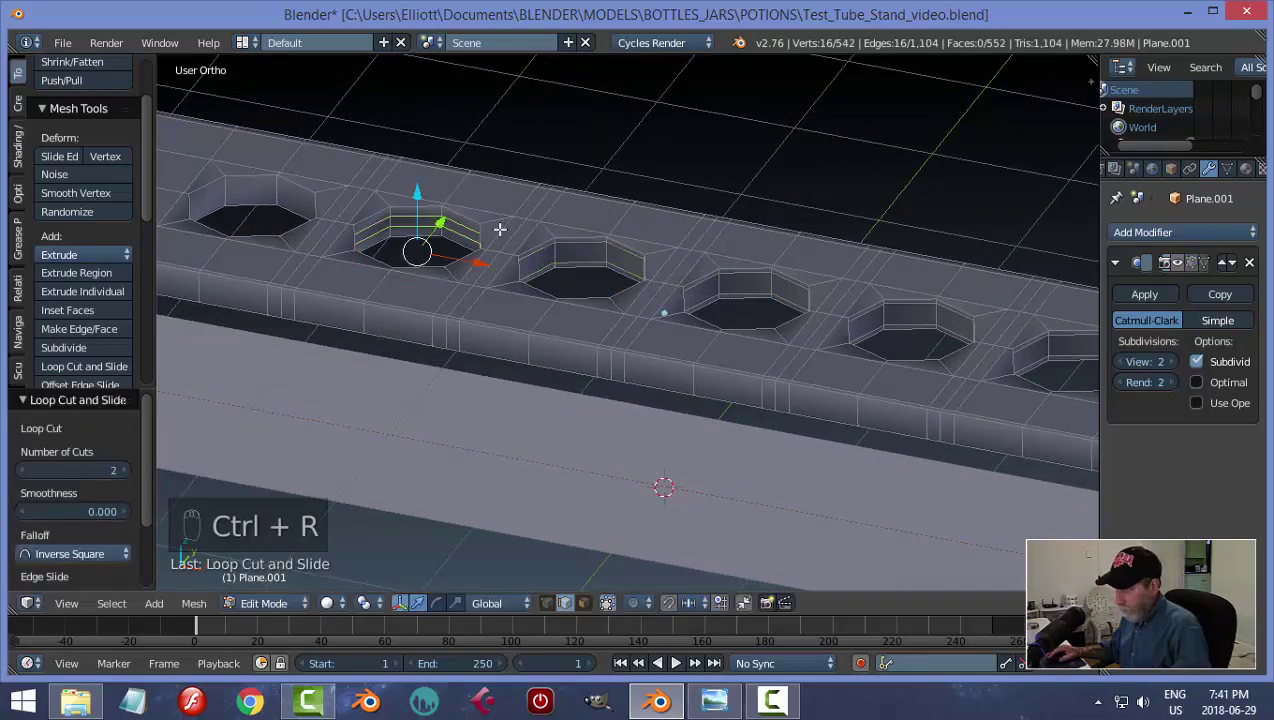
key("s")
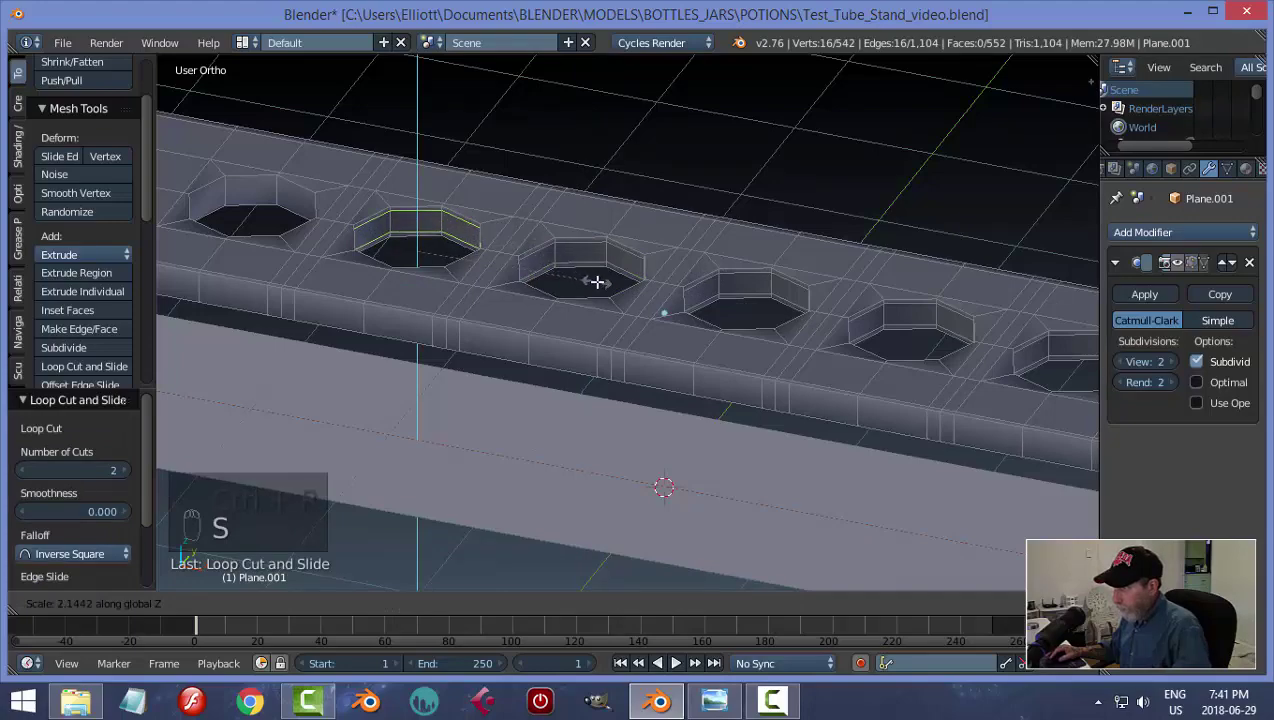
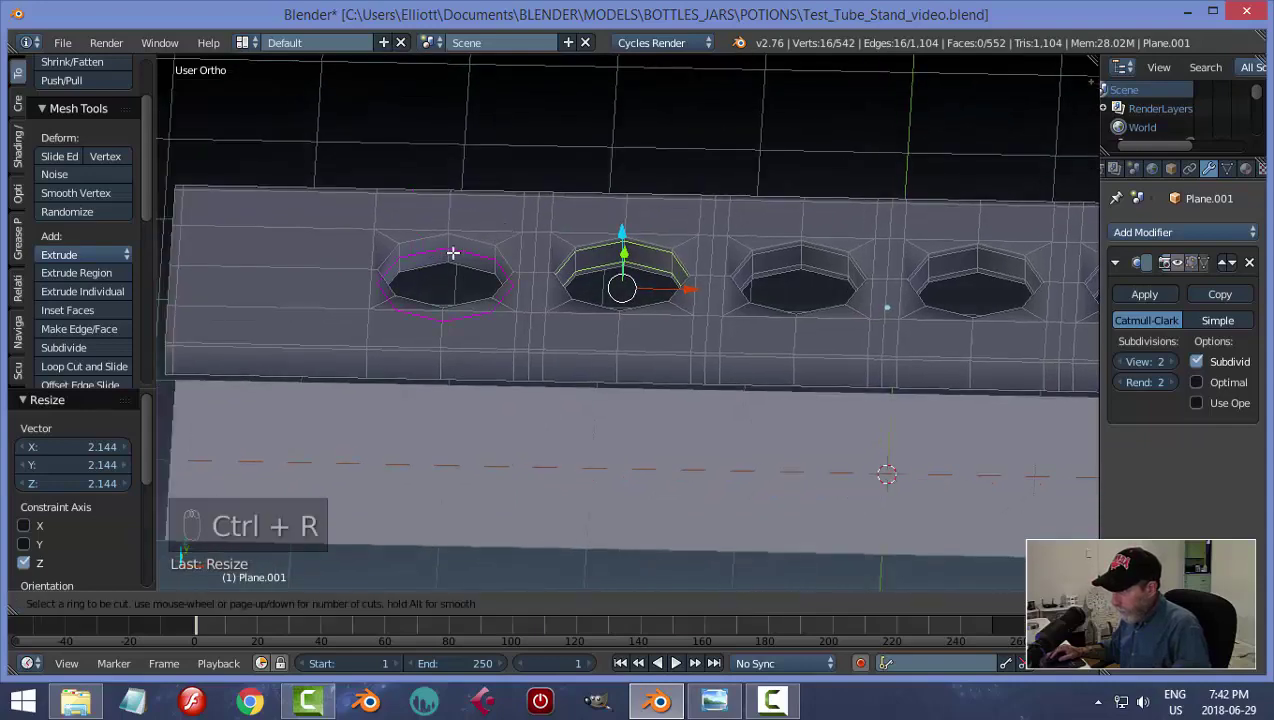
key("s")
key("Tab")
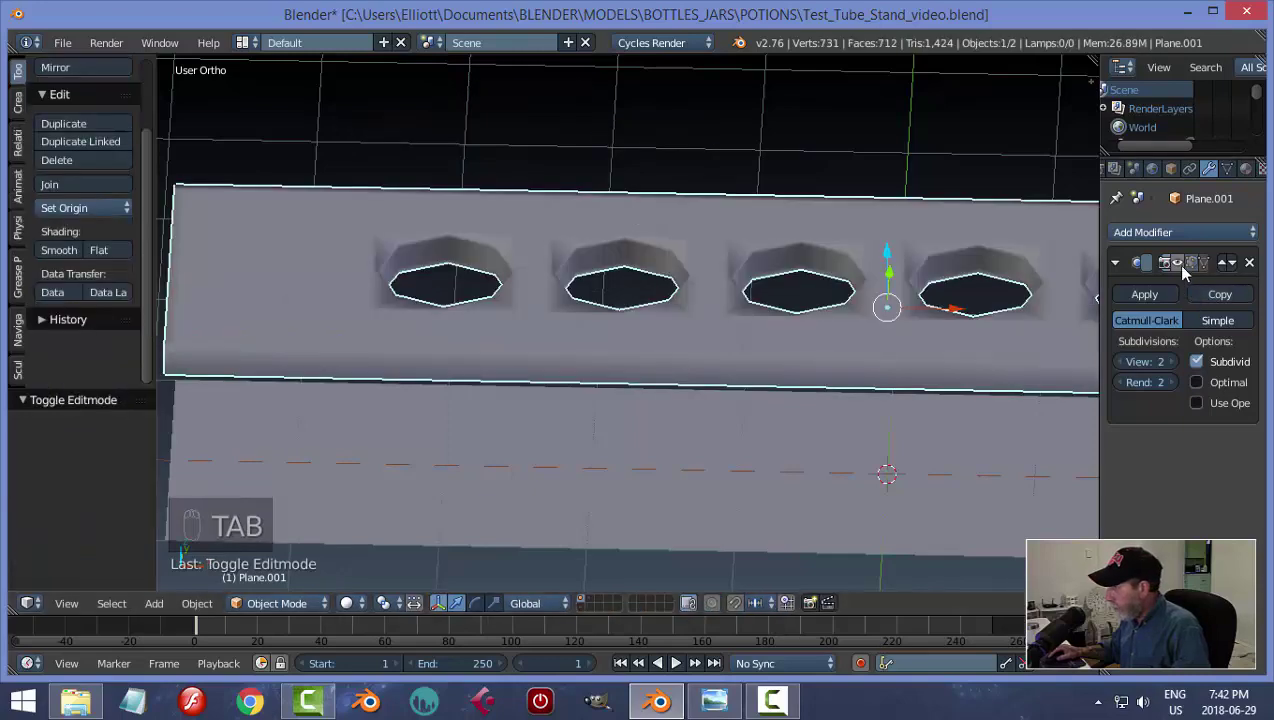
Hide the smoothed top plate and start editing the original flat base plate from above.
left_click_drag(706, 275, 774, 270)
key("a")
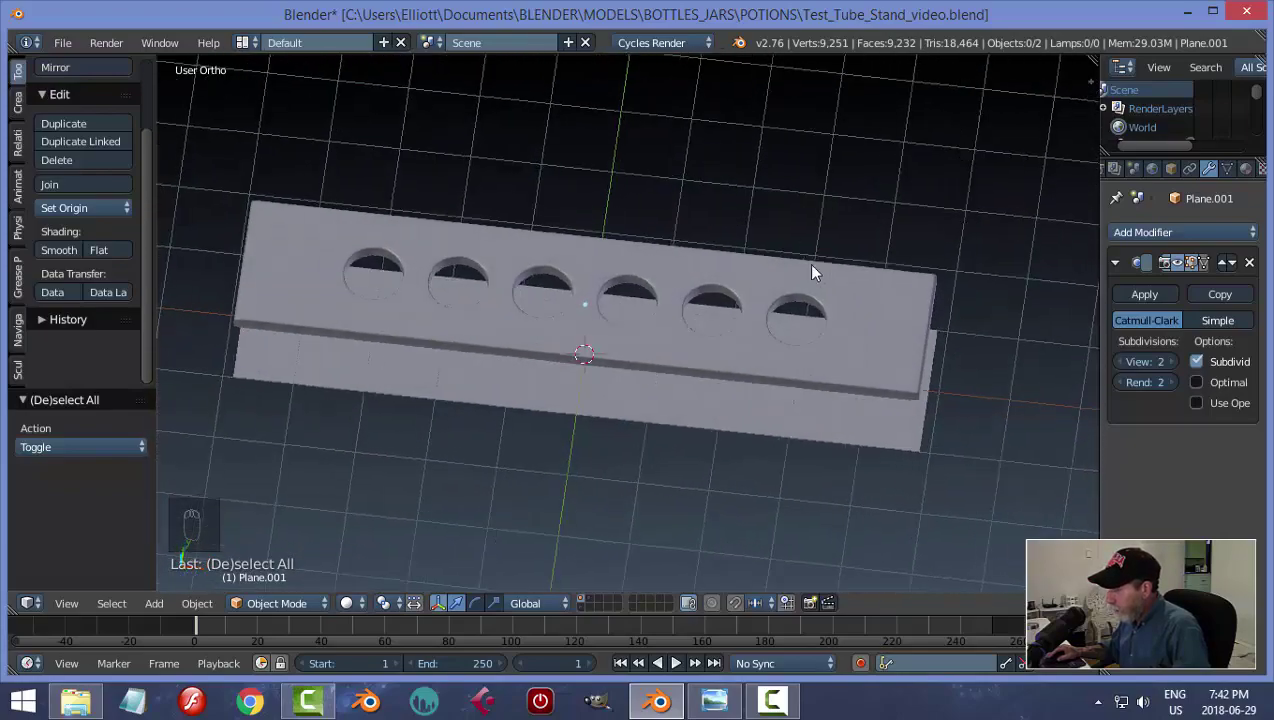
left_click_drag(884, 322, 698, 298)
key("h")
middle_click(698, 298)
key("KP_7")
middle_click(698, 298)
key("Tab")
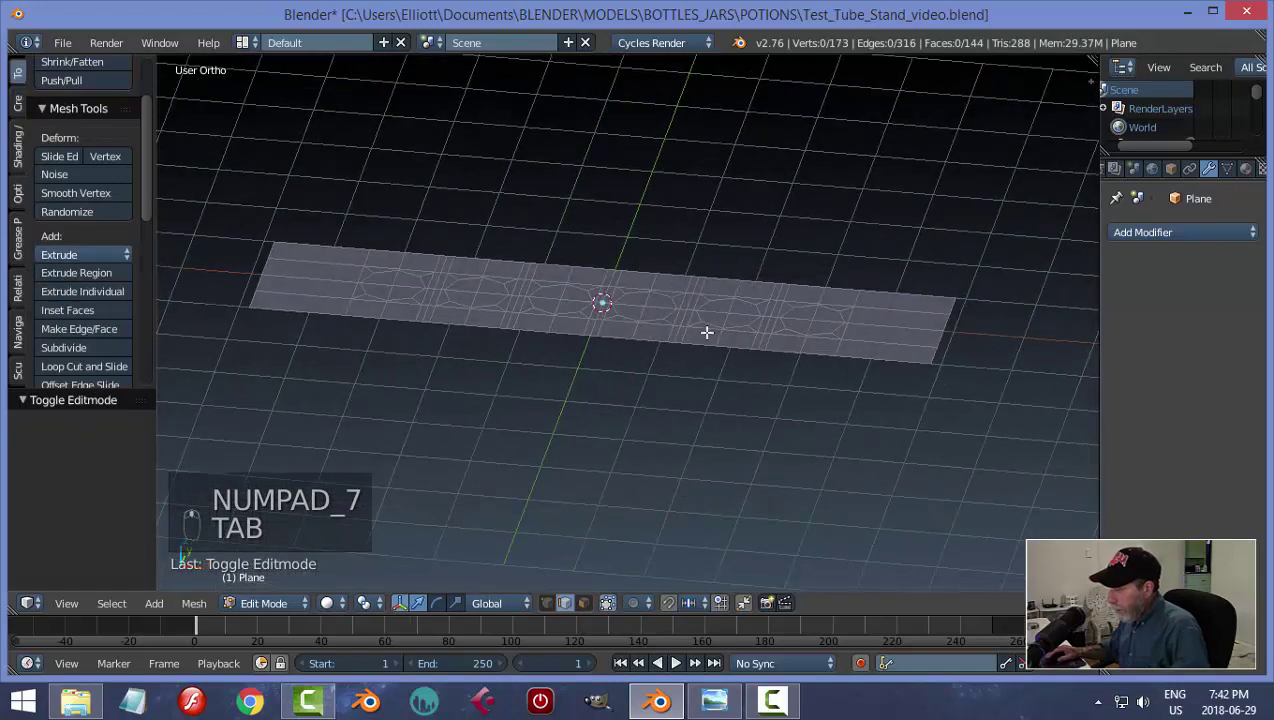
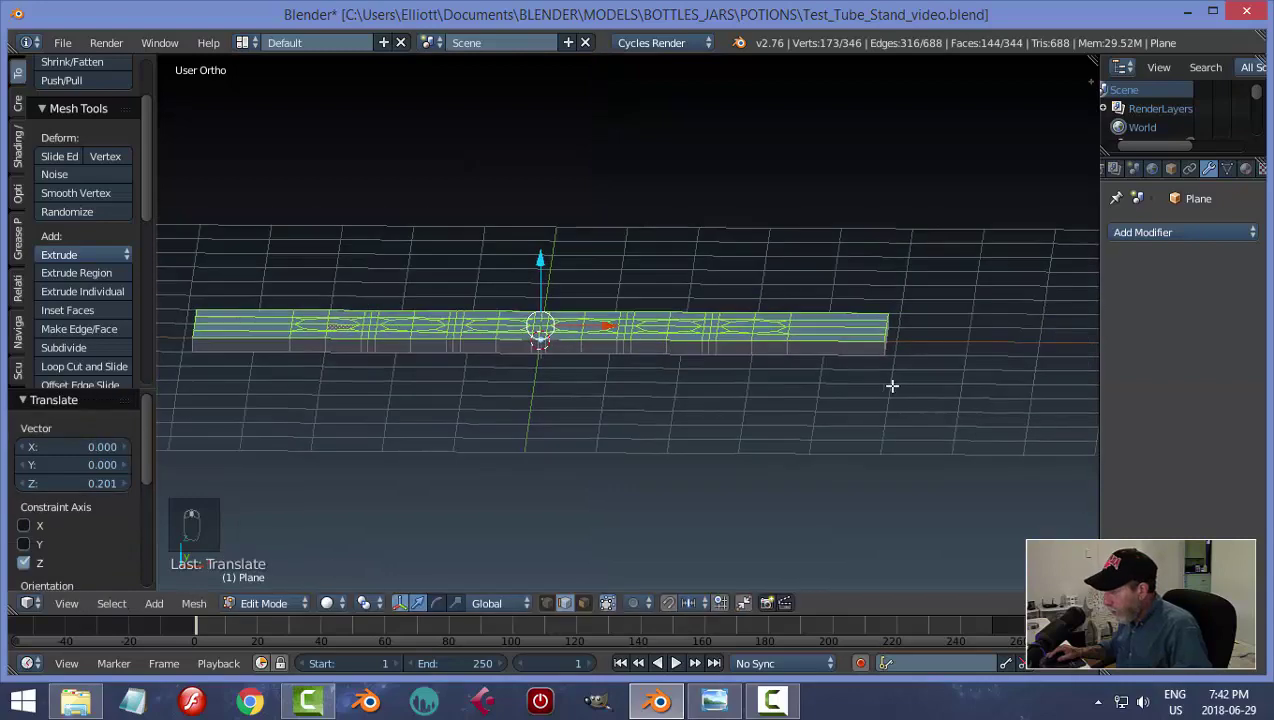
In face select mode, view the base plate from above and pick its octagon faces.
key("a")
key("ctrl+Tab")
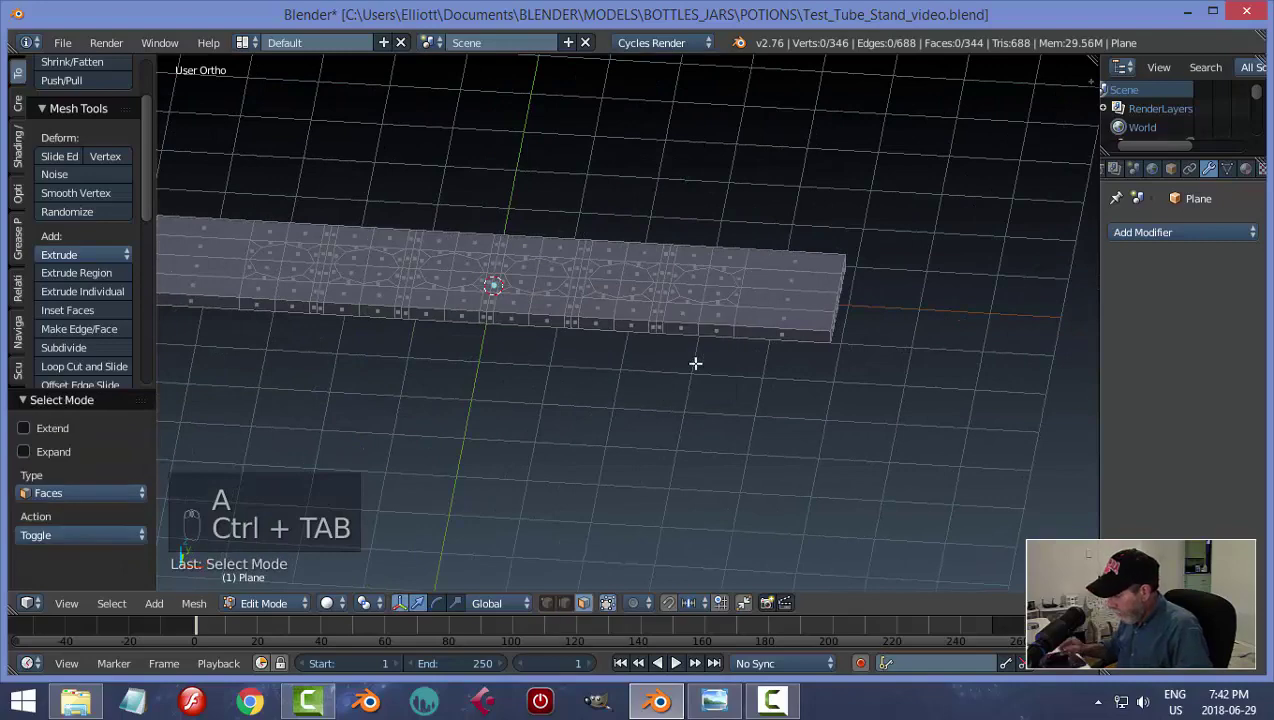
key("KP_7")
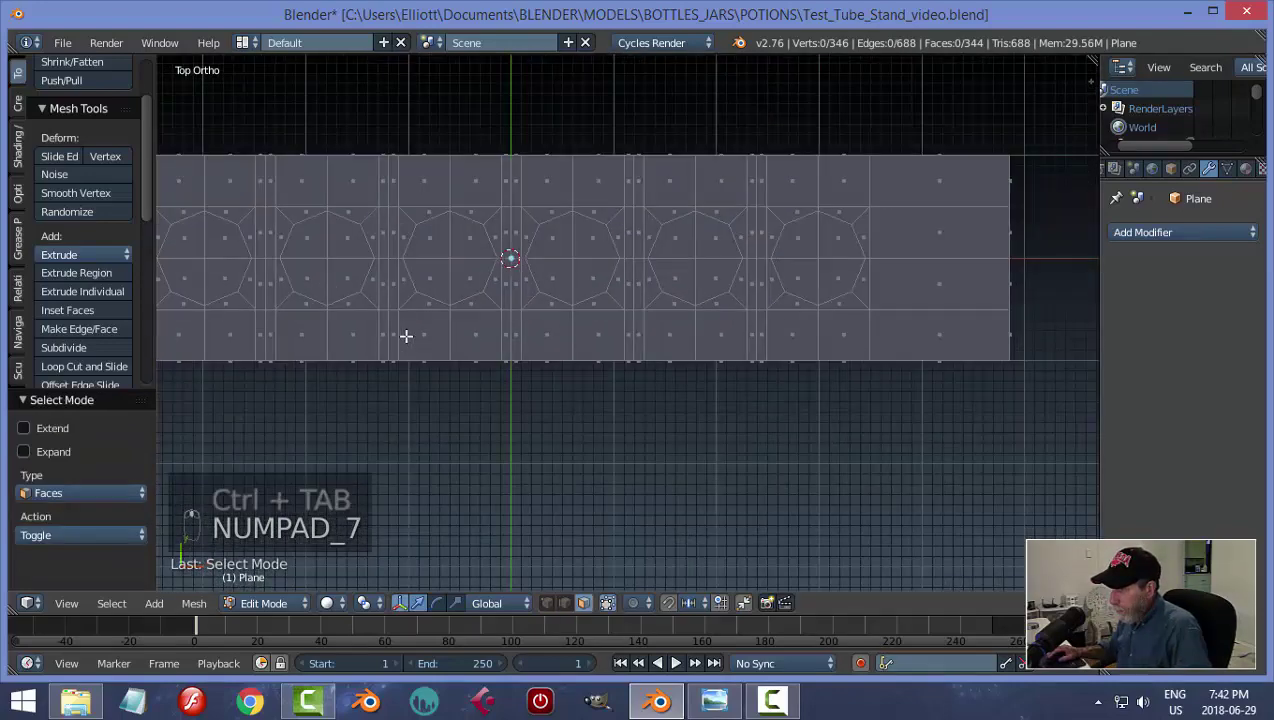
key("c")
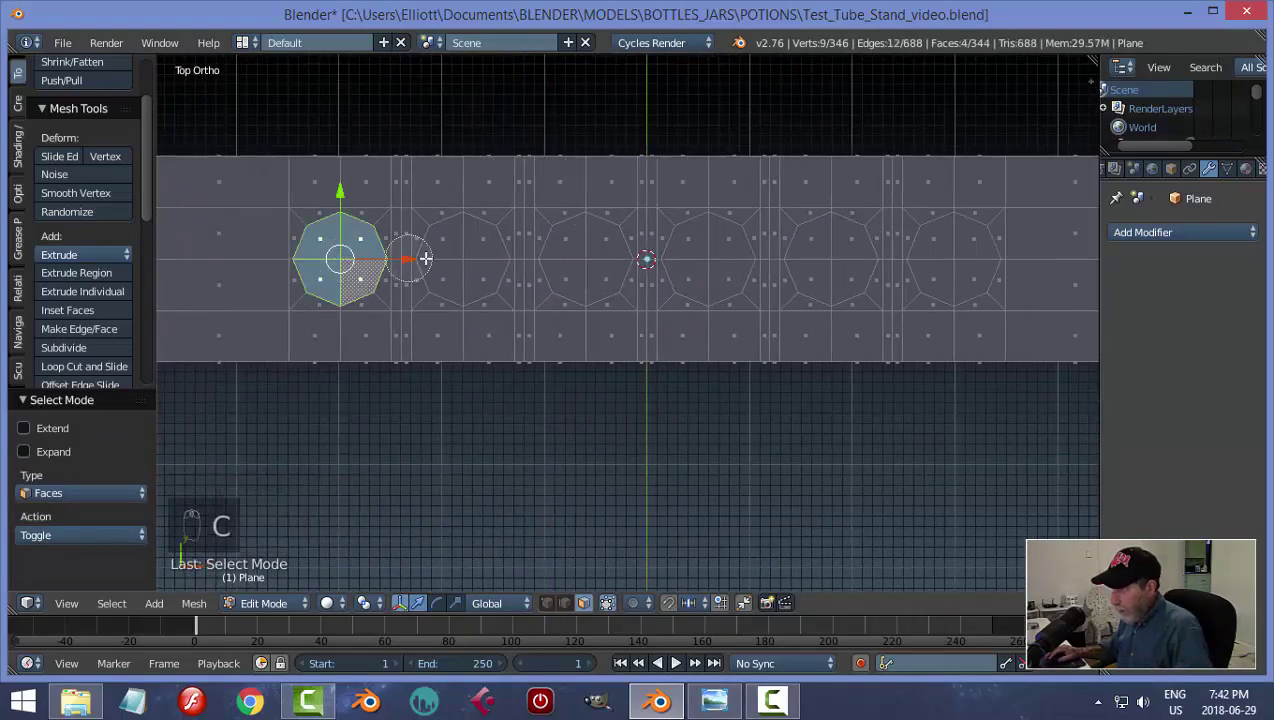
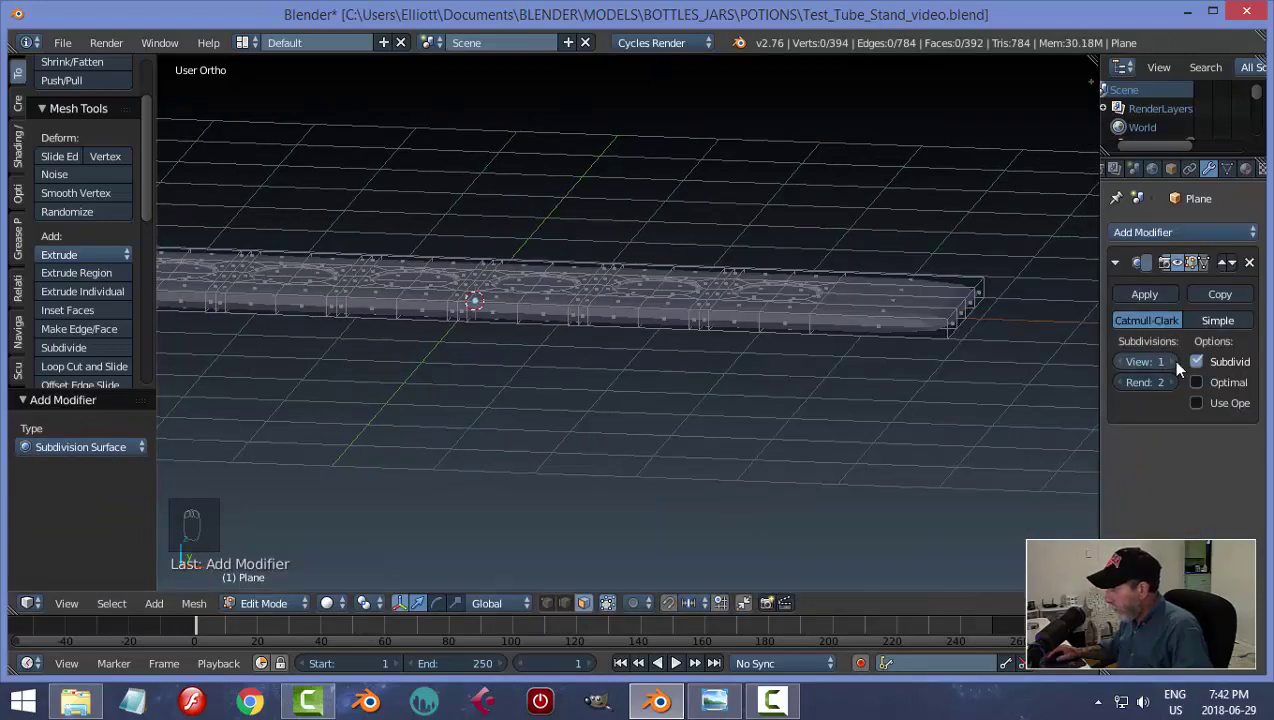
Set the plate's subdivision modifier View level to 2 and look closer at the holes.
left_click(1179, 367)
key("Tab")
left_click(831, 326)
middle_click(827, 394)
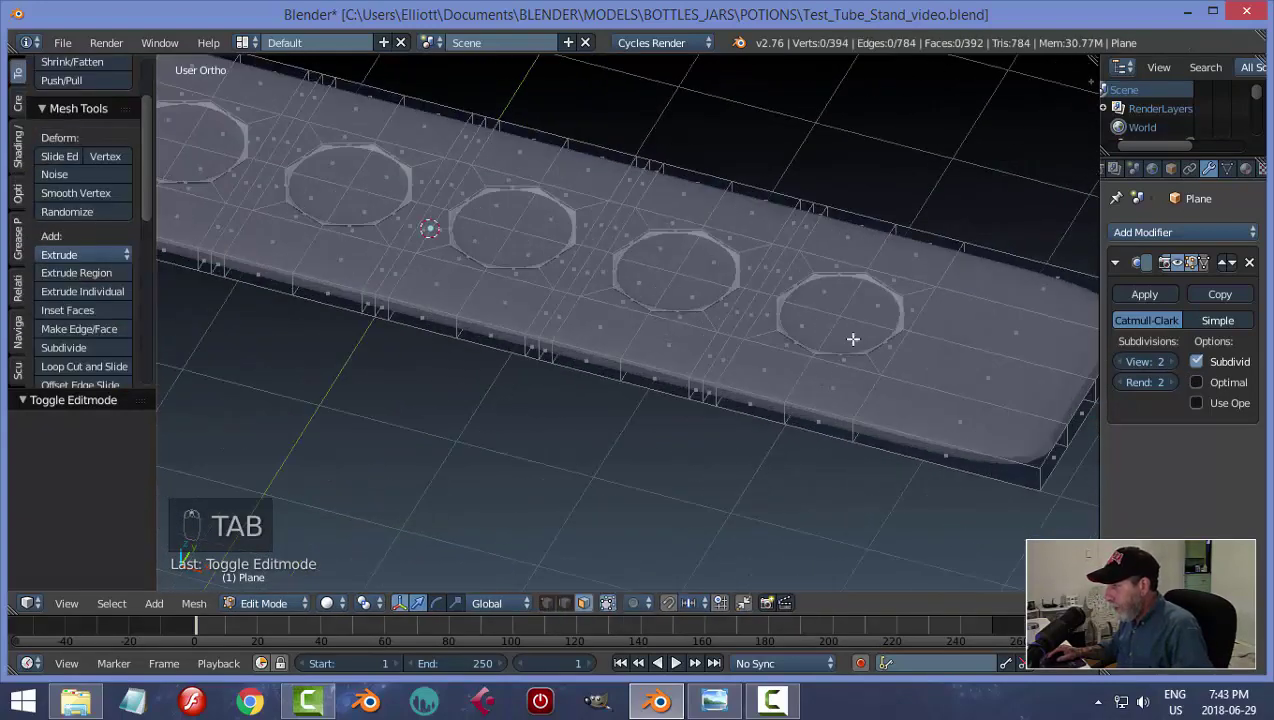
Select all six octagon hole faces and scale them down into shallow round dimples.
key("ctrl+Tab")
key("c")
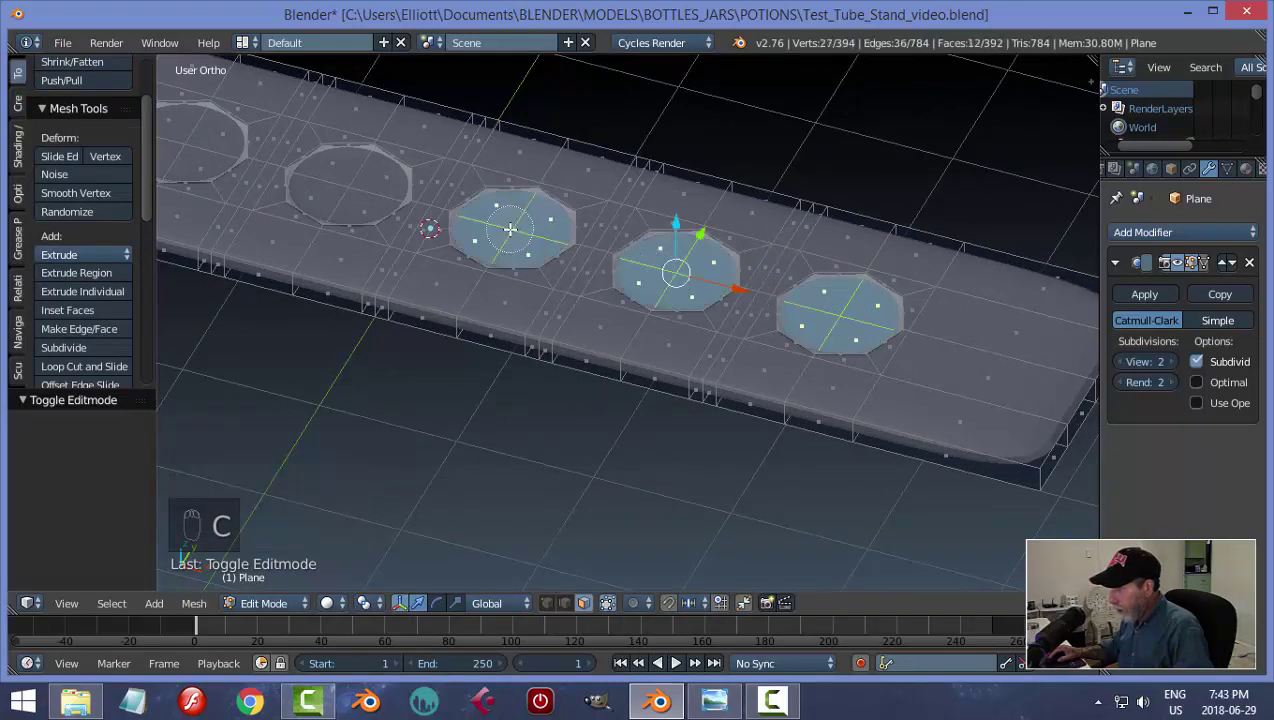
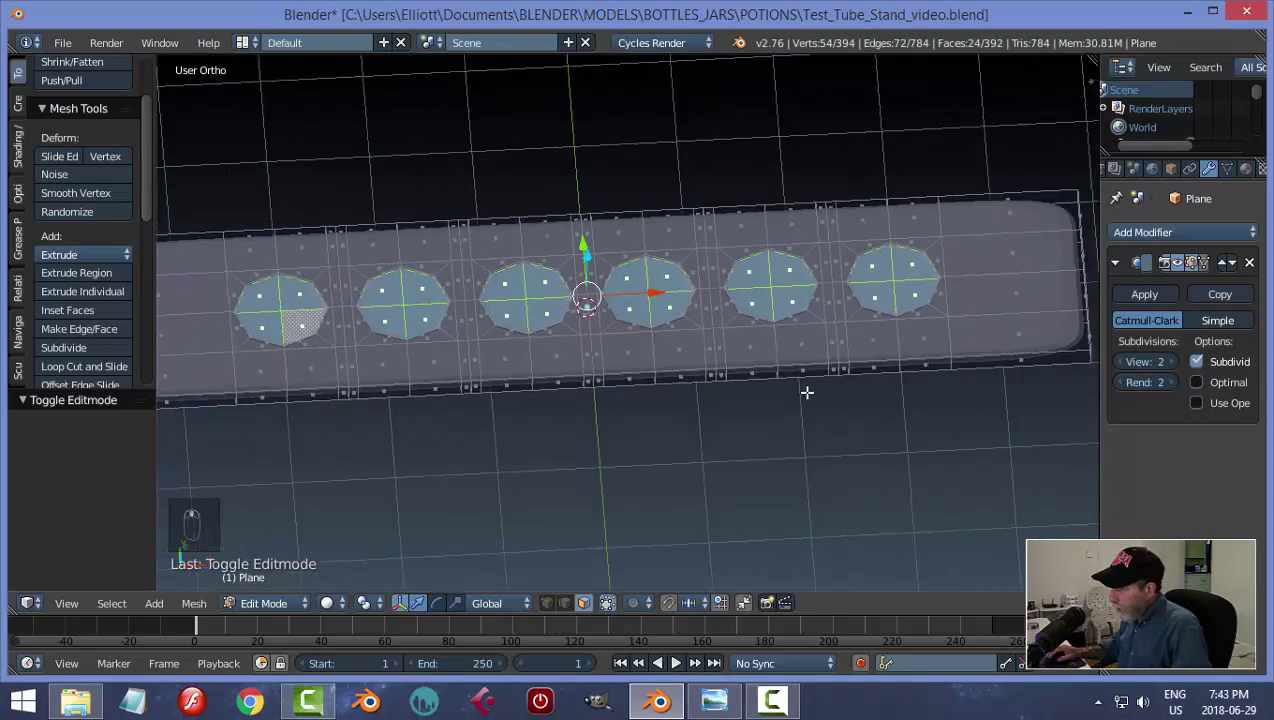
key("s")
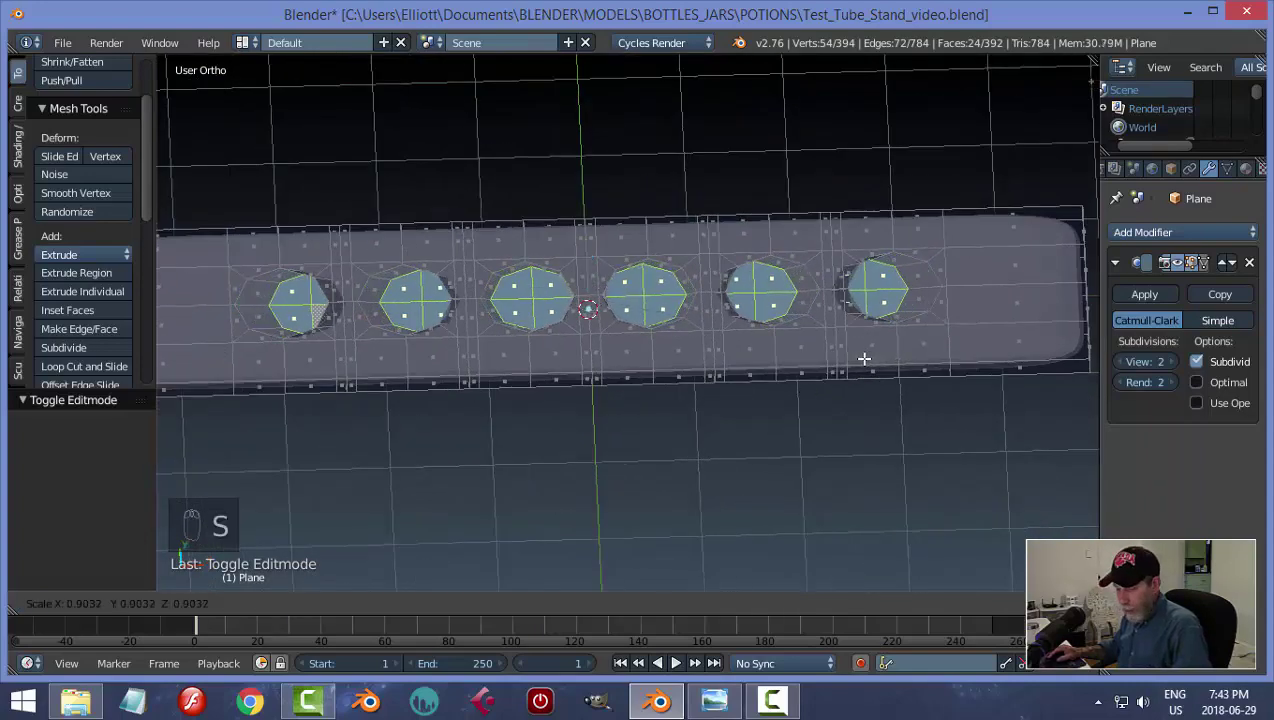
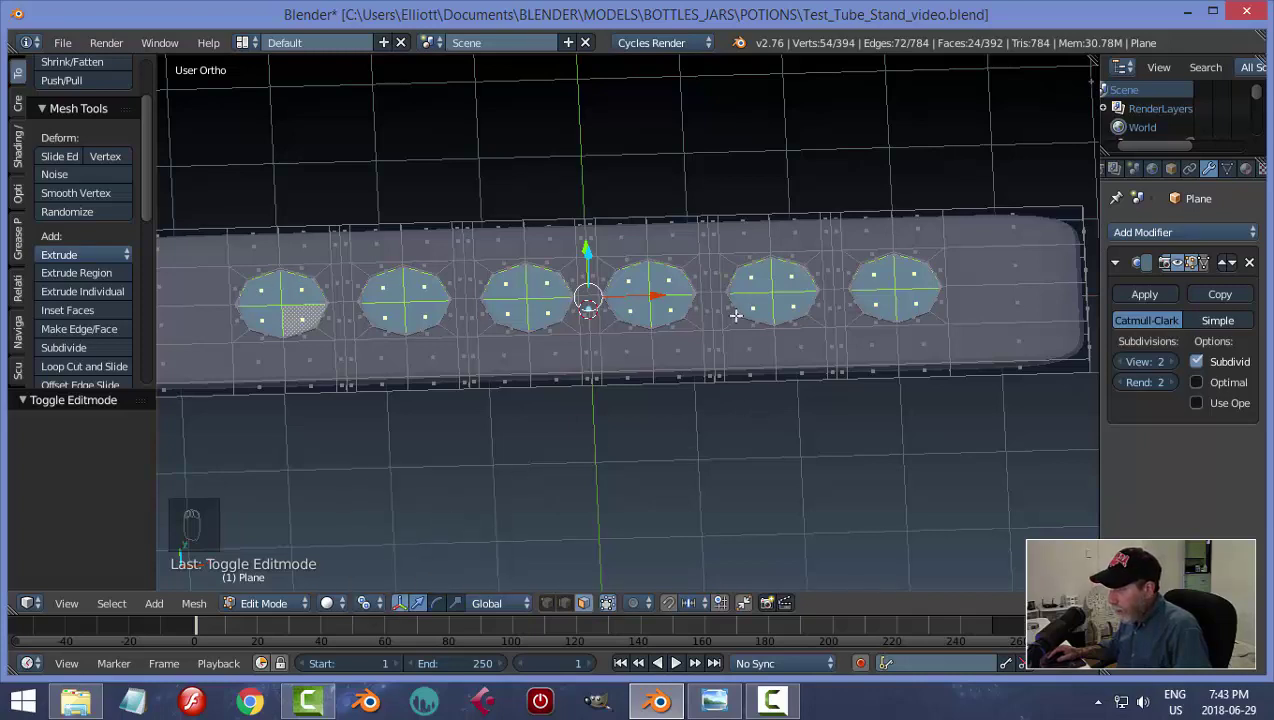
key("s")
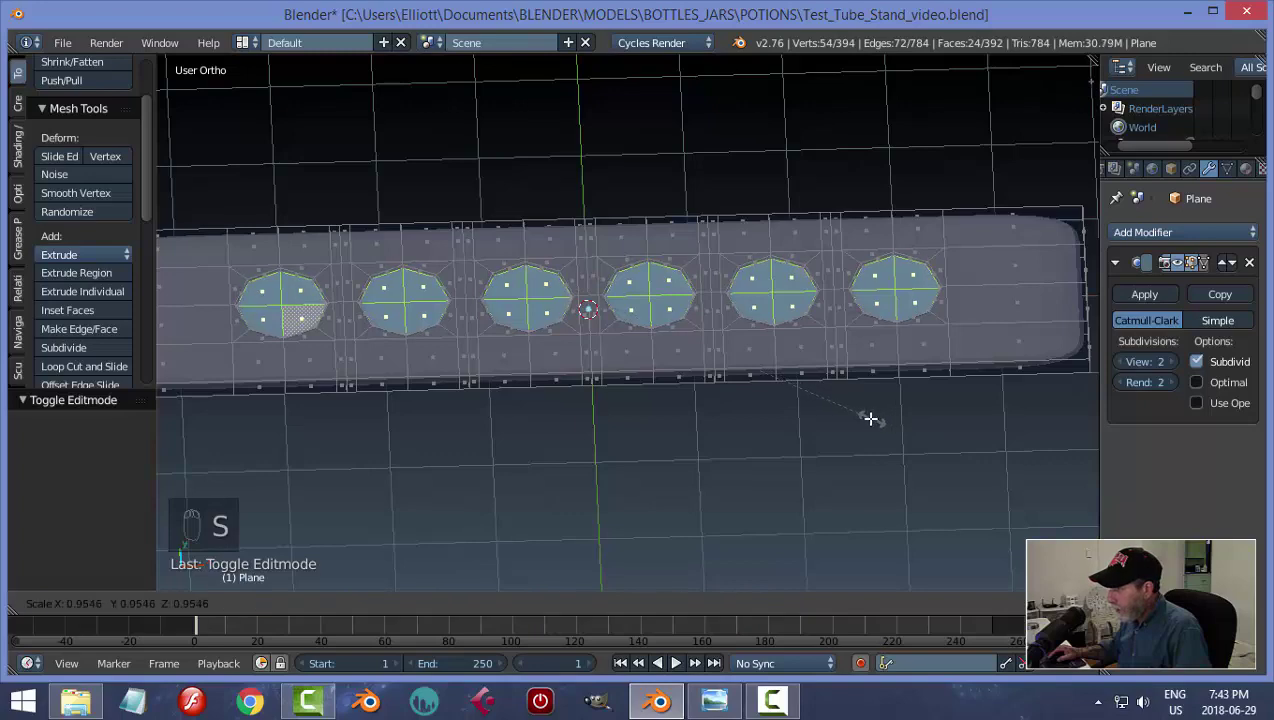
key("Tab")
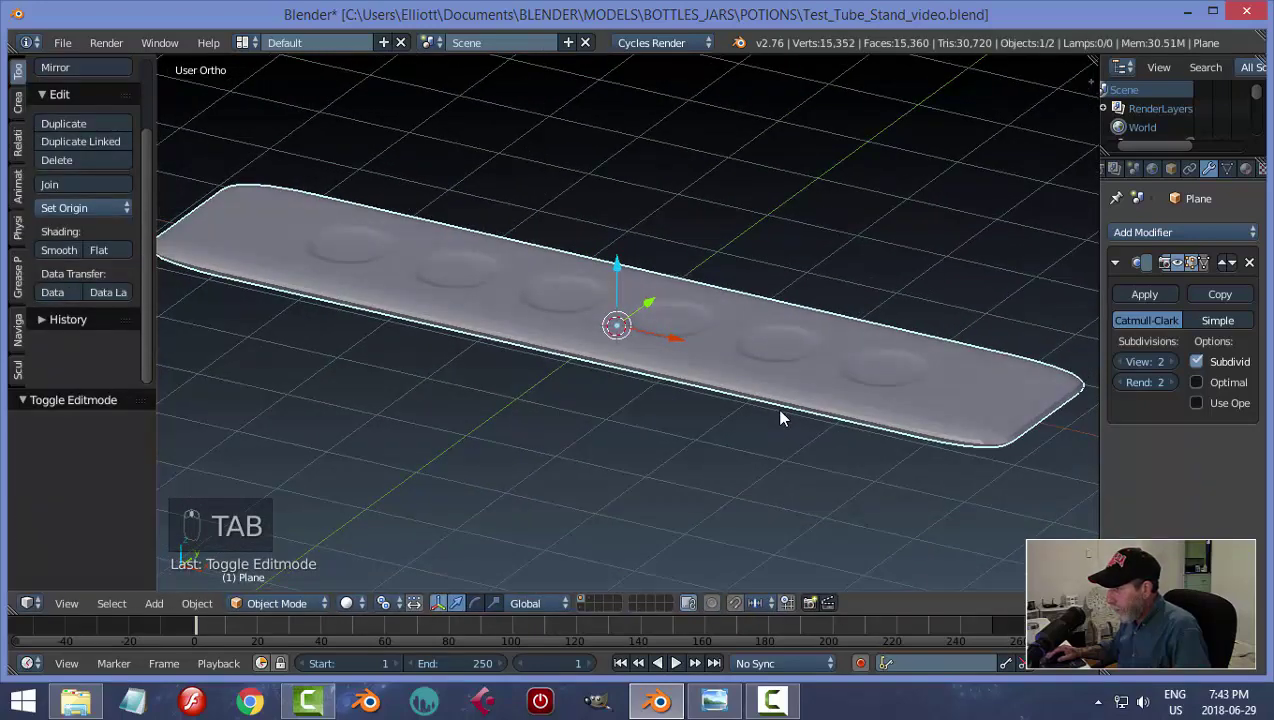
Add an edge loop near the base plate's lower edge in Edit Mode.
middle_click(798, 470)
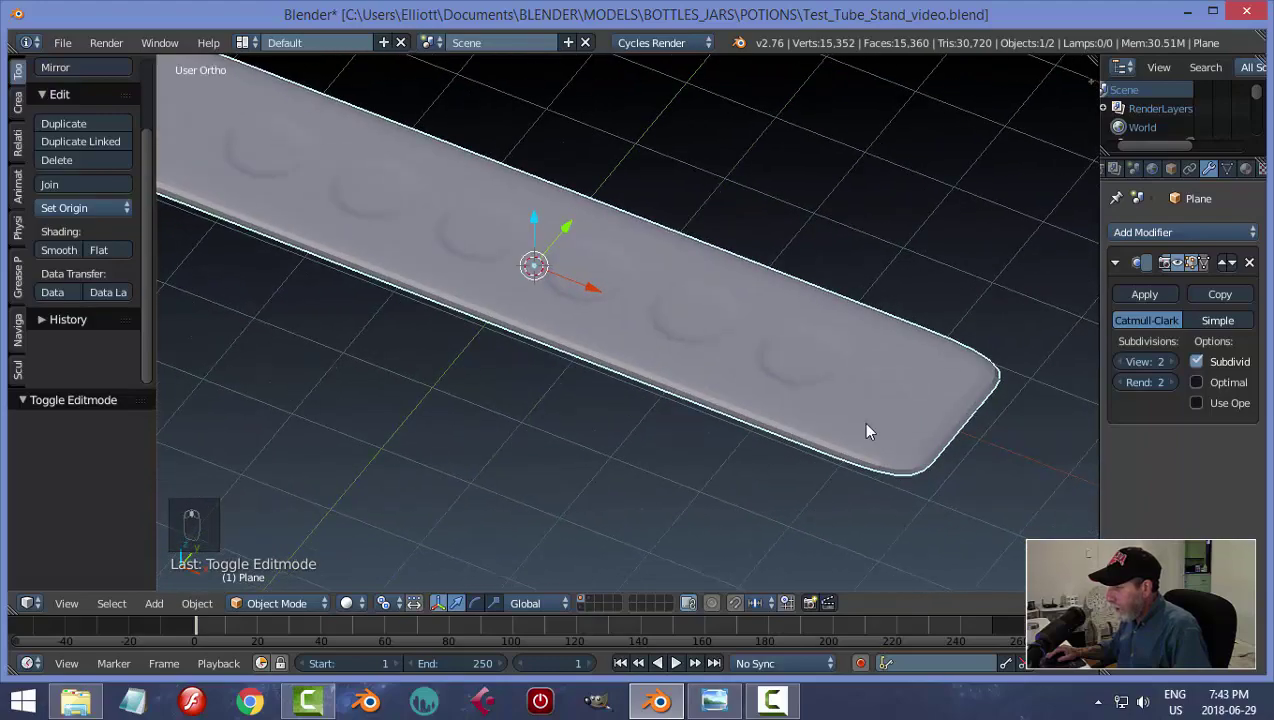
key("Tab")
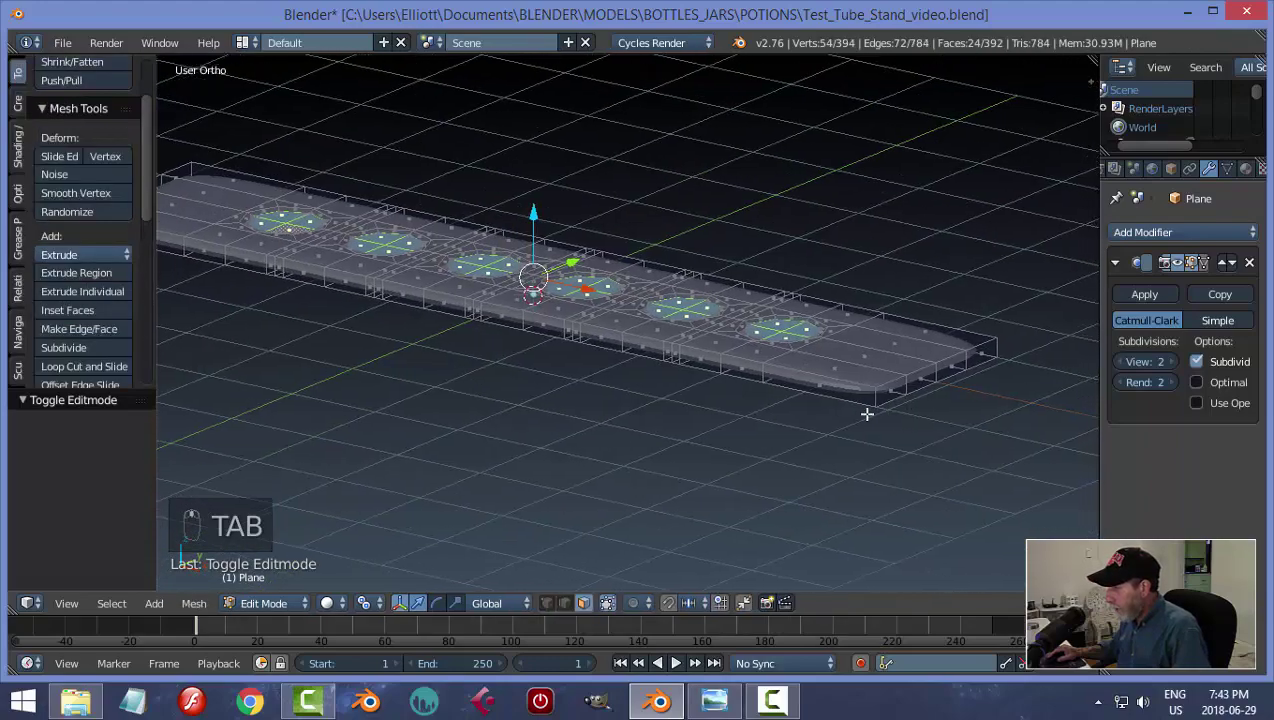
key("a")
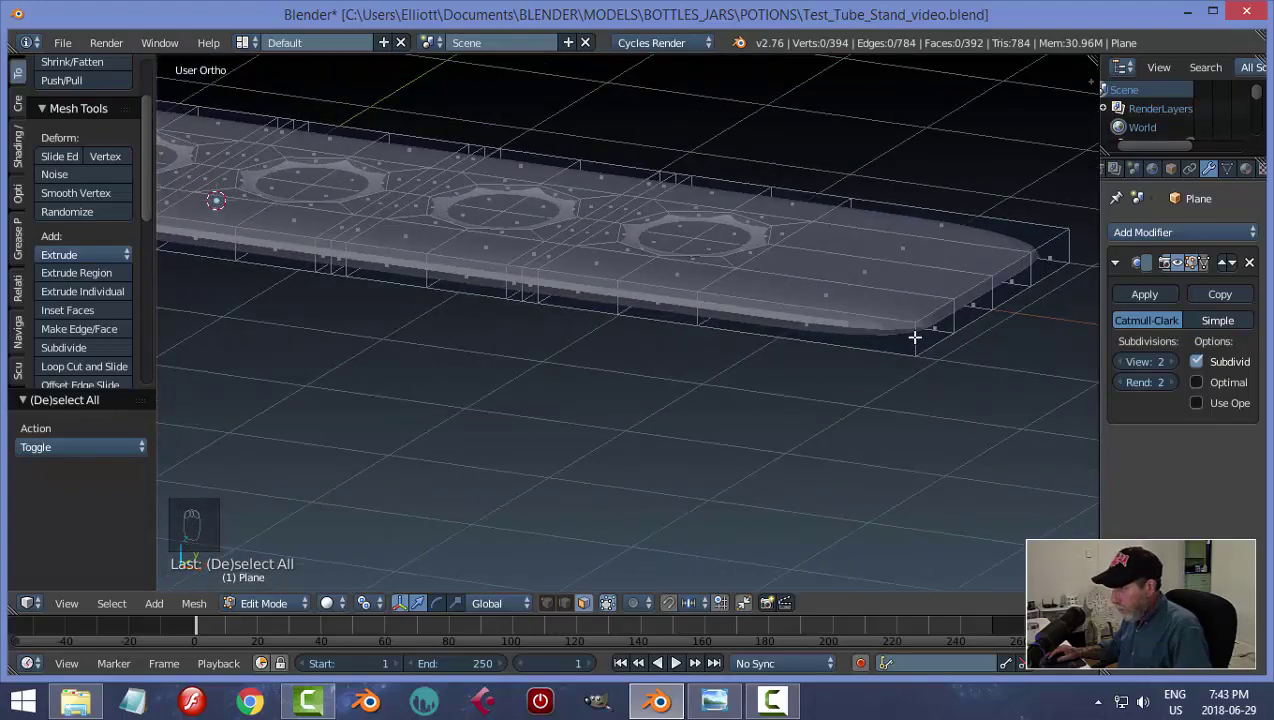
key("ctrl+r")
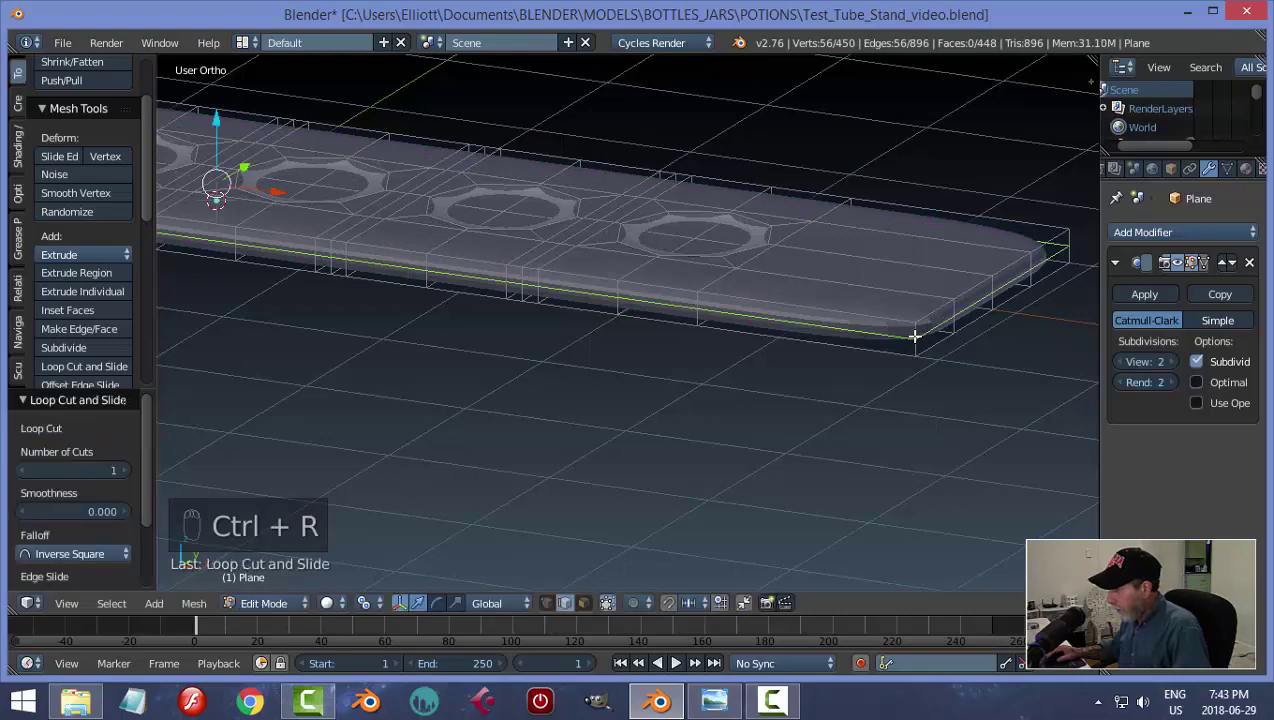
key("a")
Select the lower side band of faces and widen it about 1.04 along X.
key("ctrl+Tab")
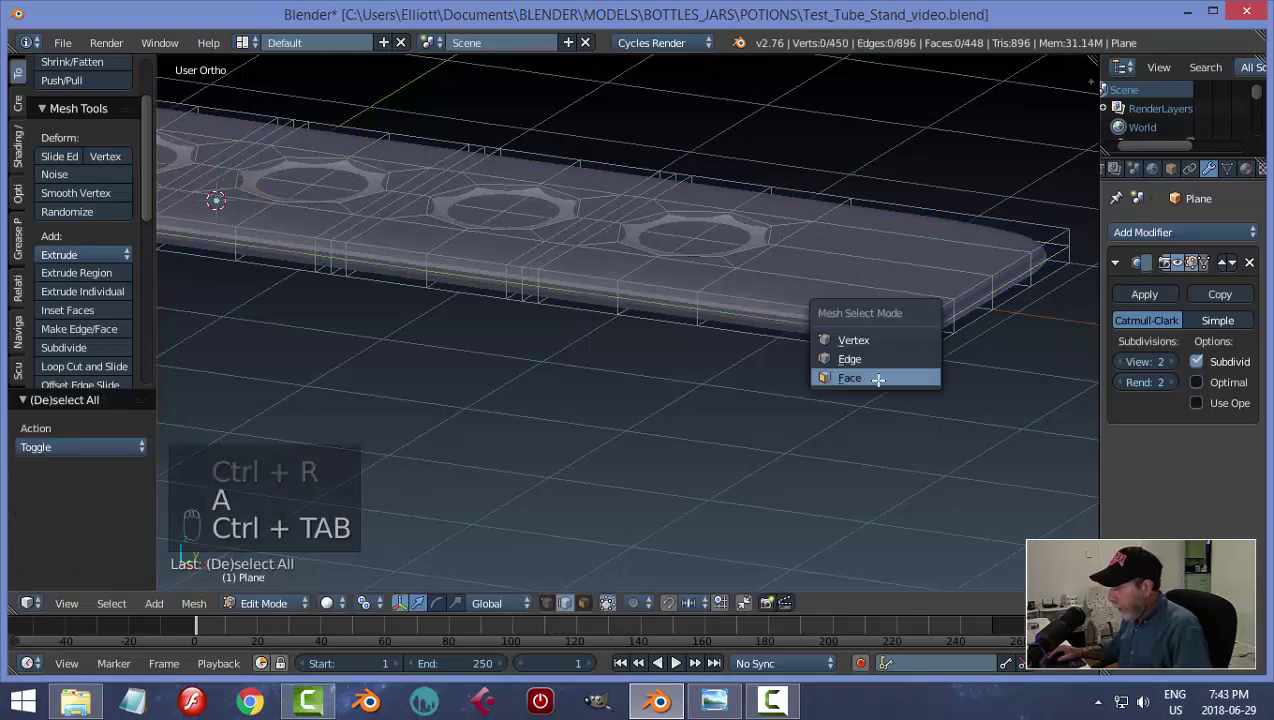
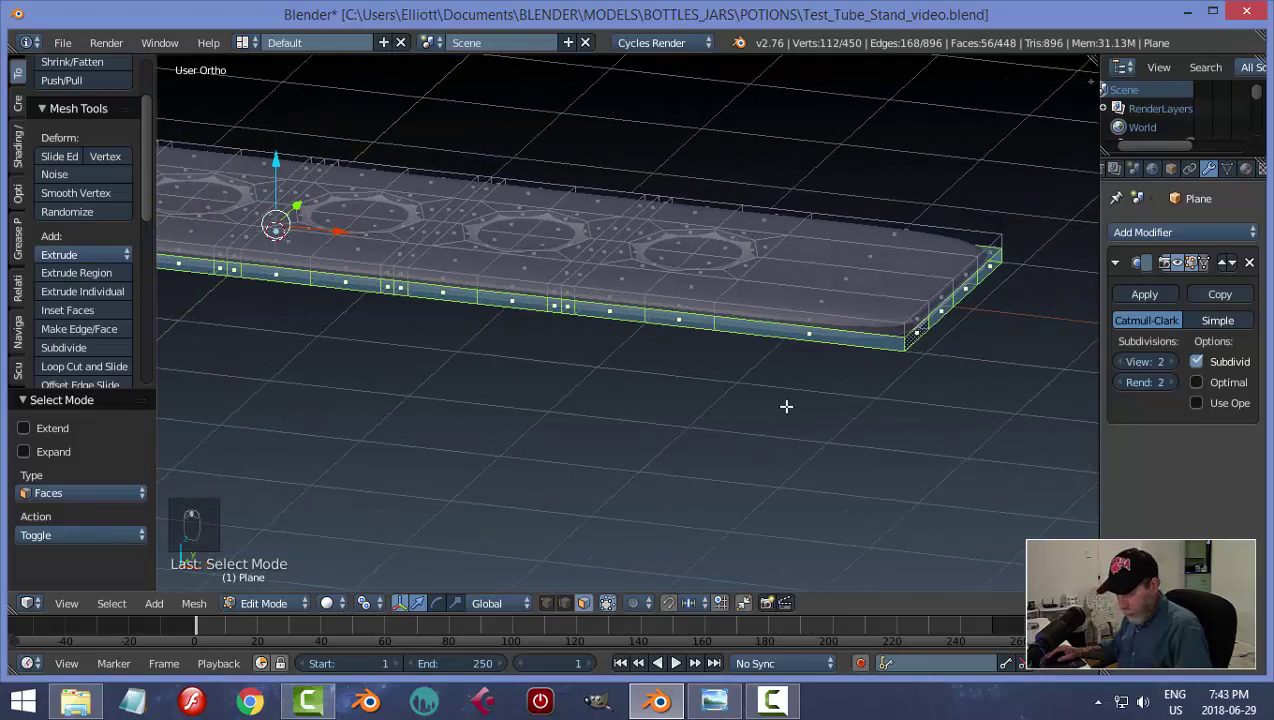
key("s")
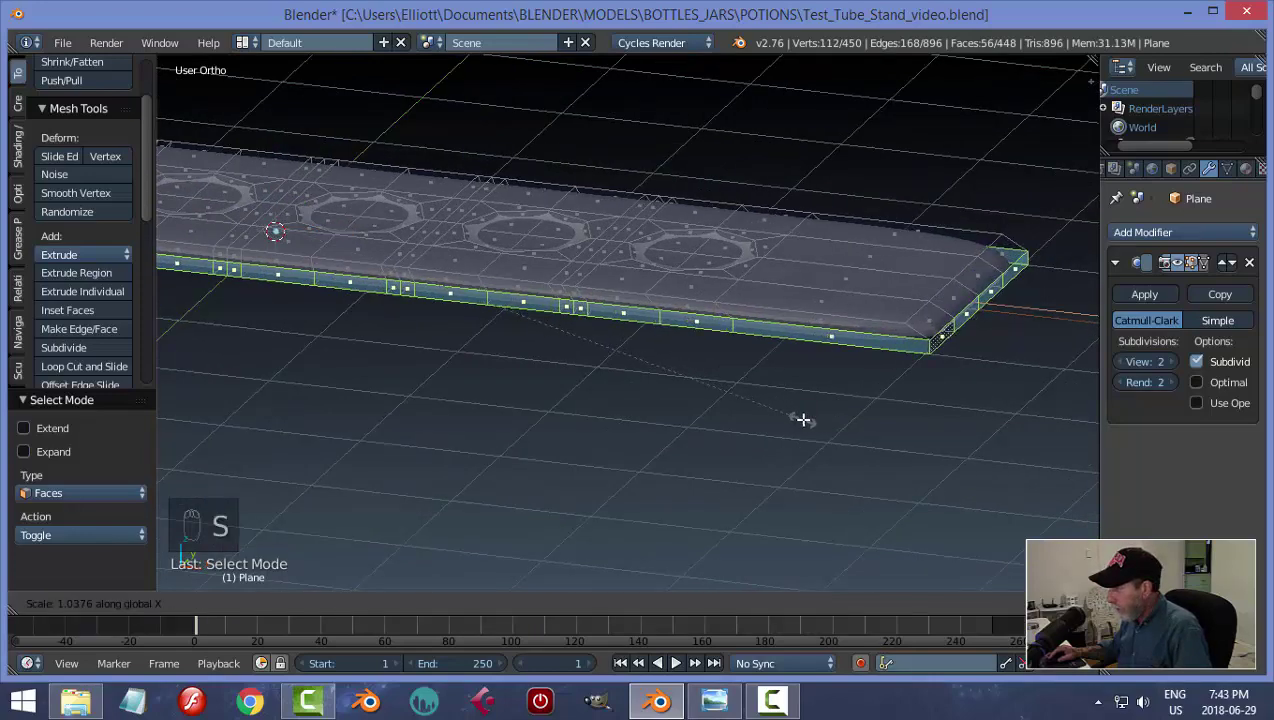
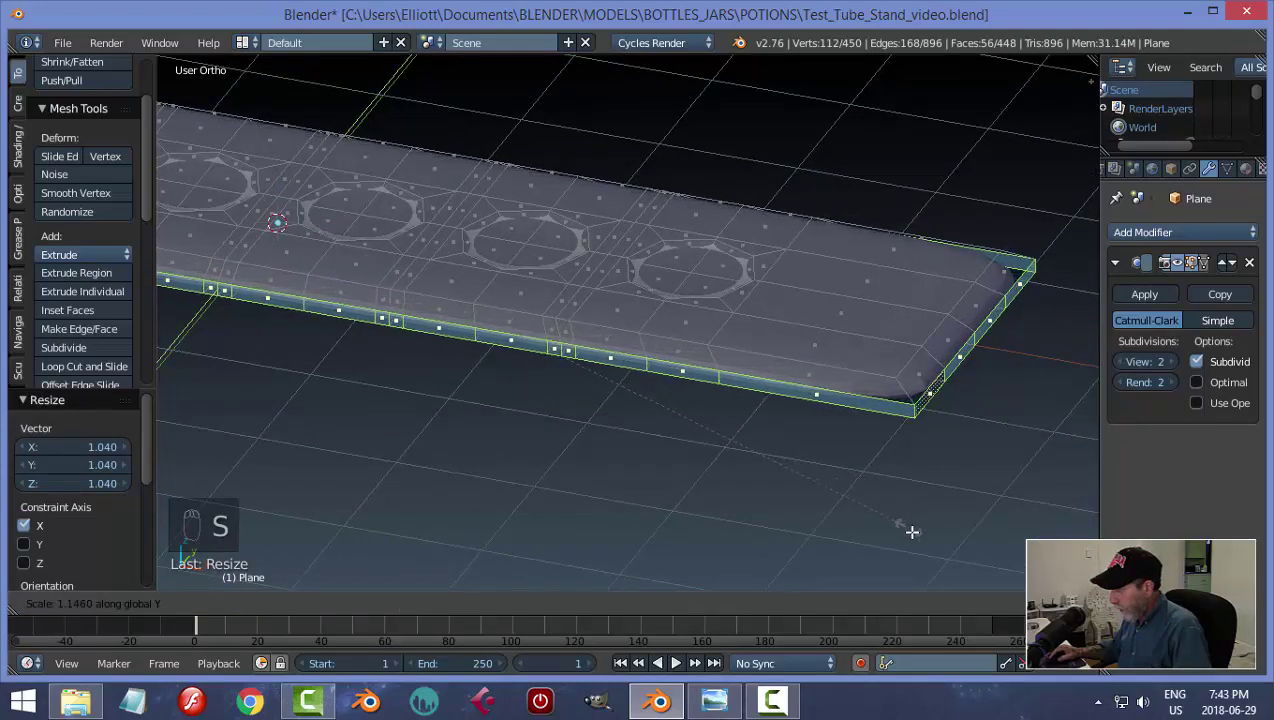
key("a")
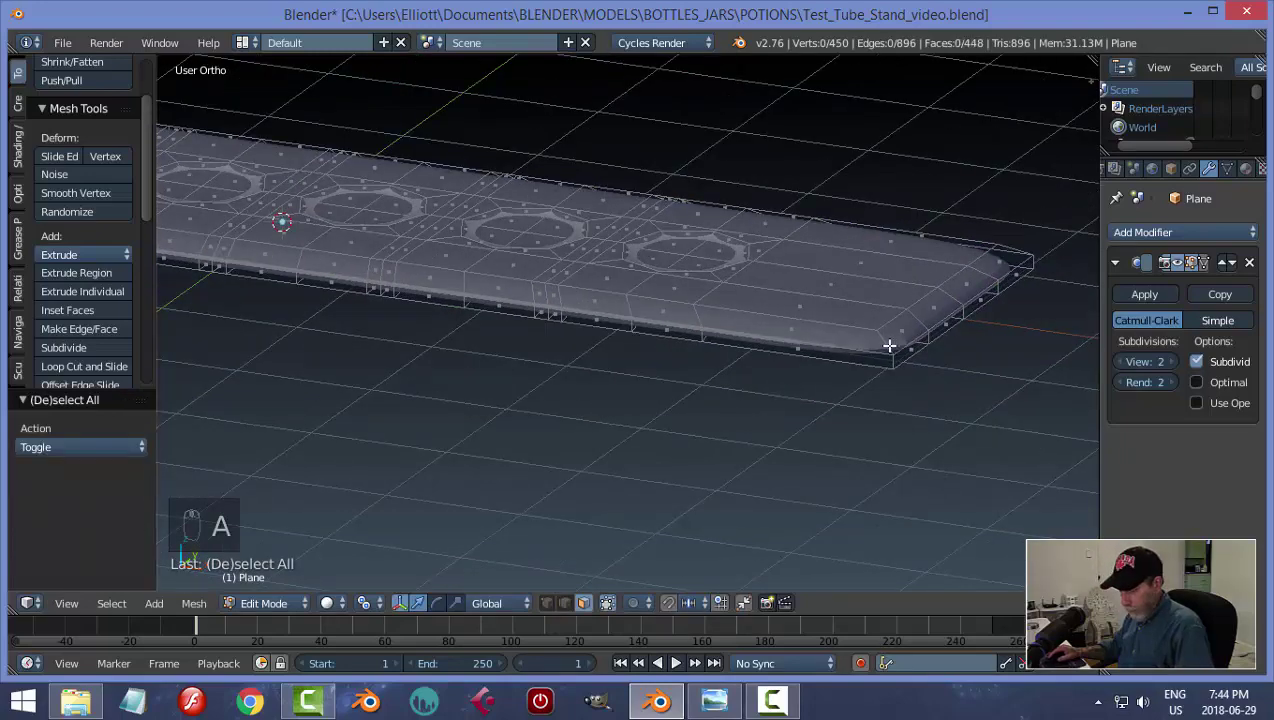
Add loop cuts close to the plate's edges and one end to keep corners crisp.
key("ctrl+r")
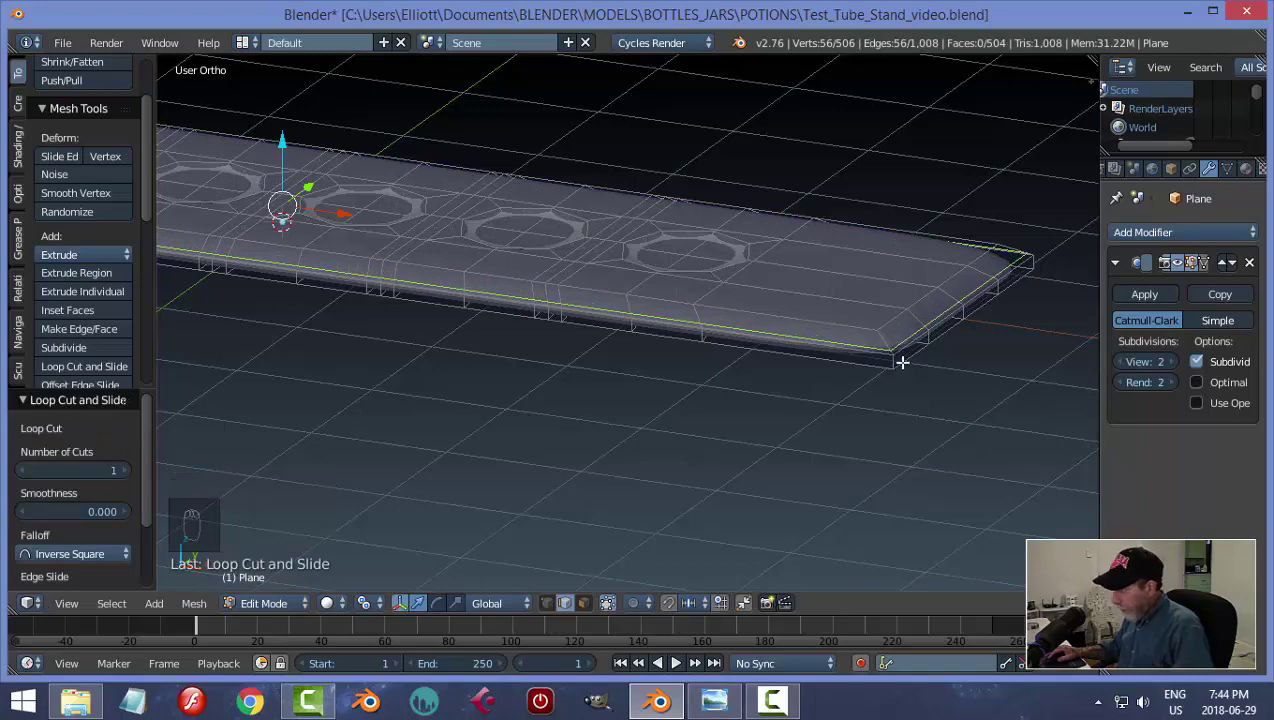
key("ctrl+r")
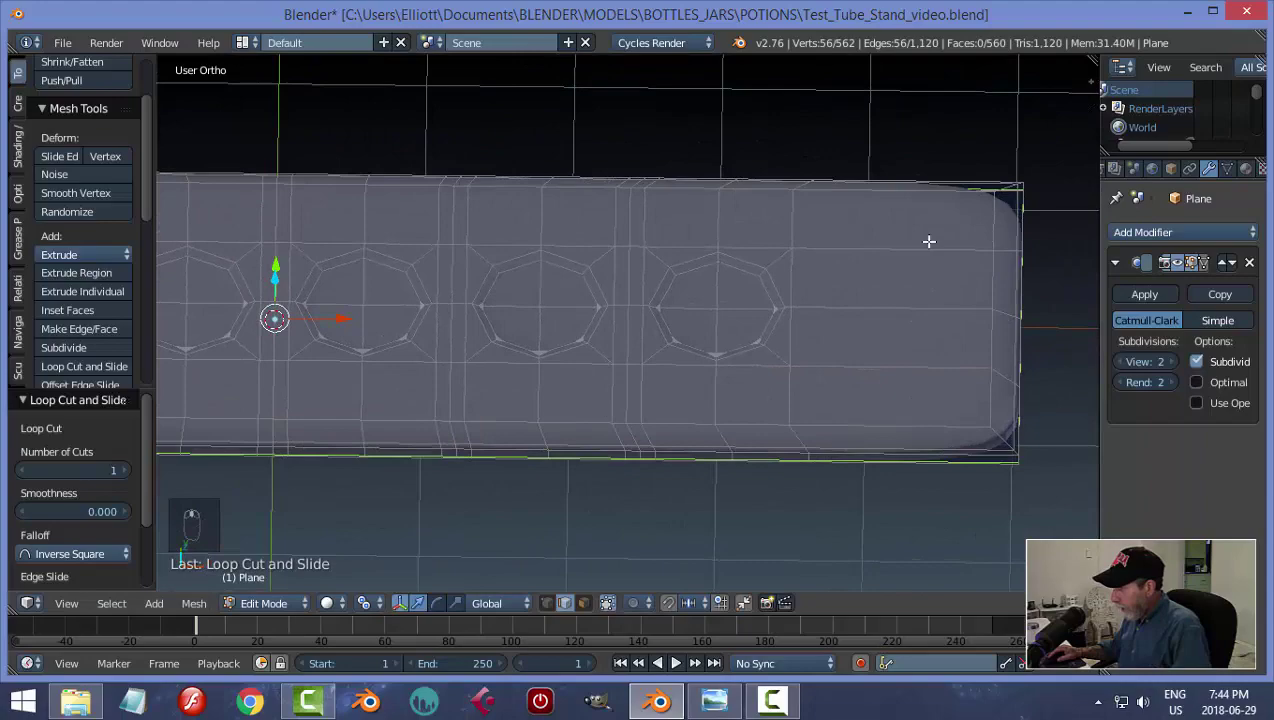
key("ctrl+r")
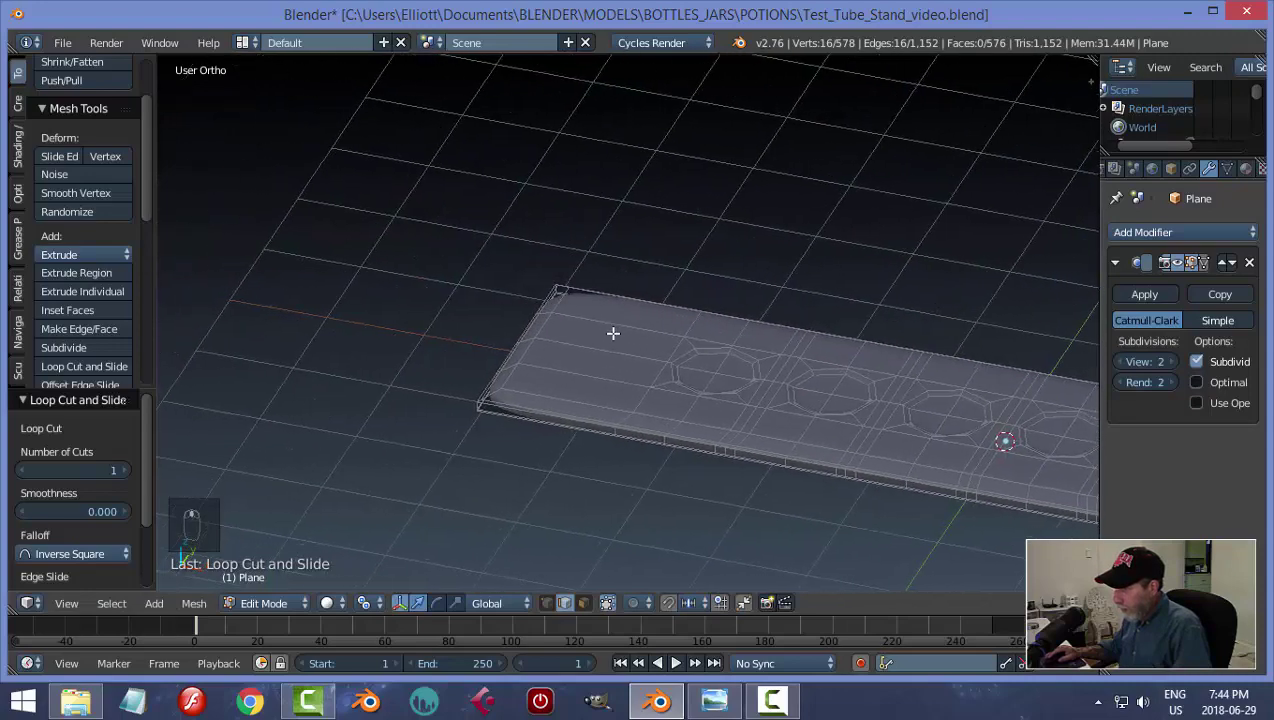
key("ctrl+r")
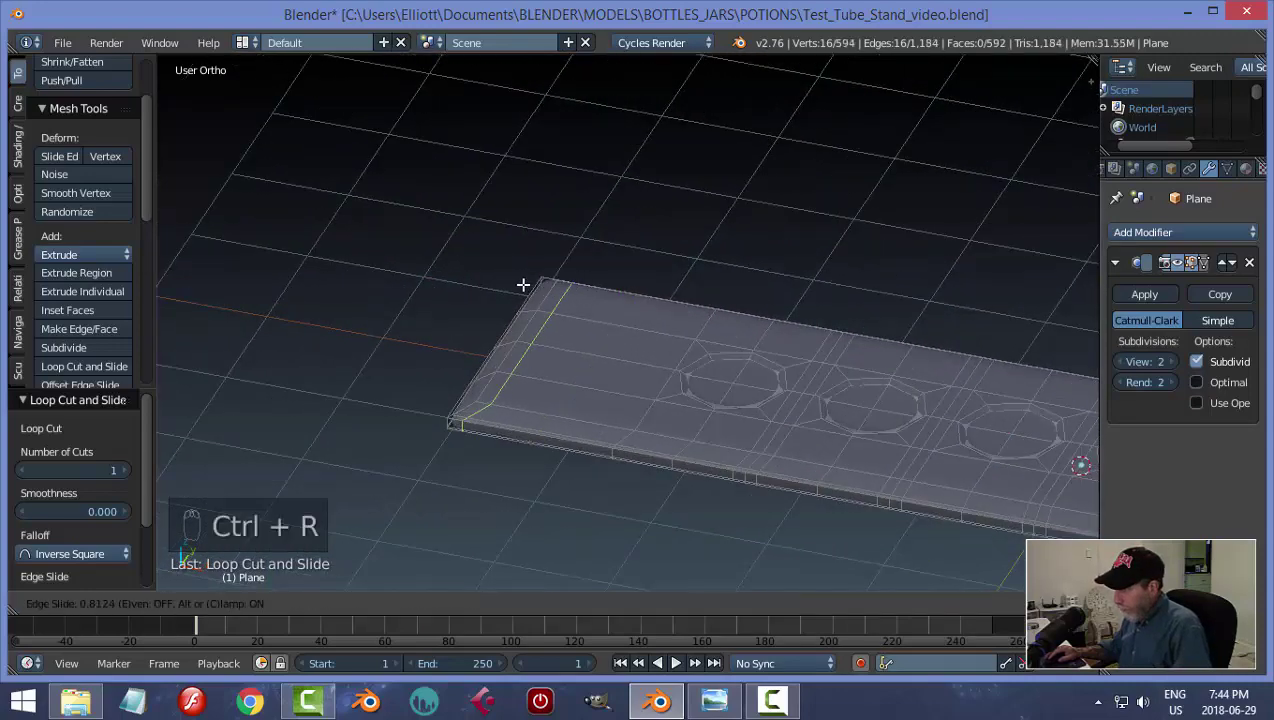
key("a")
key("Tab")
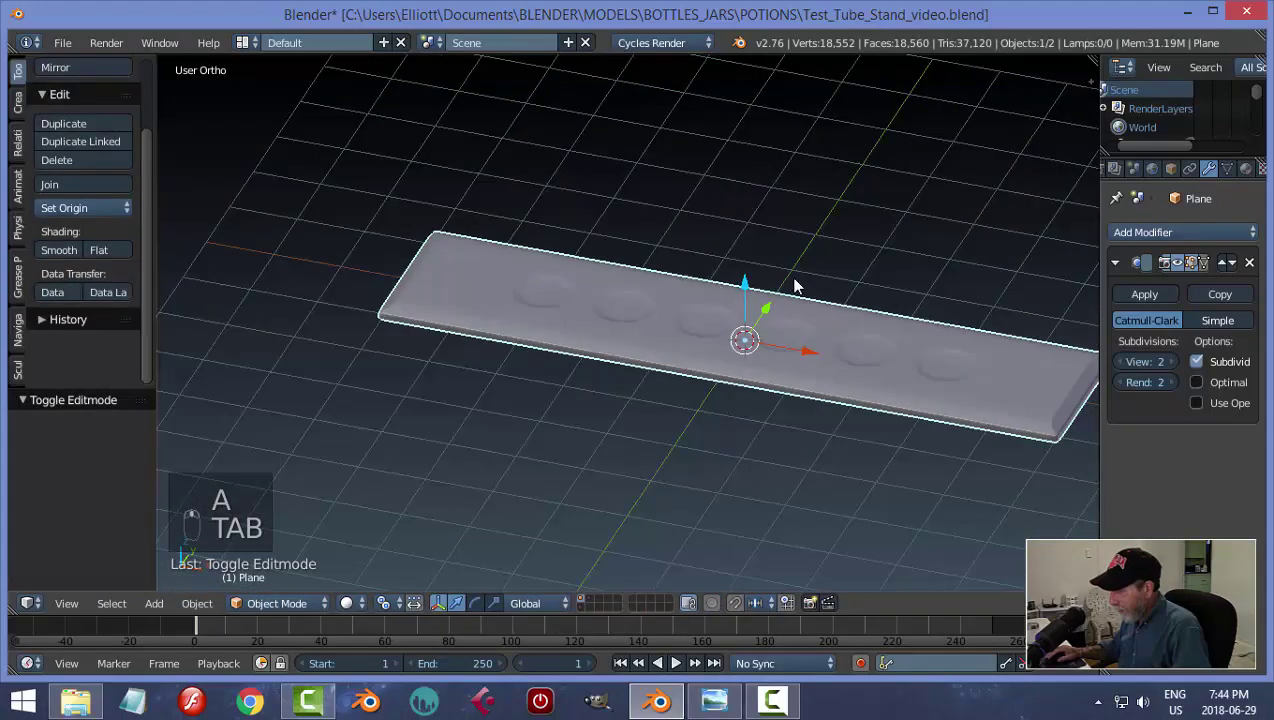
Add edge loops near the other border and end, then check the squarer corners.
left_click_drag(52, 256, 759, 417)
key("Tab")
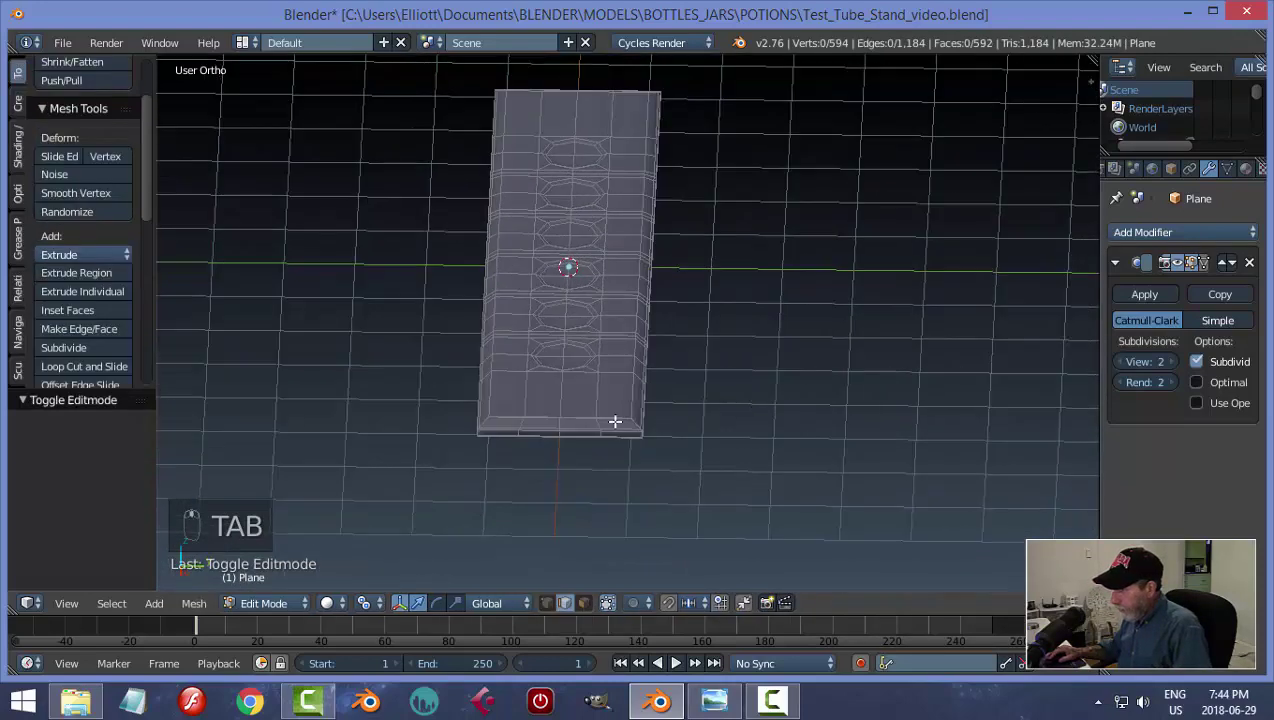
key("ctrl+r")
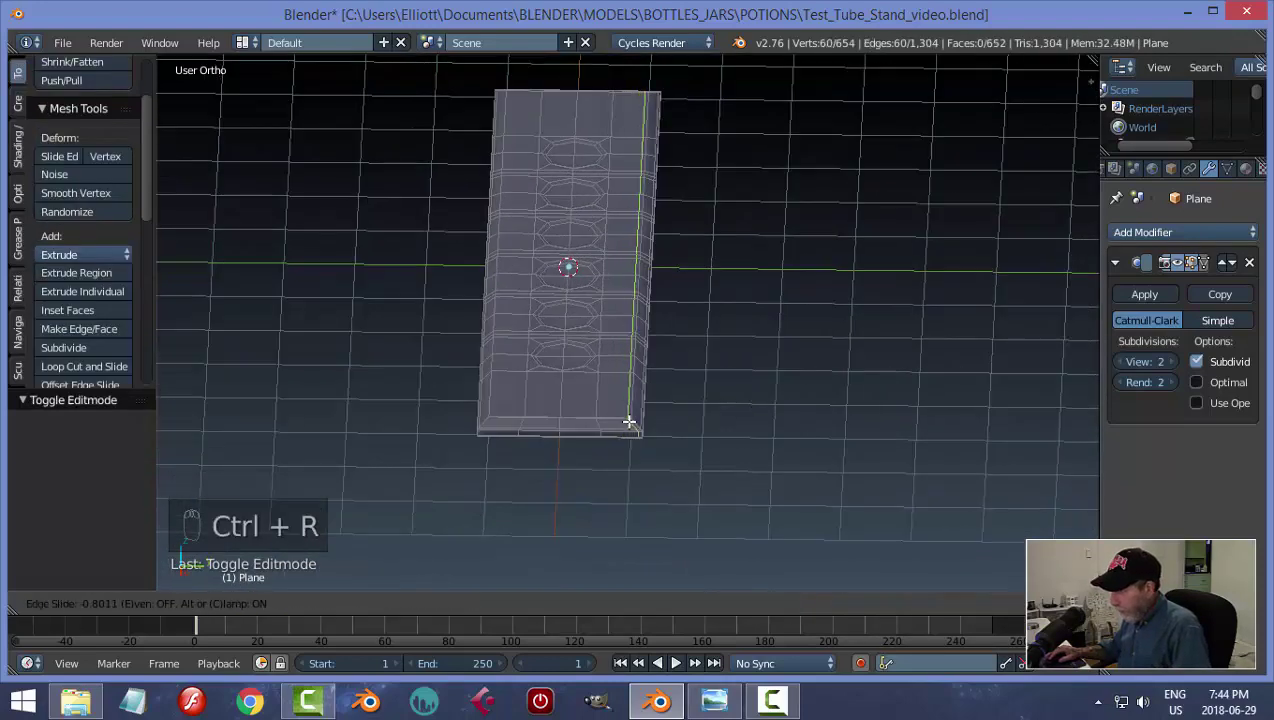
key("ctrl+r")
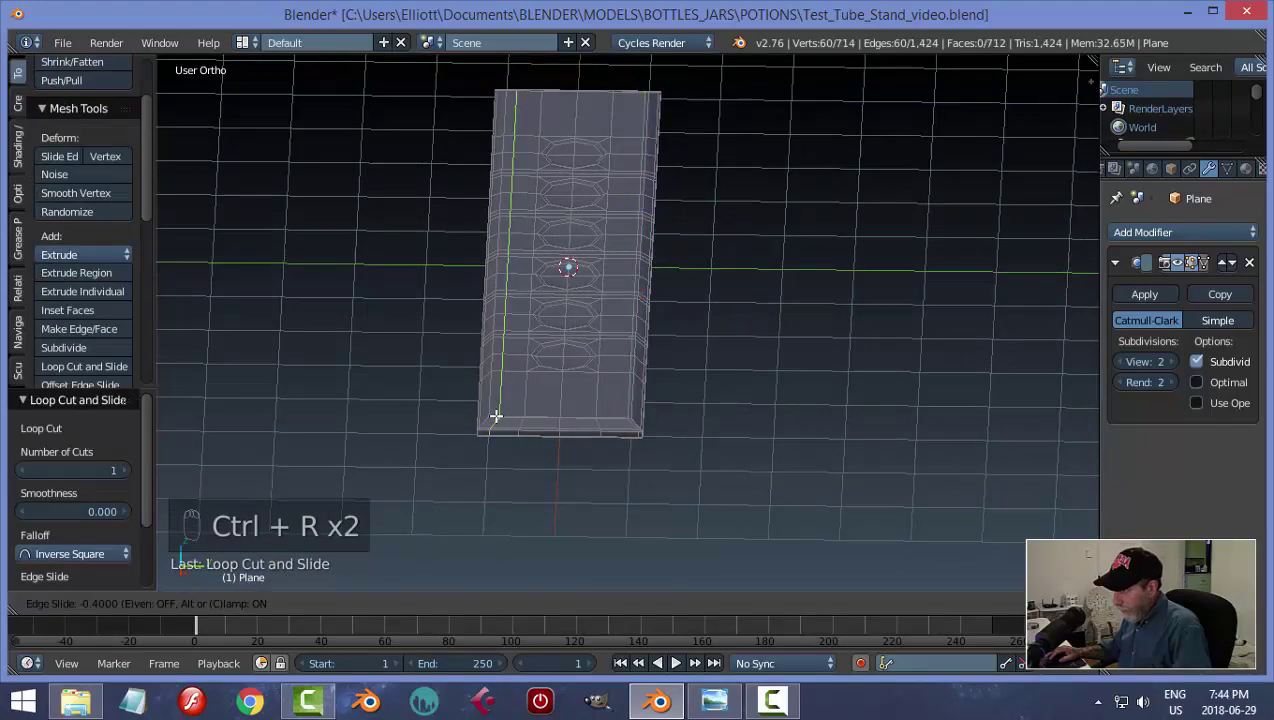
key("a")
key("Tab")
Enable a red Matcap under Shading in the N panel for the plates.
middle_click(544, 409)
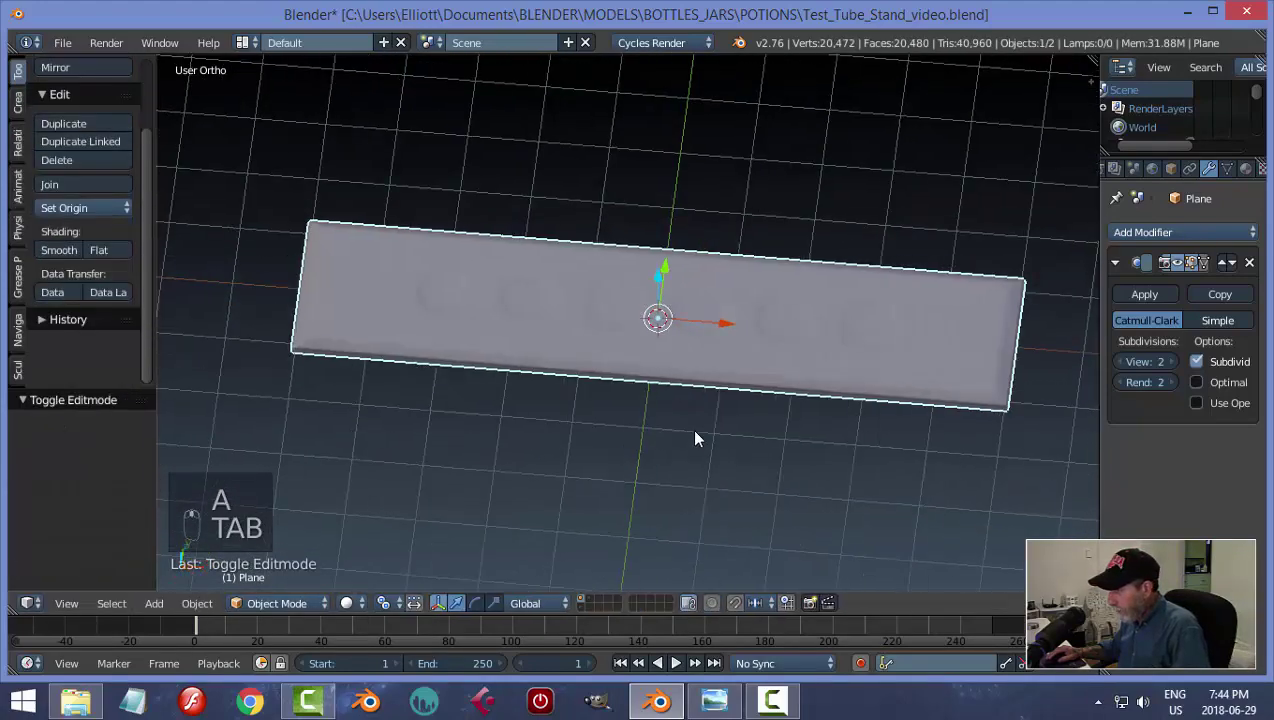
key("ctrl+s")
key("n")
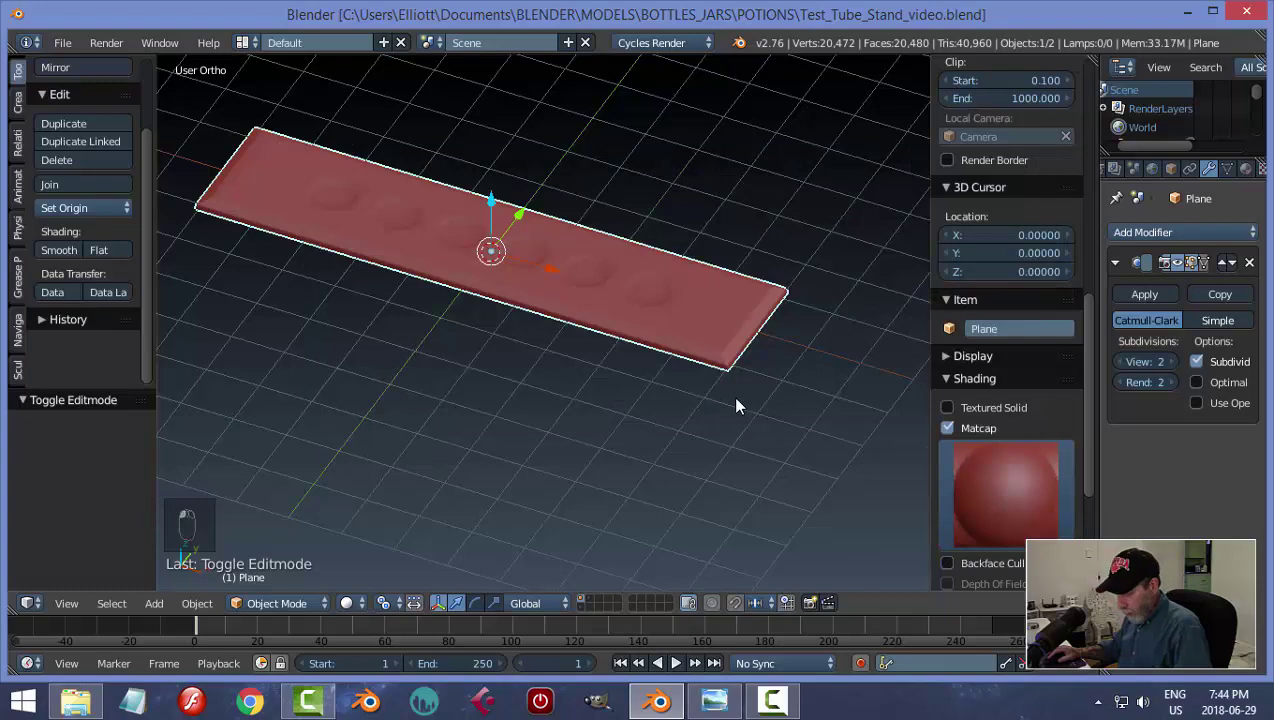
key("n")
Unhide the stoppered test tube and start dragging it toward the first hole.
left_click_drag(700, 428, 816, 433)
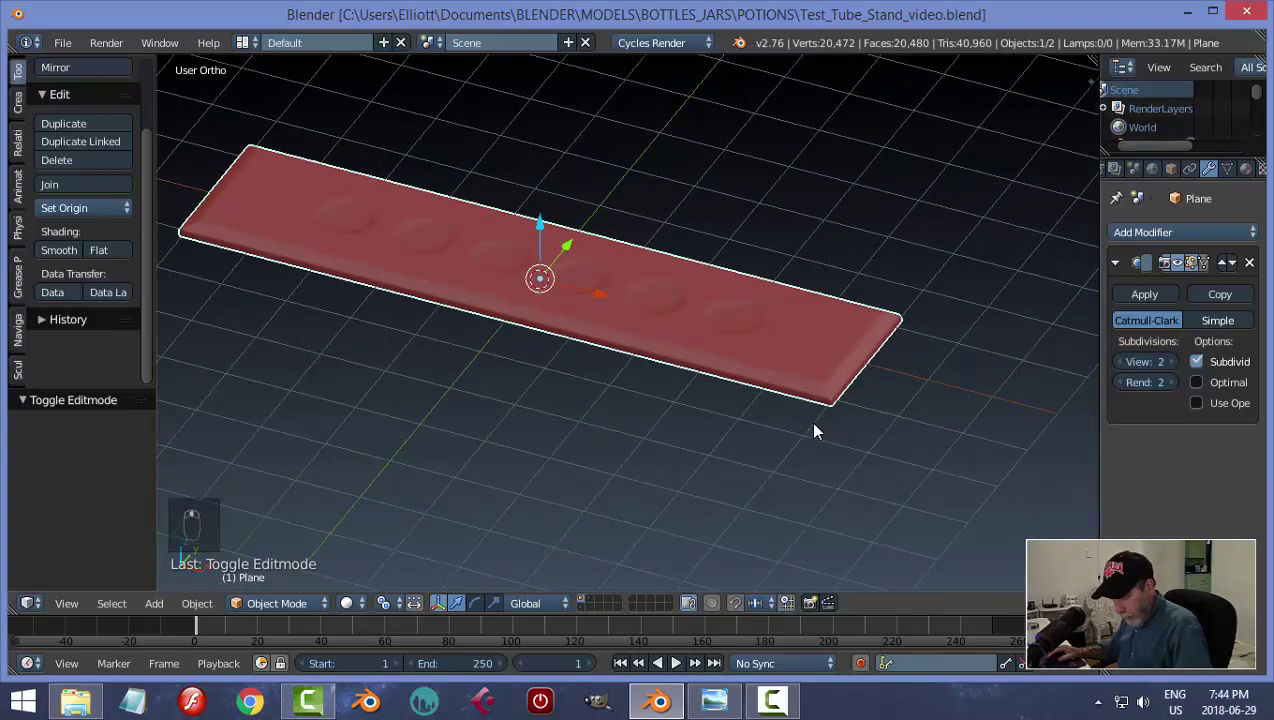
key("alt+h")
key("a")
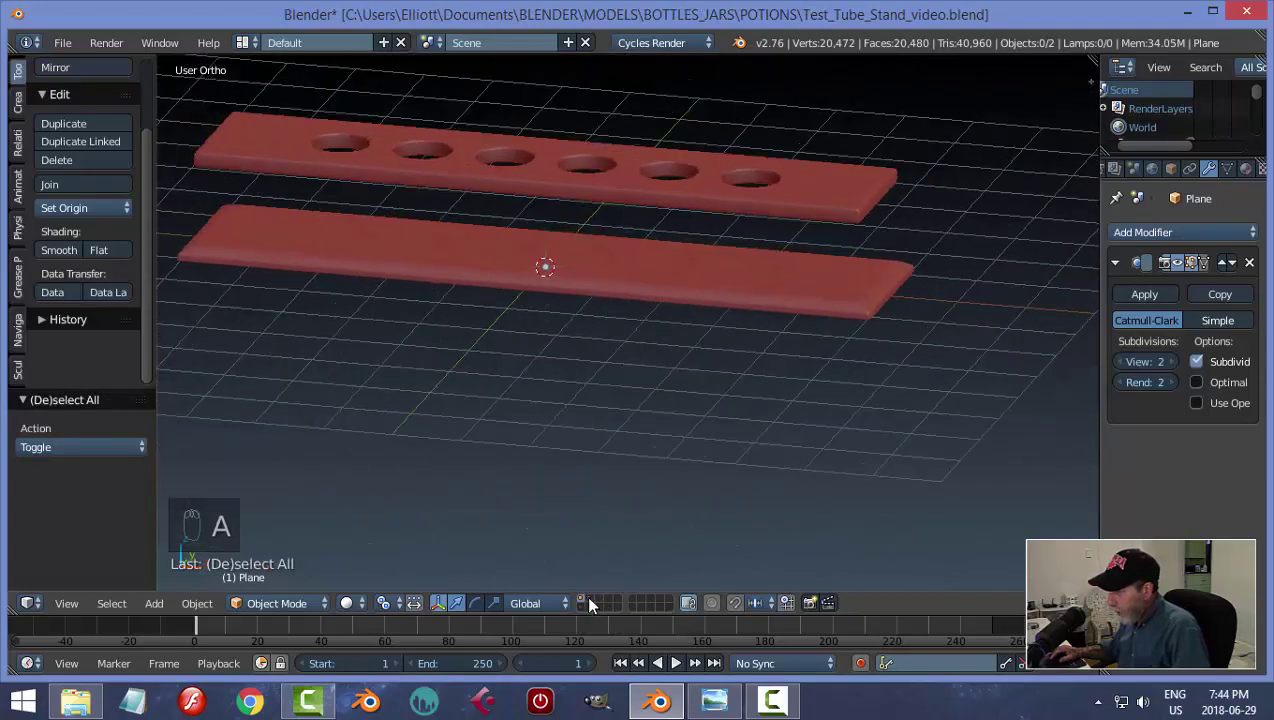
left_click_drag(595, 604, 610, 276)
left_click_drag(610, 276, 592, 608)
left_click_drag(592, 608, 598, 597)
Slide the test tube along X over the first hole and check it from Top view.
key("a")
left_click_drag(583, 609, 413, 205)
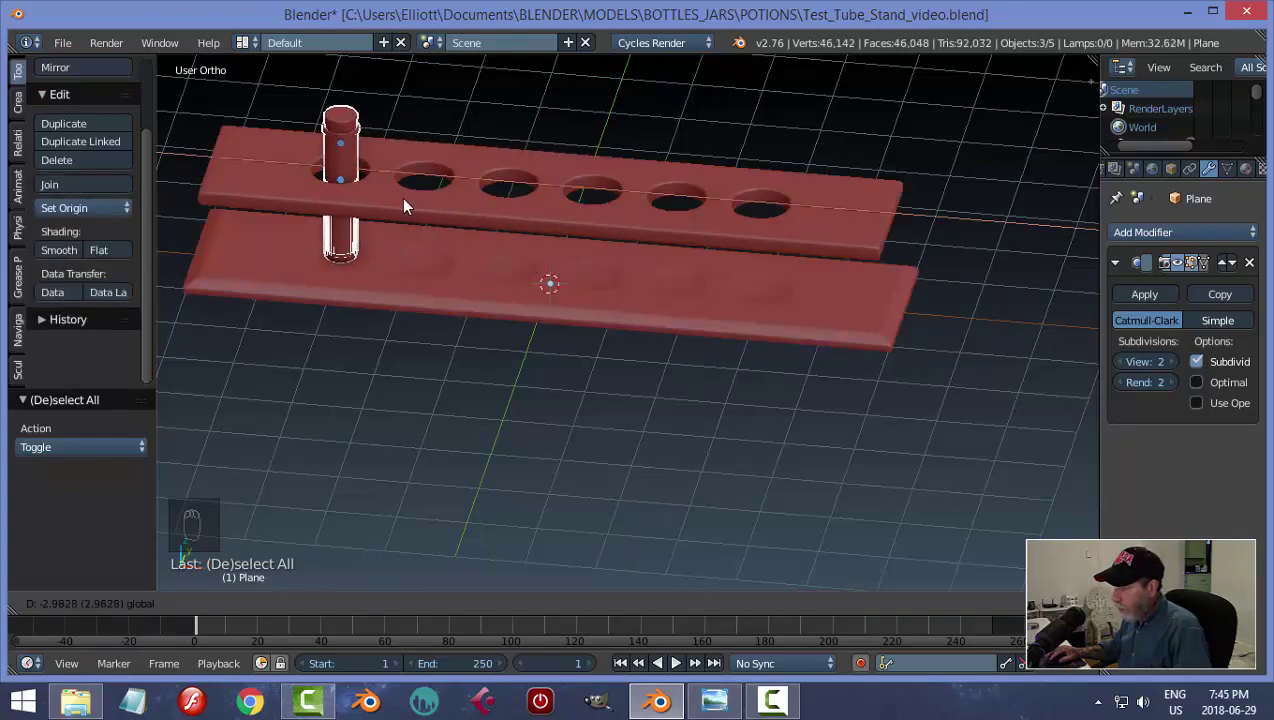
key("KP_7")
middle_click(639, 347)
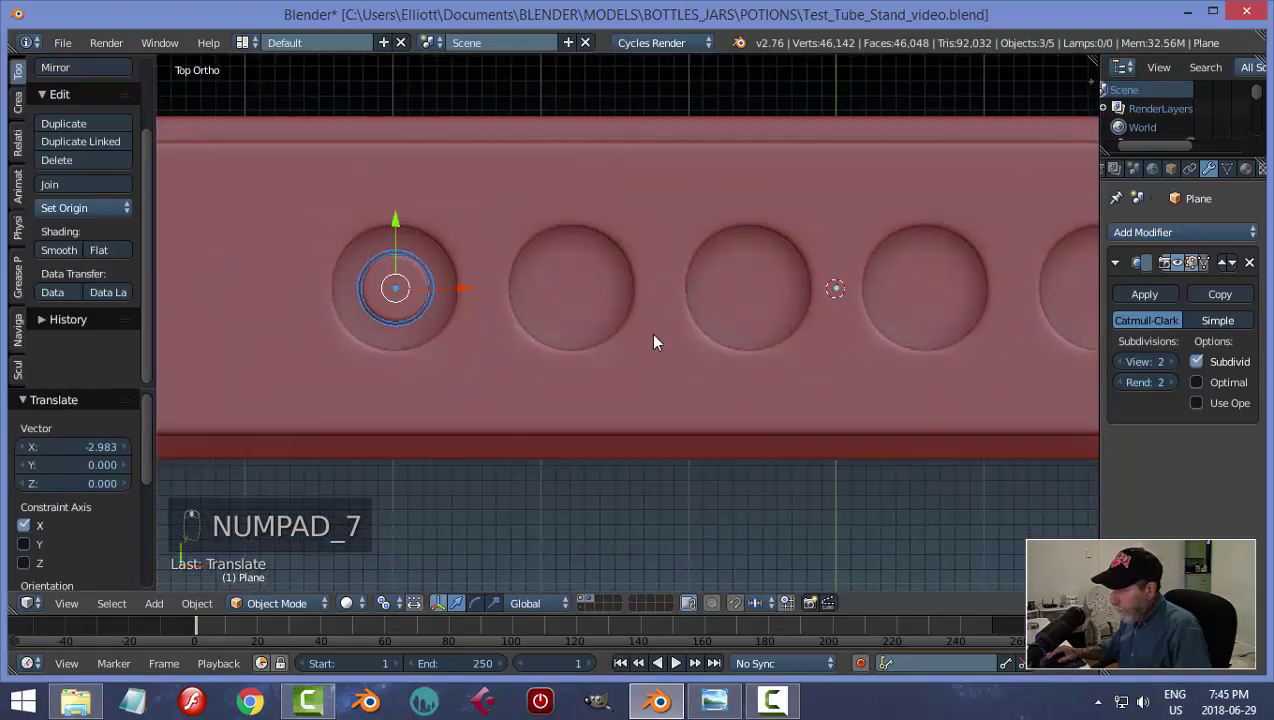
middle_click(643, 427)
left_click_drag(667, 325, 678, 351)
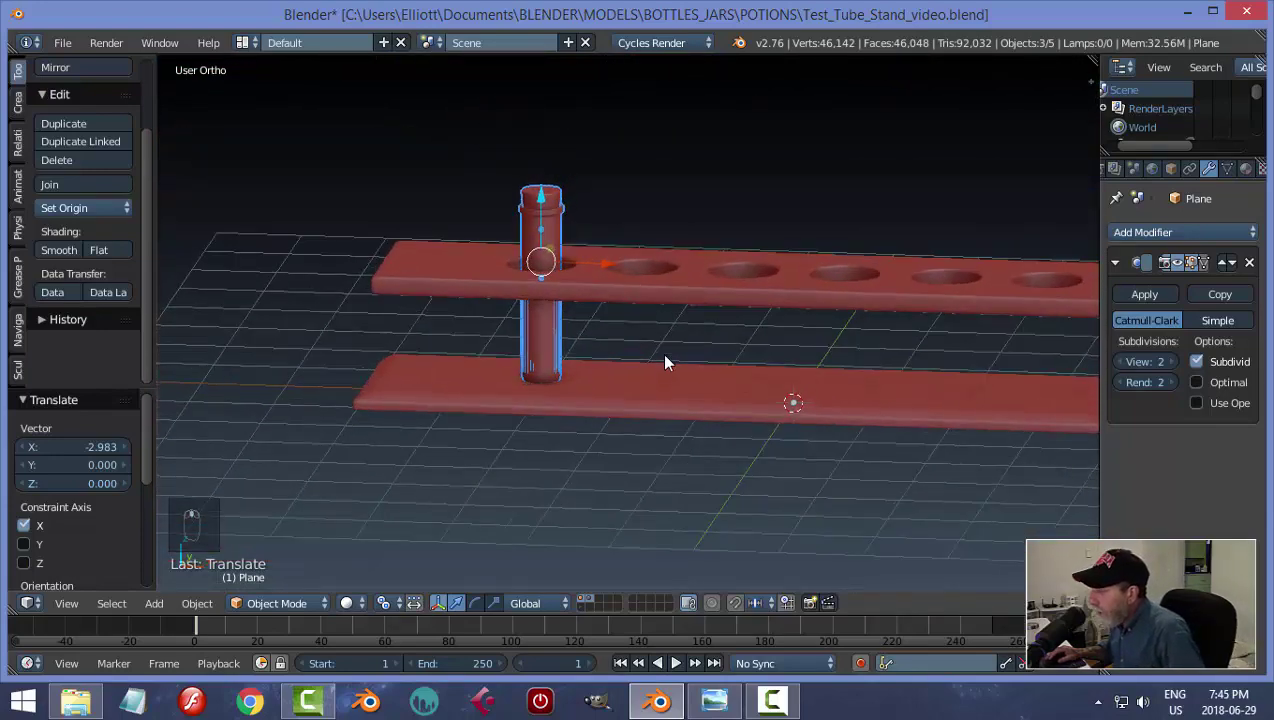
Scale the tube up to fill the hole and inspect the fit from the front.
key("s")
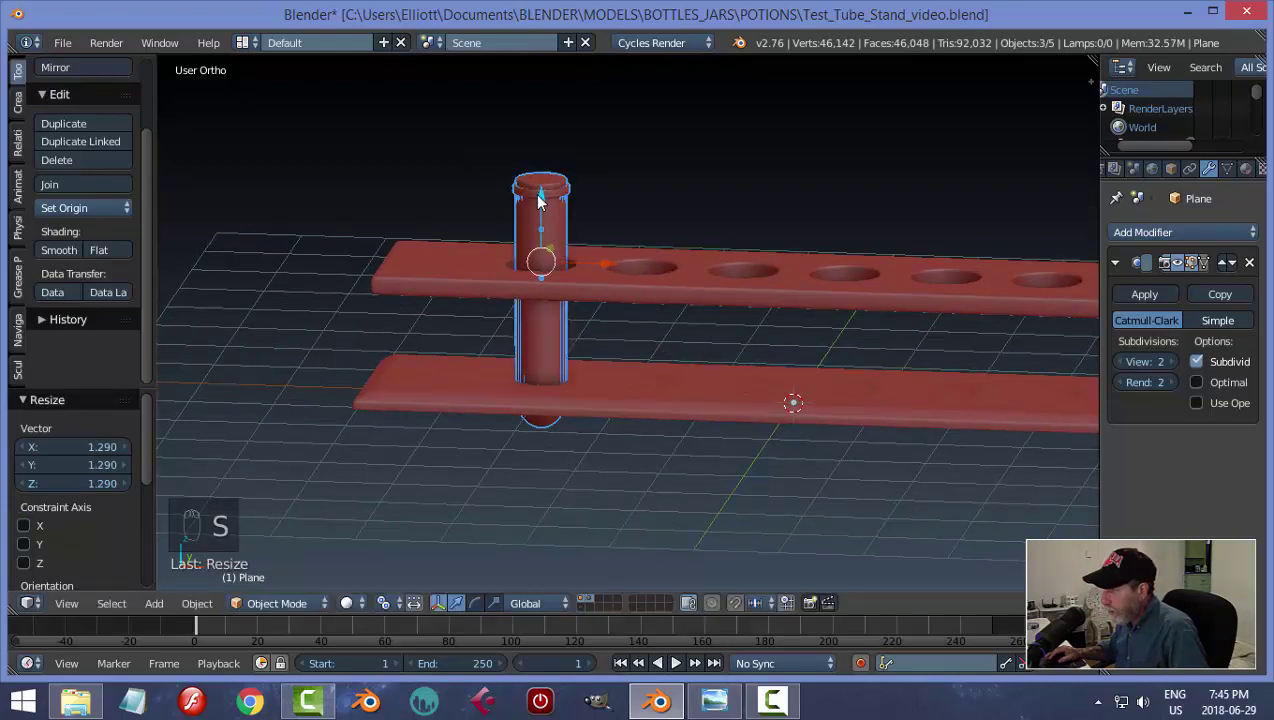
left_click_drag(540, 204, 551, 159)
key("a")
left_click_drag(708, 212, 610, 327)
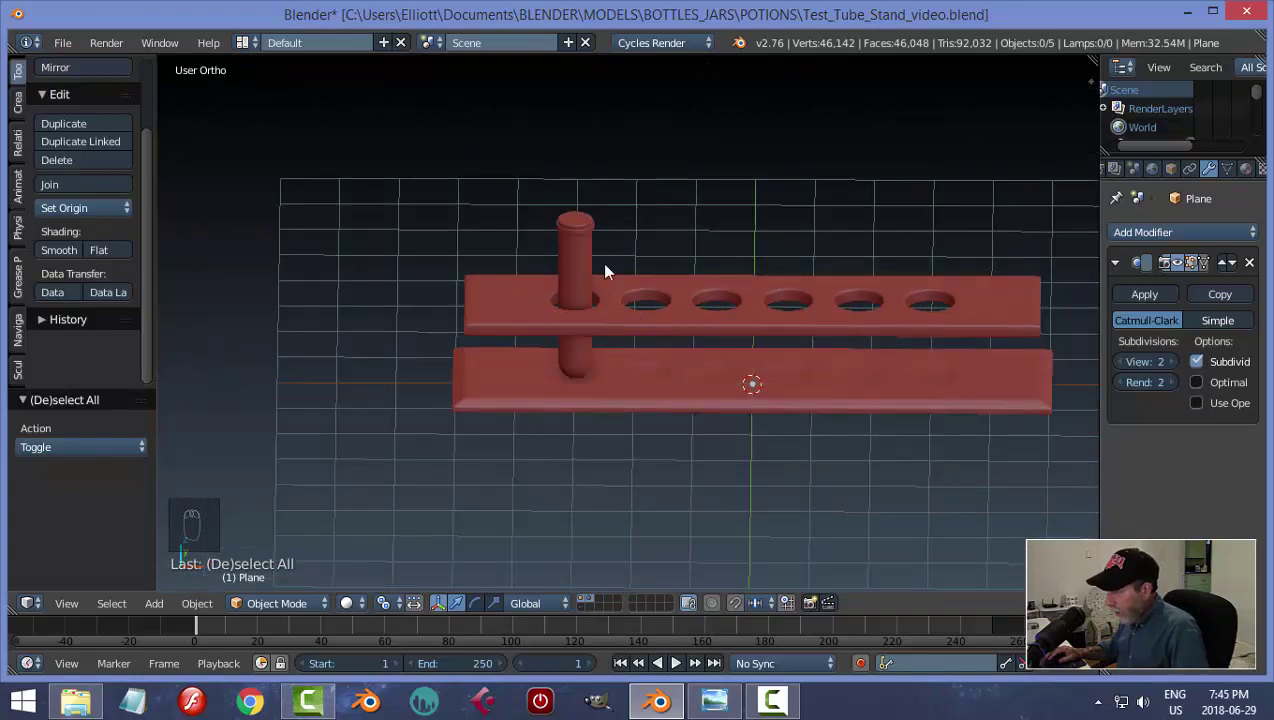
left_click_drag(595, 604, 628, 489)
Rescale the tube's width only (Shift+Z) so it sits snugly in the hole.
key("a")
key("s")
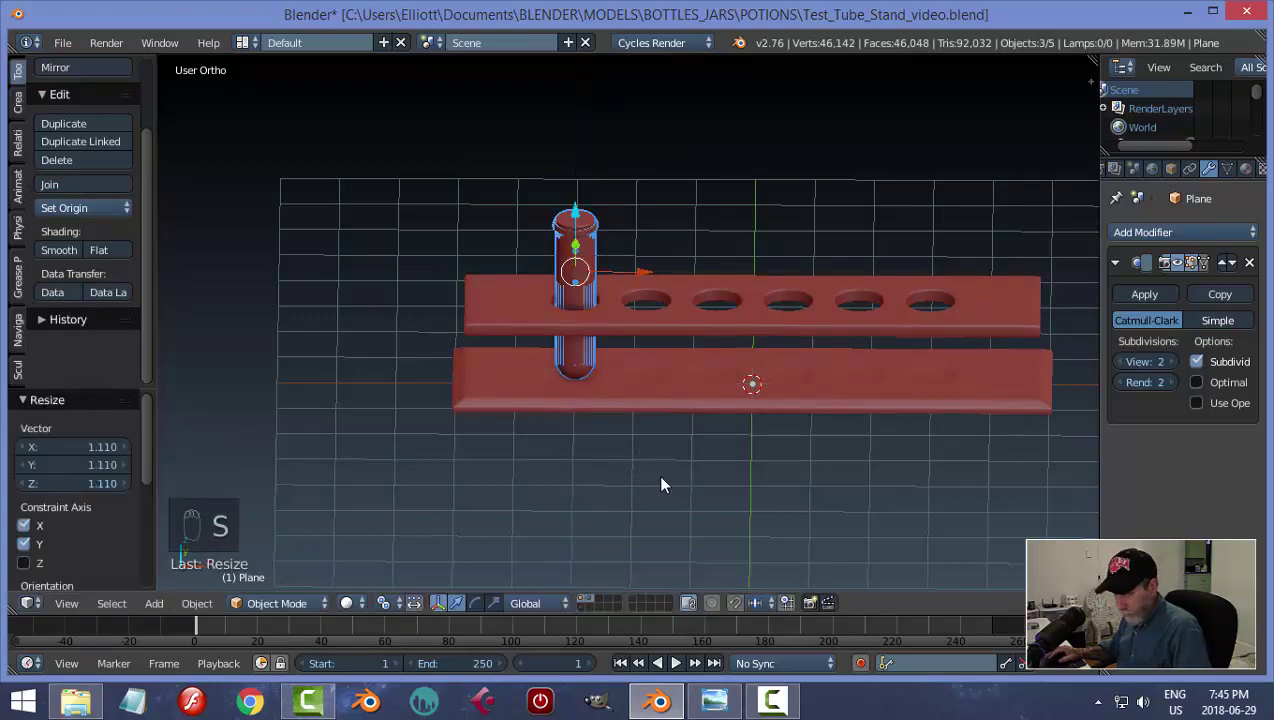
key("a")
left_click_drag(548, 279, 548, 212)
key("a")
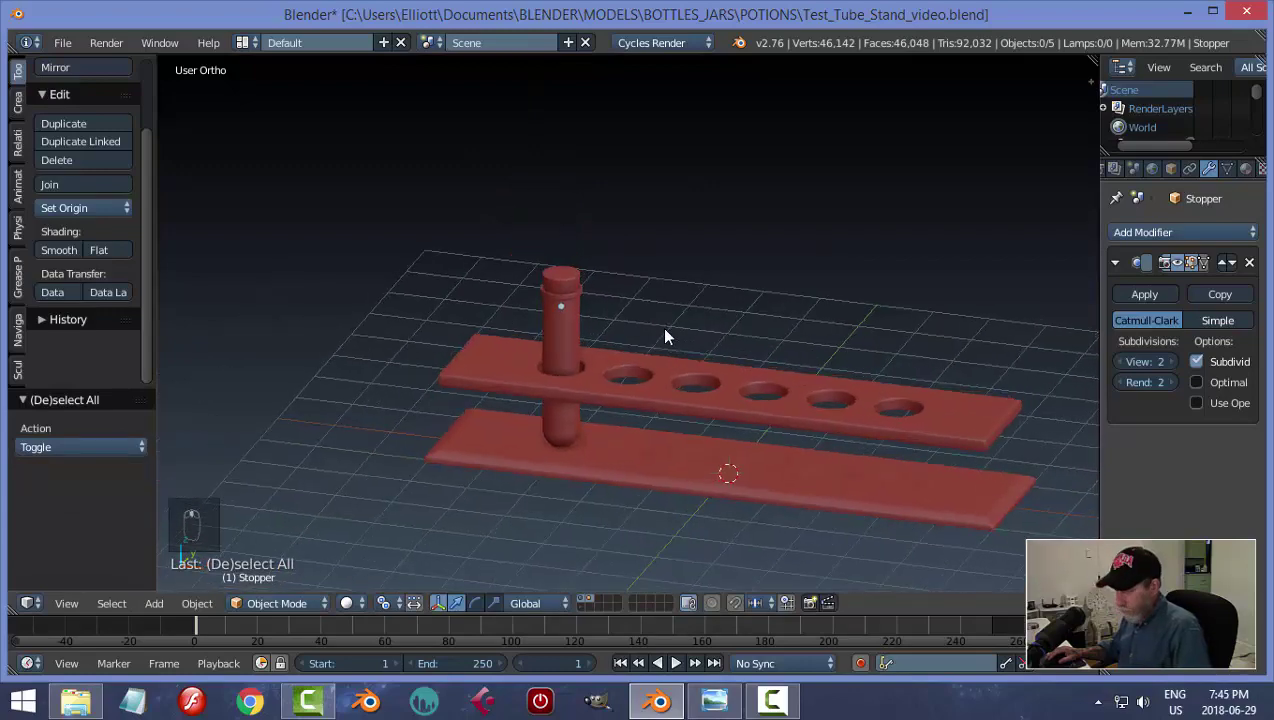
Save the file, hide the holed top plate and view the base from above.
key("ctrl+s")
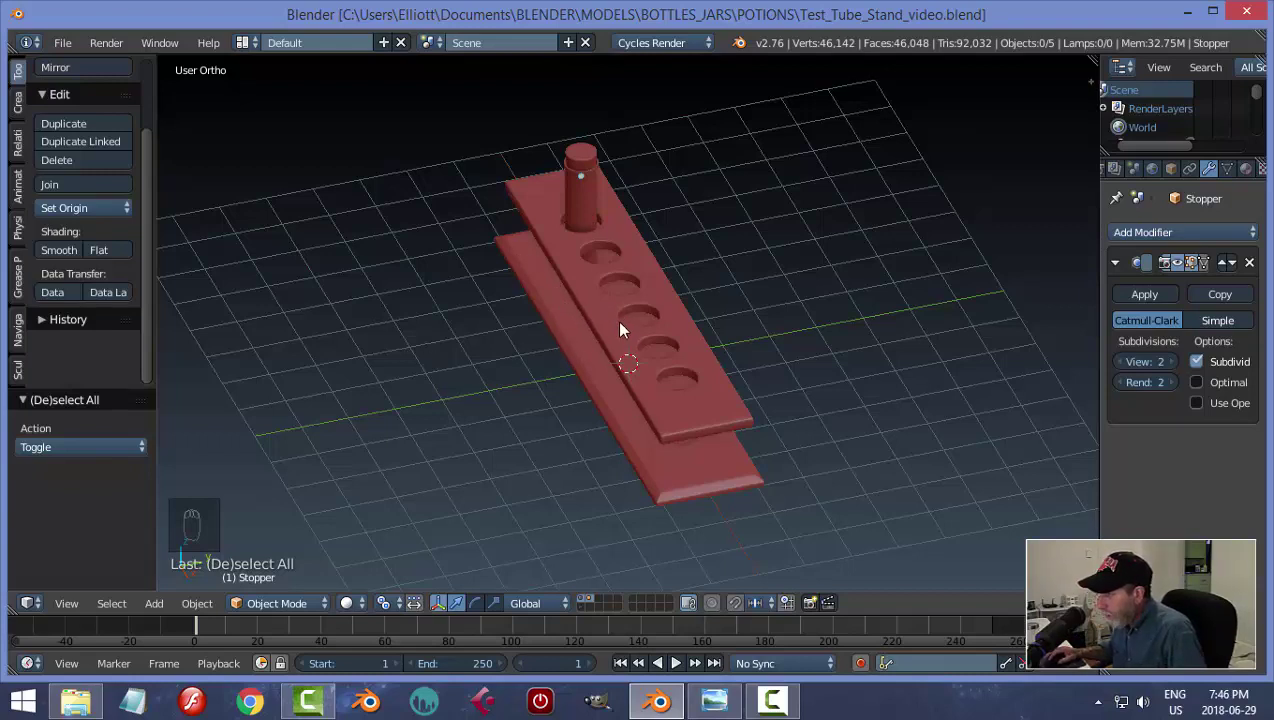
left_click(611, 321)
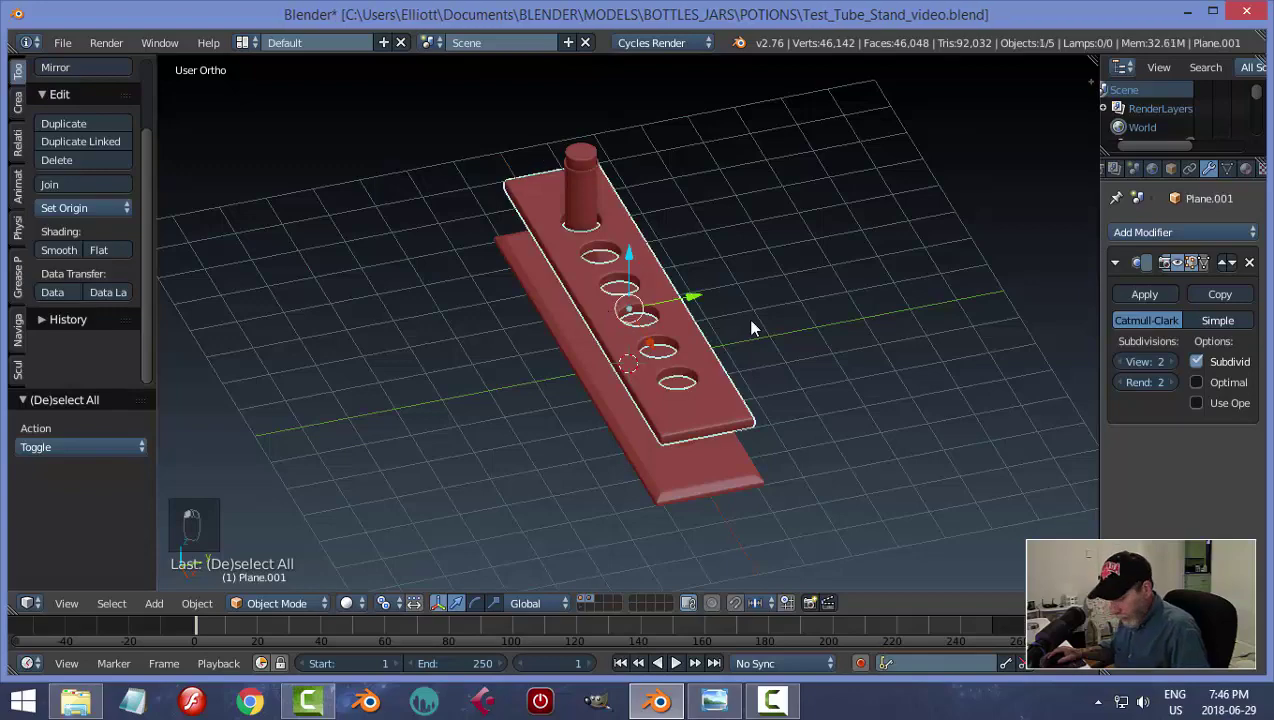
key("h")
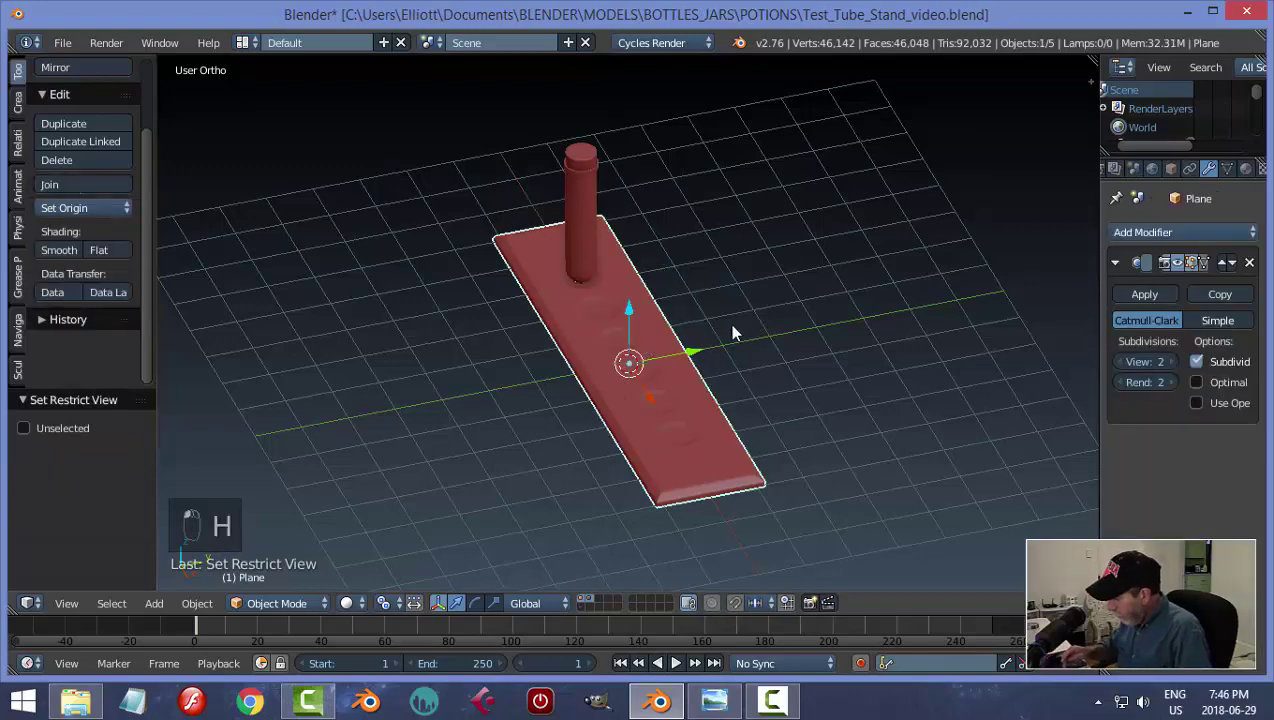
key("KP_7")
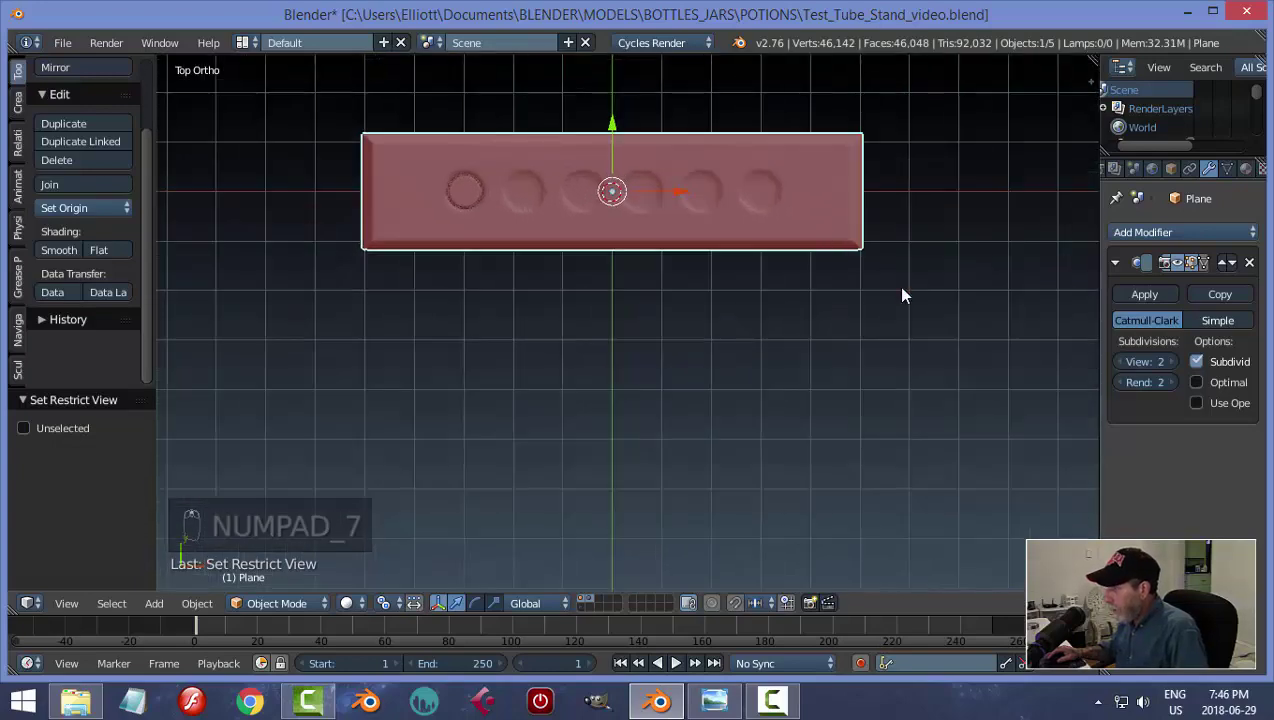
Box-select the base's front-edge vertices in wireframe and push them out about 1.17 along Y.
key("Tab")
key("z")
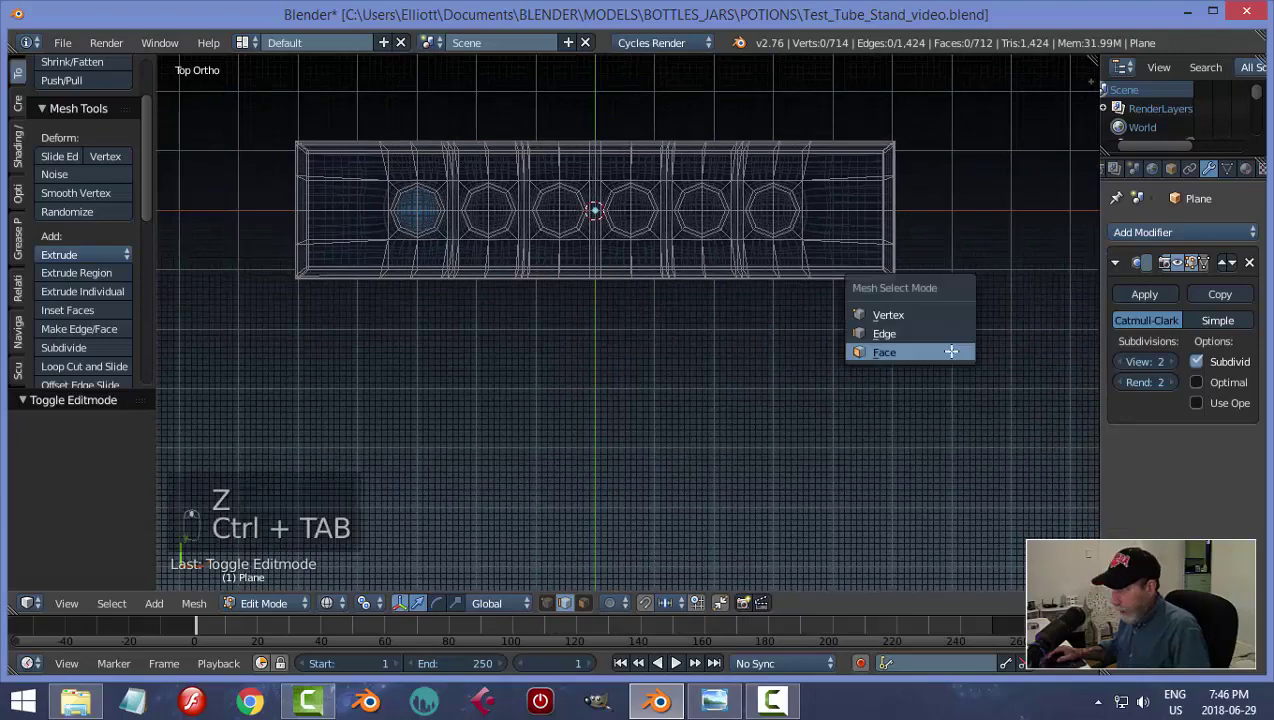
key("ctrl+Tab")
key("b")
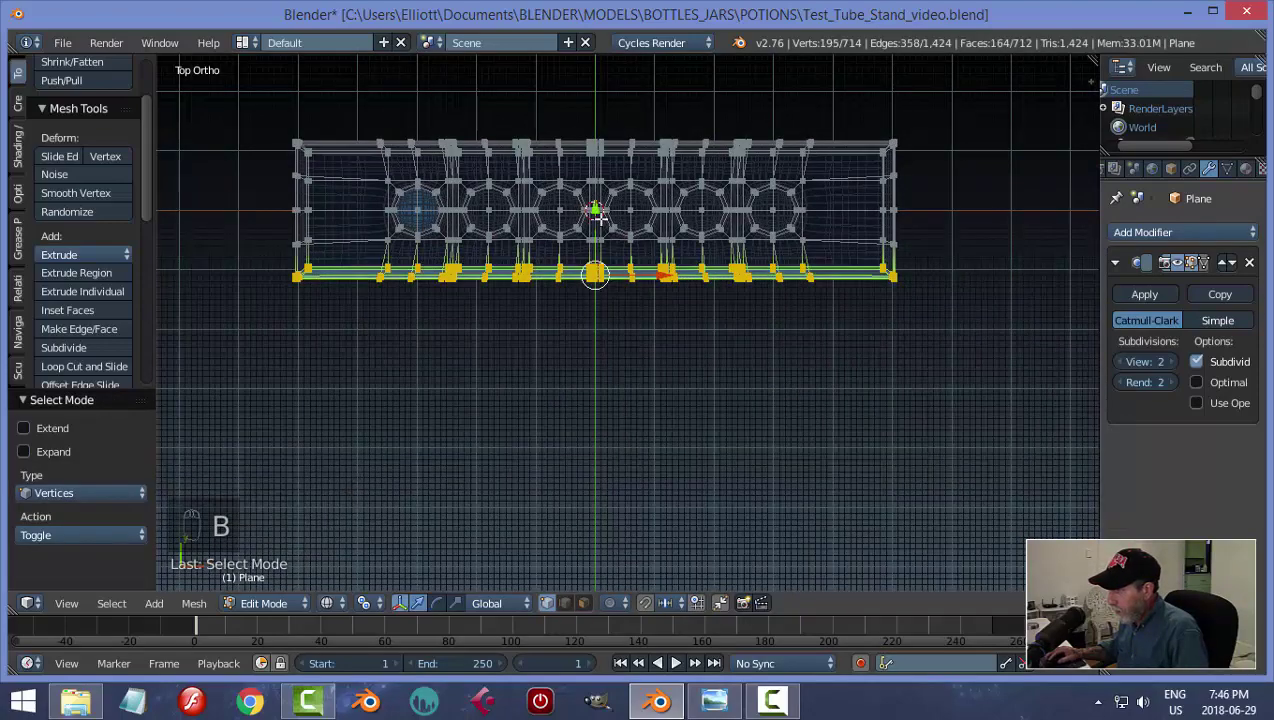
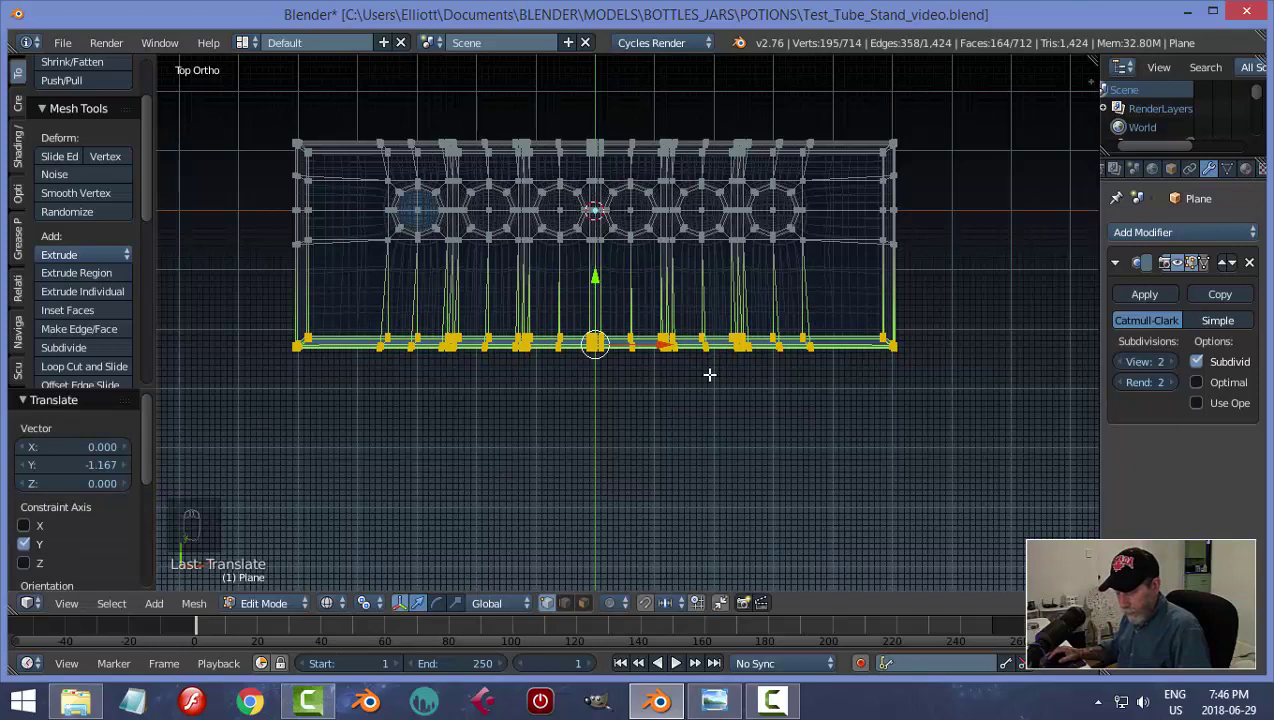
key("a")
key("z")
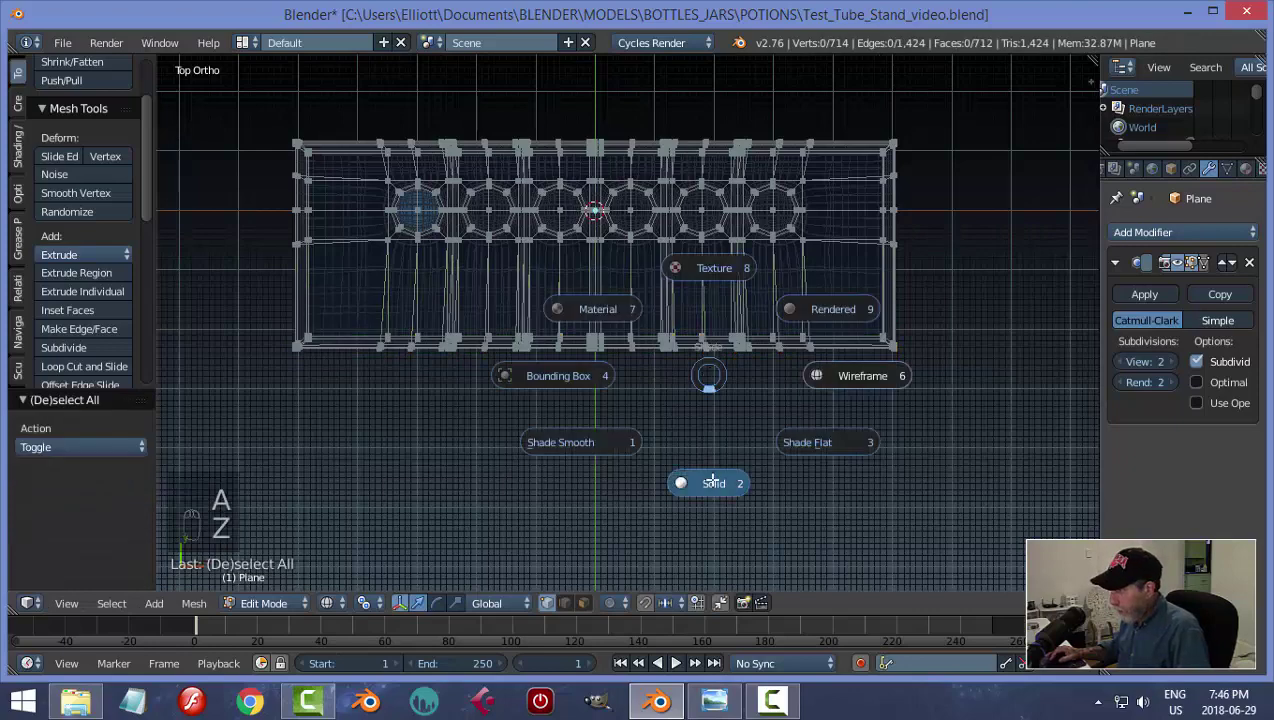
key("Tab")
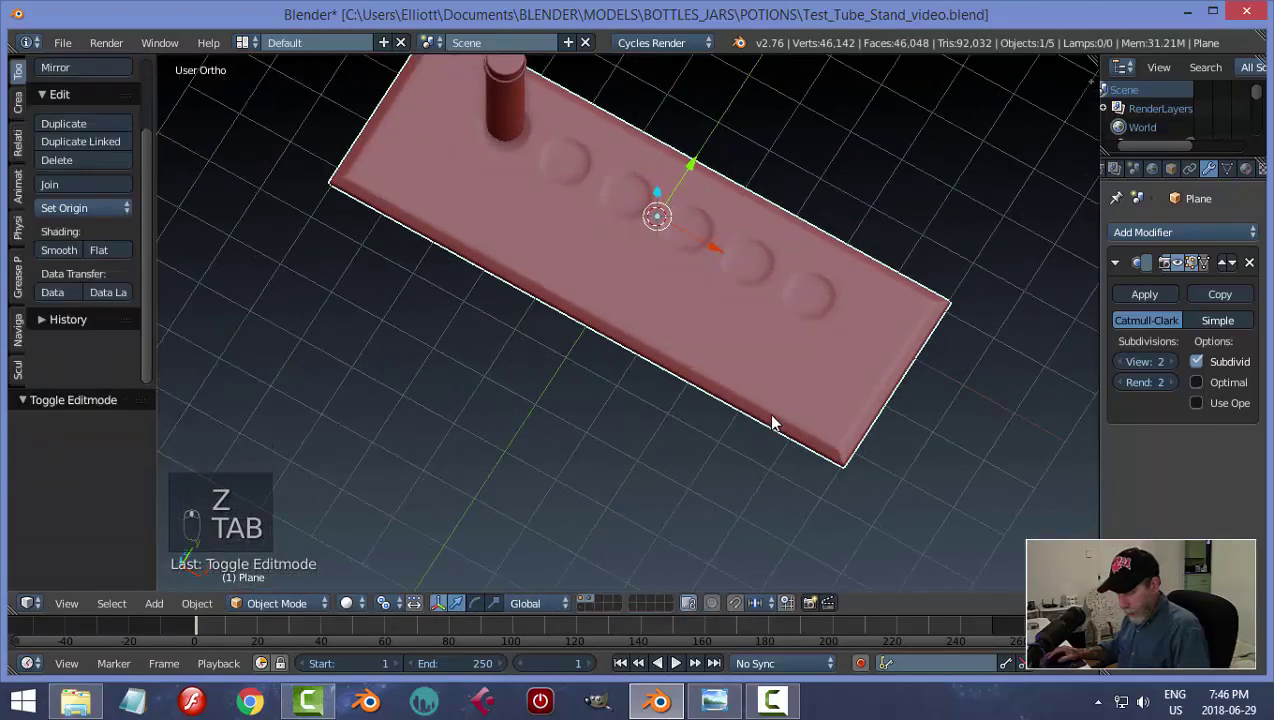
Unhide the top plate, deselect, and add a Mesh Cylinder at the stand's centre.
key("alt+h")
key("a")
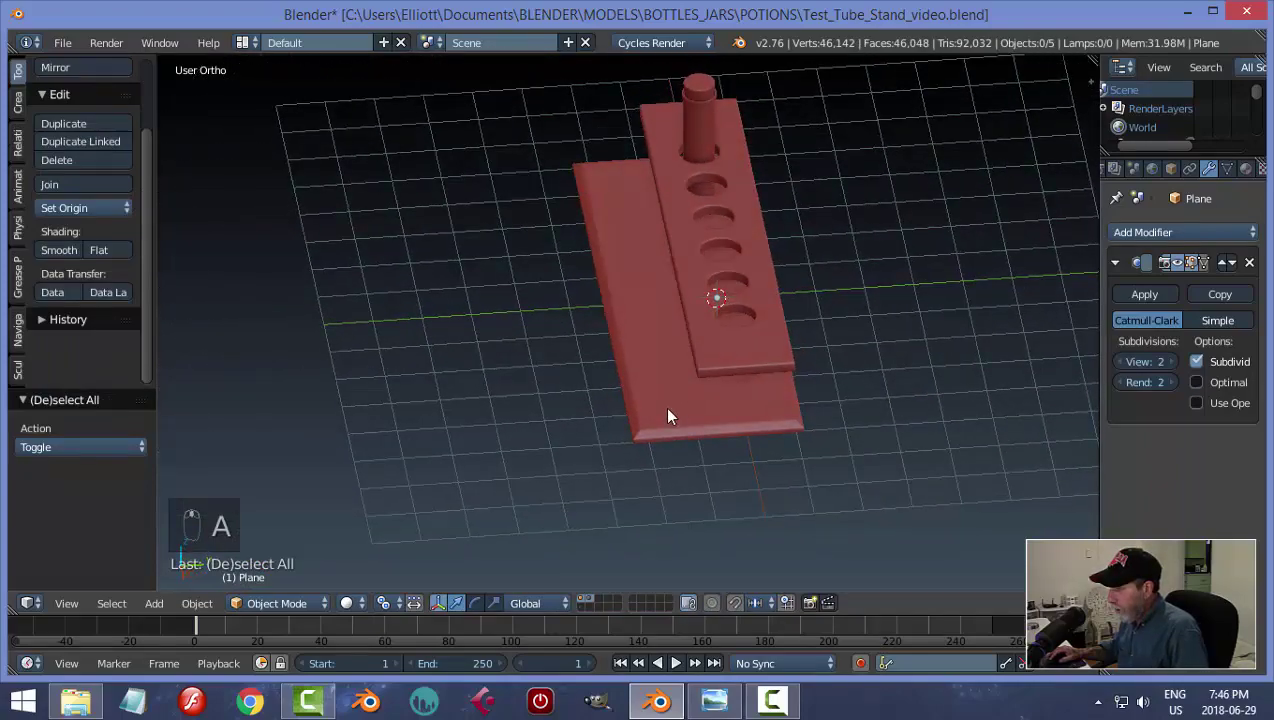
middle_click(846, 348)
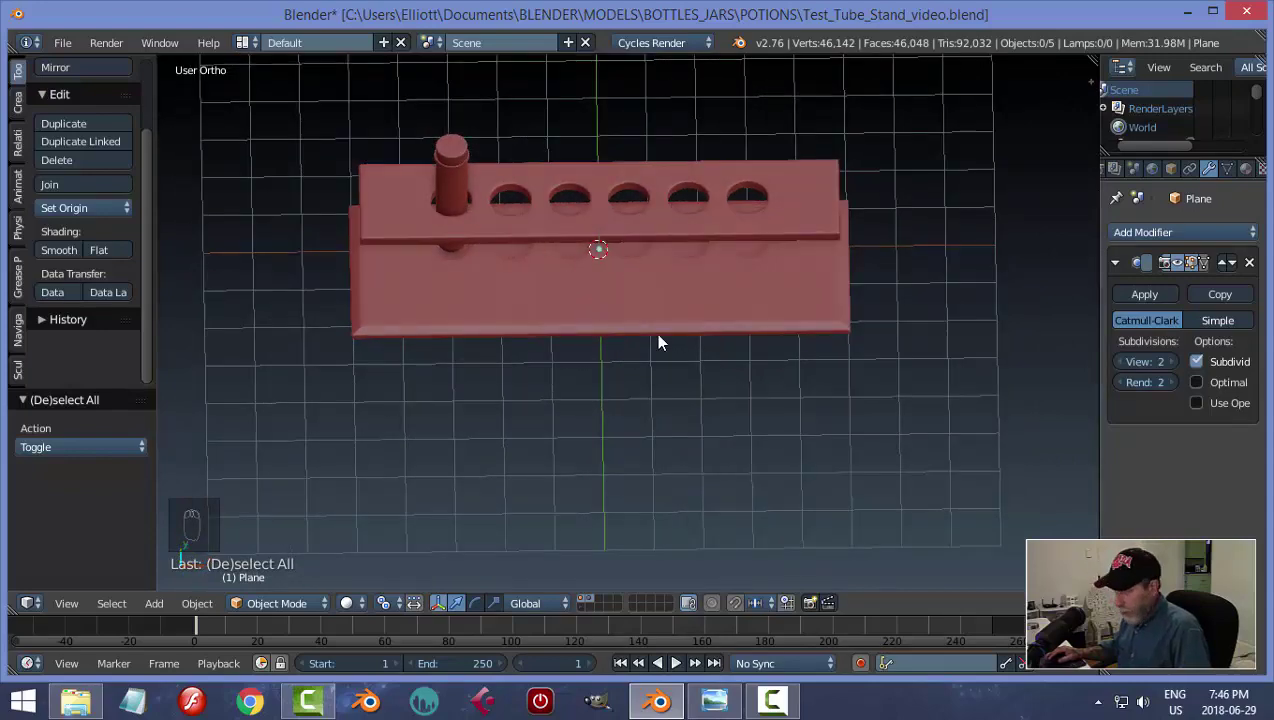
key("shift+a")
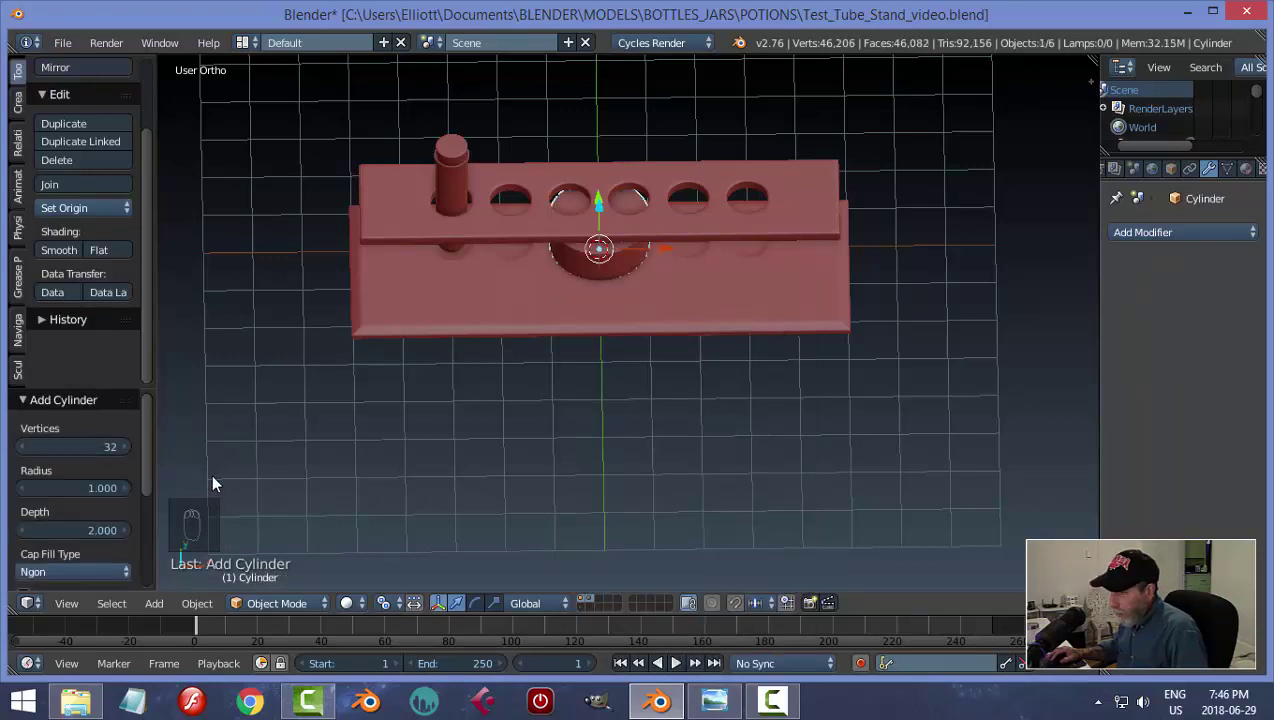
Shrink the new cylinder into a slim post in Edit Mode.
left_click_drag(151, 463, 704, 466)
left_click_drag(704, 466, 732, 368)
key("Tab")
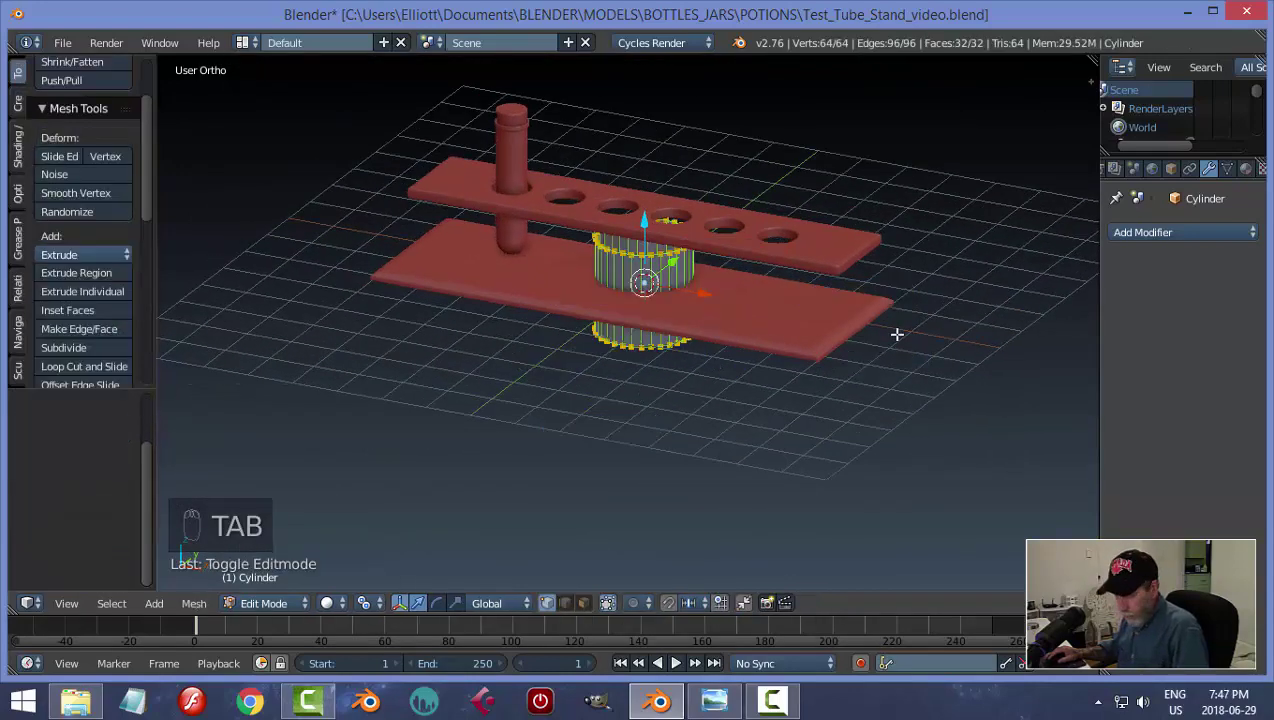
key("Tab")
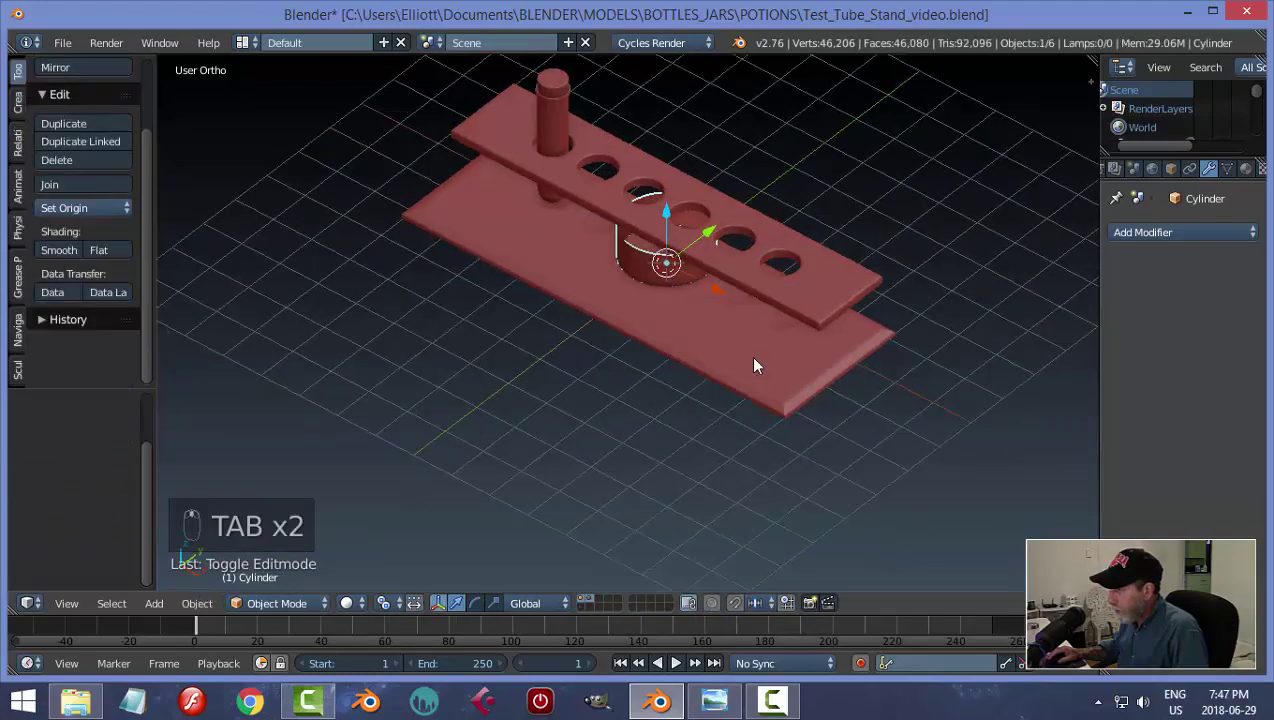
left_click_drag(714, 241, 879, 378)
key("Tab")
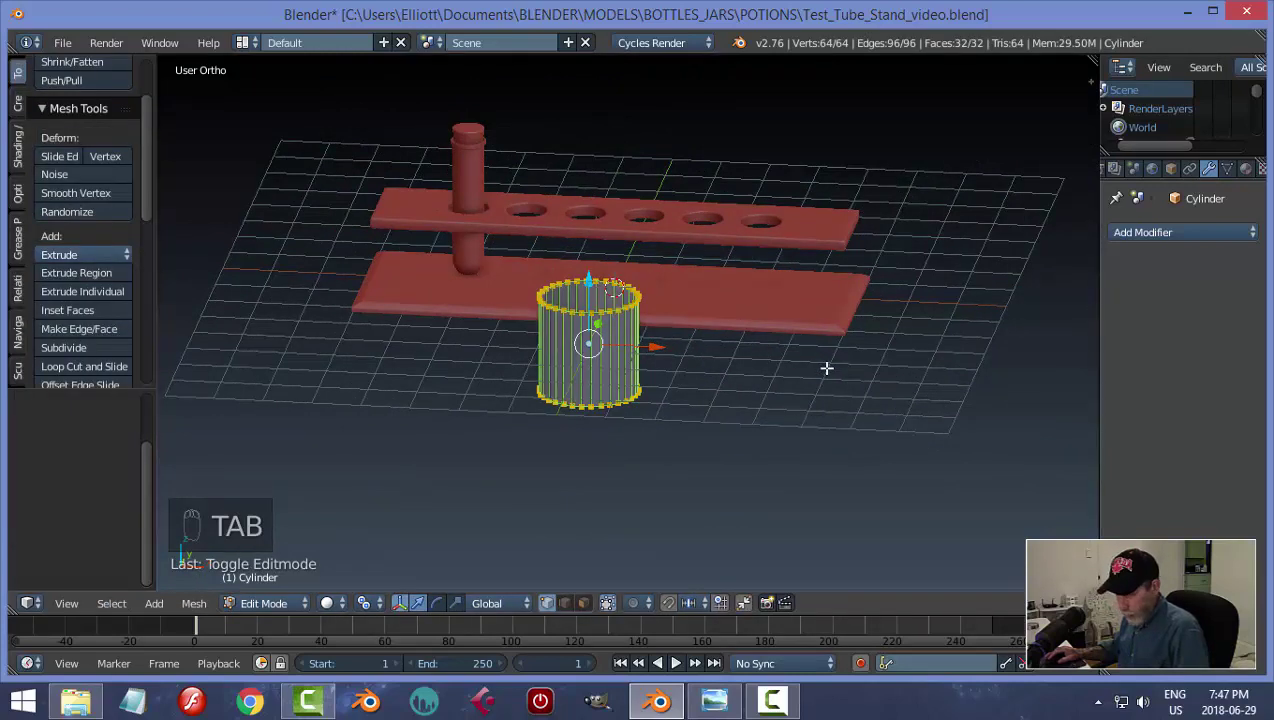
key("s")
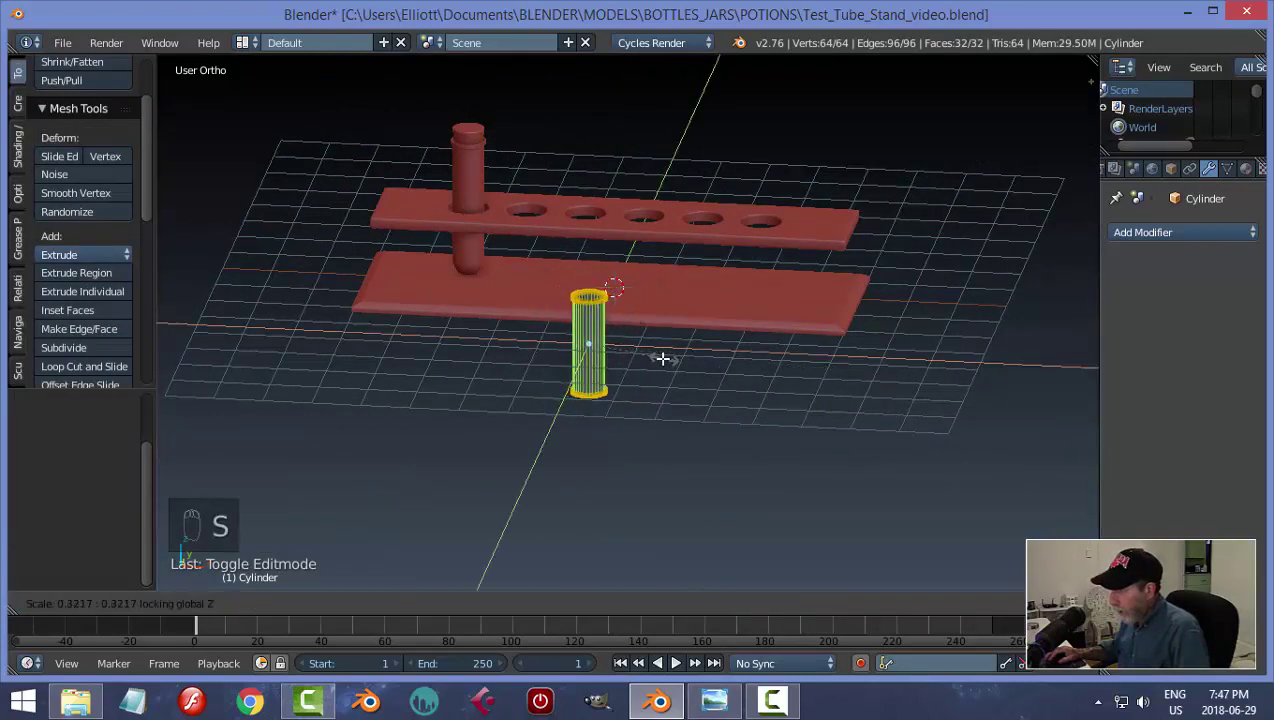
key("Tab")
Move the post under the first hole from Top view and stretch it upward along Z.
key("KP_7")
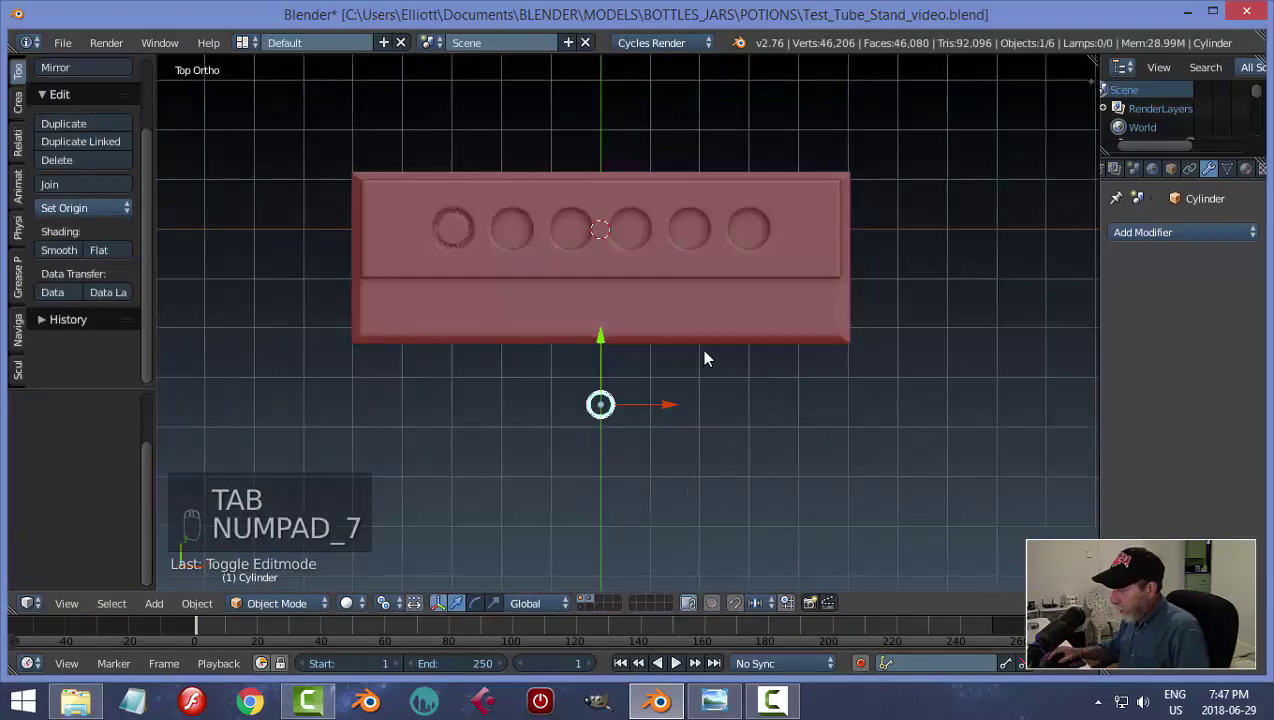
key("g")
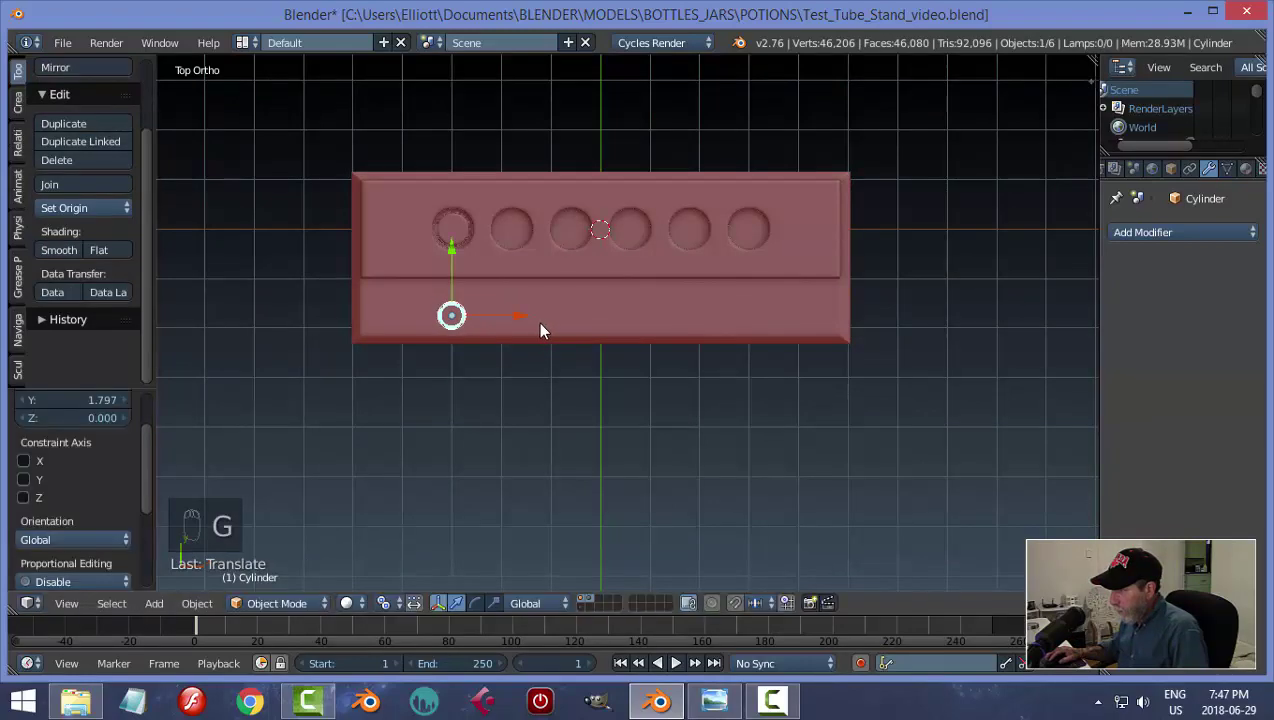
left_click_drag(518, 325, 628, 372)
left_click_drag(695, 437, 506, 238)
left_click_drag(506, 238, 650, 342)
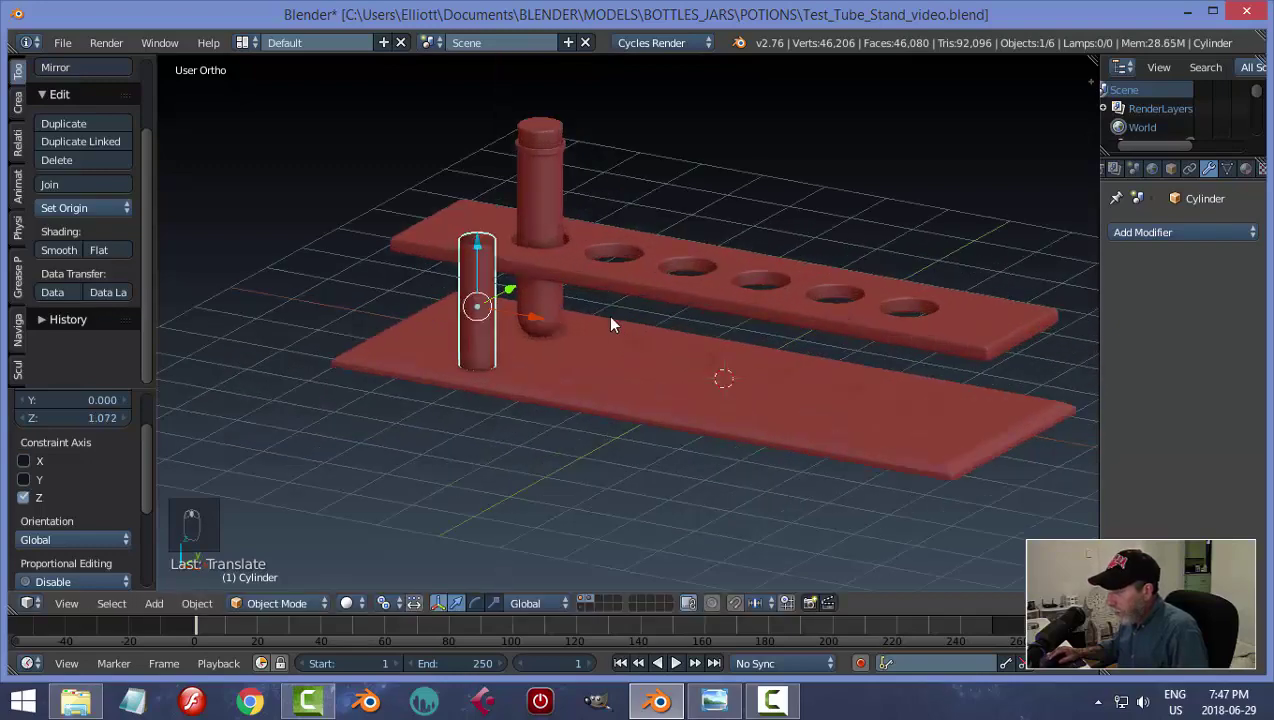
middle_click(640, 294)
left_click_drag(656, 284, 790, 204)
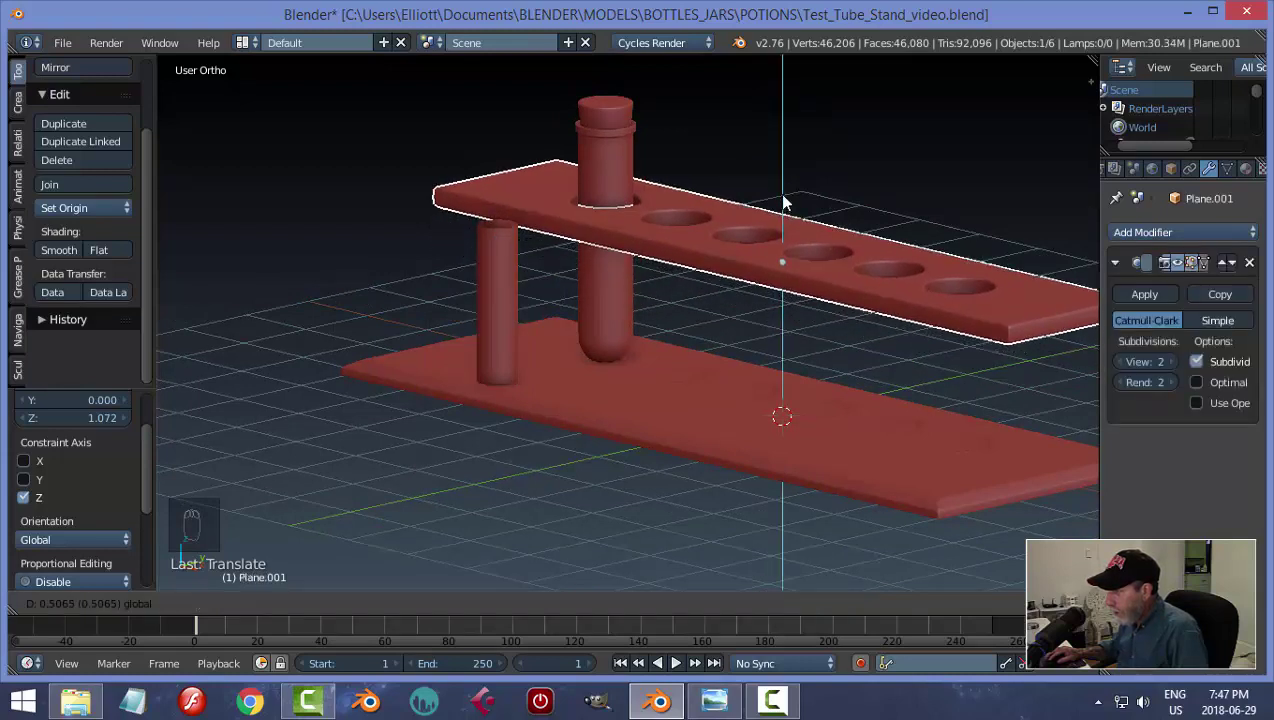
Select the post's top edge loop in edge mode and zoom in on it.
left_click(491, 284)
middle_click(629, 323)
key("Tab")
left_click(645, 320)
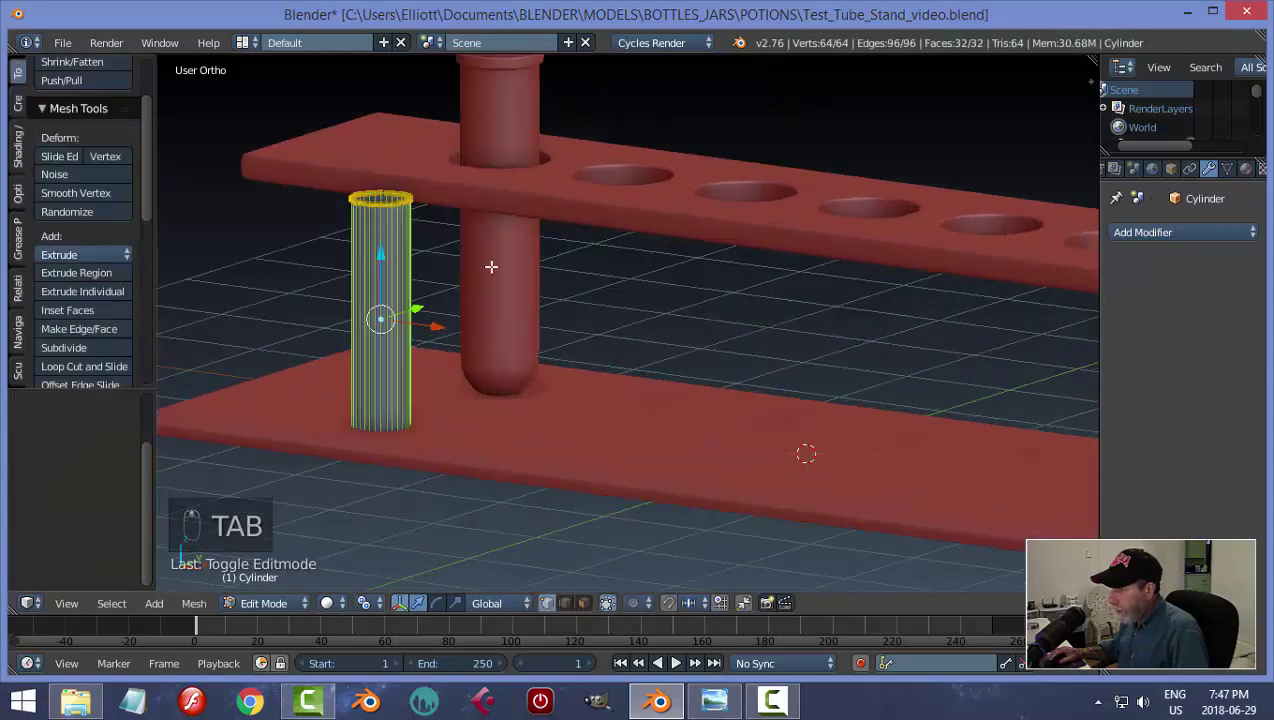
key("a")
key("ctrl+Tab")
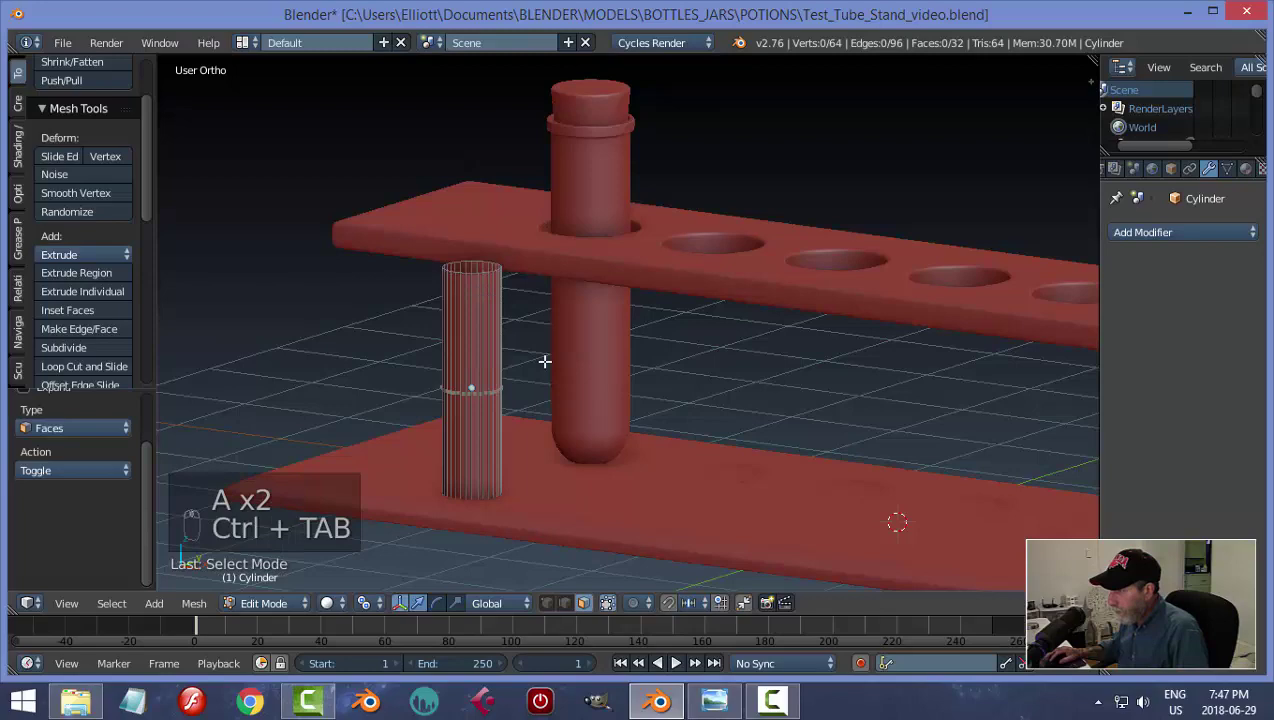
key("ctrl+Tab")
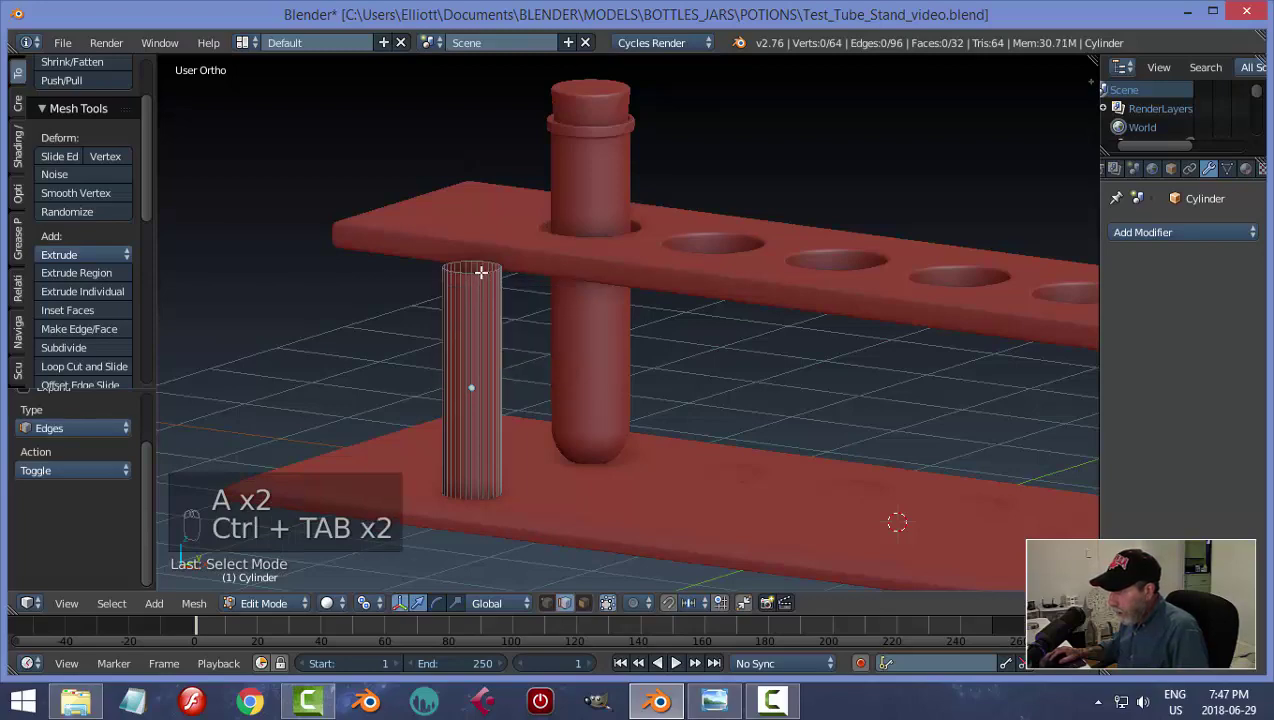
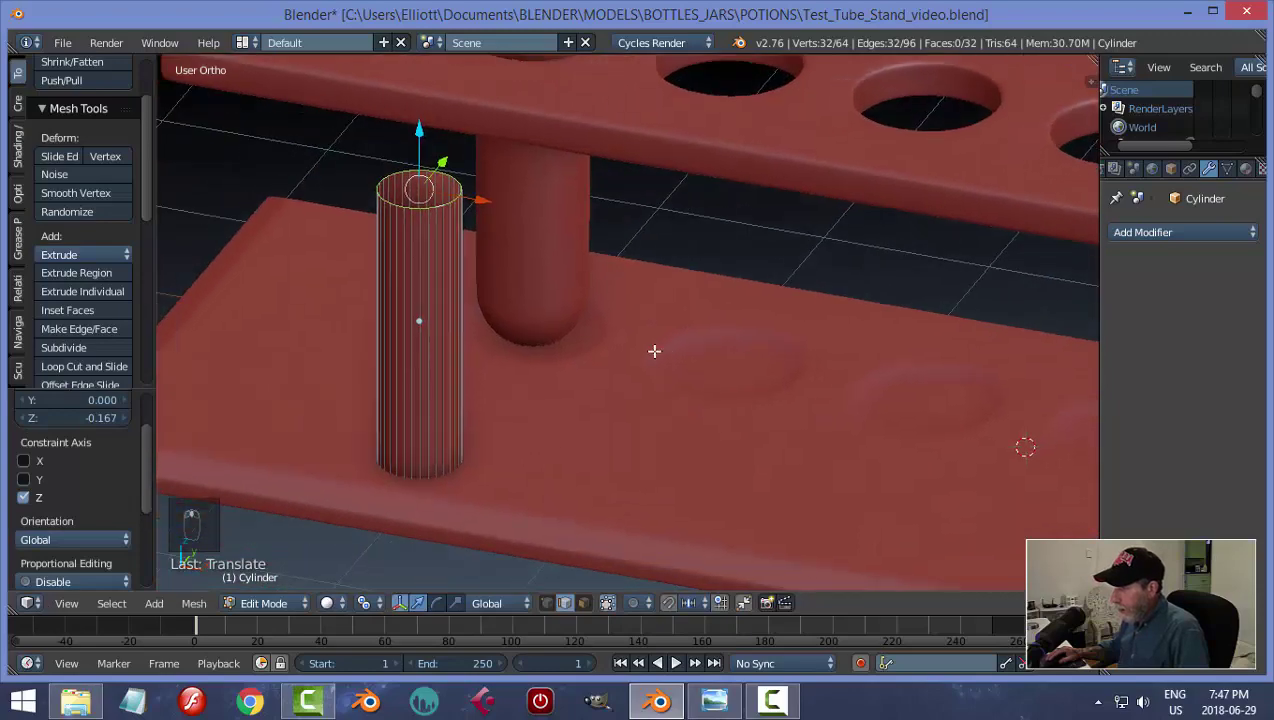
key("KP_Decimal")
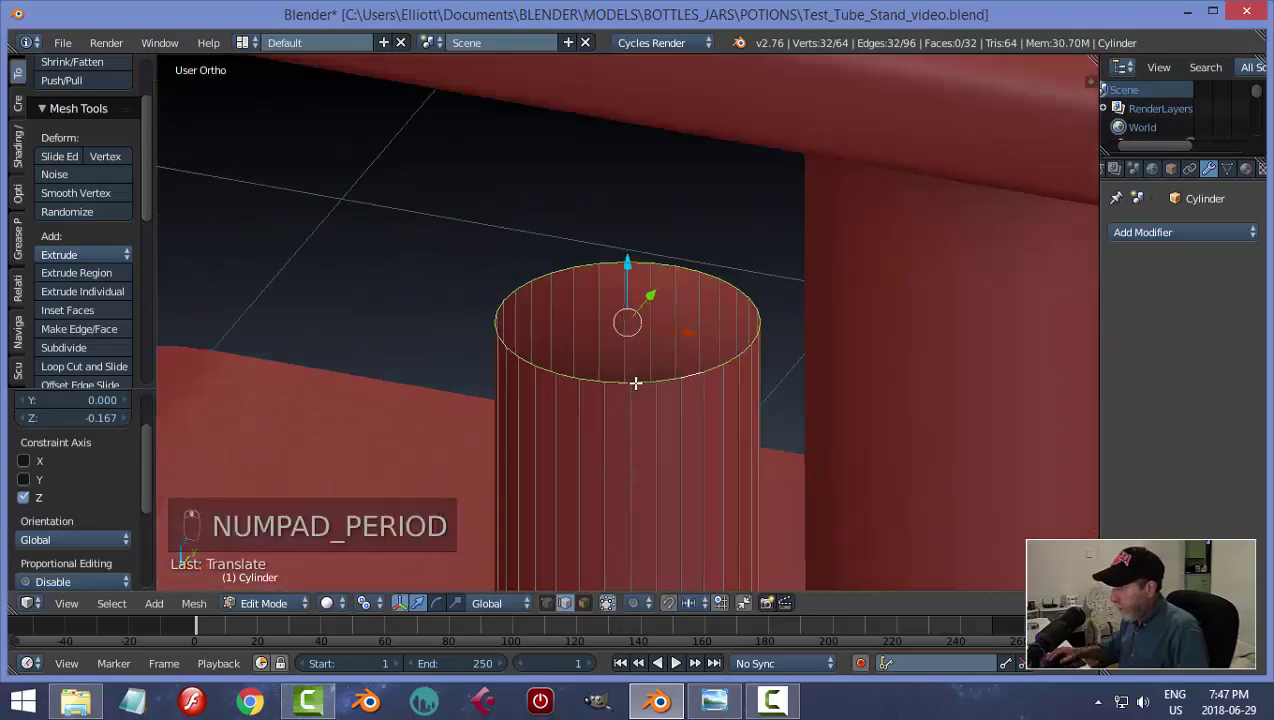
Extrude and scale the top rim inward twice, then merge the inner ring at centre.
key("e")
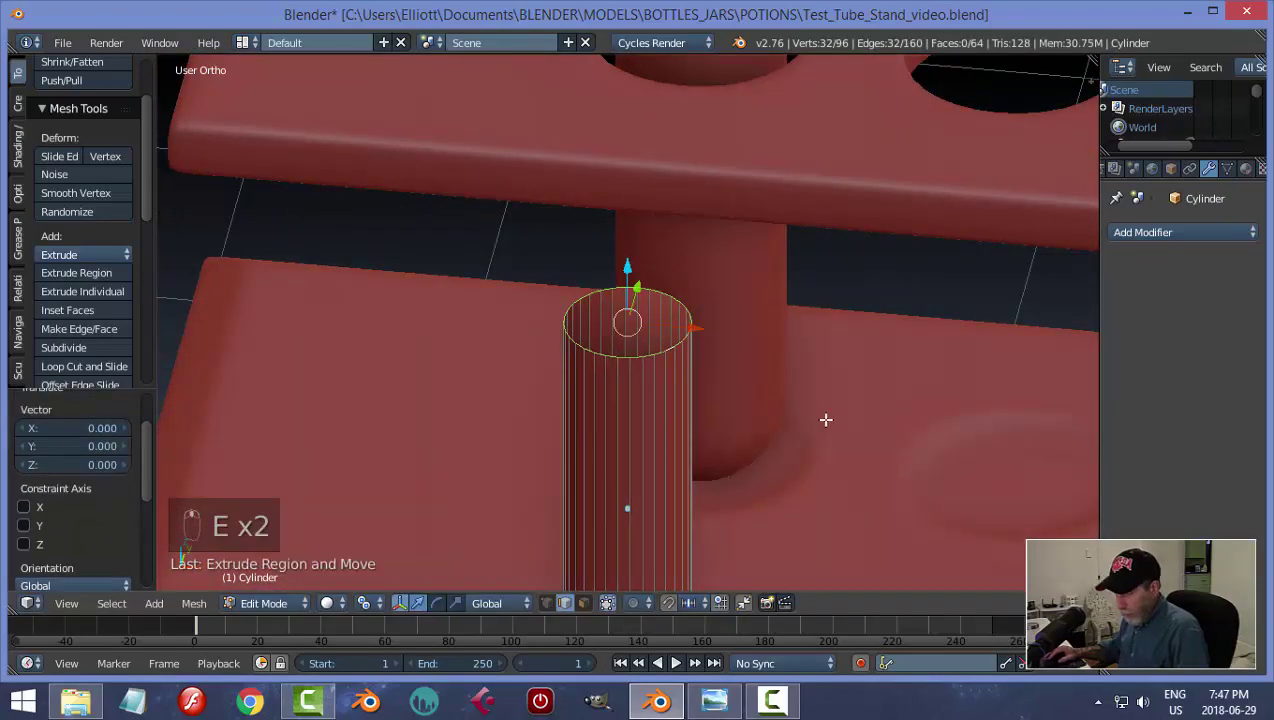
key("s")
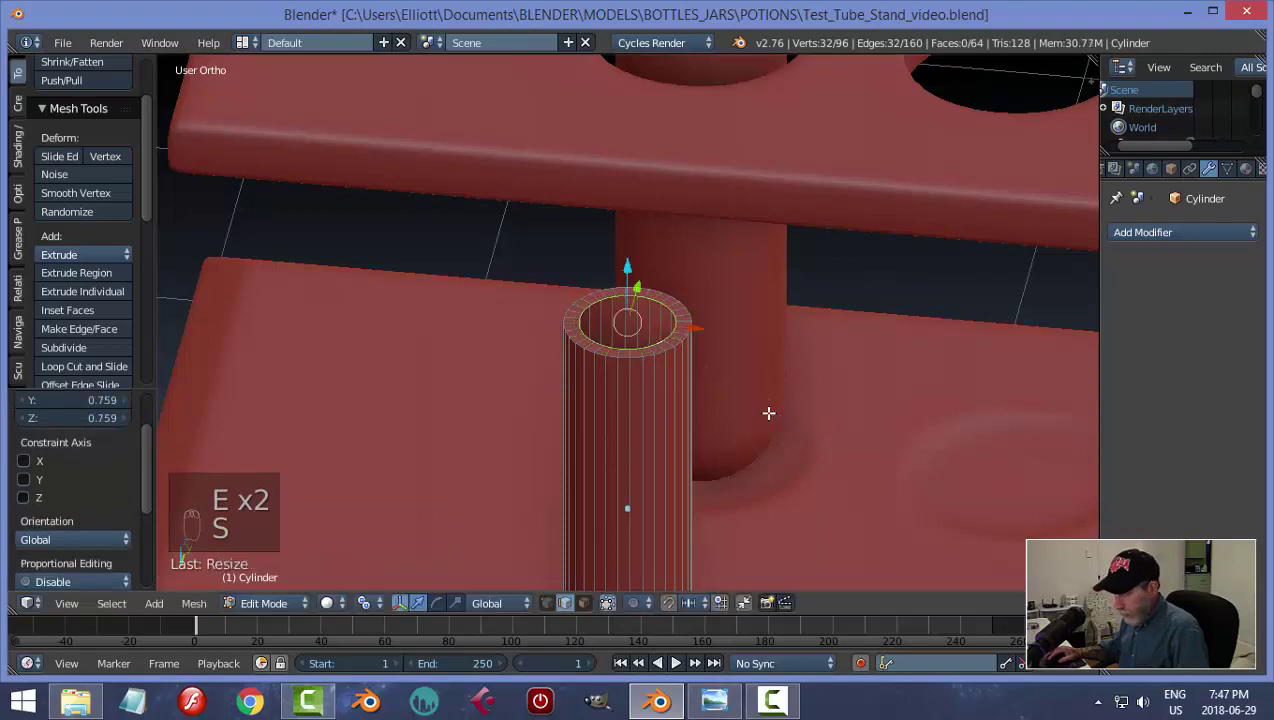
key("s")
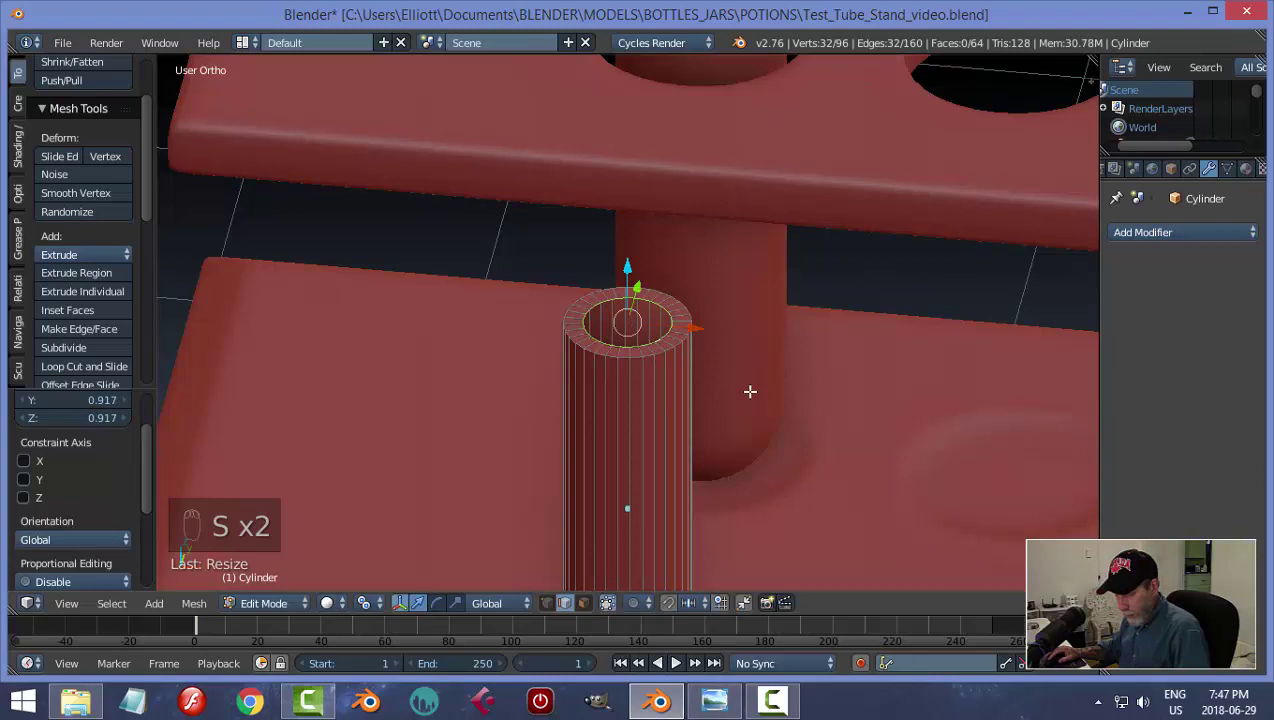
key("e")
key("s")
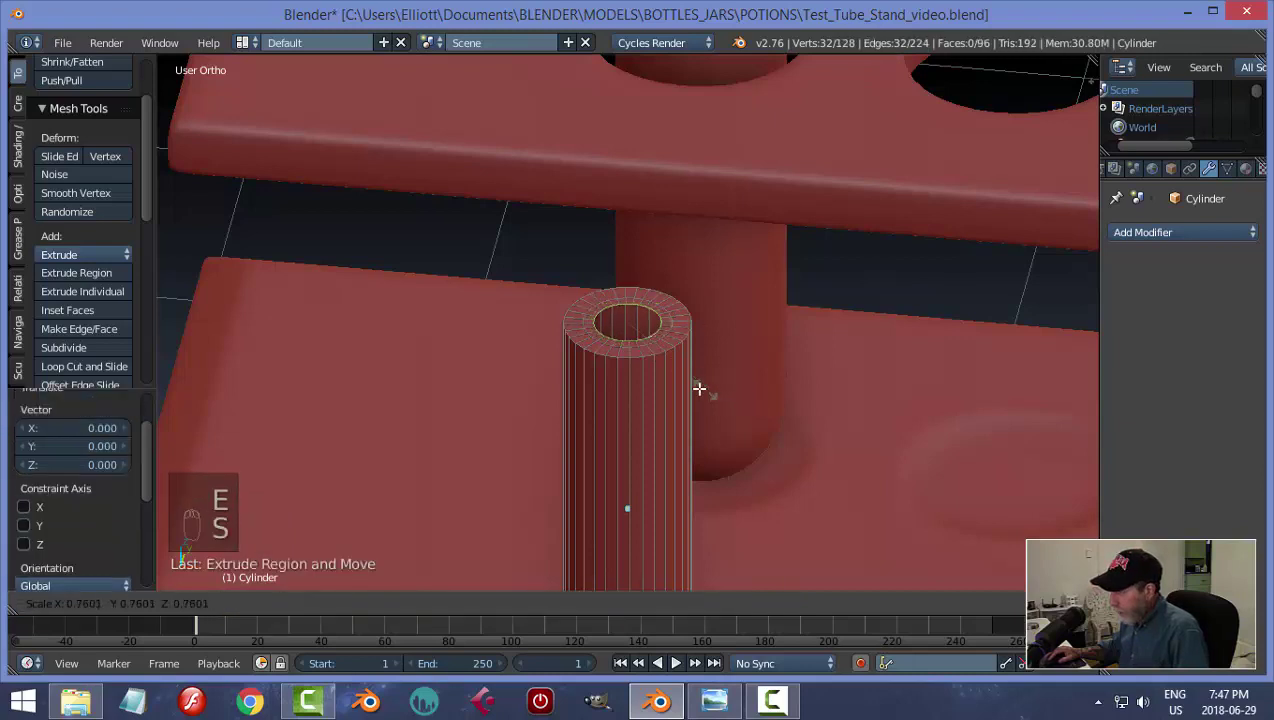
key("e")
key("alt+m")
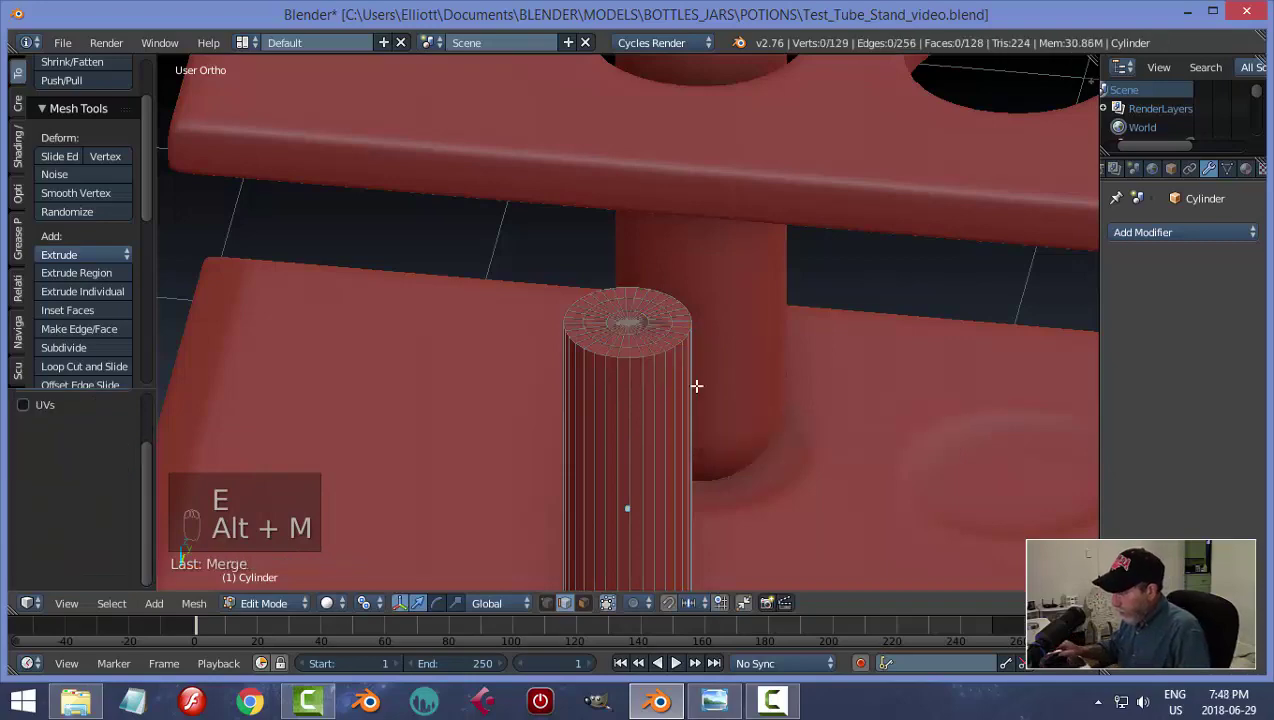
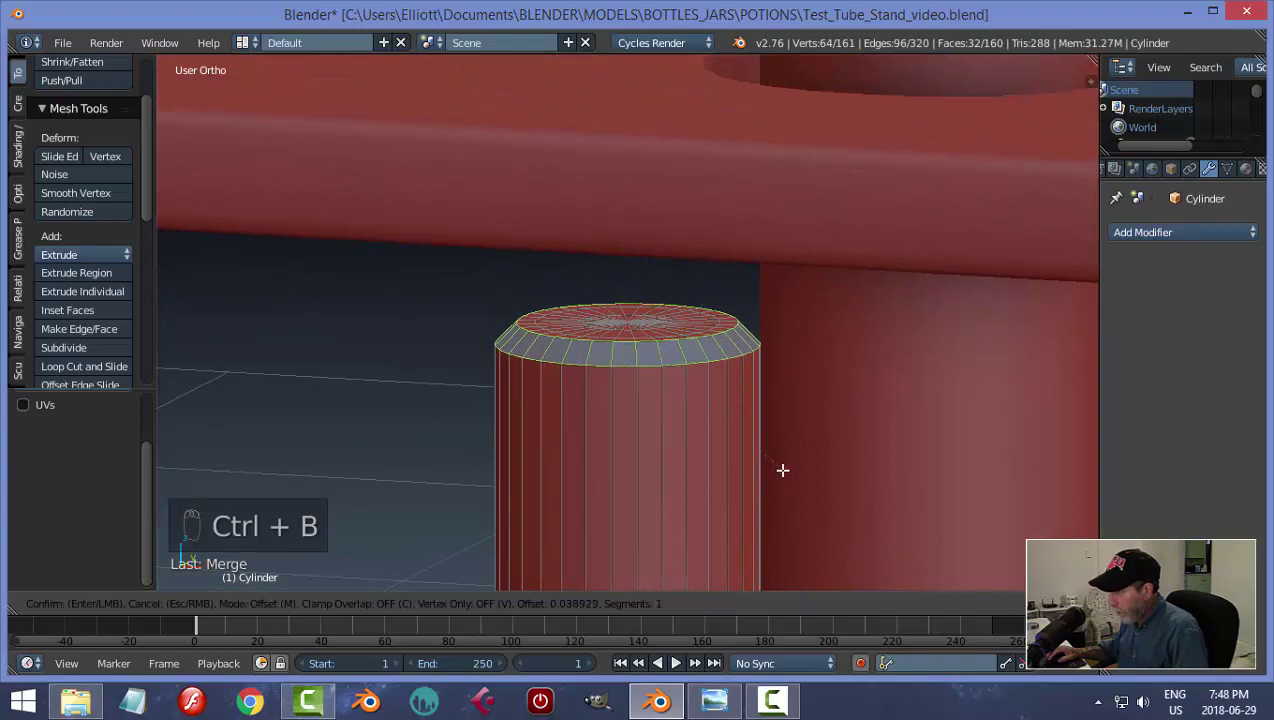
Bevel the post's top edge and inspect the rounded result in Object Mode.
key("a")
key("Tab")
left_click(53, 255)
key("a")
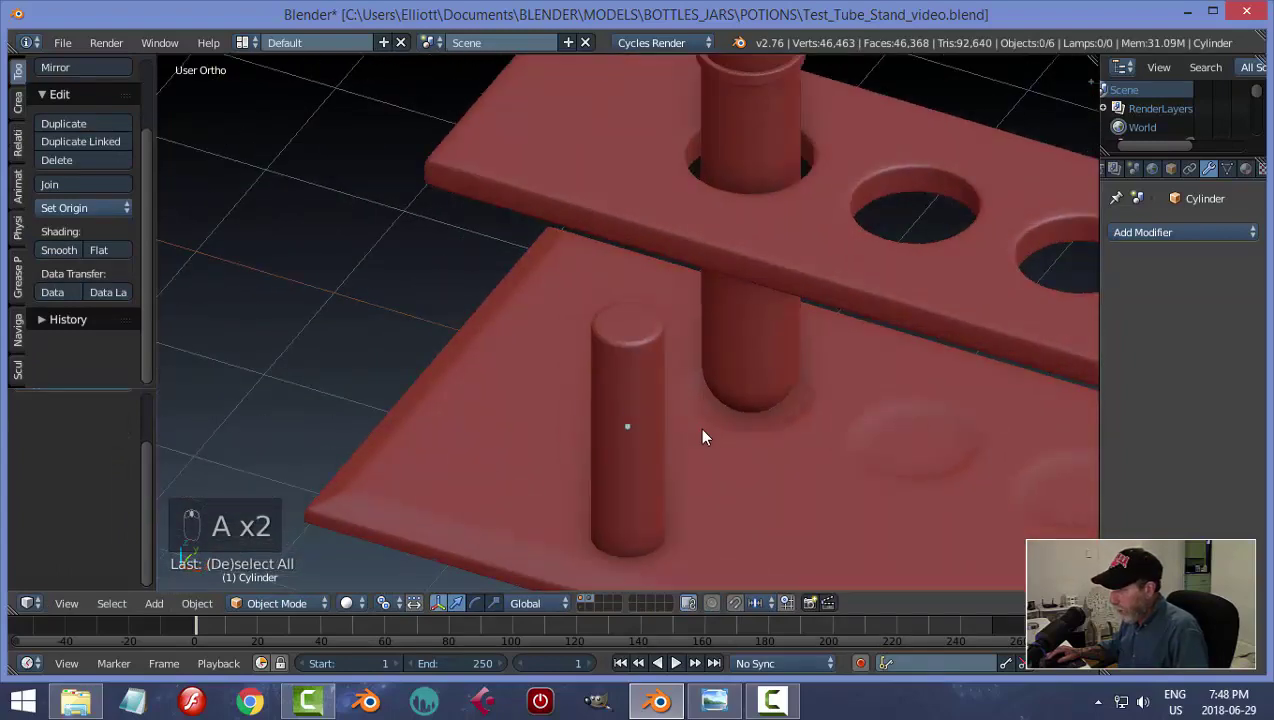
left_click_drag(643, 395, 815, 427)
Raise the support post slightly along Z.
key("Tab")
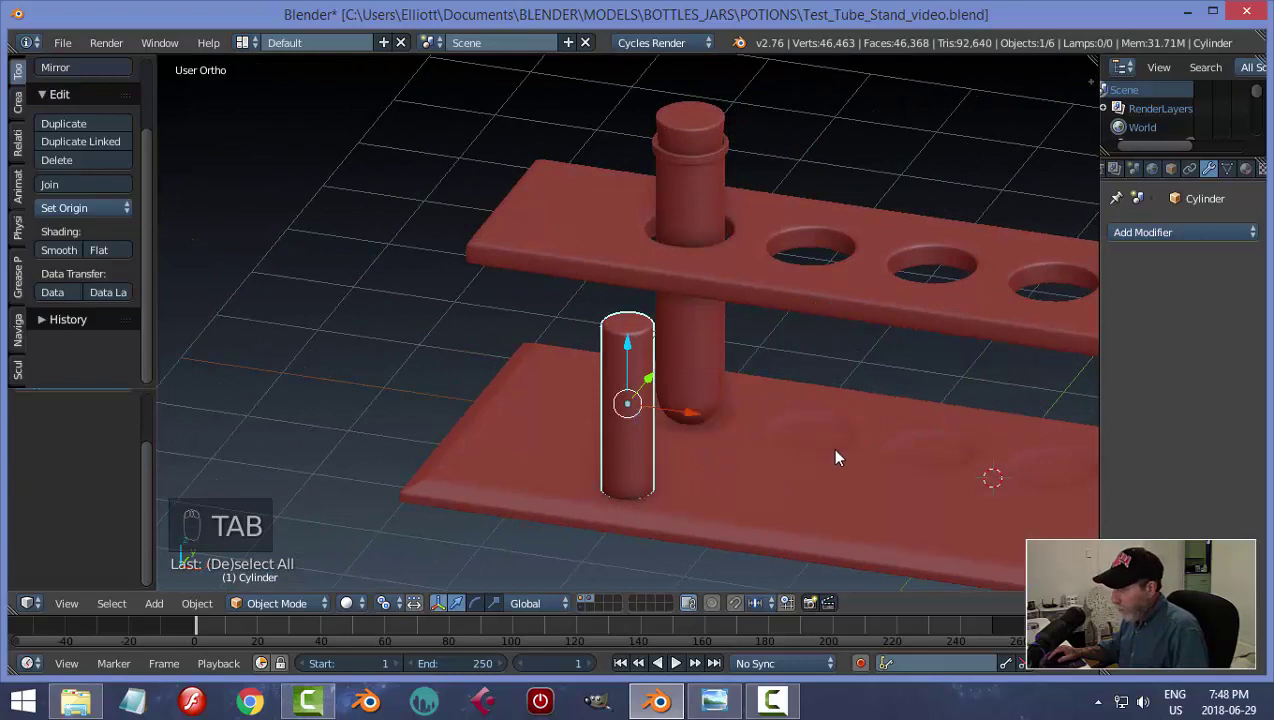
key("s")
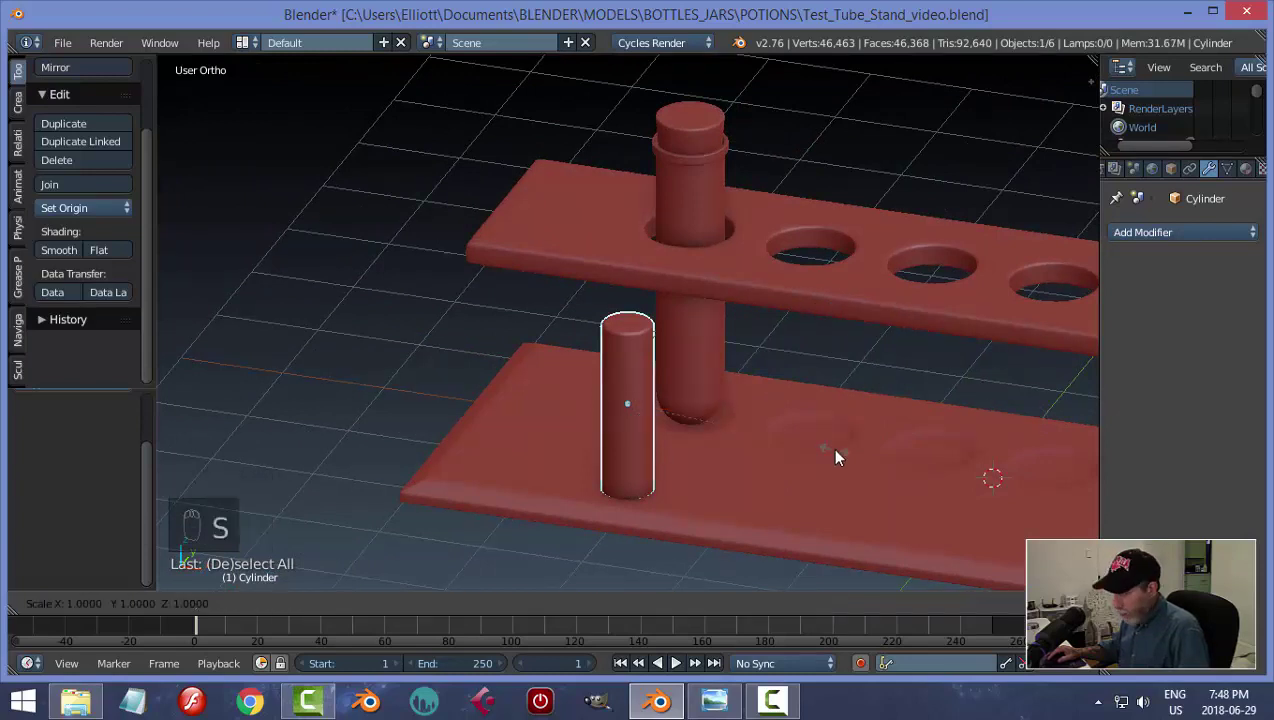
left_click_drag(636, 346, 639, 340)
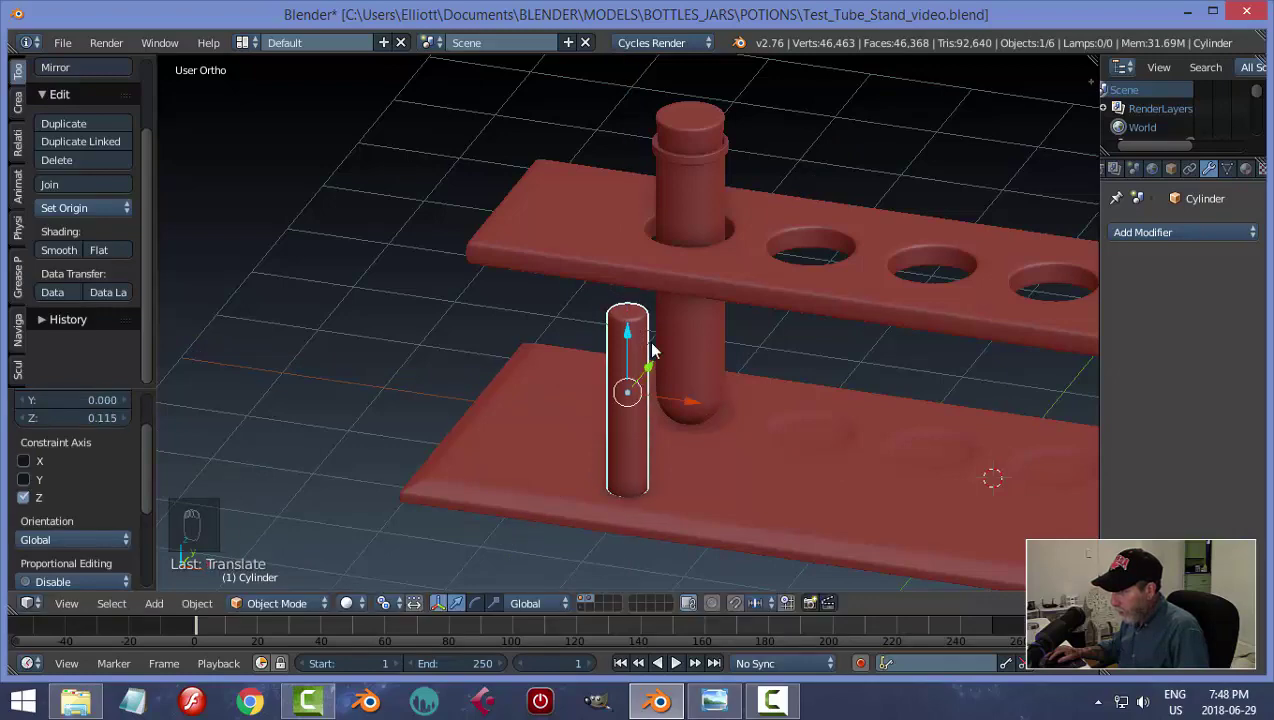
key("a")
Zoom out to the whole stand and duplicate the stoppered test tube with Shift+D.
middle_click(732, 405)
left_click_drag(678, 381, 713, 351)
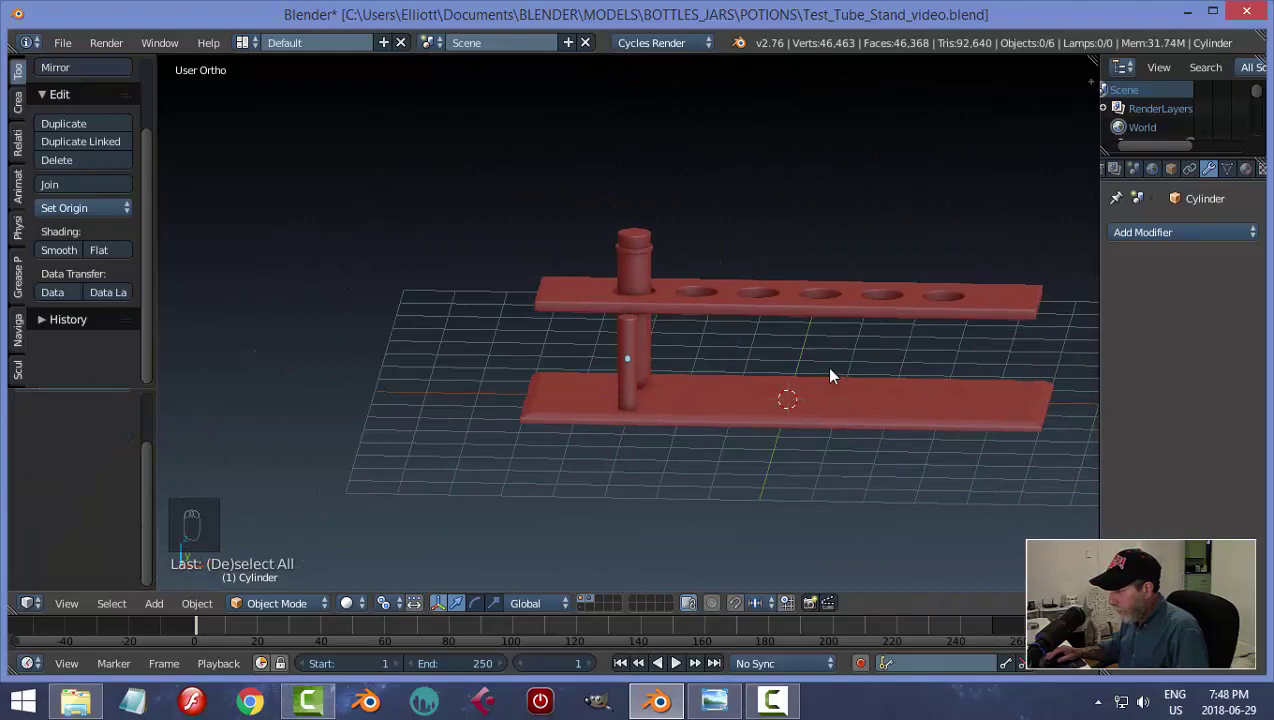
left_click_drag(711, 286, 769, 310)
key("shift+d")
Flip the copied test tube 180° about X so it stands upside down.
left_click_drag(729, 314, 756, 373)
key("r")
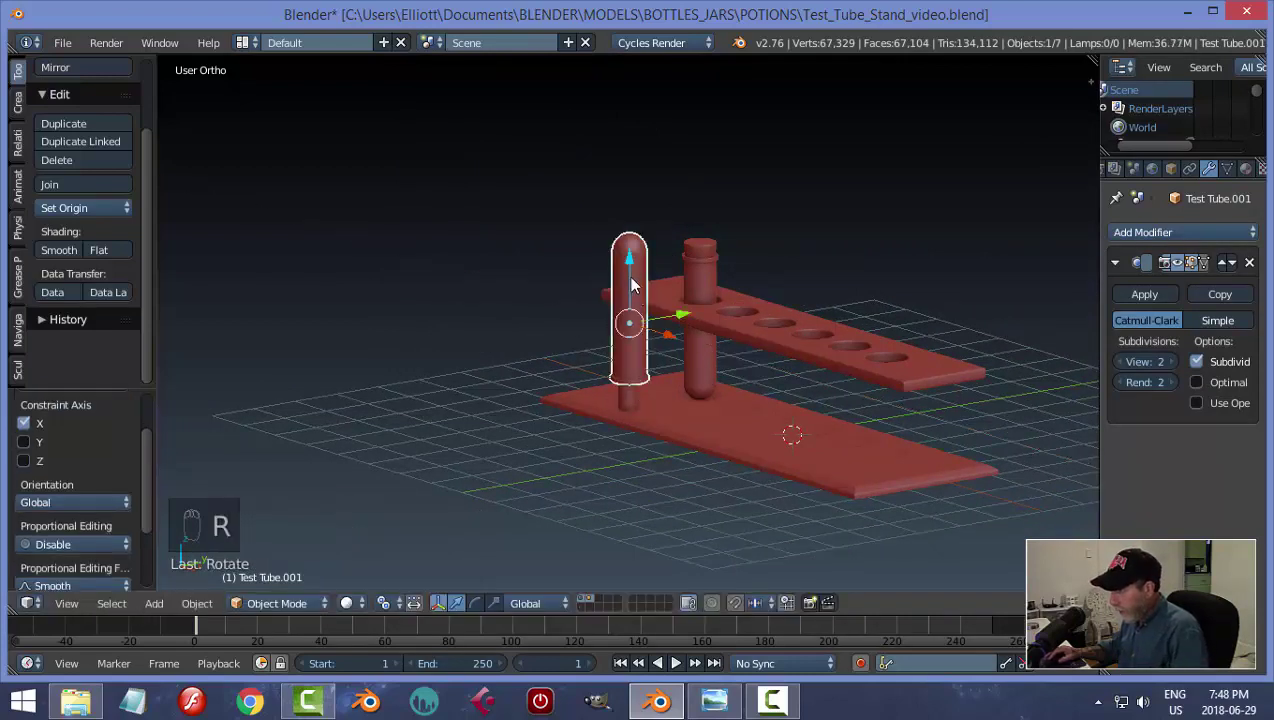
left_click_drag(635, 269, 639, 297)
left_click_drag(681, 381, 626, 298)
left_click_drag(626, 298, 712, 423)
left_click_drag(712, 423, 694, 342)
Slide the inverted tube forward and lower it onto the base by the first hole.
left_click_drag(623, 308, 557, 333)
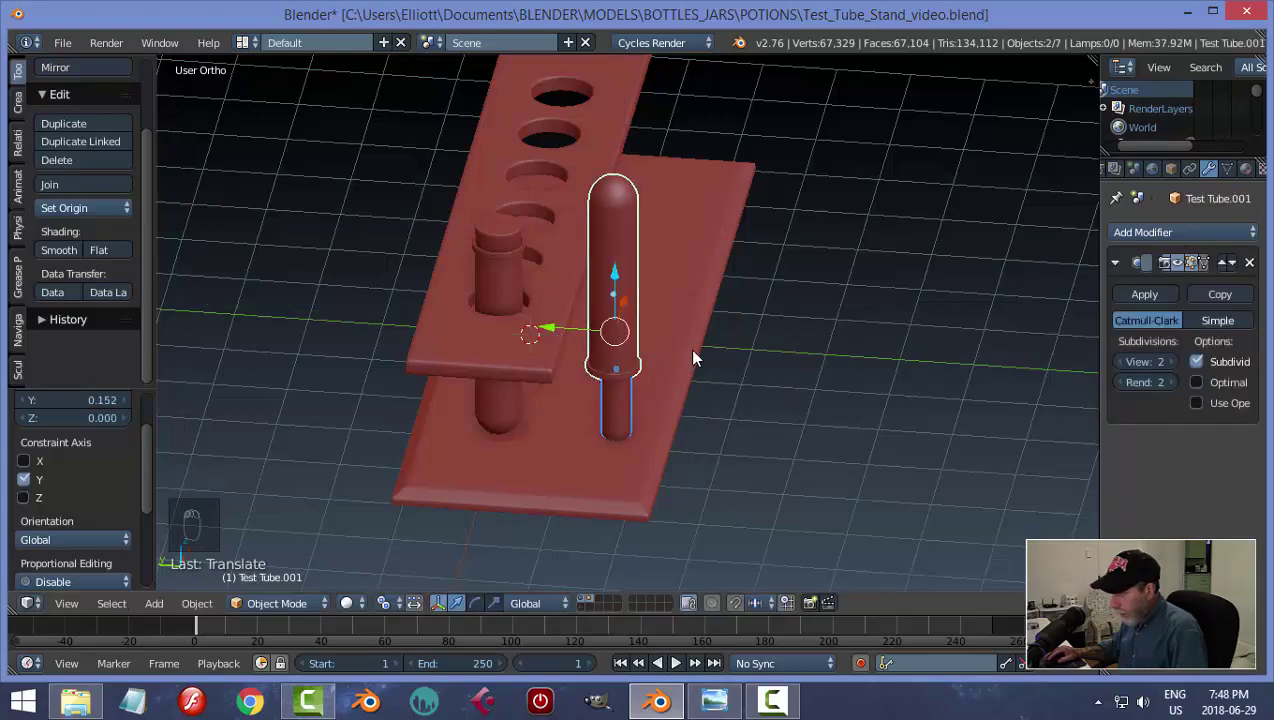
key("a")
left_click_drag(637, 252, 757, 381)
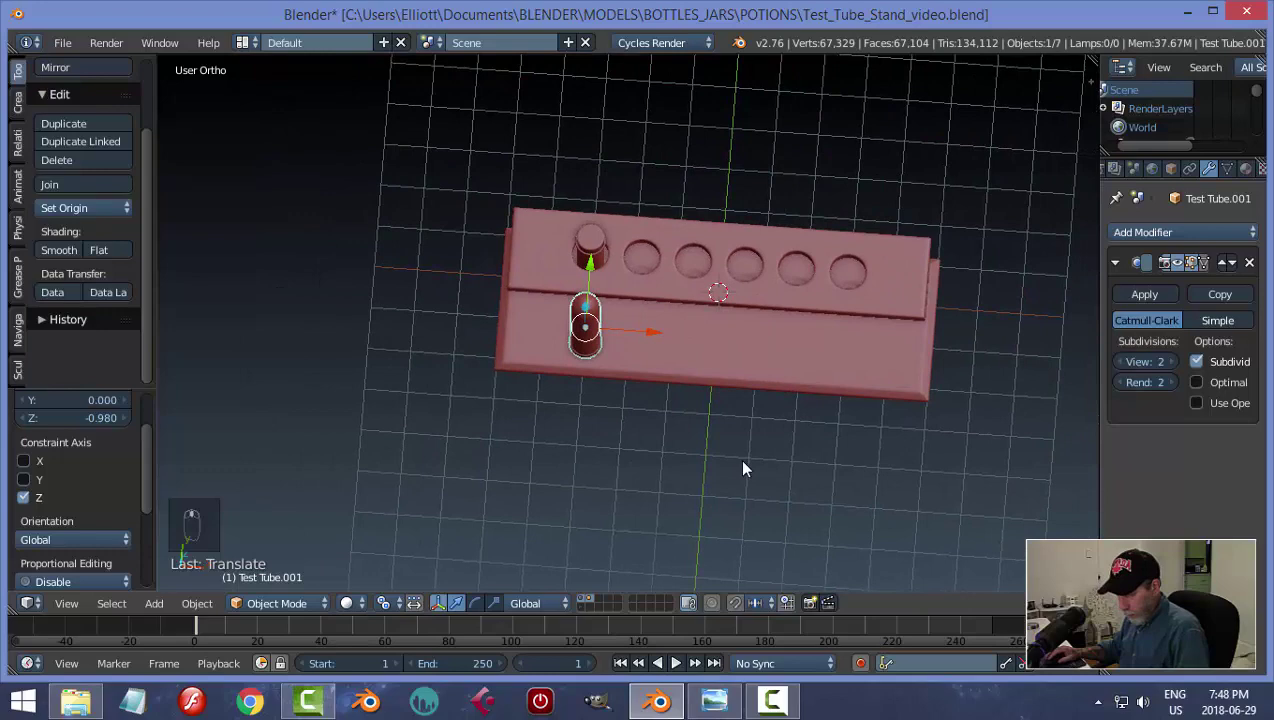
From top view, duplicate the support post along X under the second and third holes.
key("h")
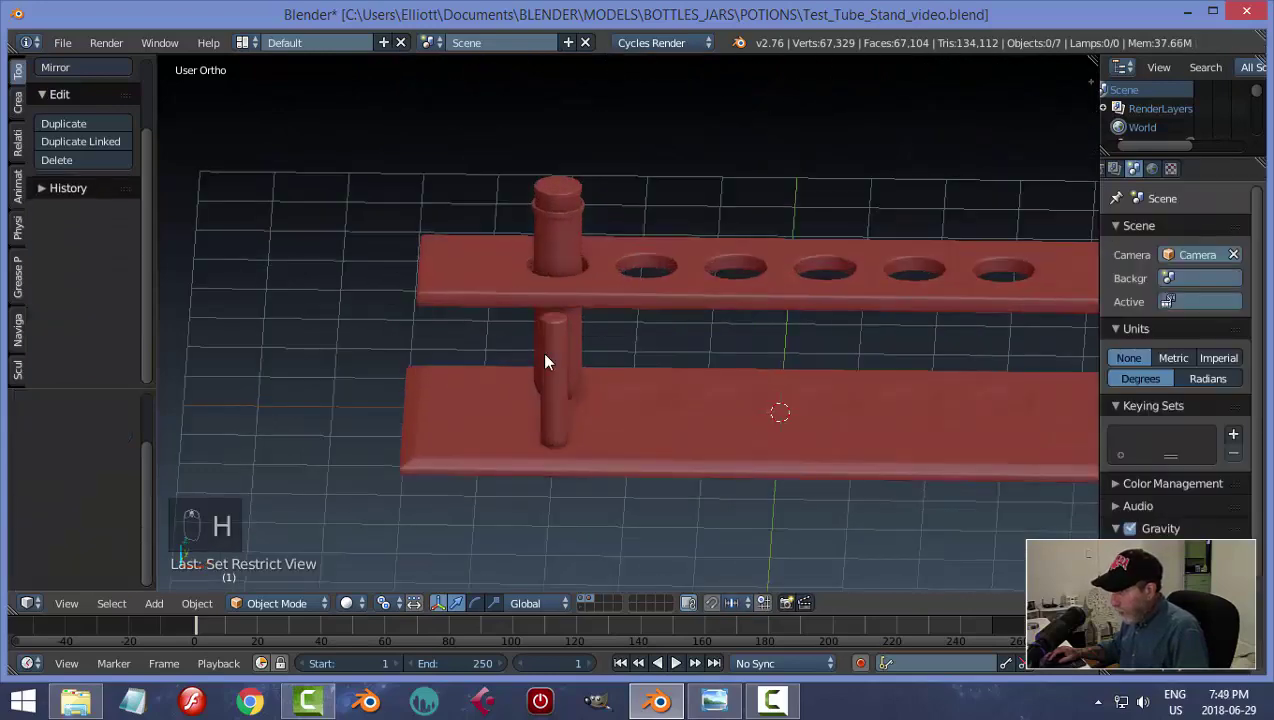
left_click_drag(552, 362, 720, 380)
key("KP_1")
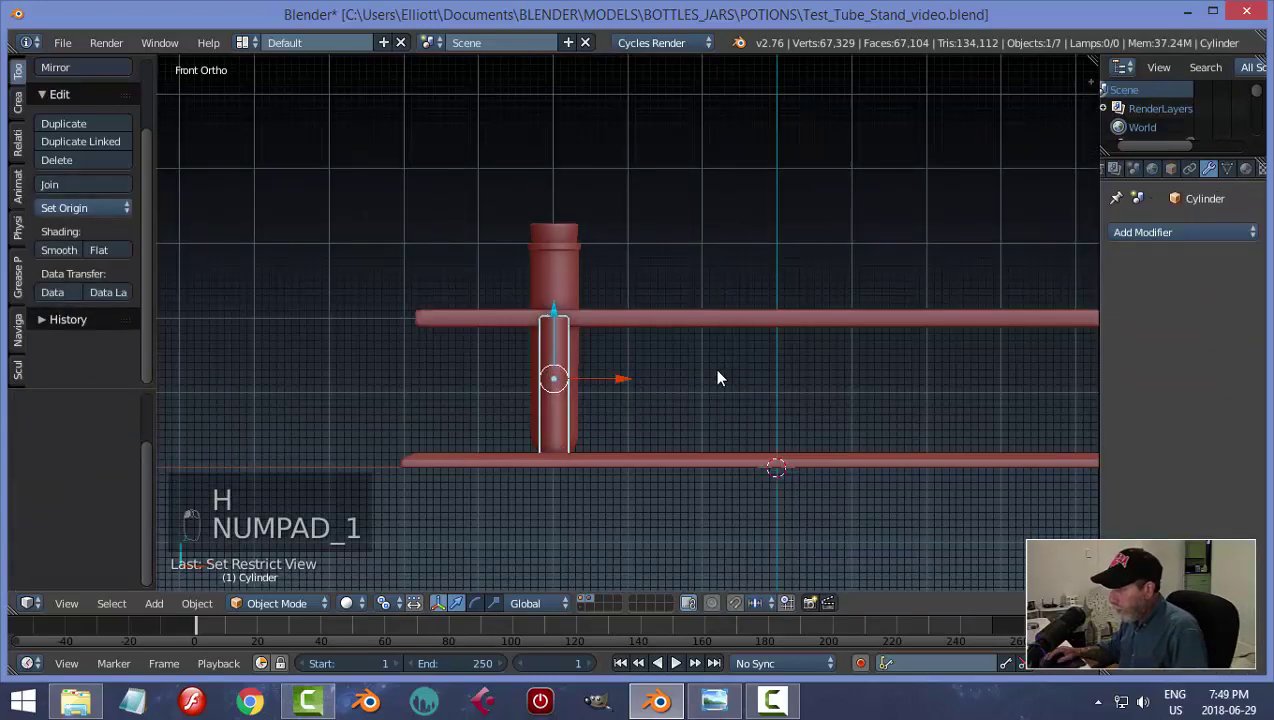
key("KP_7")
key("shift+d")
left_click_drag(538, 317, 655, 330)
key("shift+d")
left_click_drag(627, 319, 749, 329)
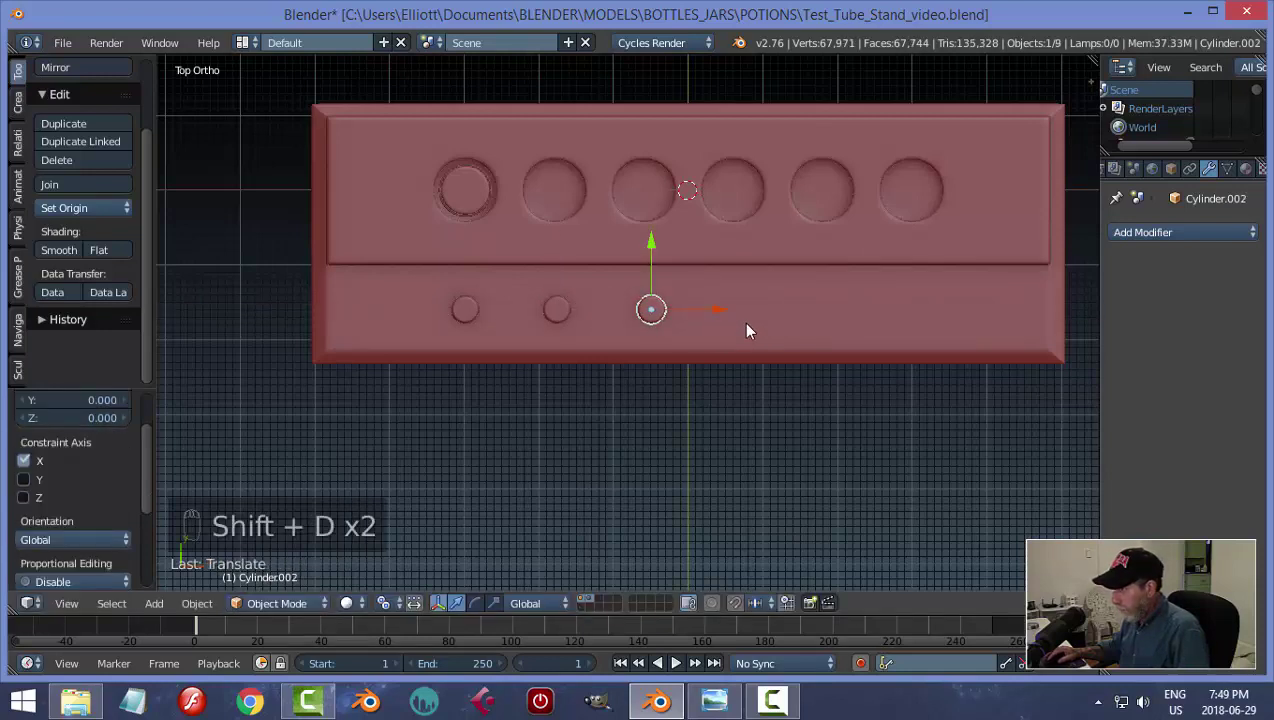
Duplicate further posts along X so all six holes have a post beneath them.
key("shift+d")
left_click_drag(726, 317, 860, 329)
key("shift+d")
left_click_drag(817, 322, 898, 336)
key("shift+d")
left_click_drag(906, 318, 848, 327)
left_click_drag(836, 325, 828, 242)
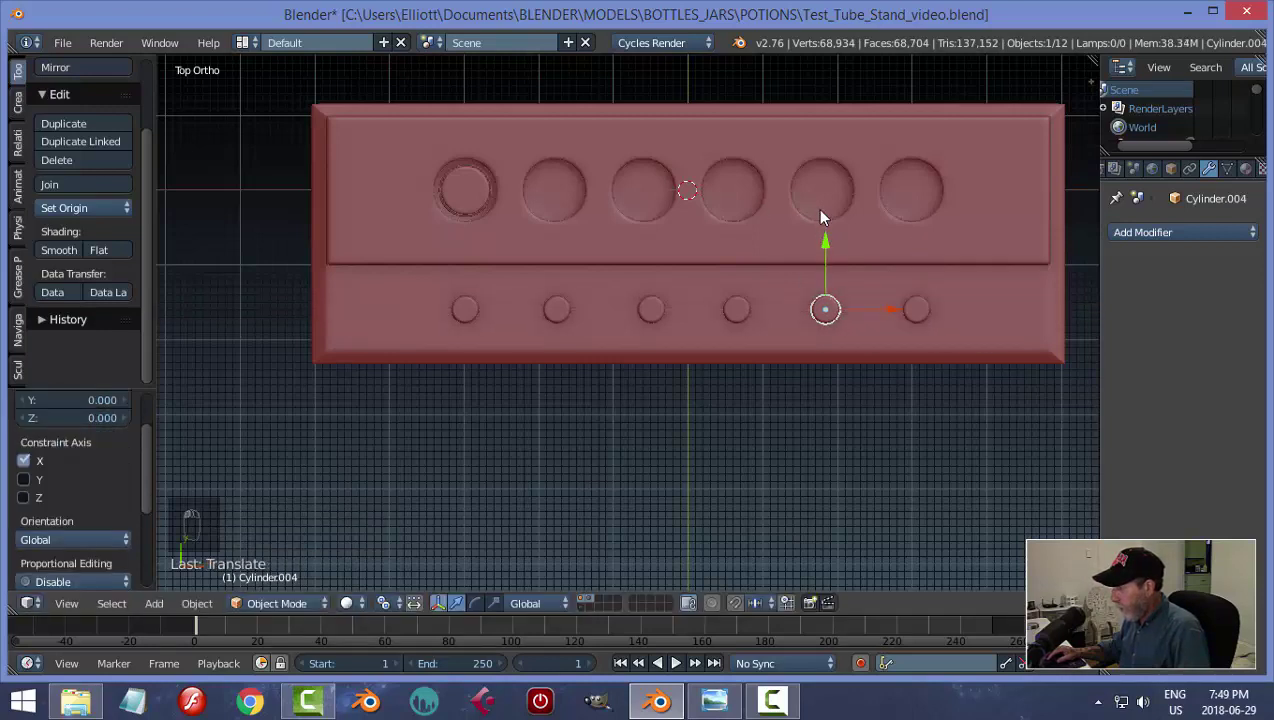
left_click_drag(743, 311, 817, 437)
key("a")
middle_click(817, 437)
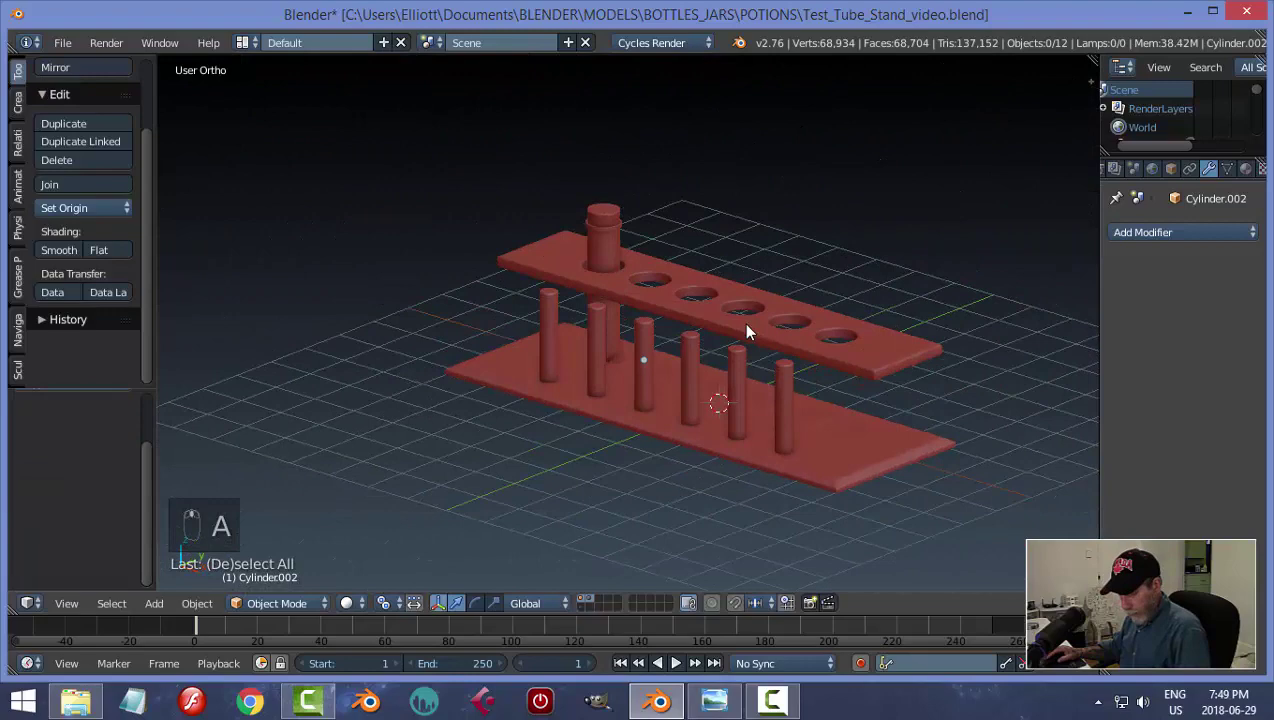
Duplicate the right peg and move the copy to the top plate's right end.
key("alt+h")
key("a")
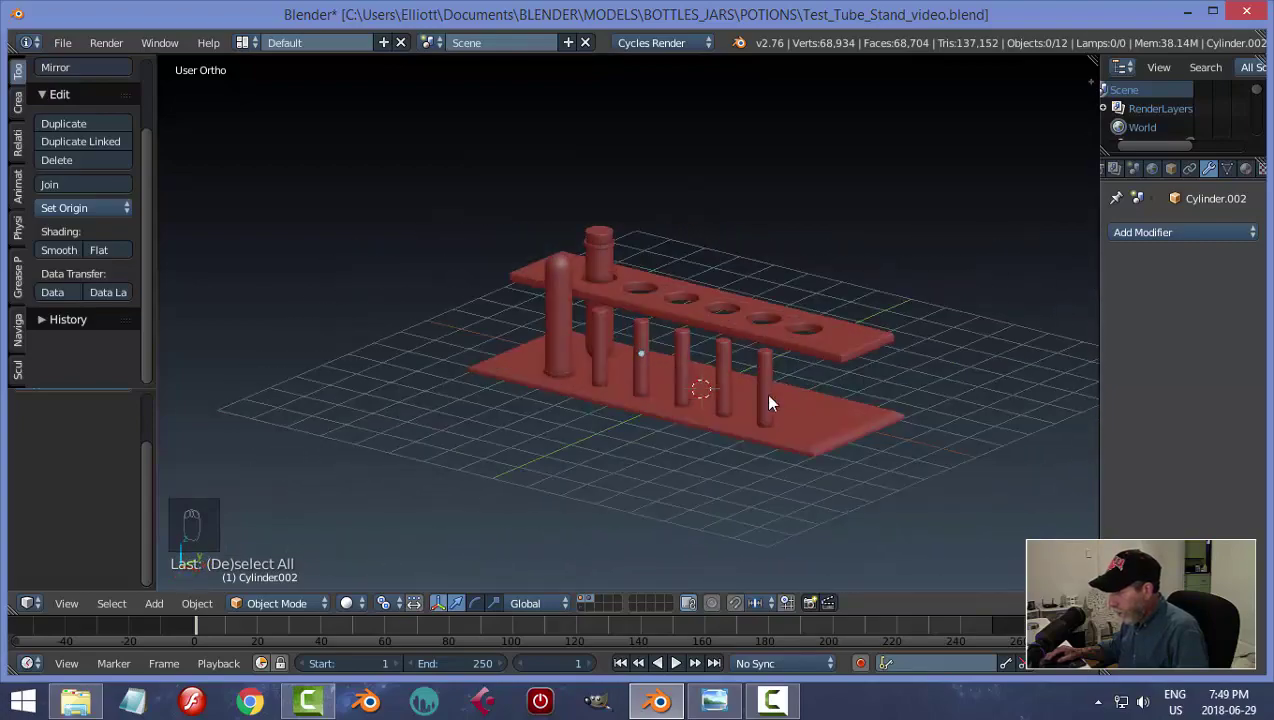
left_click_drag(771, 411, 830, 410)
key("KP_7")
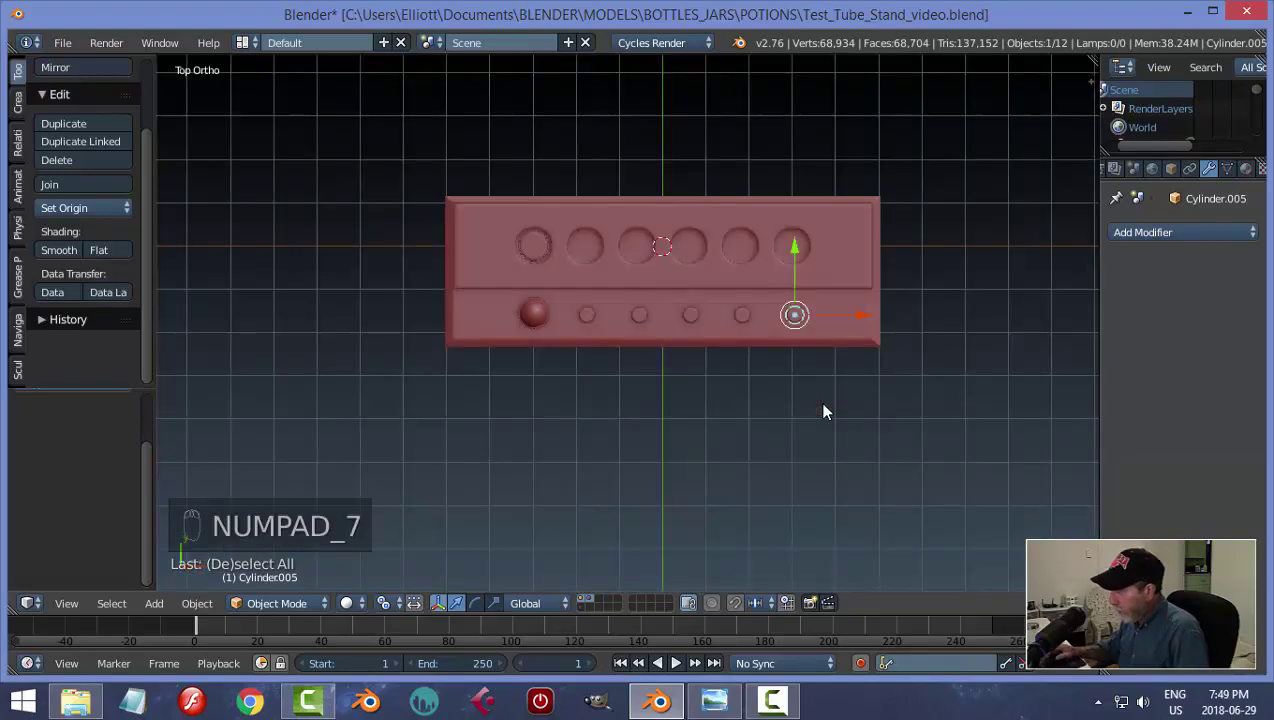
key("shift+d")
left_click_drag(802, 248, 810, 182)
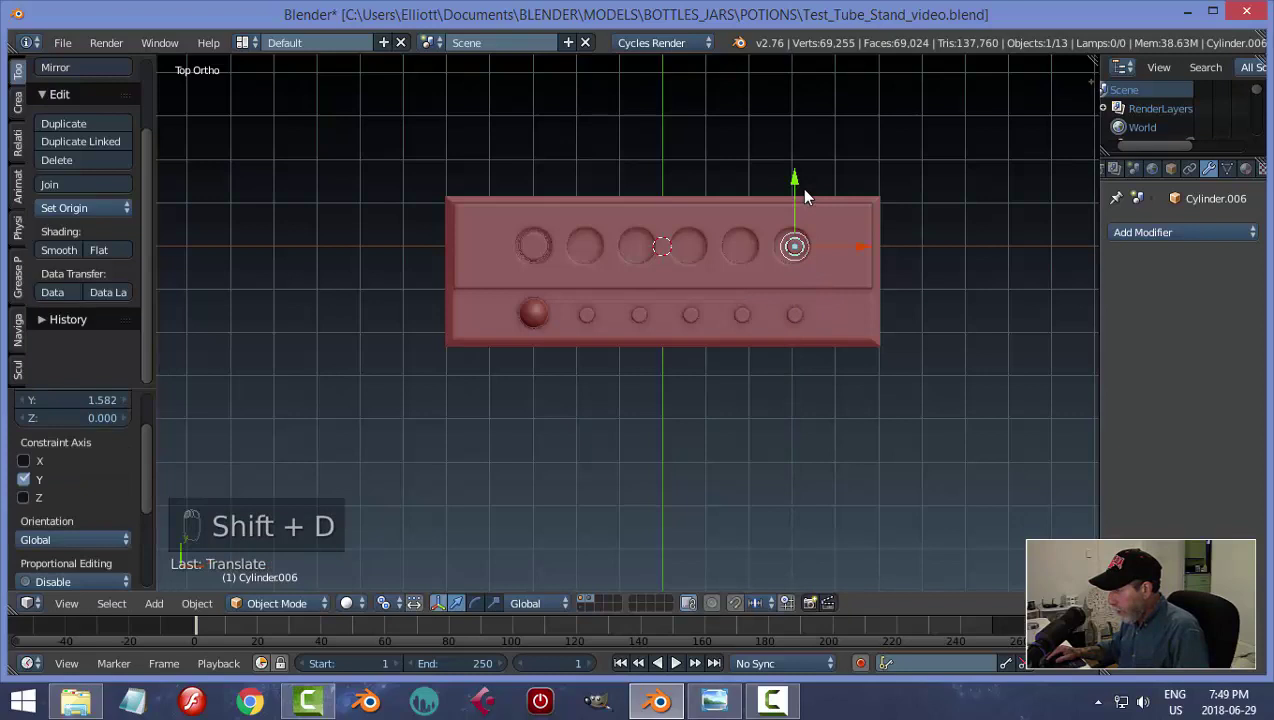
left_click_drag(874, 247, 913, 266)
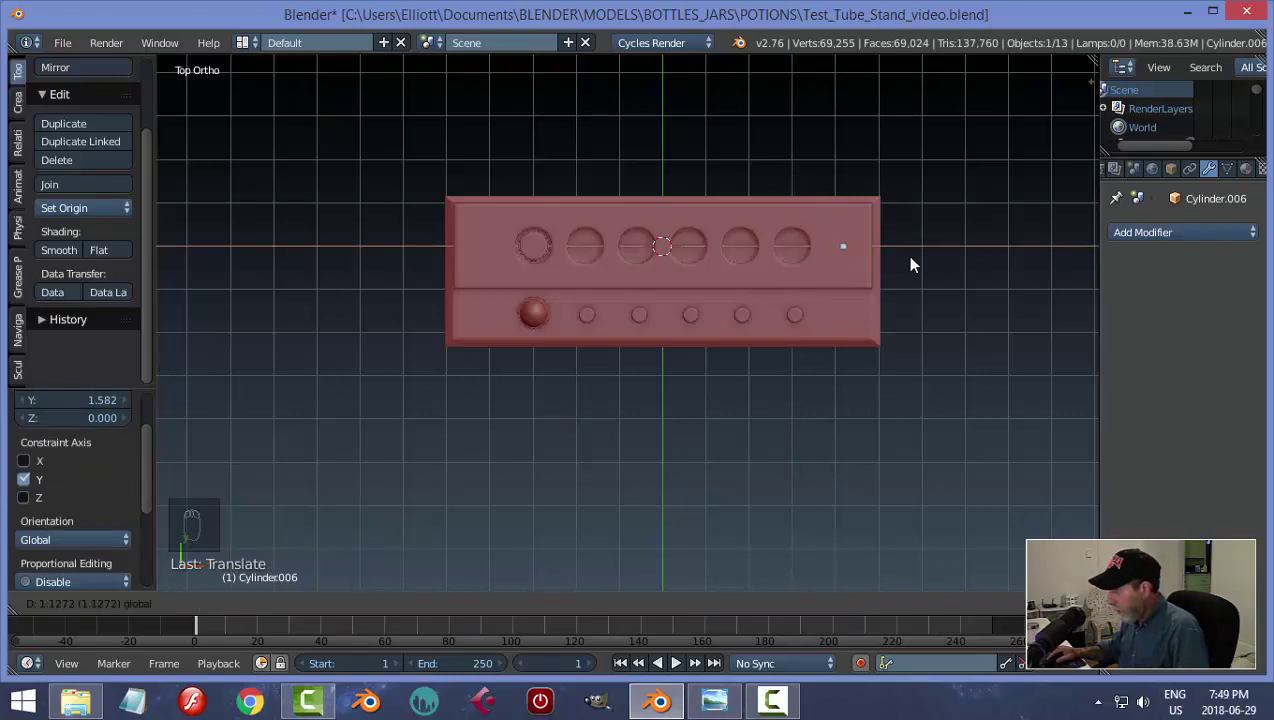
Scale the copy into a thick support post linking base and top plate.
left_click_drag(958, 357, 798, 392)
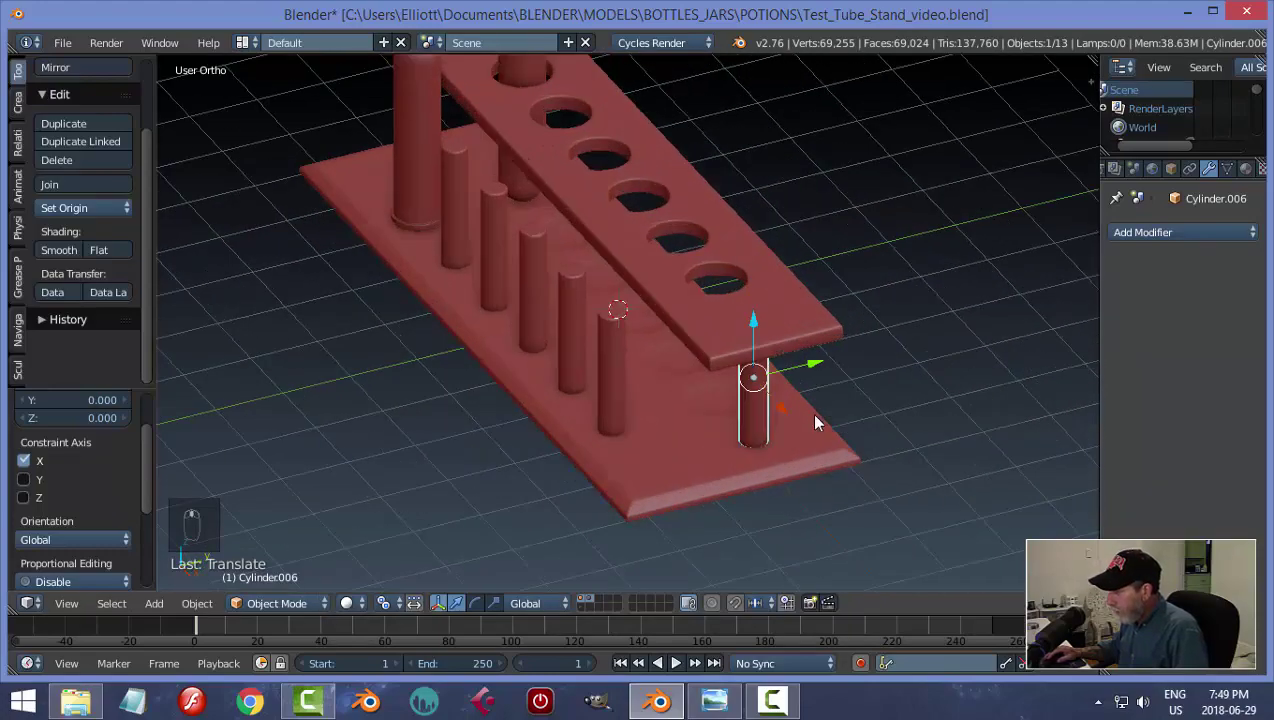
key("s")
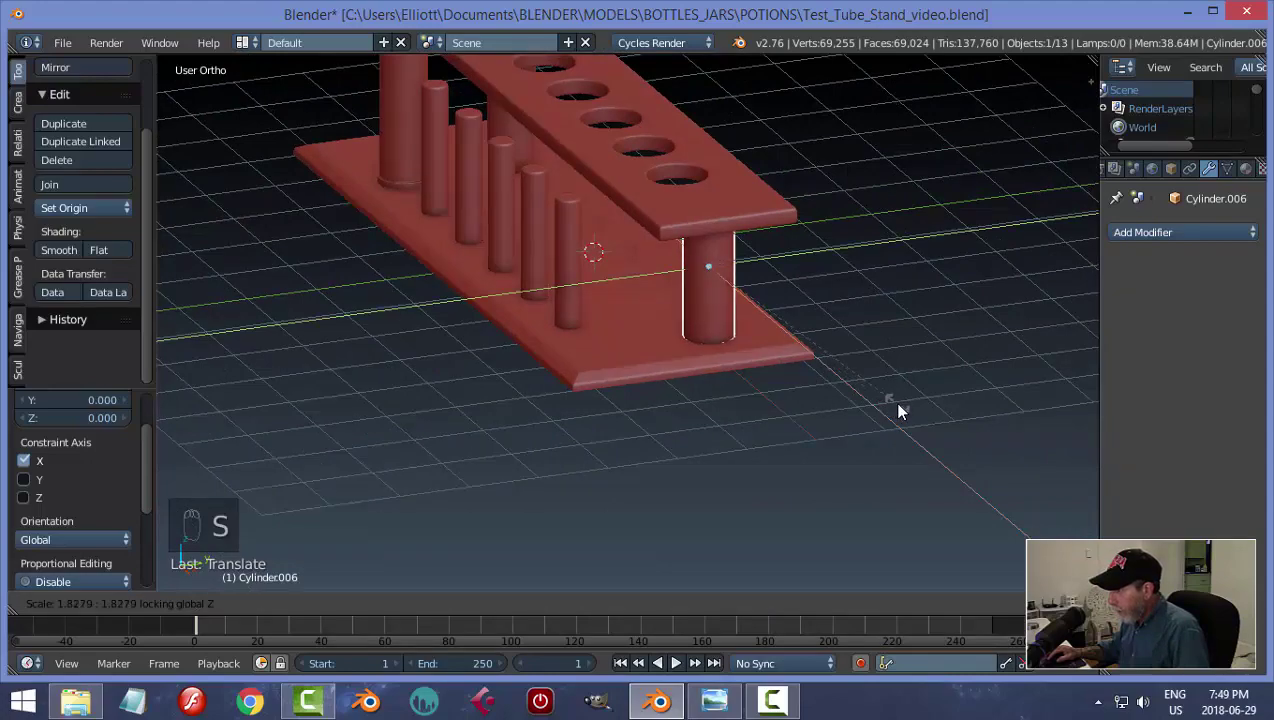
key("a")
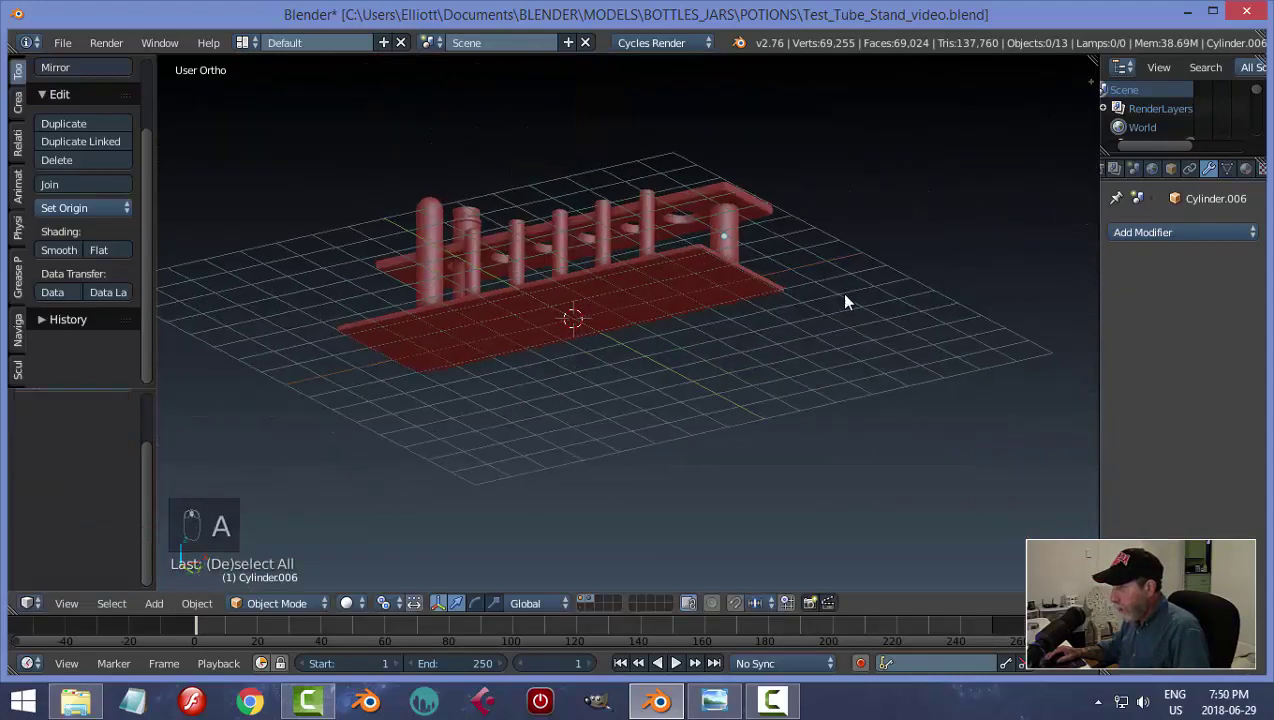
Mirror the thick post on X about the Plane, apply it, and save the file.
key("ctrl+s")
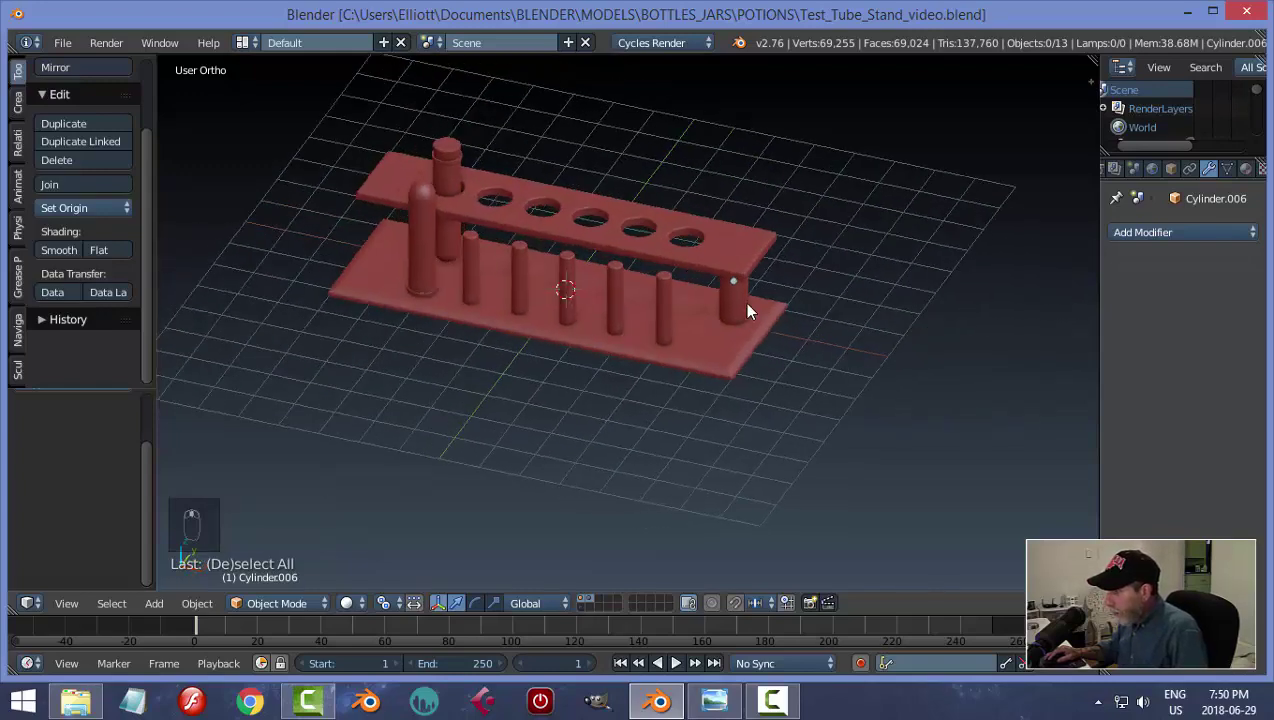
left_click_drag(741, 310, 1099, 451)
left_click_drag(1247, 450, 788, 314)
middle_click(746, 375)
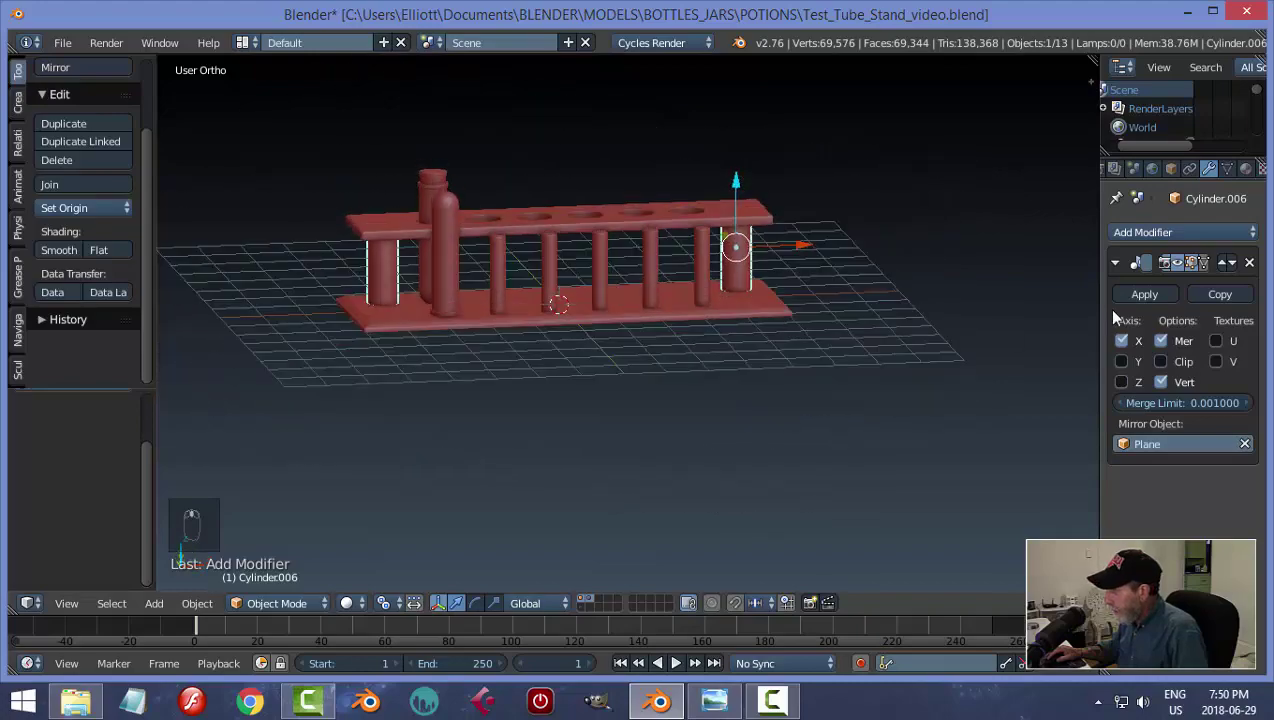
left_click_drag(1138, 301, 862, 290)
key("a")
key("ctrl+s")
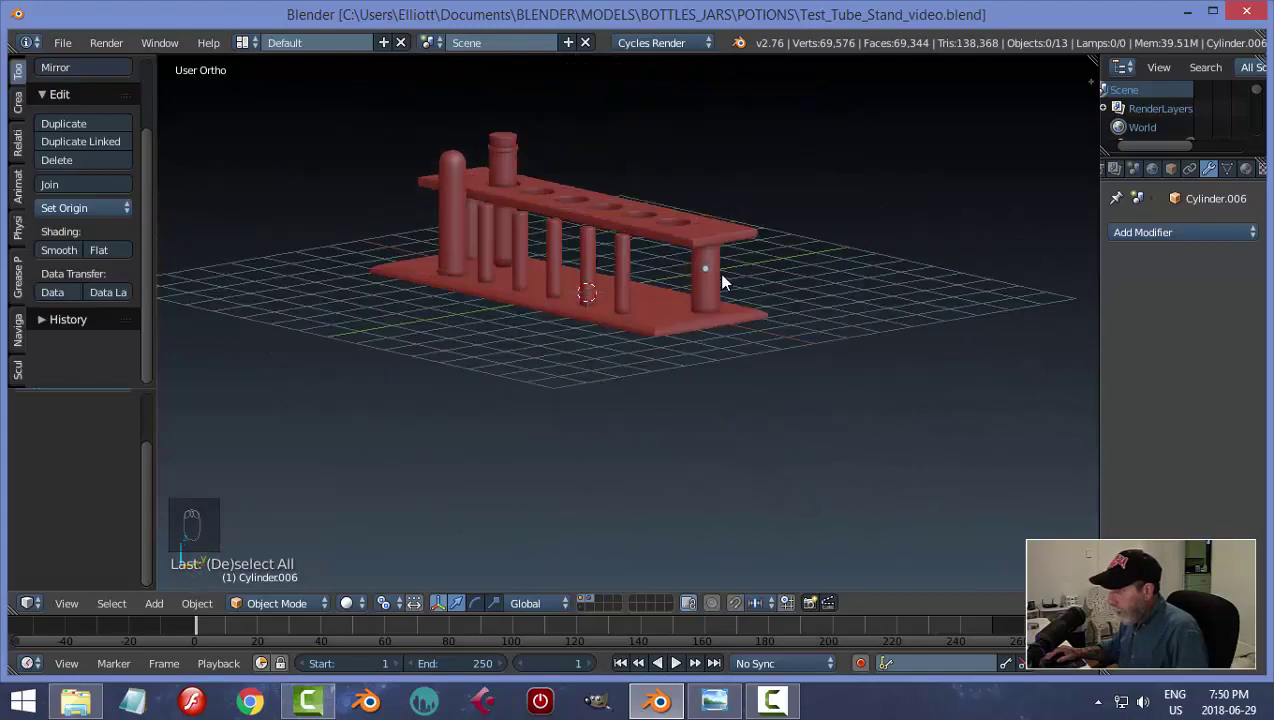
left_click_drag(729, 324, 605, 278)
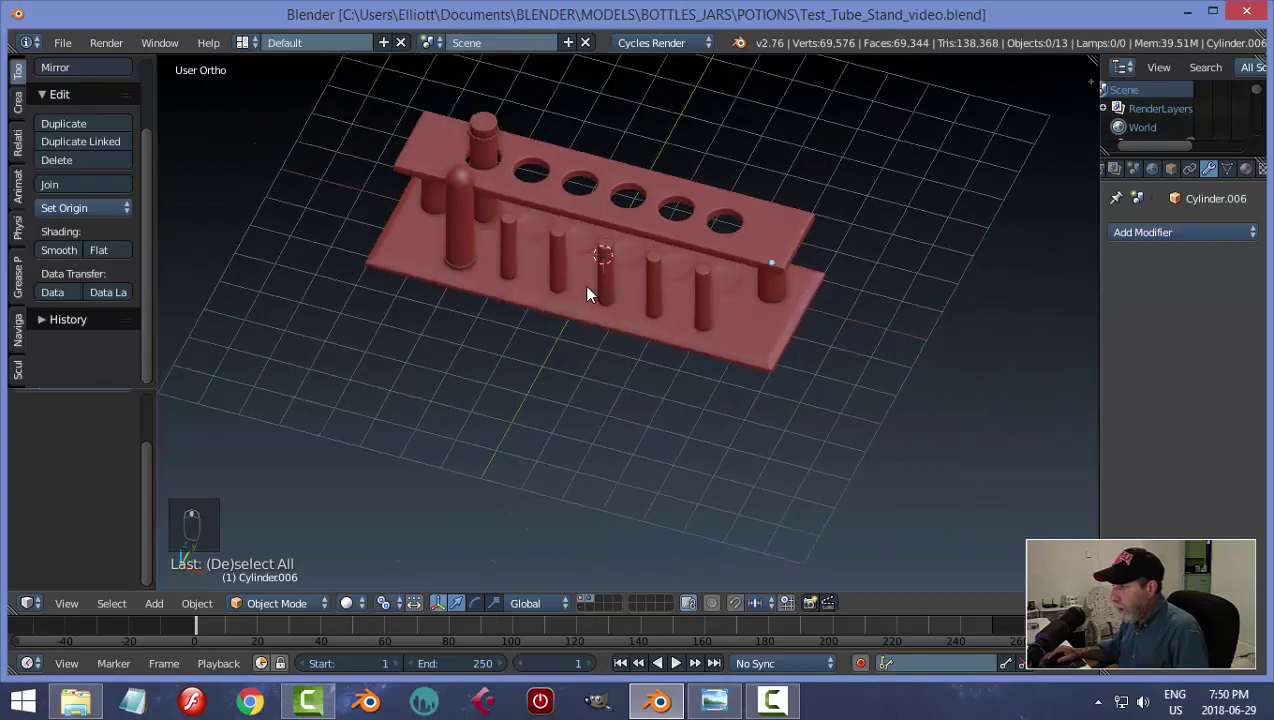
left_click_drag(509, 142, 596, 606)
Duplicate the stoppered test tube and move the copy into the second hole.
key("a")
middle_click(596, 606)
left_click_drag(596, 606, 642, 504)
key("a")
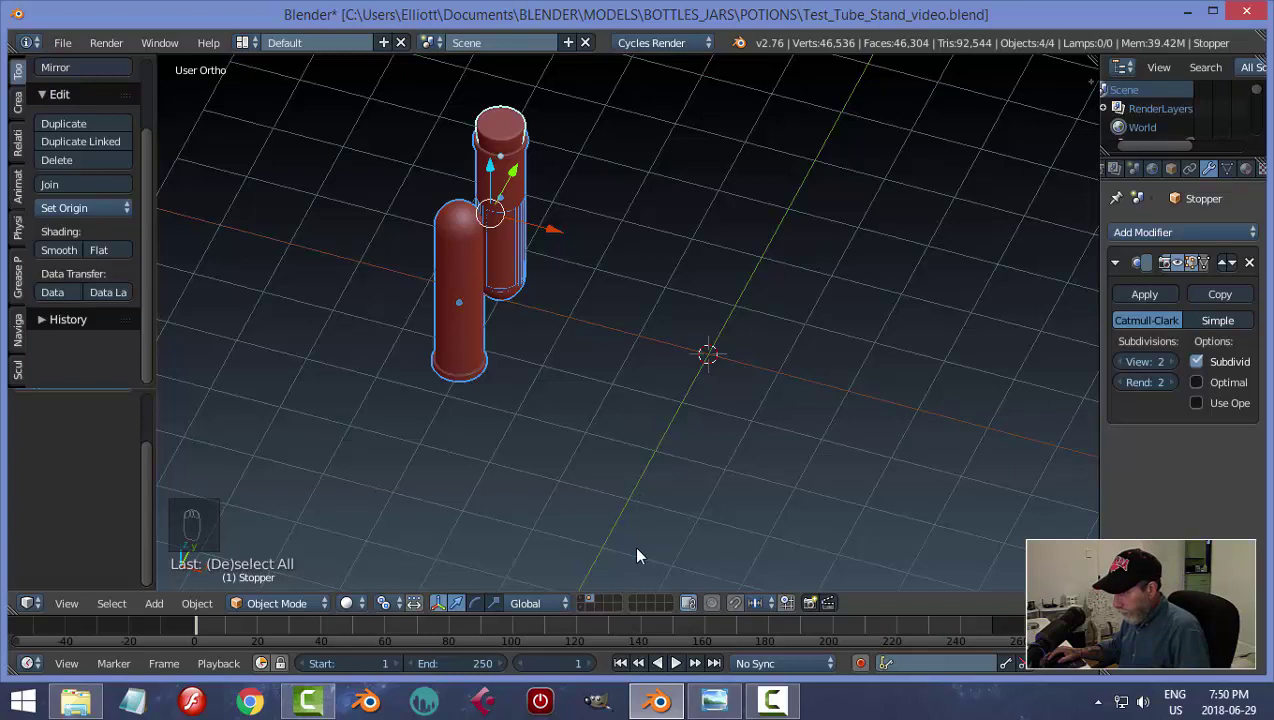
left_click_drag(590, 603, 654, 495)
key("shift+d")
left_click(595, 404)
left_click_drag(566, 242, 629, 294)
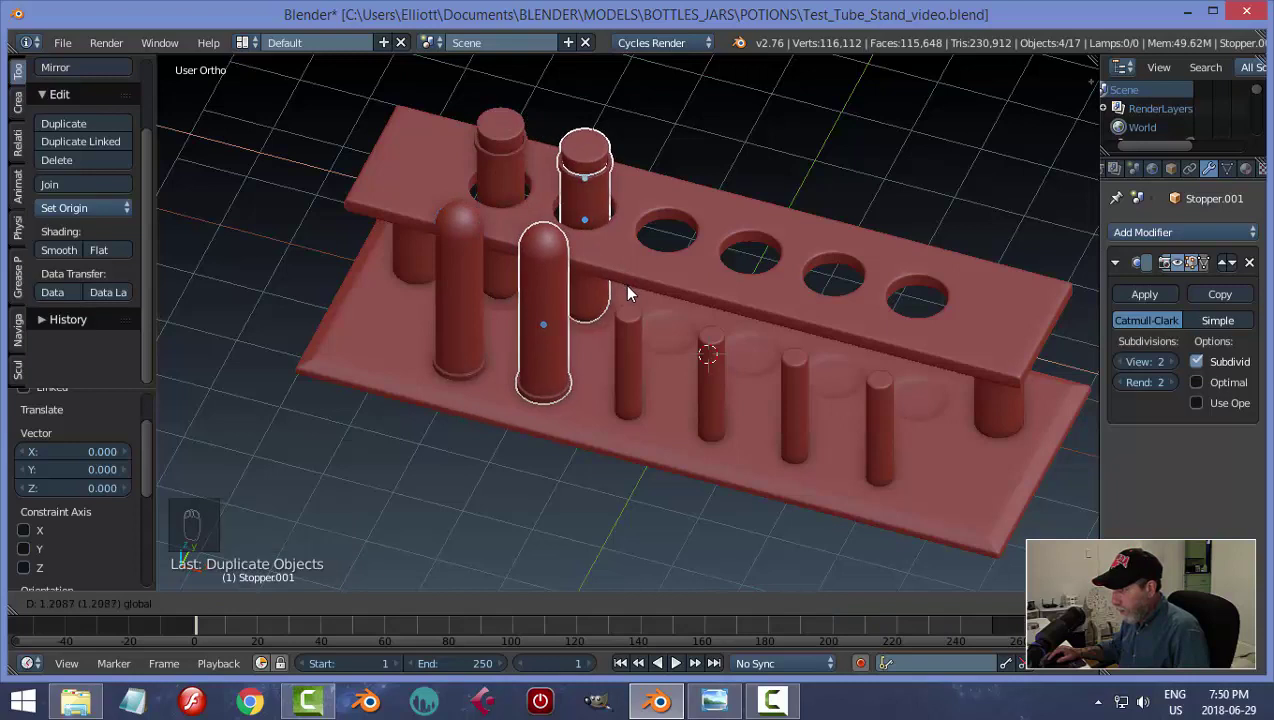
Duplicate another stoppered tube into the third hole along X and save the file.
key("shift+d")
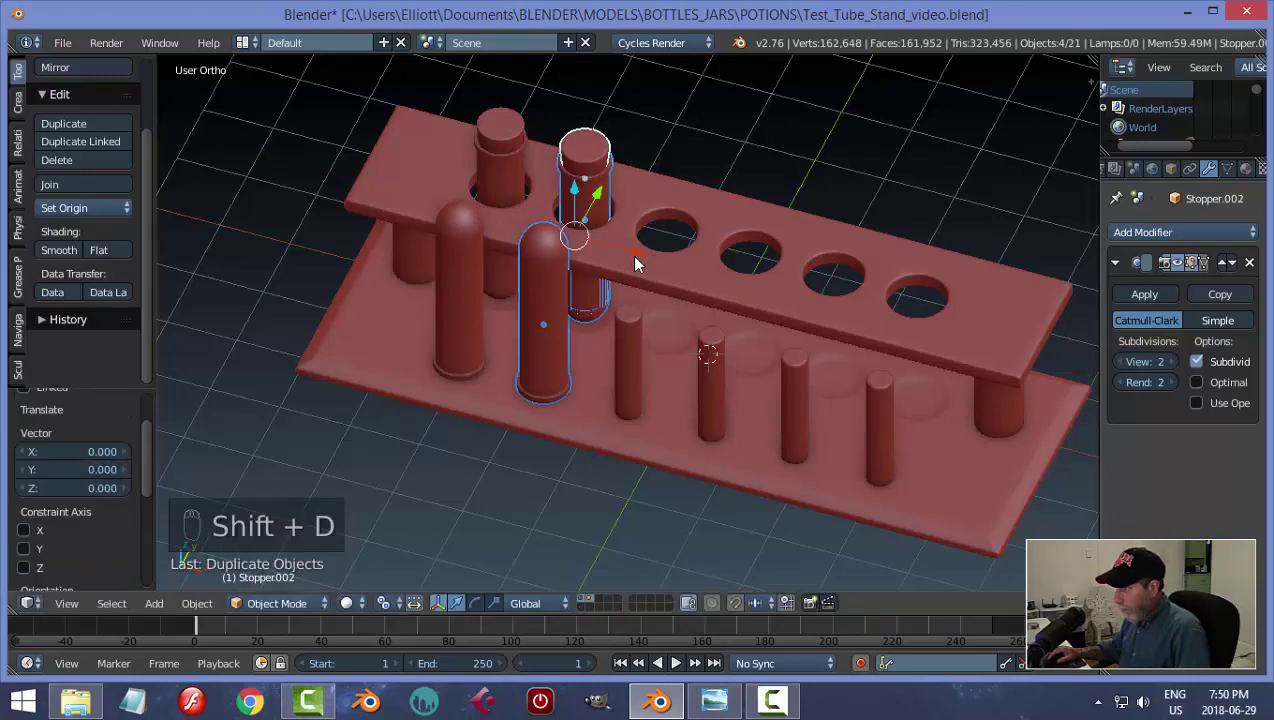
left_click_drag(640, 264, 714, 314)
key("a")
left_click_drag(511, 291, 818, 447)
key("a")
left_click_drag(651, 328, 669, 415)
key("x")
left_click_drag(669, 415, 731, 347)
left_click(758, 355)
left_click_drag(710, 420, 816, 39)
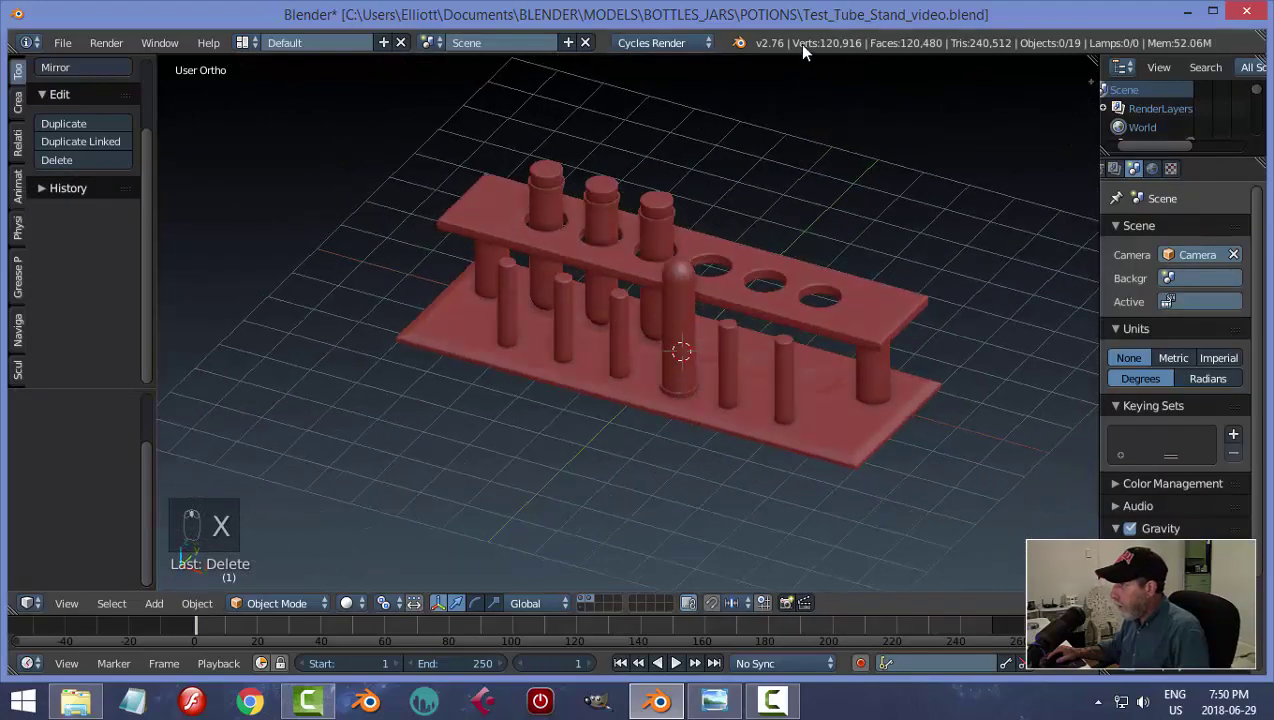
key("ctrl+s")
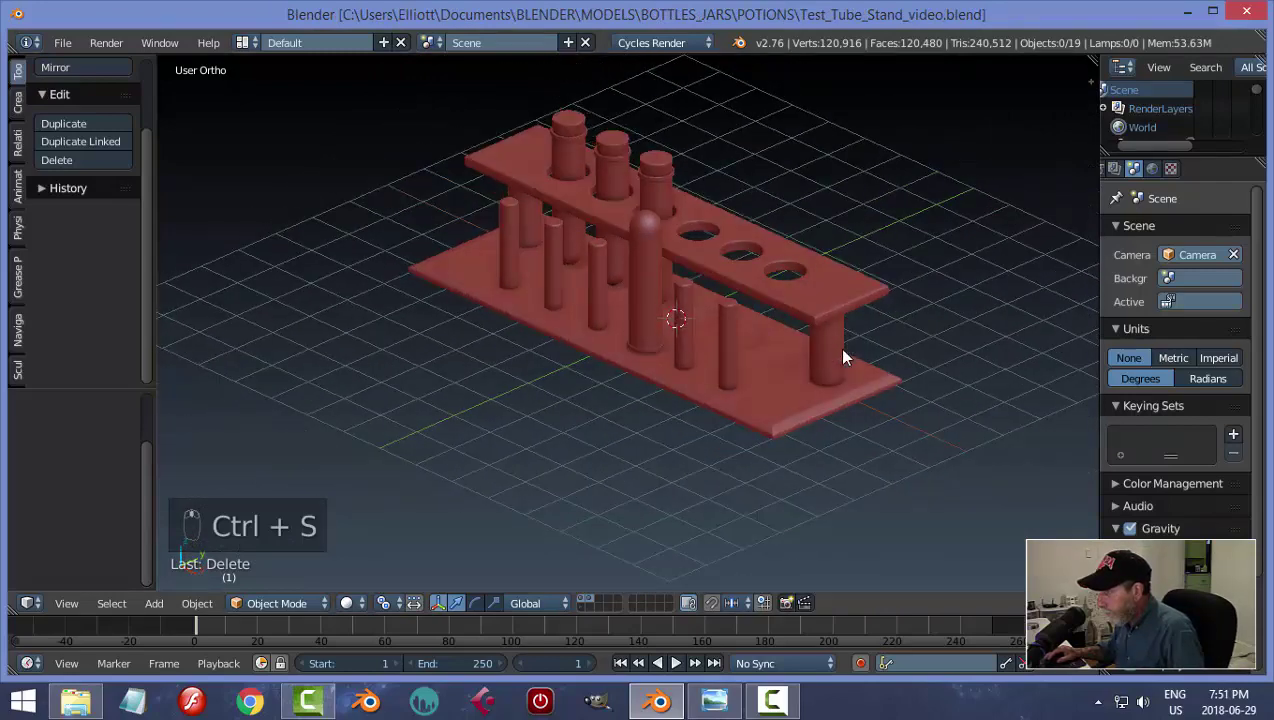
Enable the camera and lamp layer with the stand and look through the camera.
left_click_drag(594, 605, 725, 469)
key("a")
key("m")
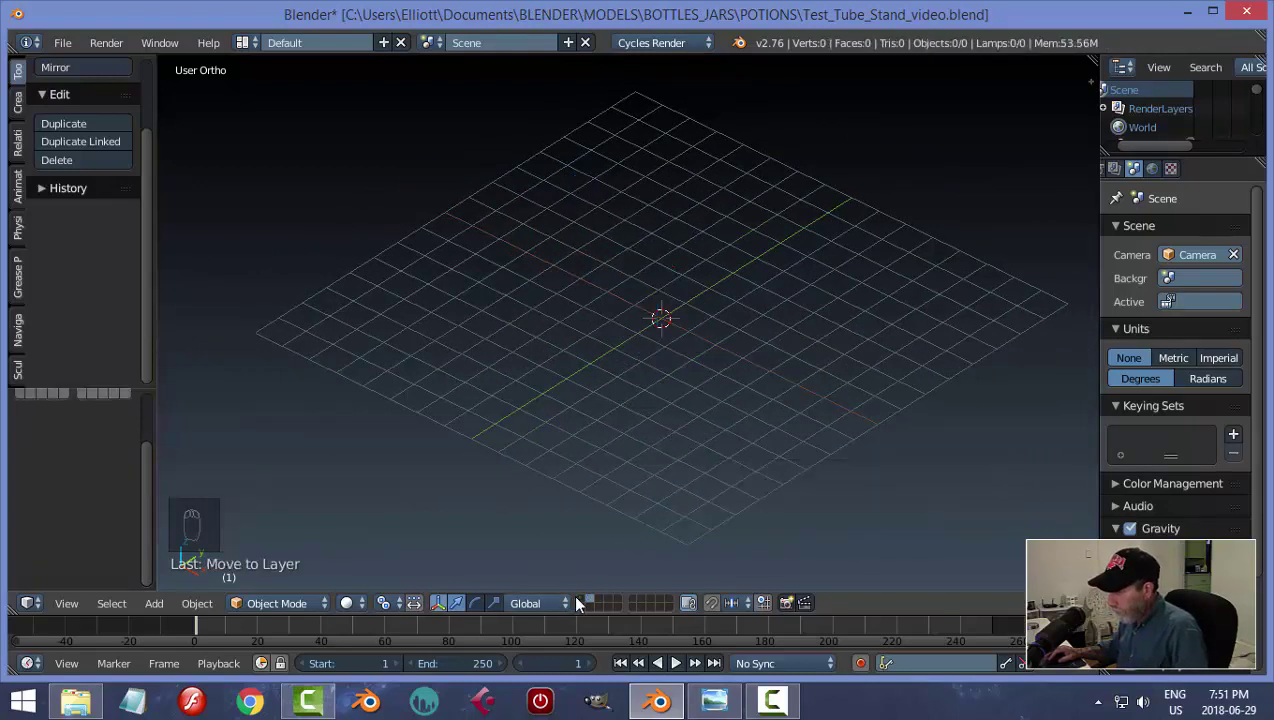
left_click_drag(584, 603, 701, 446)
key("a")
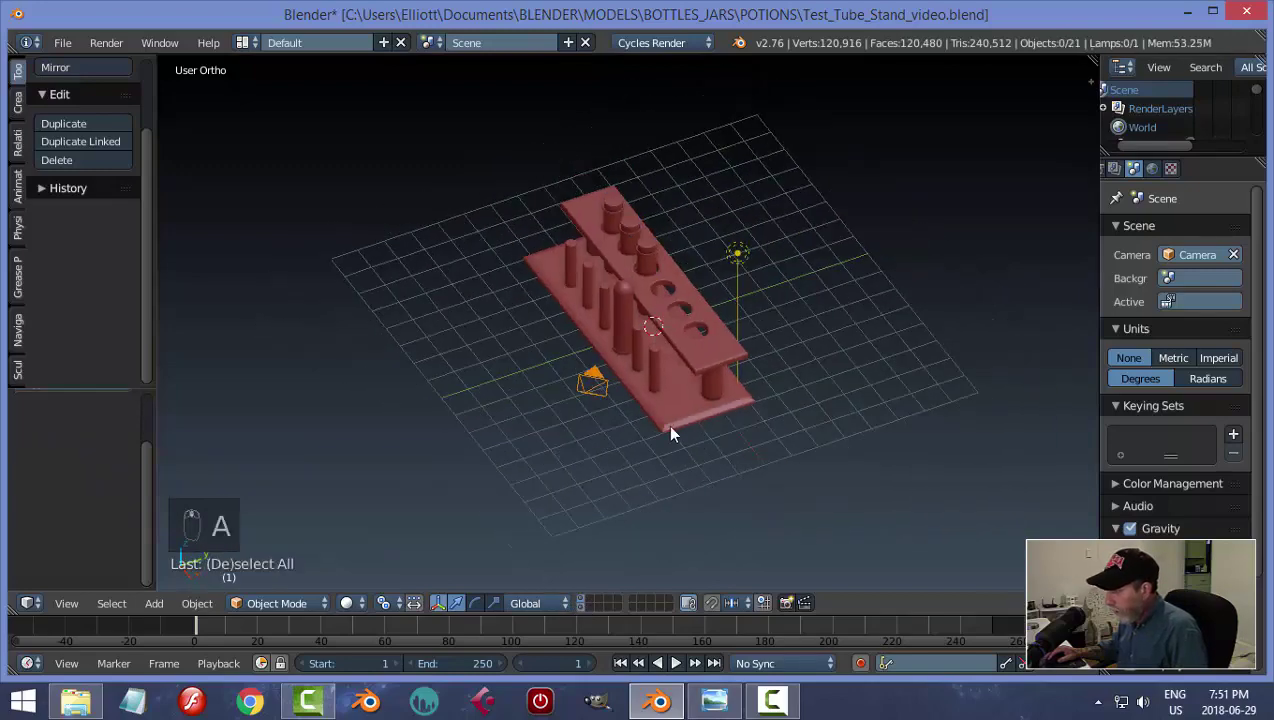
key("KP_0")
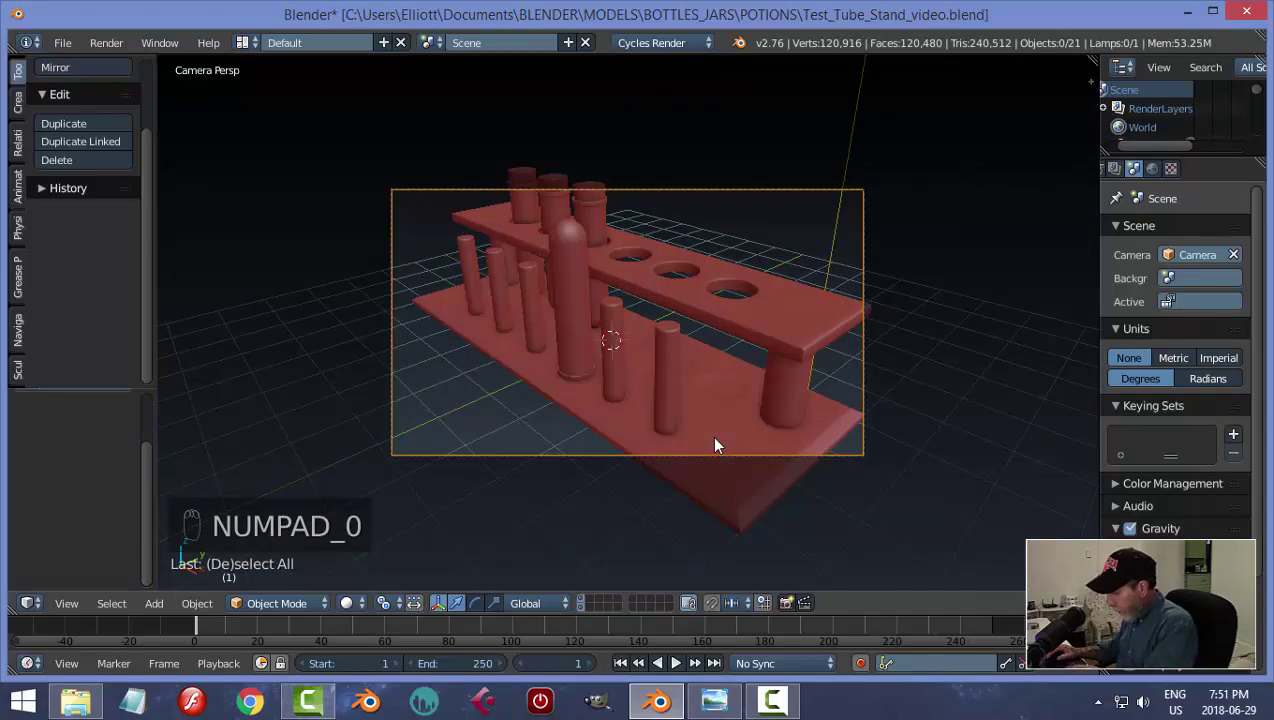
Lock camera to view, frame the whole stand, then unlock and leave camera view.
key("Home")
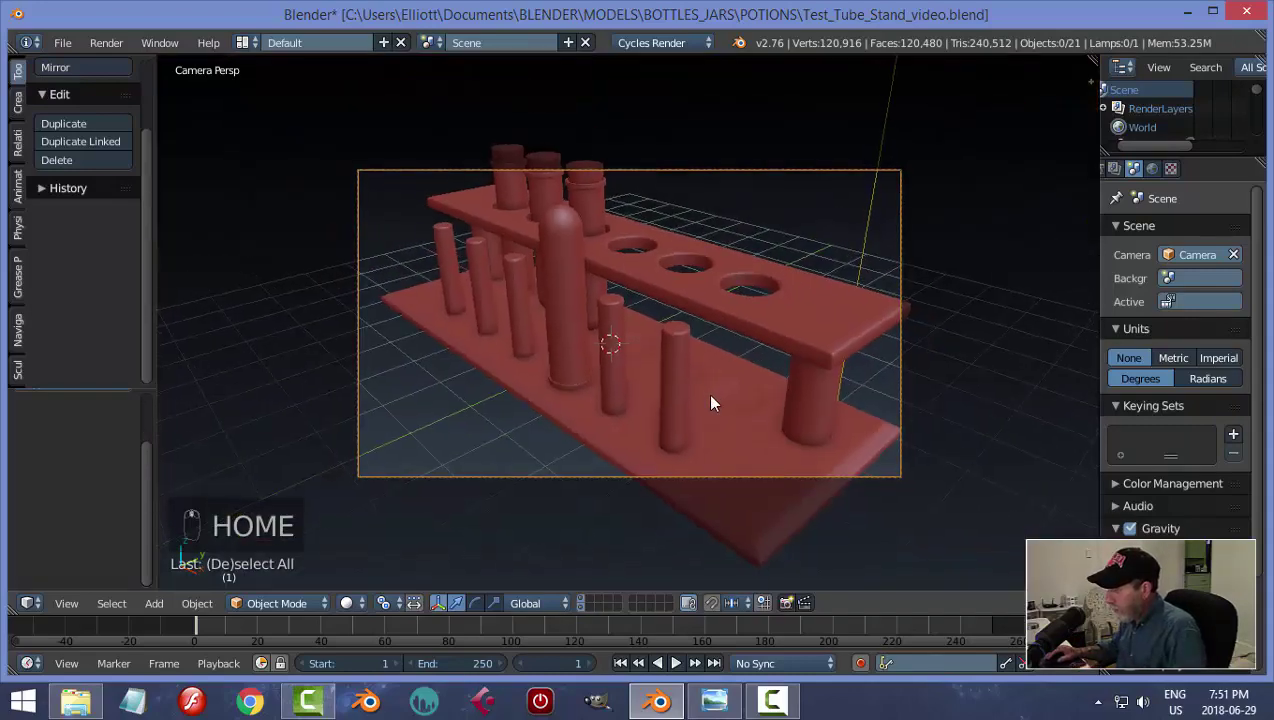
key("n")
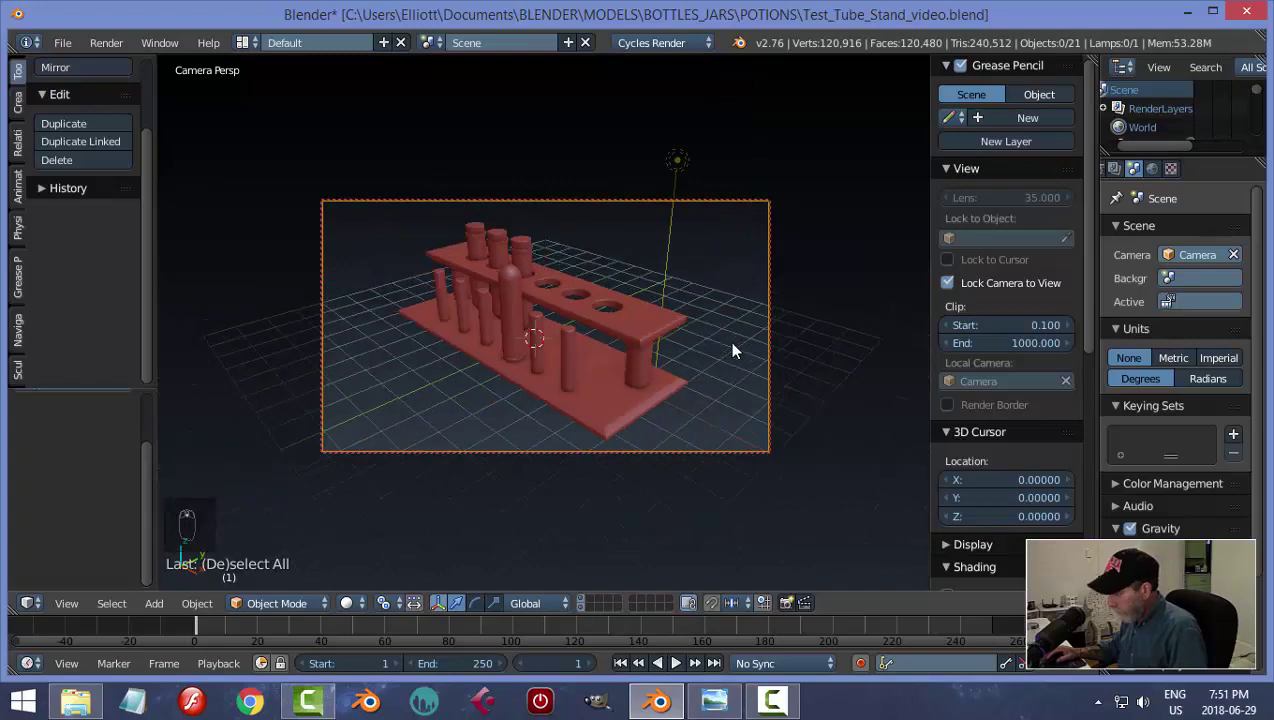
key("Home")
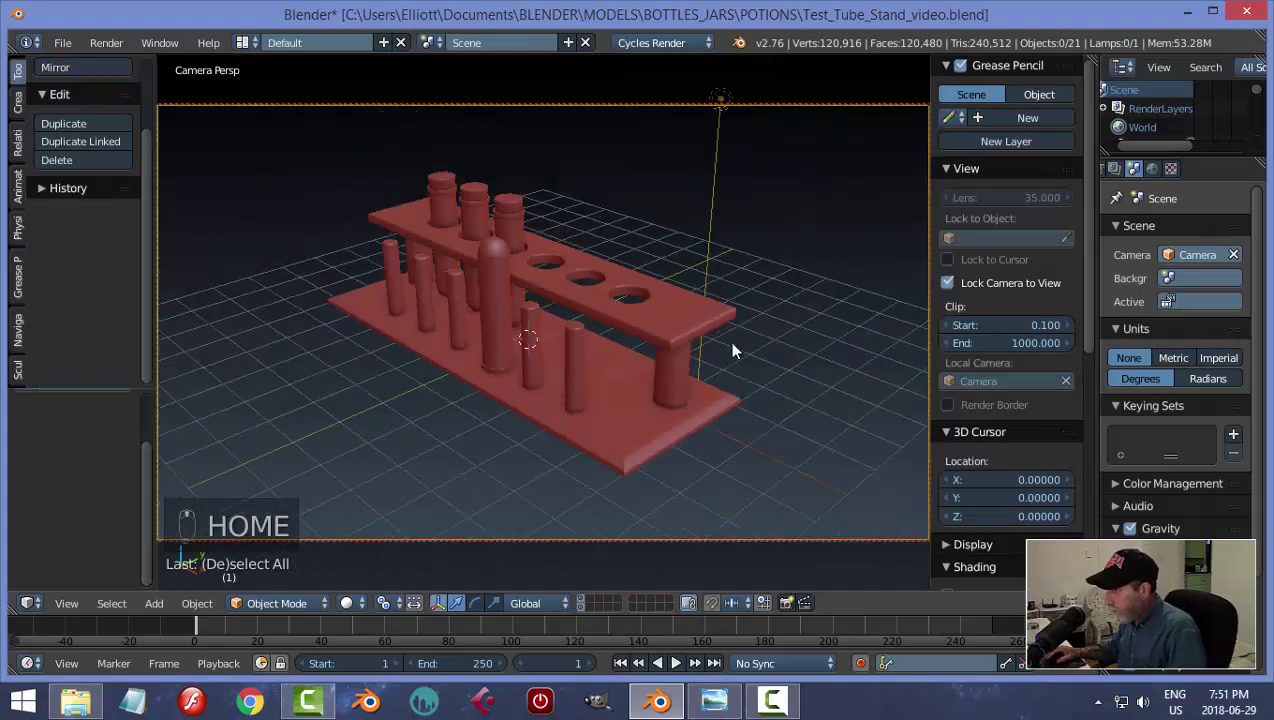
key("n")
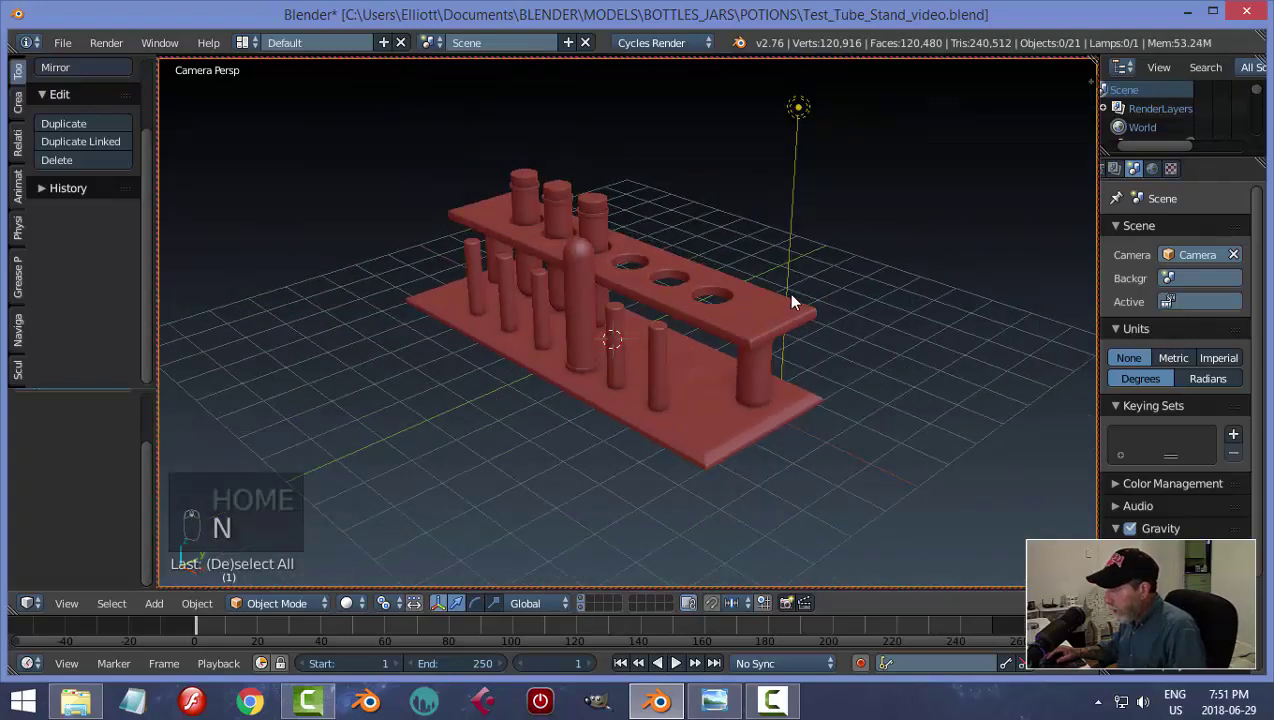
left_click(789, 132)
key("KP_0")
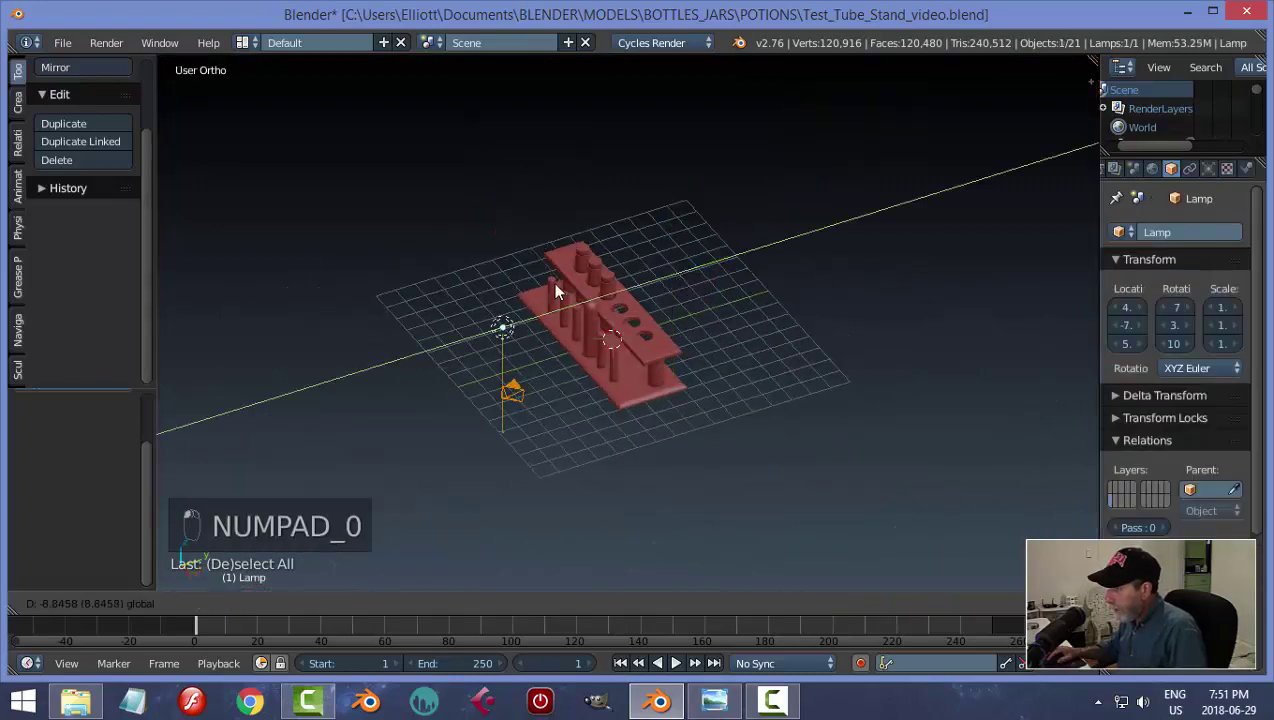
Make the lamp a Hemi light and rotate it to point down over the stand.
left_click_drag(493, 260, 1206, 168)
left_click_drag(1215, 169, 728, 399)
key("r")
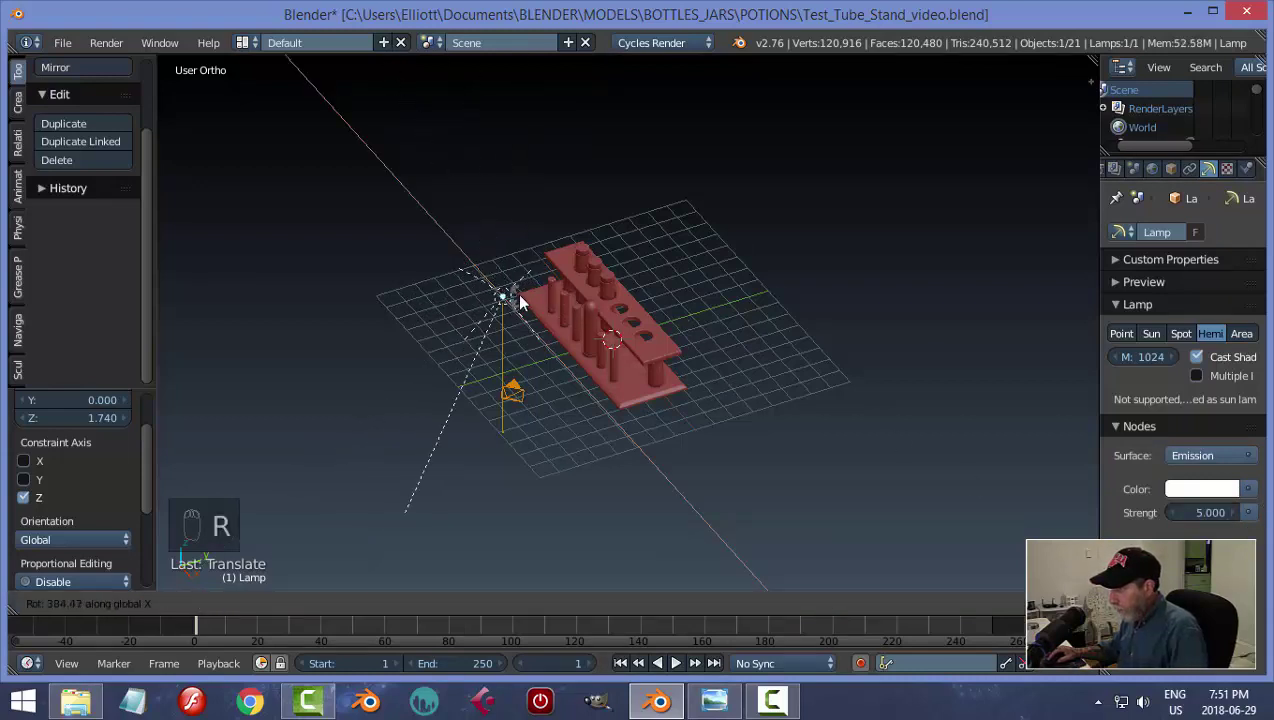
left_click_drag(637, 387, 702, 429)
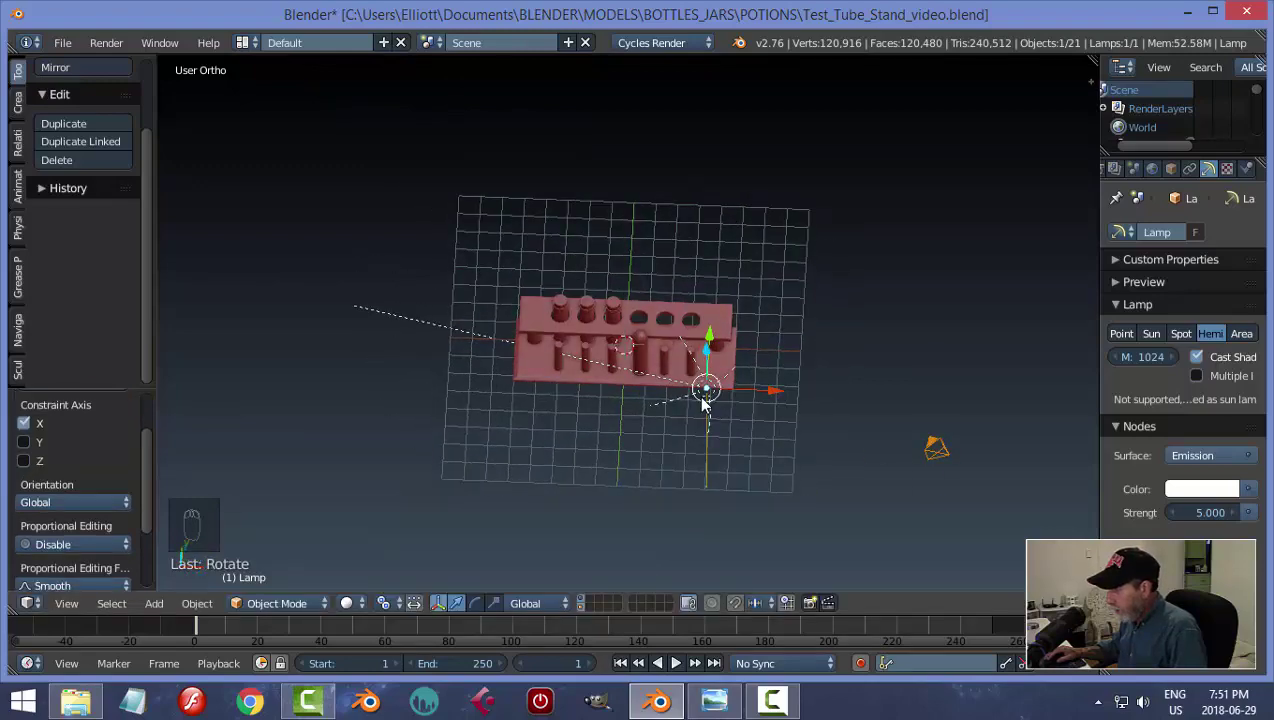
Show a rendered preview of the stand through the camera.
key("KP_0")
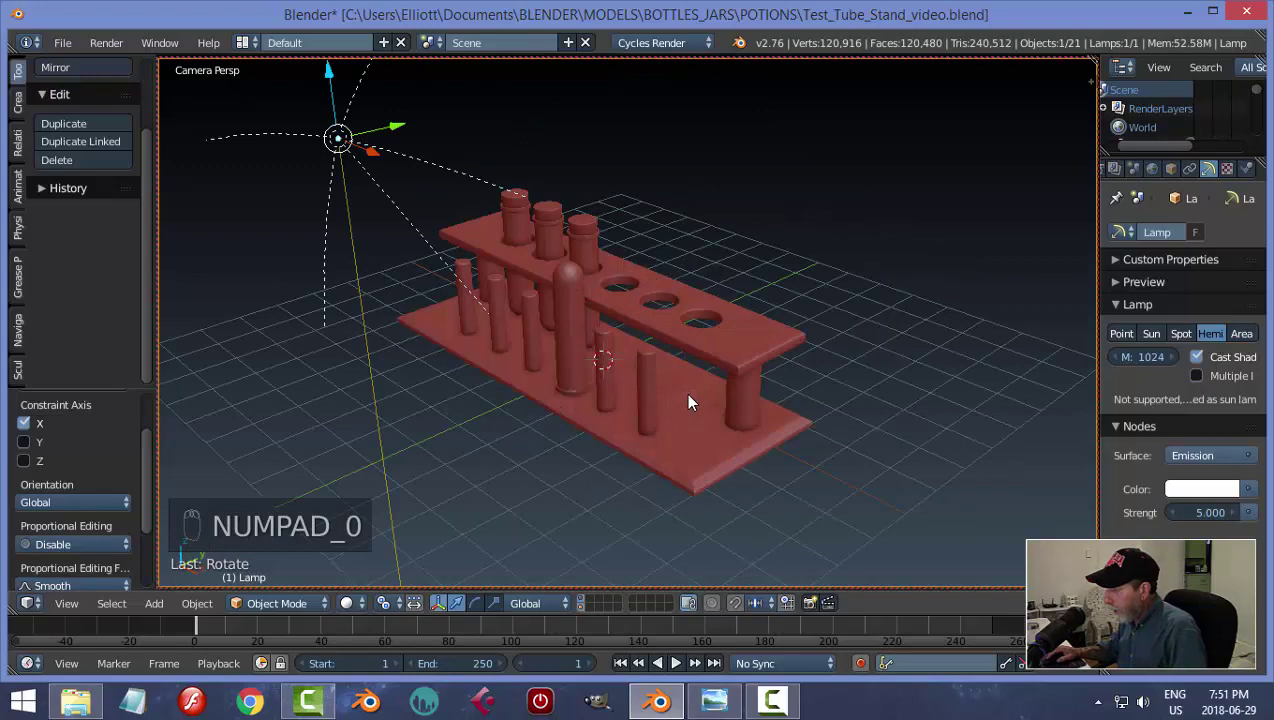
key("shift+z")
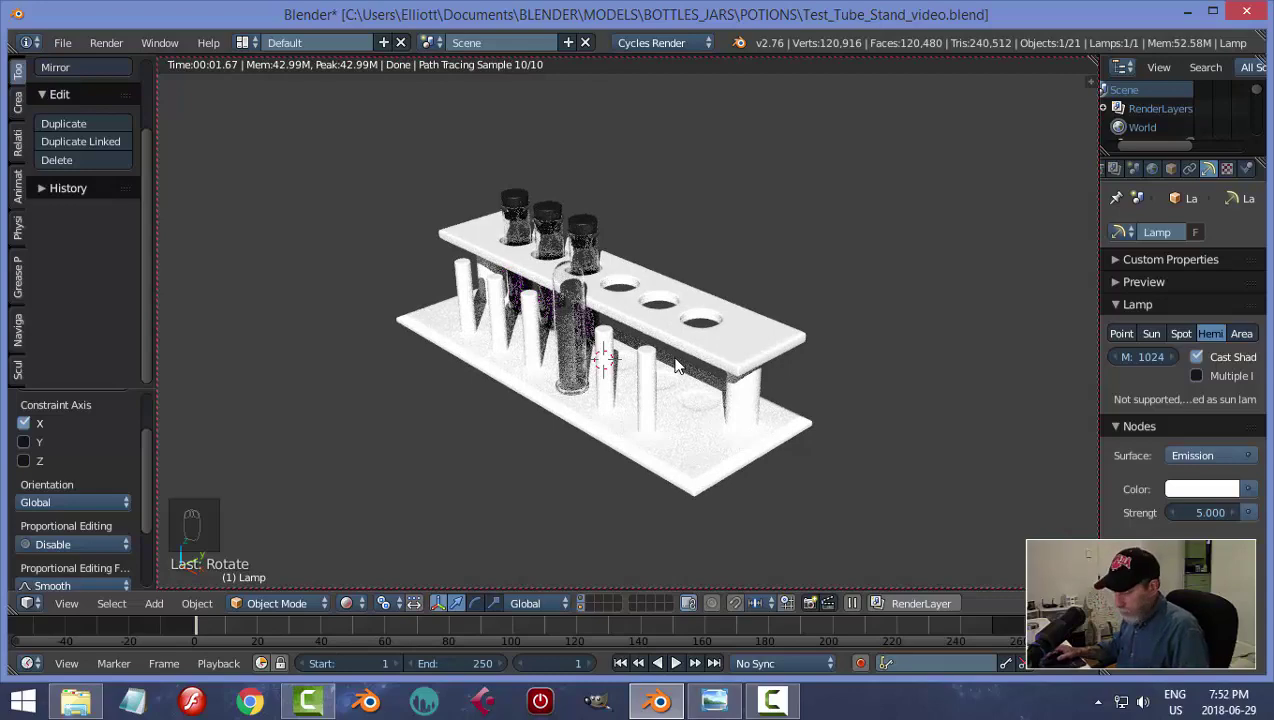
Switch the viewport back to solid shading and save the project.
key("shift+z")
key("ctrl+s")
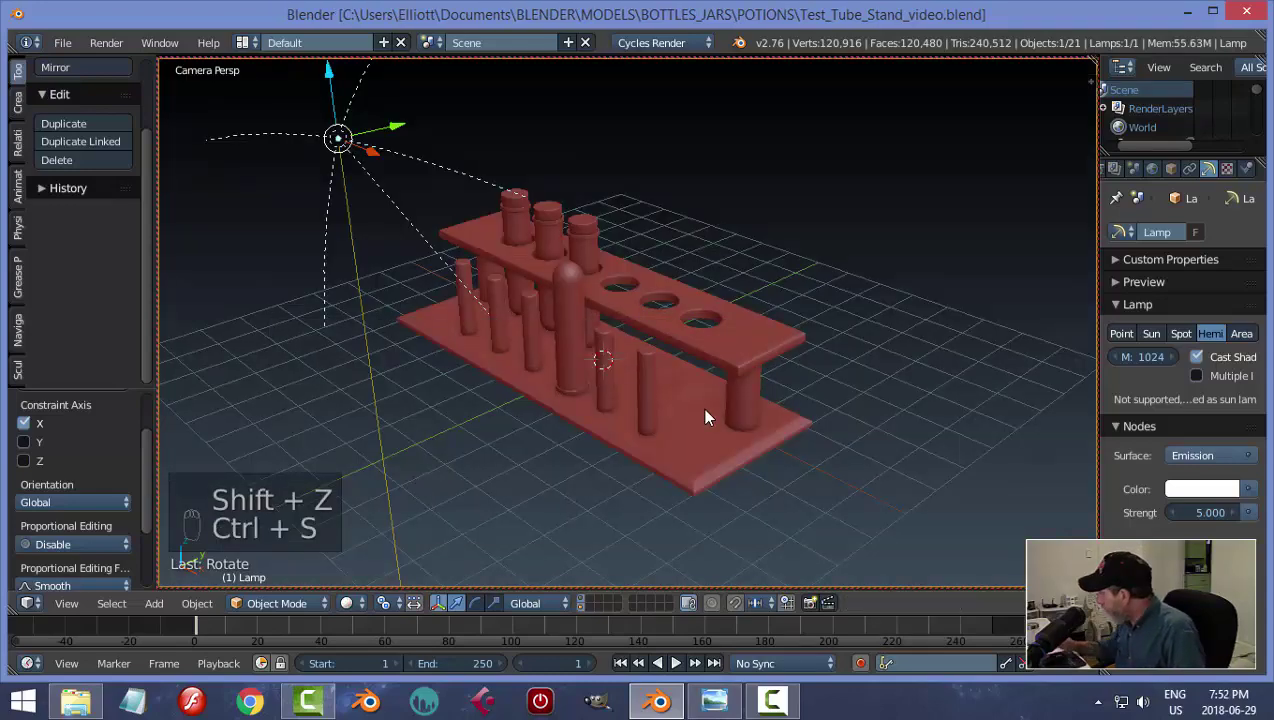